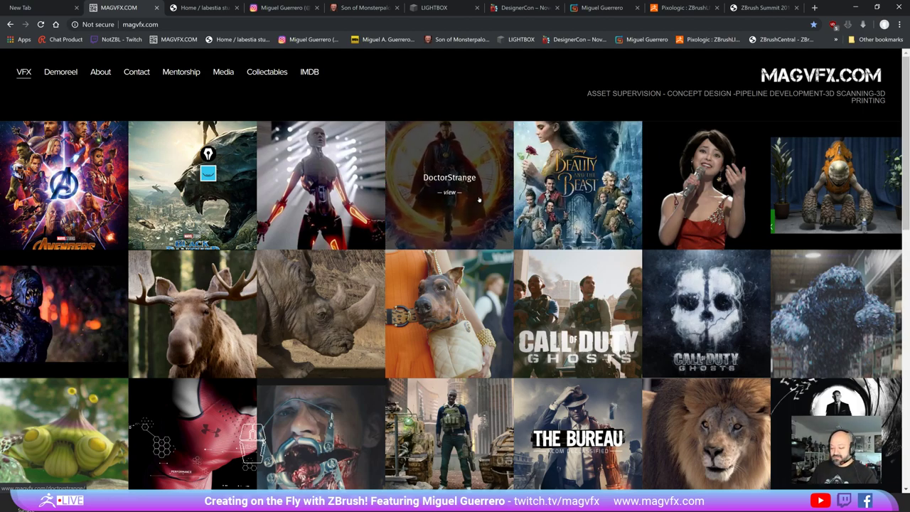
Step: Switch to the La Bestia Studio Big Cartel storefront to browse its creature bust sculpts
drag(569, 481, 5, 349)
drag(5, 352, 569, 389)
drag(569, 408, 569, 493)
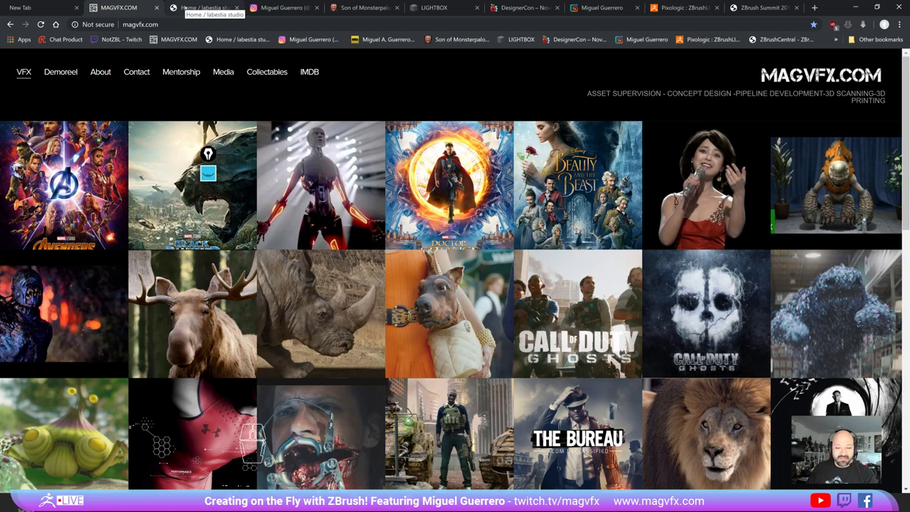
click(569, 494)
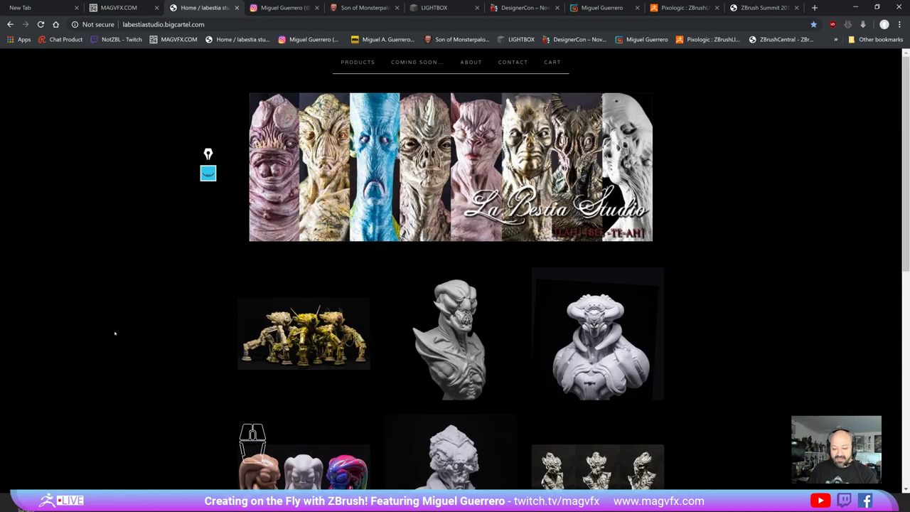
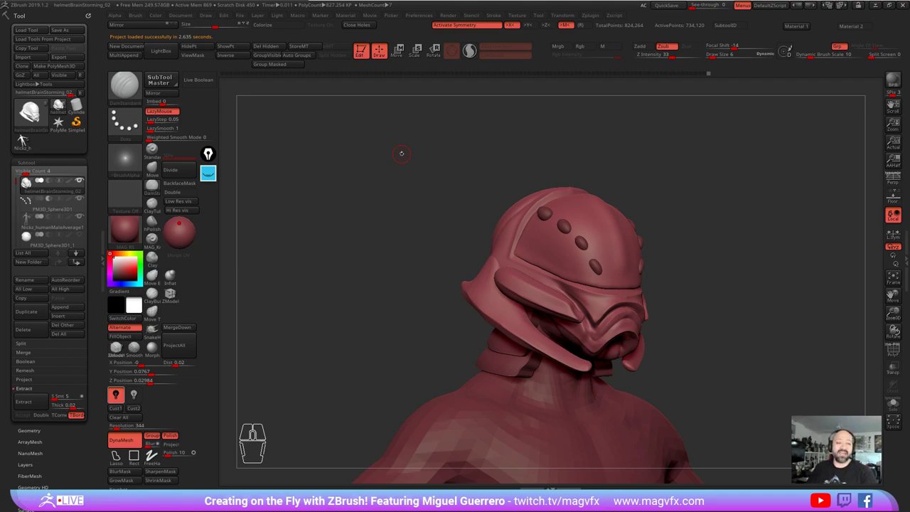
right_click(26, 135)
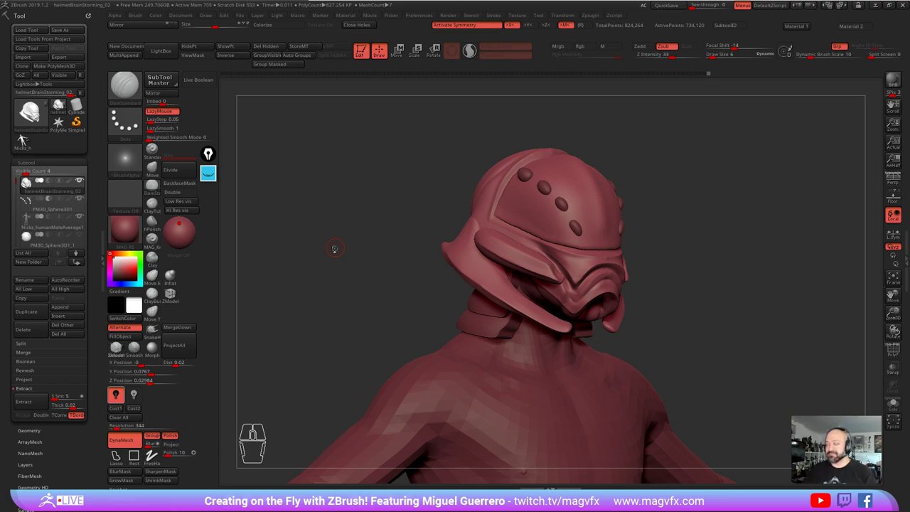
Step: Turn off the human bust subtool so the helmet shows alone
click(25, 135)
click(26, 135)
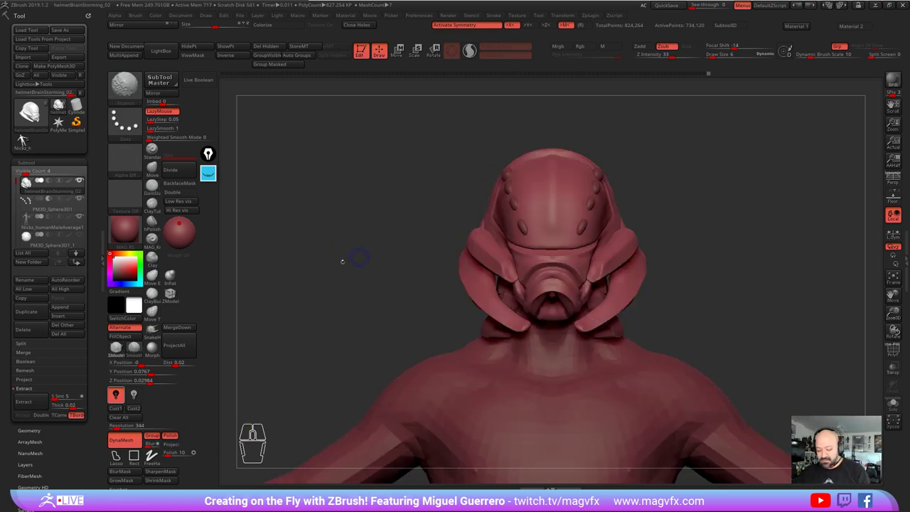
click(26, 135)
click(26, 135)
Step: Scrub the Undo History from the starting sphere forward through the helmet's build stages
click(25, 135)
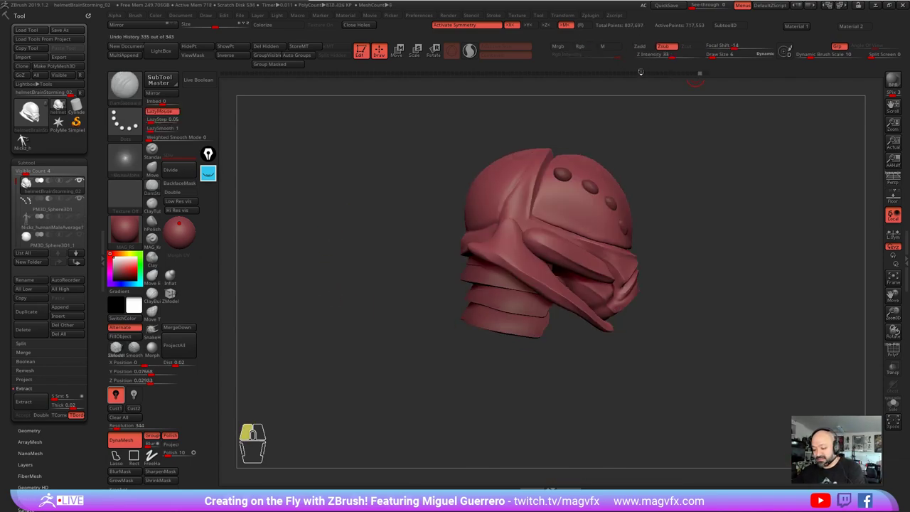
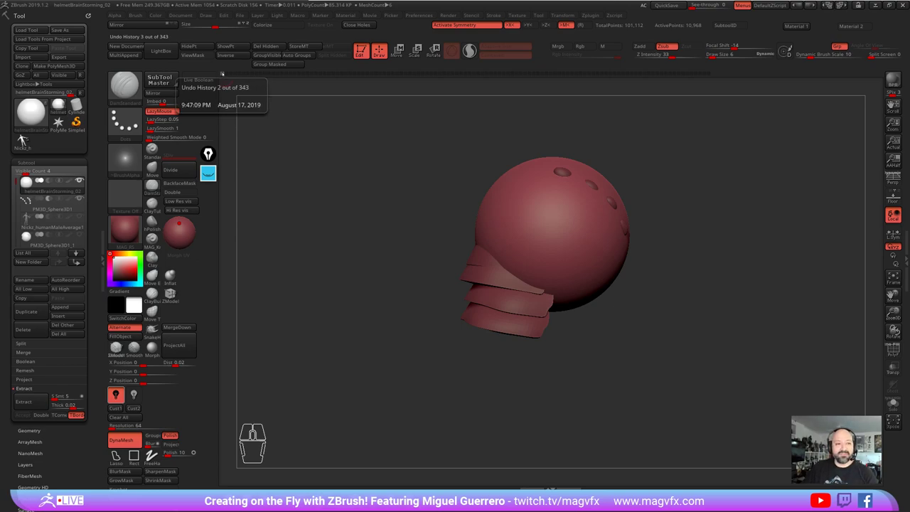
click(28, 139)
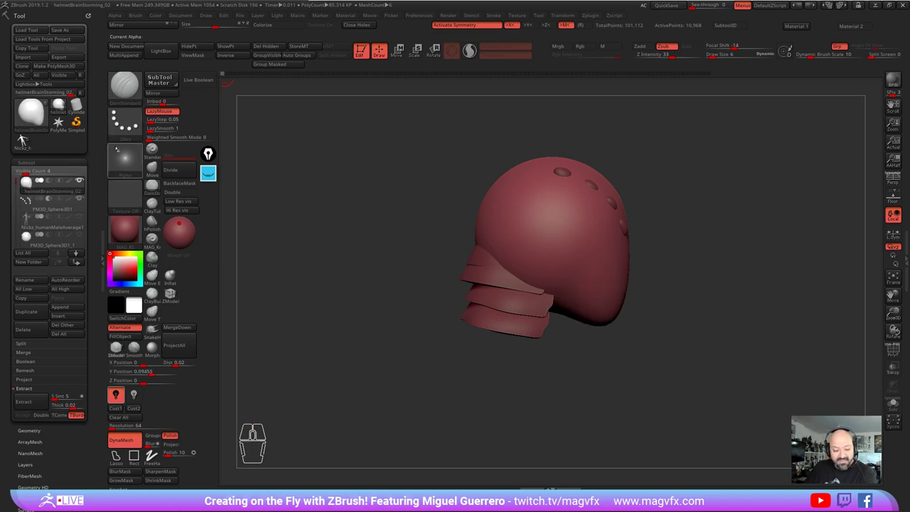
click(29, 139)
click(29, 138)
click(29, 138)
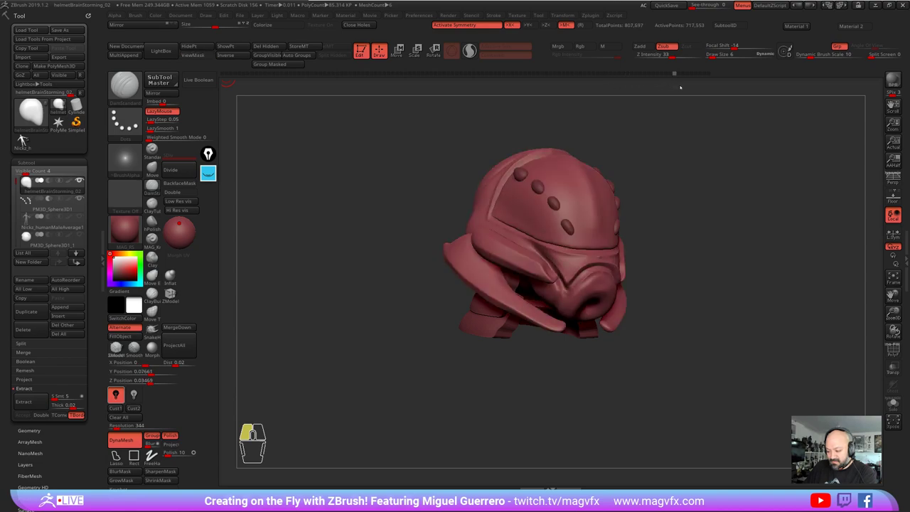
Step: Return the helmet to its latest state and work the spheres punching round holes into the dome
click(25, 136)
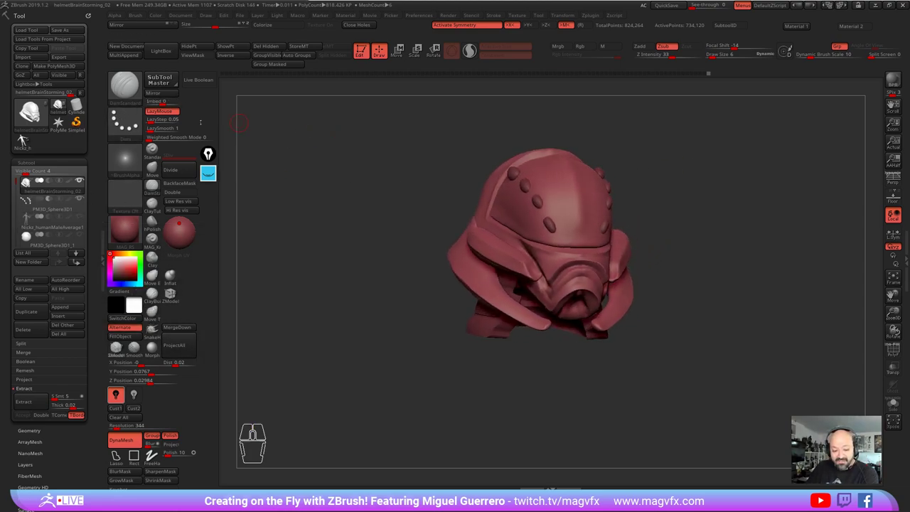
click(25, 135)
click(25, 135)
click(25, 135)
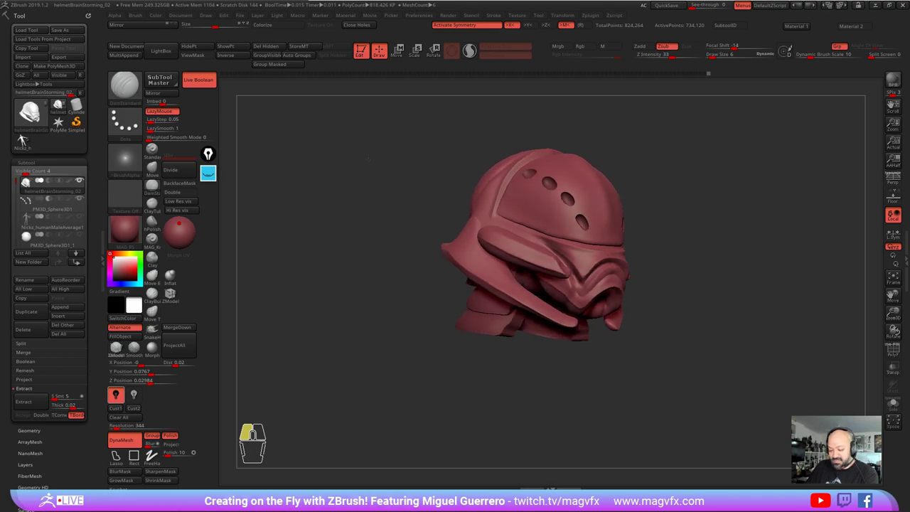
click(24, 135)
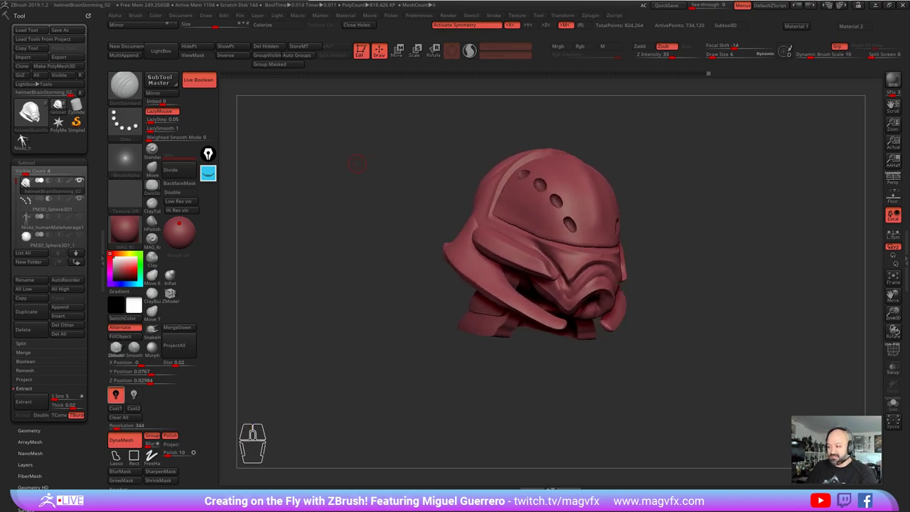
click(25, 135)
right_click(25, 135)
right_click(25, 135)
click(25, 135)
click(25, 135)
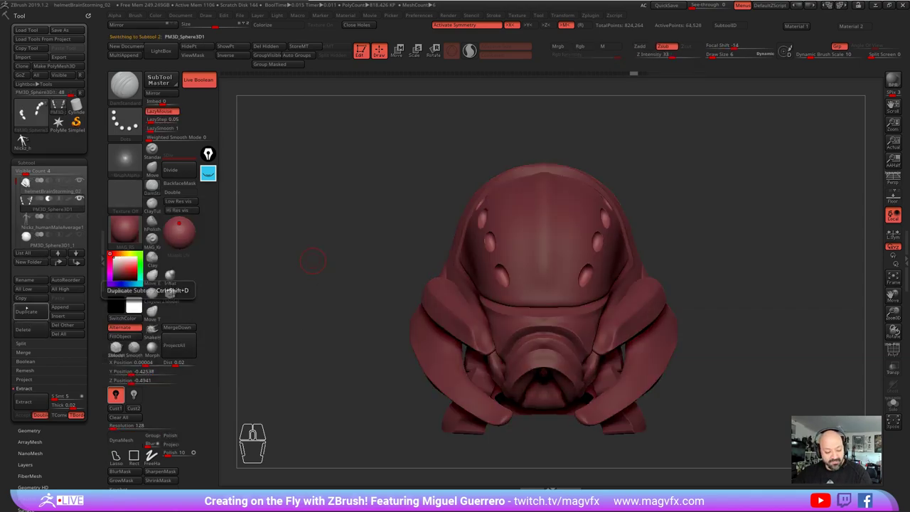
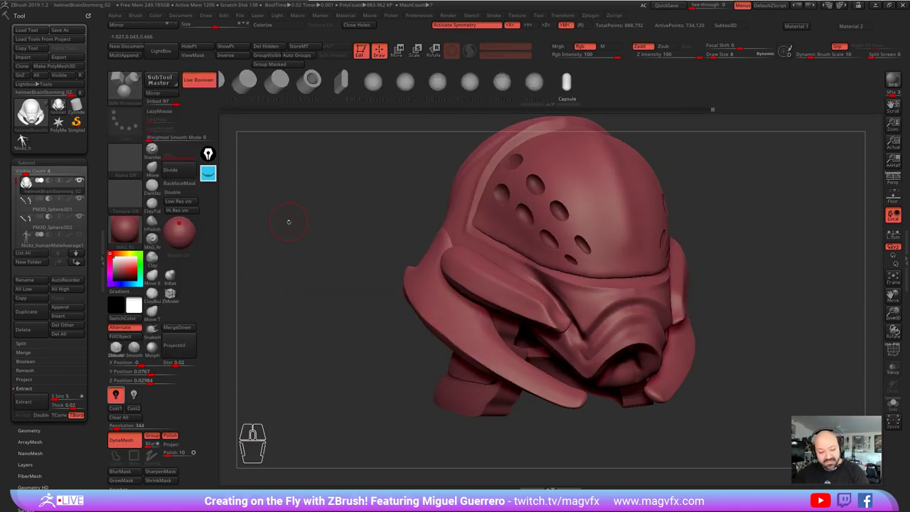
Step: Orbit the helmet to a frontal view to review the perforated dome and face guard
click(29, 140)
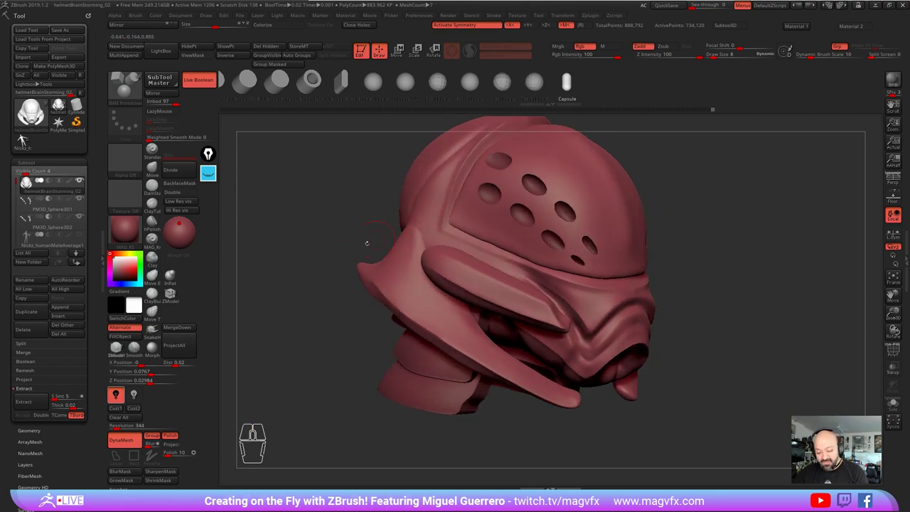
click(29, 140)
right_click(29, 140)
click(30, 140)
click(29, 140)
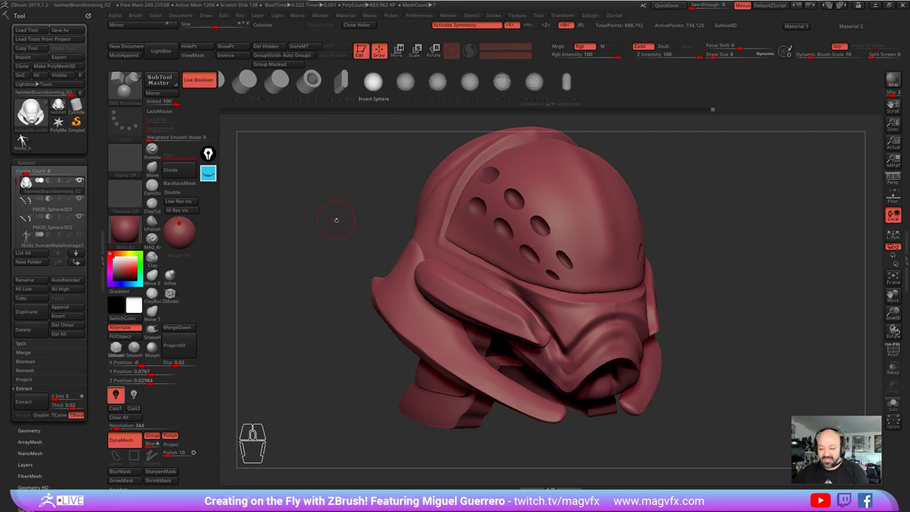
click(29, 140)
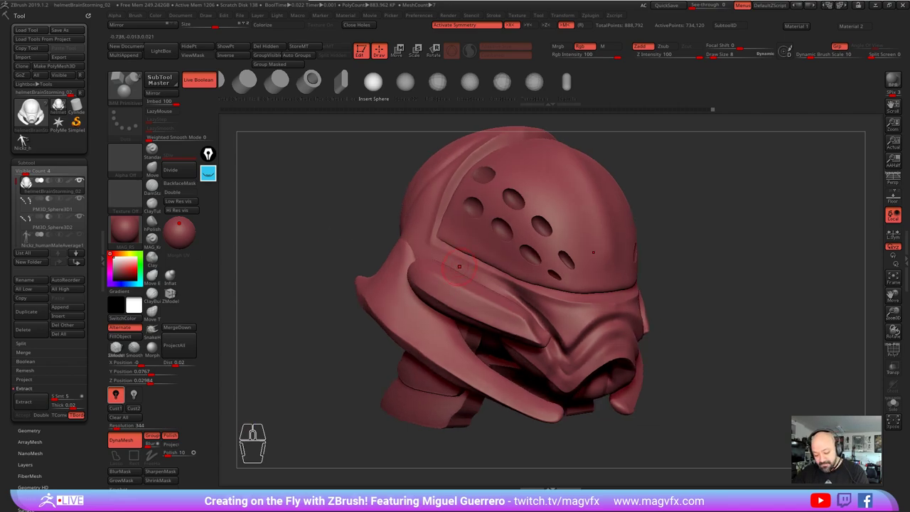
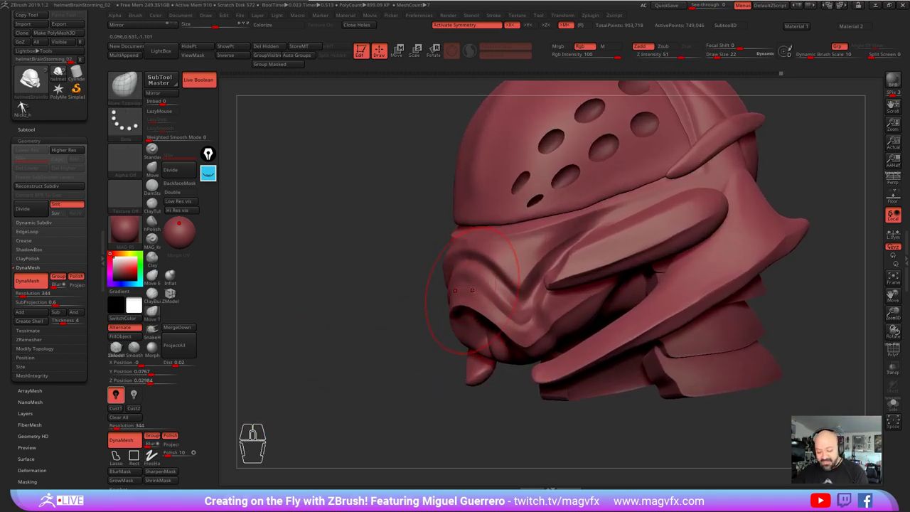
Step: Frame the respirator's front and side profile and set the brush to build up clay
click(25, 102)
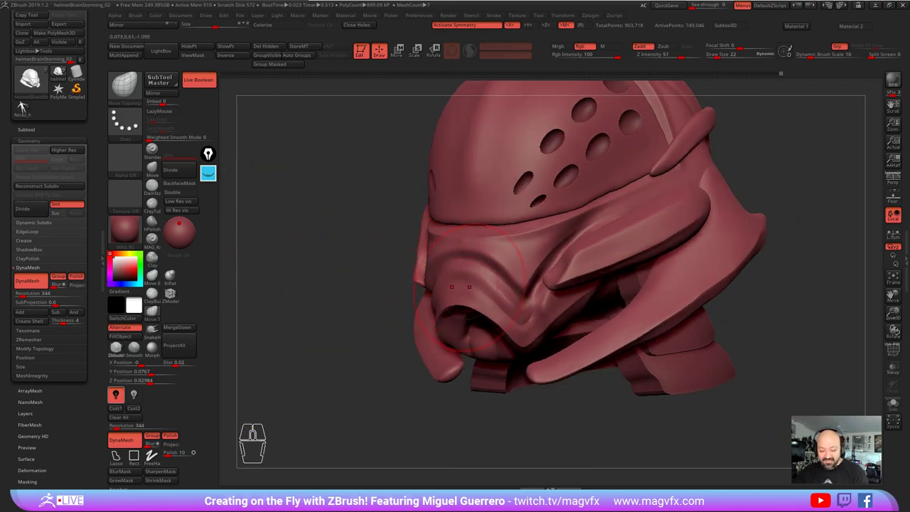
click(25, 102)
click(25, 102)
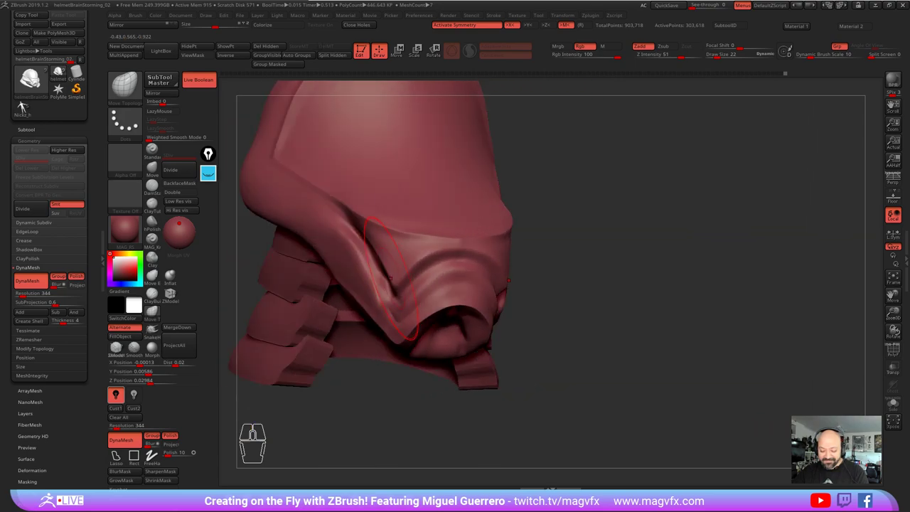
right_click(24, 102)
click(25, 102)
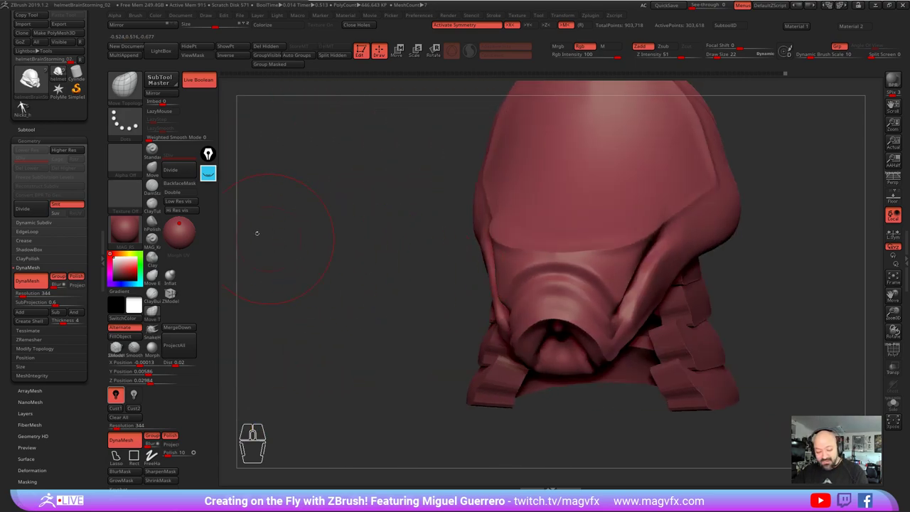
click(25, 102)
click(26, 105)
click(26, 106)
double_click(27, 106)
double_click(26, 106)
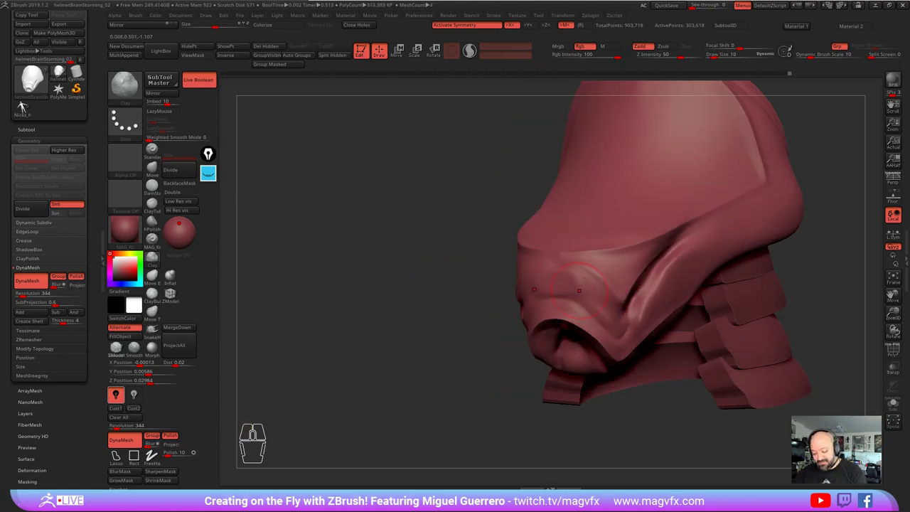
Step: Smooth around the respirator and sculpt the curved front of the face guard
click(27, 106)
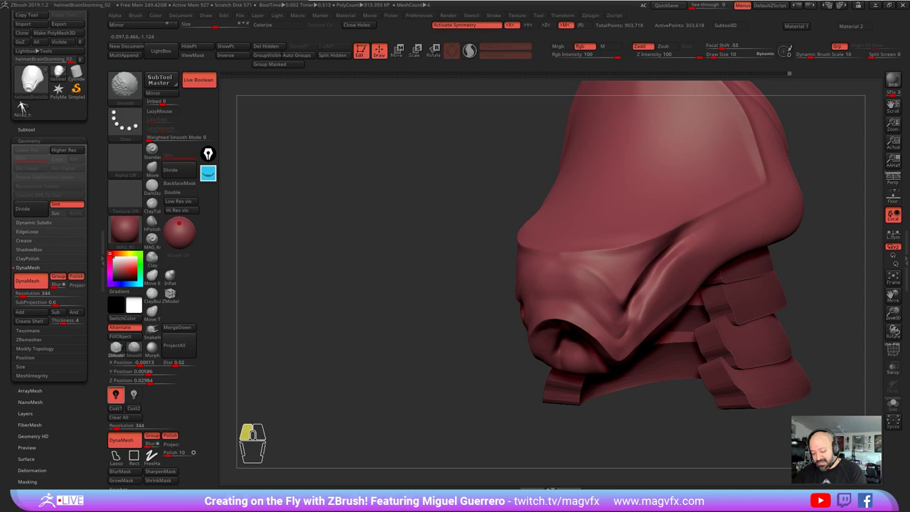
click(26, 106)
click(27, 106)
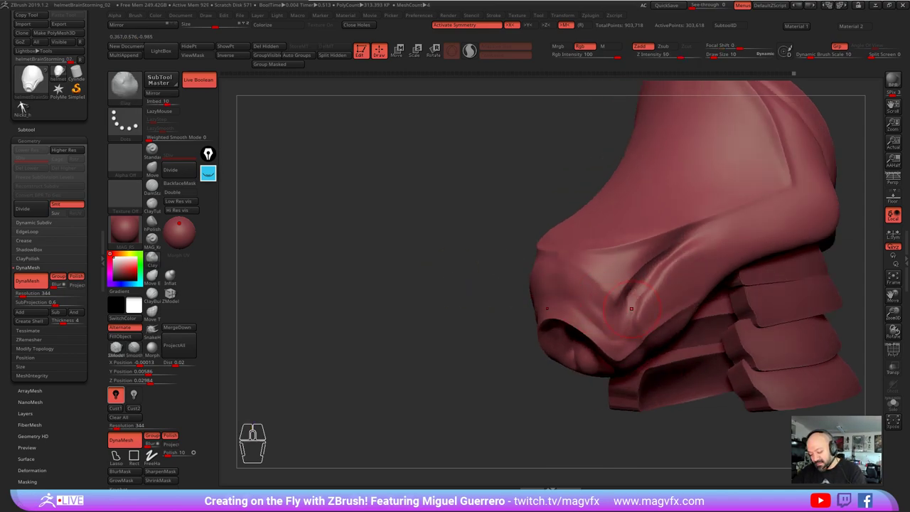
click(27, 106)
click(26, 106)
click(26, 106)
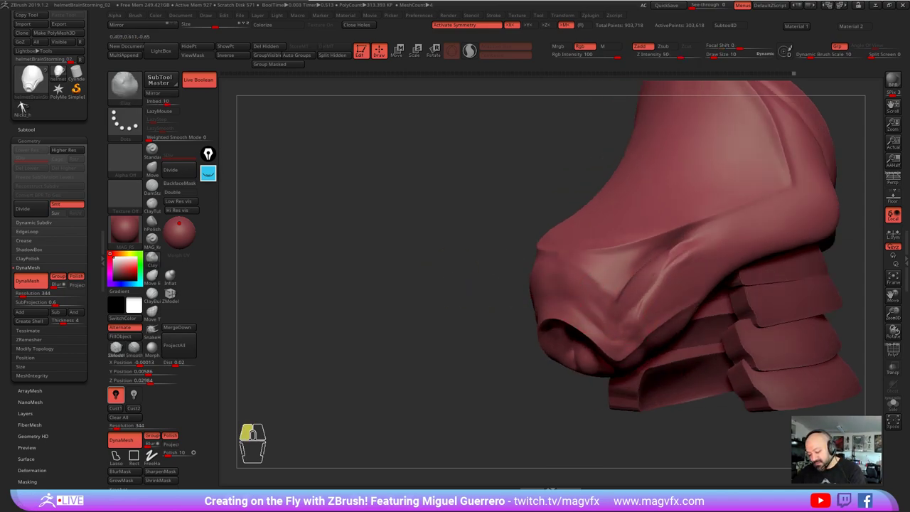
Step: Shift-smooth the face guard surface and shape the guard just above the respirator
click(26, 106)
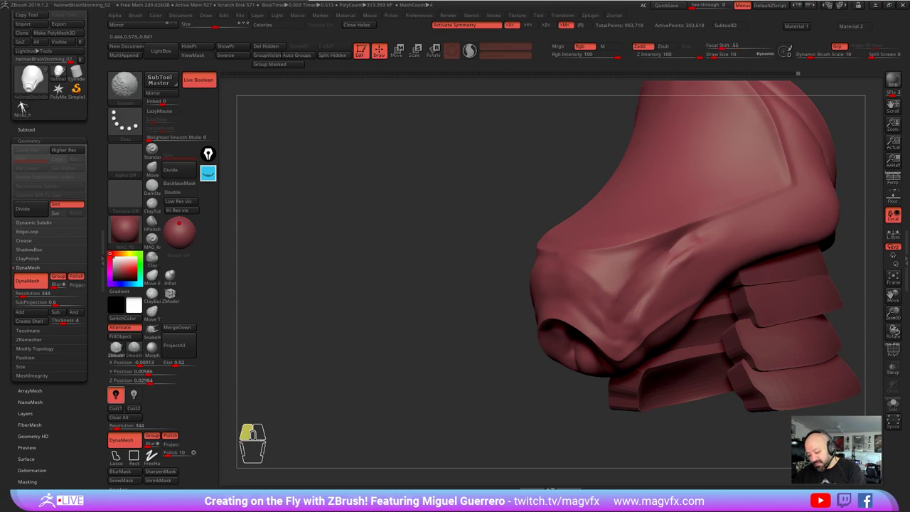
click(26, 106)
click(27, 106)
click(27, 106)
click(26, 106)
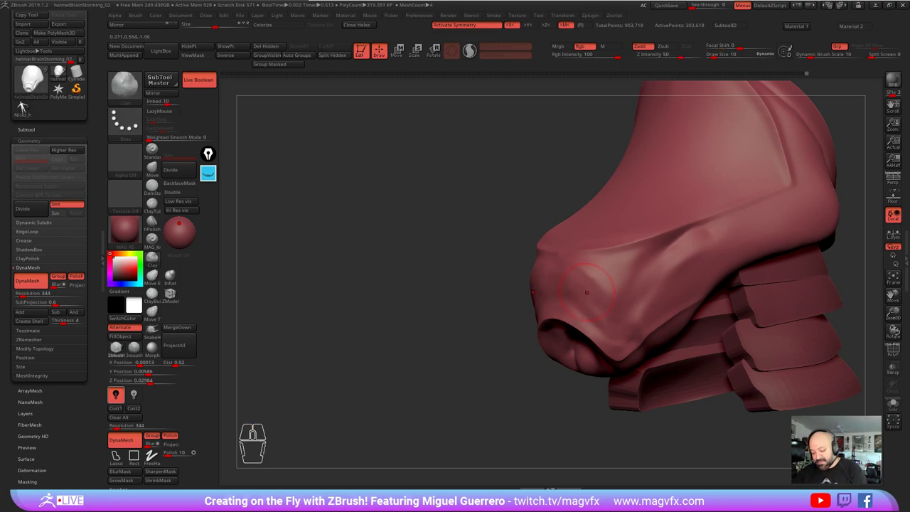
right_click(26, 106)
click(27, 105)
click(26, 106)
Step: Keep shaping and smoothing the guard above the respirator
click(26, 106)
click(26, 106)
double_click(27, 106)
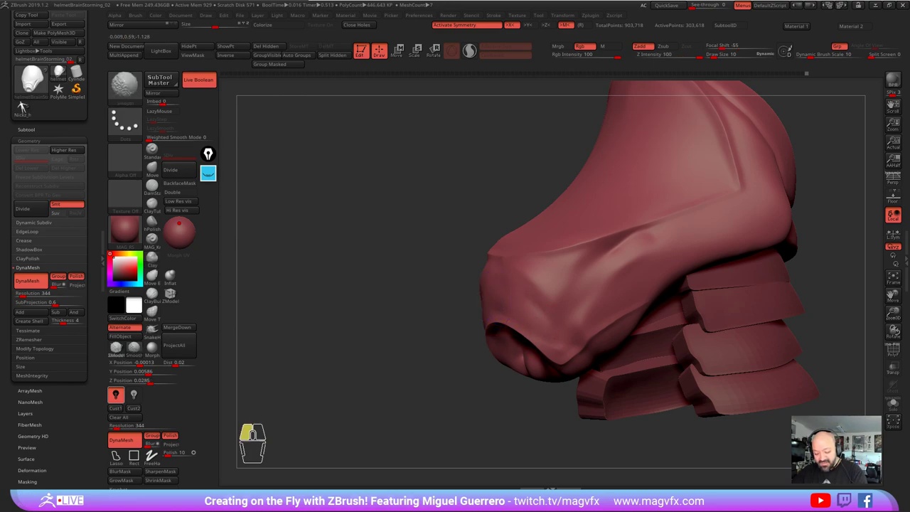
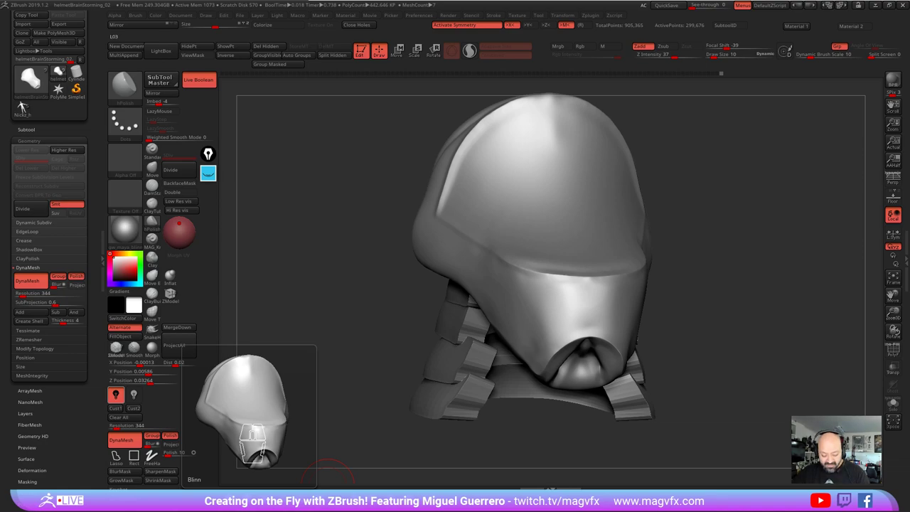
Step: Apply a dark blue-grey material, then sculpt and smooth the chin below the face guard with ClayTubes
click(120, 252)
click(124, 281)
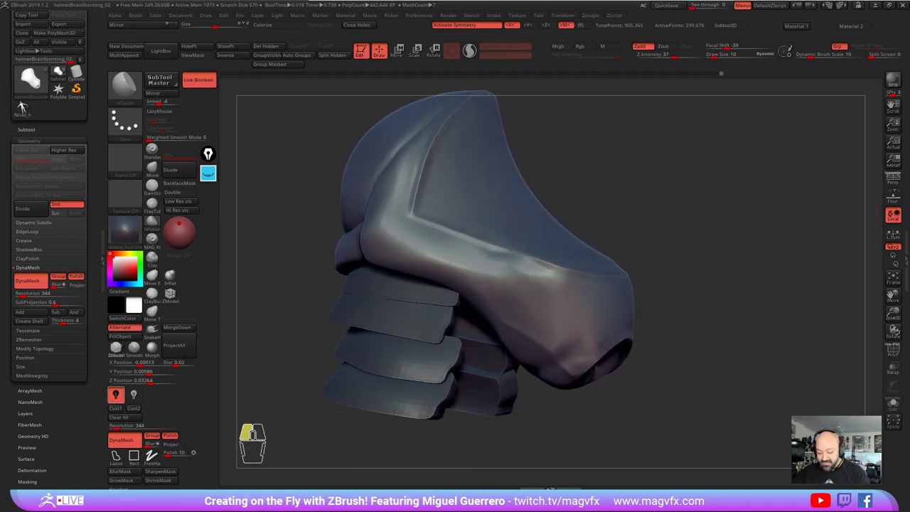
click(123, 282)
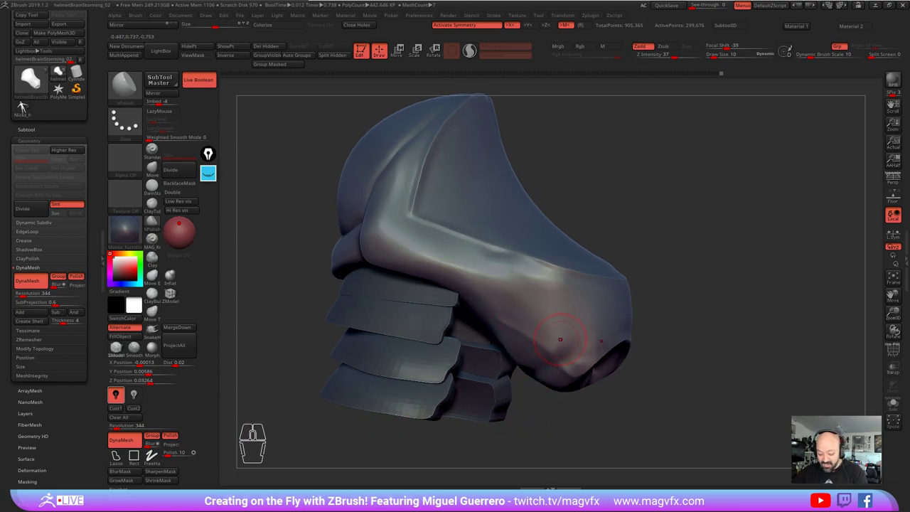
click(123, 282)
click(123, 282)
click(123, 282)
click(123, 282)
click(122, 282)
double_click(123, 282)
click(124, 282)
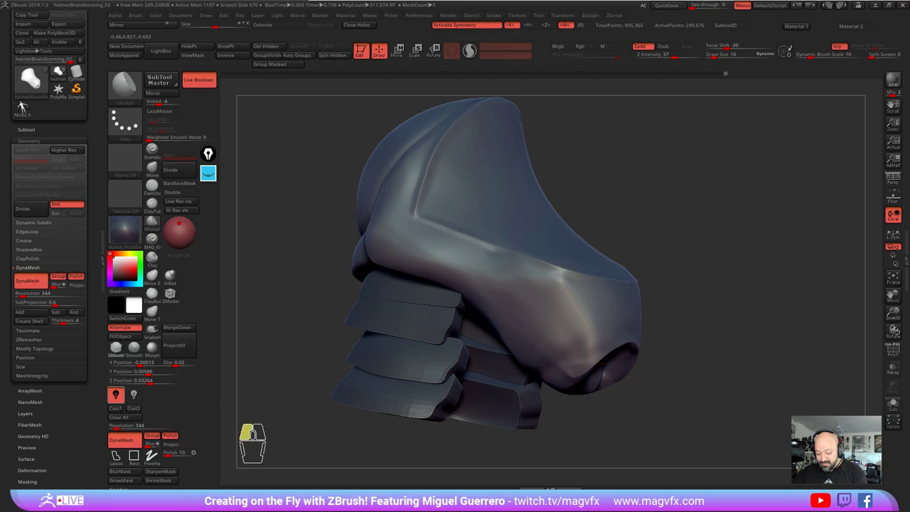
Step: Smooth and build up the side of the face guard
click(123, 281)
click(124, 282)
click(123, 282)
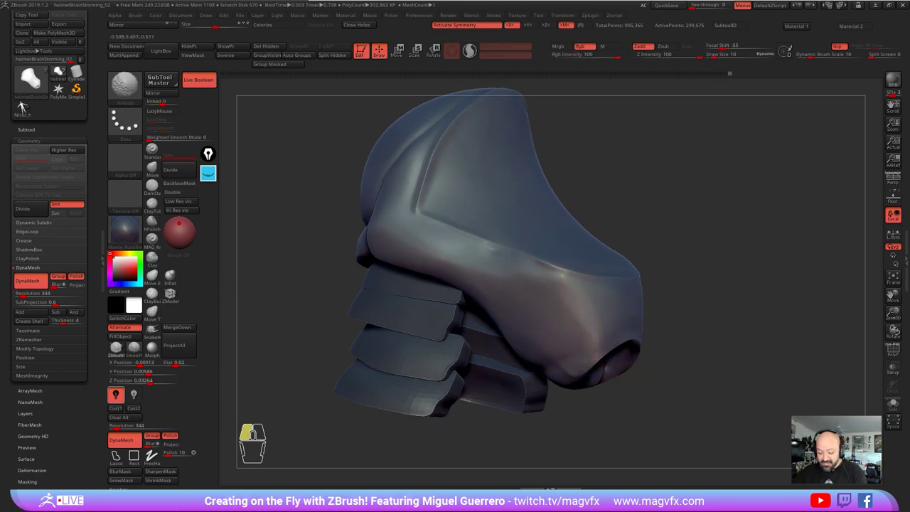
click(124, 281)
click(124, 282)
click(124, 282)
click(124, 282)
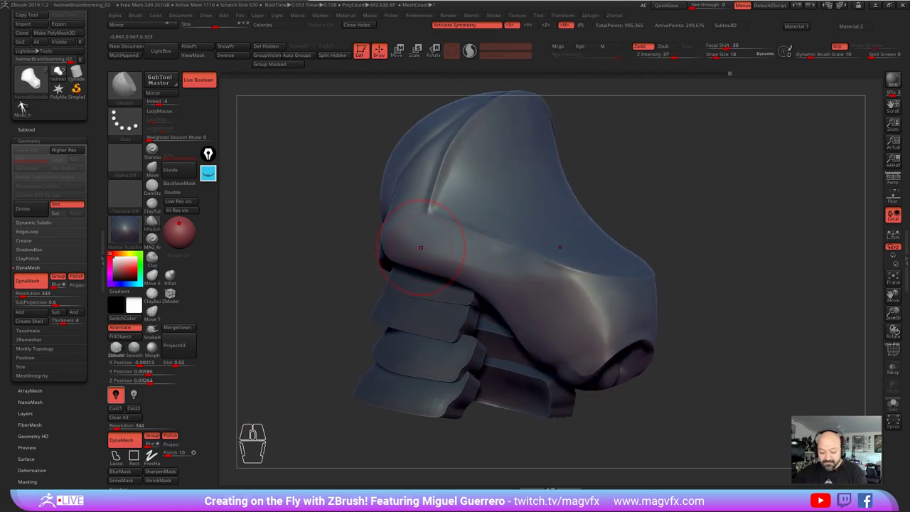
Step: Build up the face guard where it meets the neck rings
double_click(124, 281)
click(123, 281)
click(124, 282)
click(124, 281)
click(123, 281)
Step: Switch to the Clay brush, zoom in on the respirator and lower Z Intensity
click(123, 282)
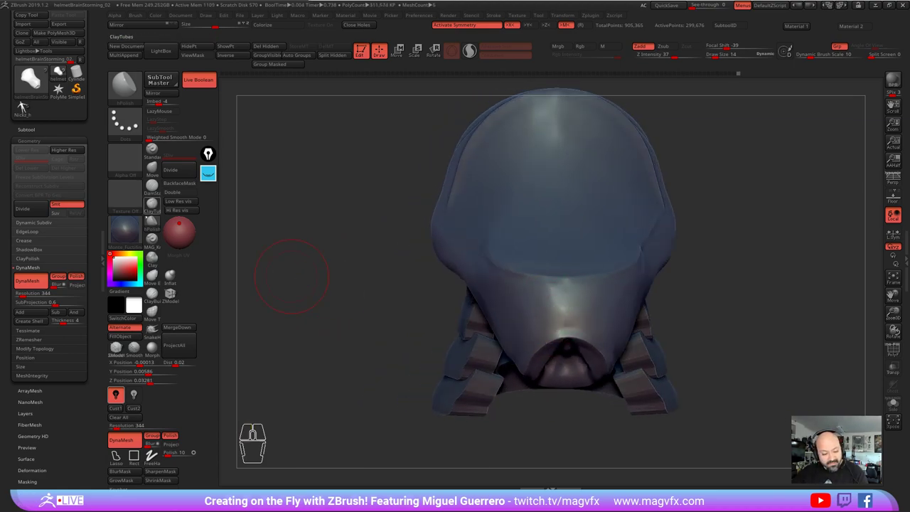
click(124, 281)
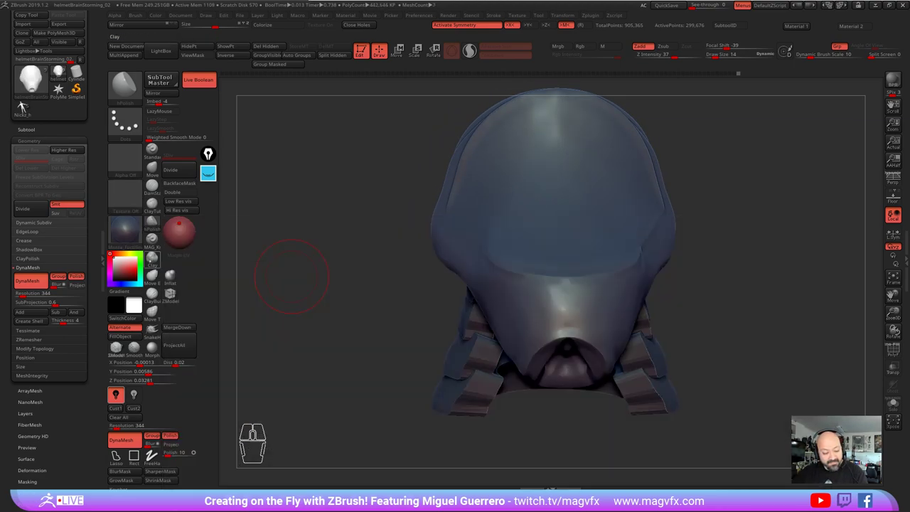
click(124, 281)
click(123, 282)
click(123, 281)
click(123, 282)
right_click(125, 281)
click(124, 281)
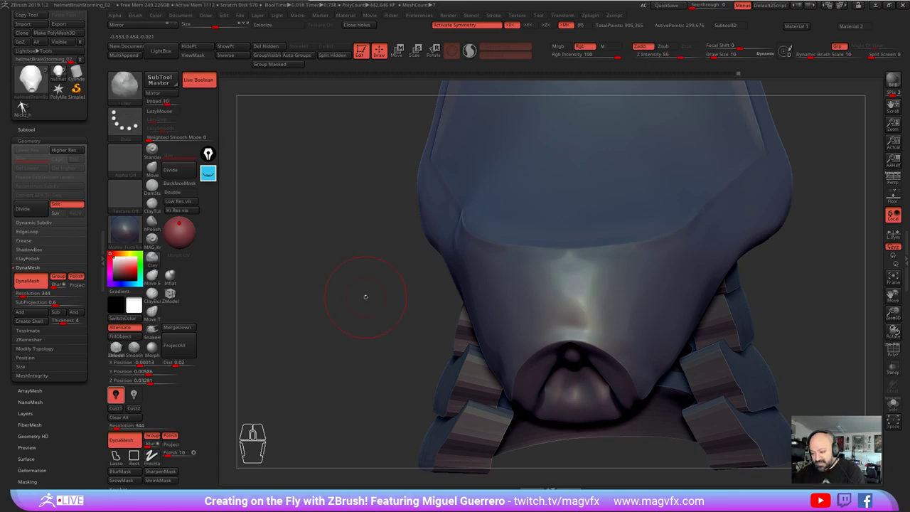
Step: Build up the surface directly above the respirator opening and soften it
click(123, 283)
click(123, 282)
click(123, 283)
click(124, 282)
click(123, 282)
click(123, 281)
click(124, 282)
click(123, 281)
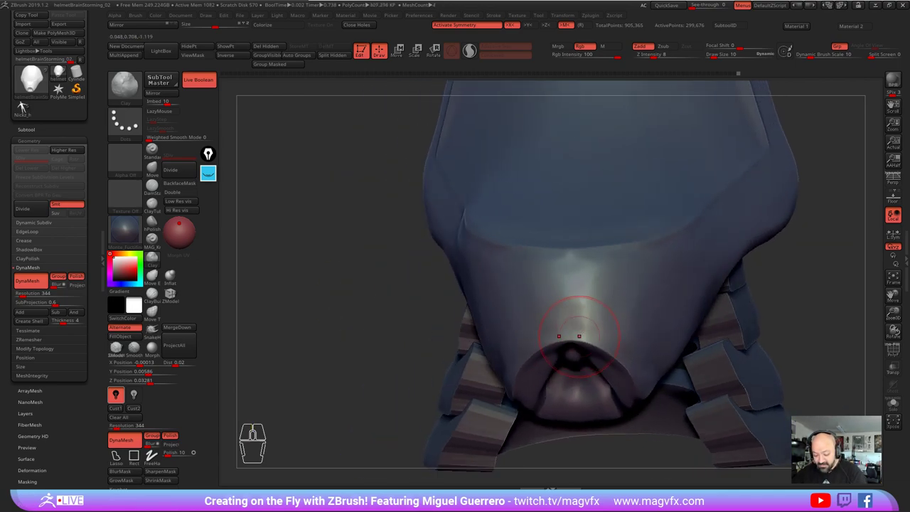
click(124, 281)
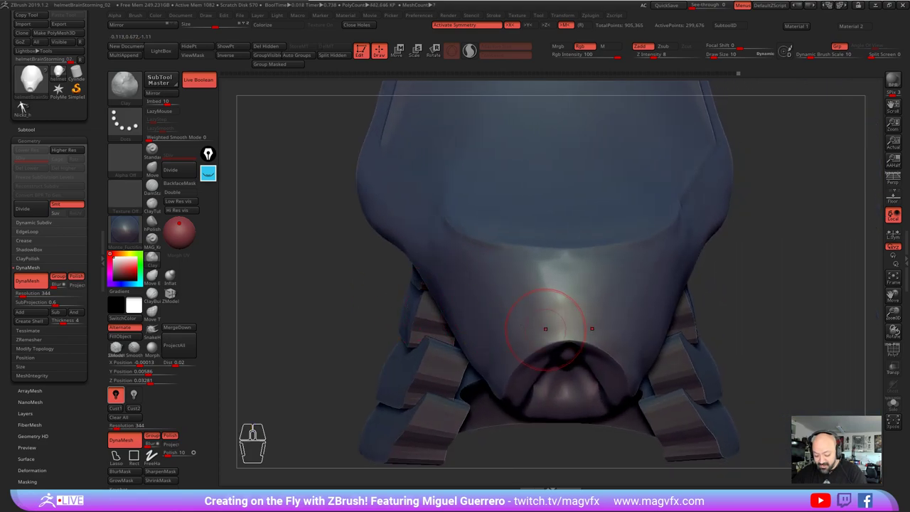
Step: Gently shape the guard above the respirator into a smooth rounded curve
click(124, 281)
click(123, 281)
click(124, 282)
click(124, 281)
click(124, 282)
double_click(124, 281)
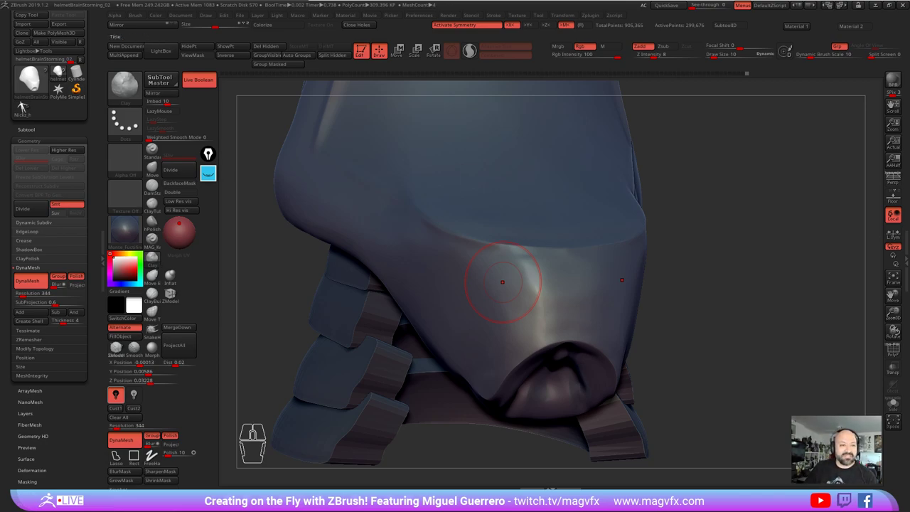
click(123, 282)
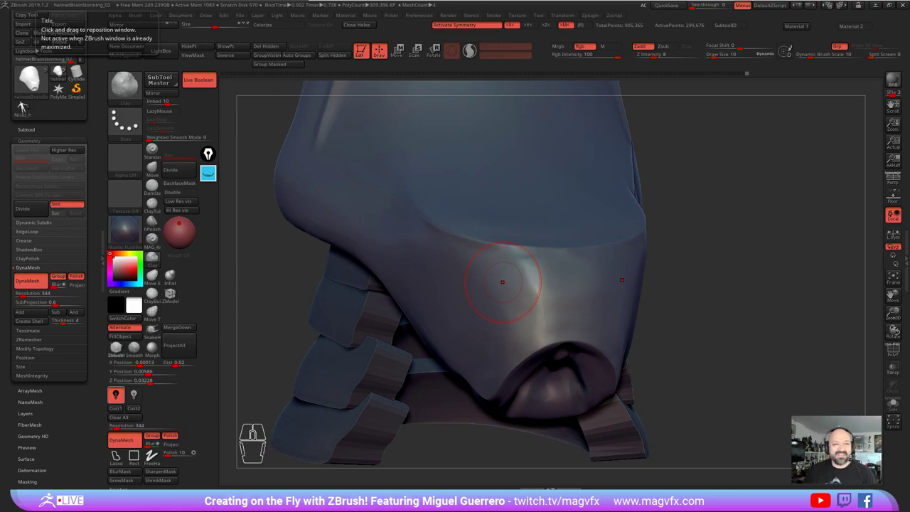
click(123, 282)
click(123, 282)
right_click(123, 283)
click(123, 282)
click(124, 280)
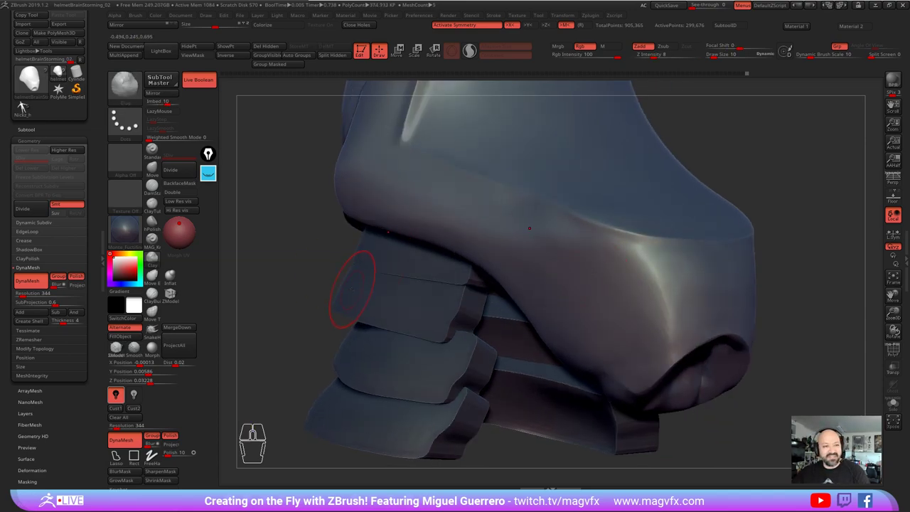
Step: Carve a narrow tapering groove into the upper side of the dome and deepen it
right_click(125, 281)
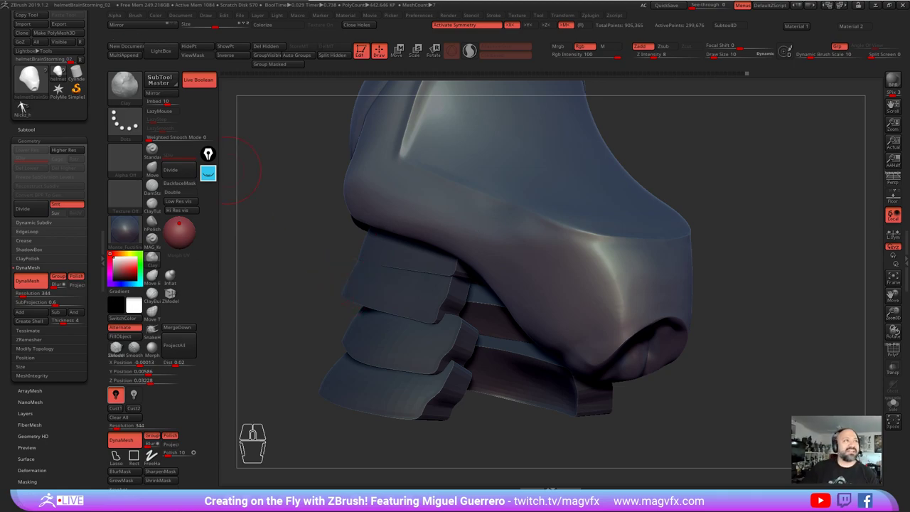
click(123, 282)
click(123, 282)
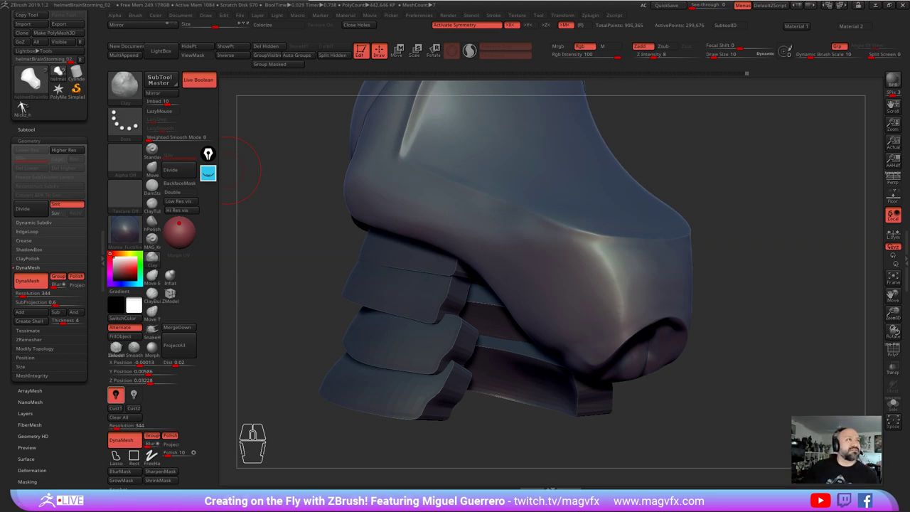
click(123, 282)
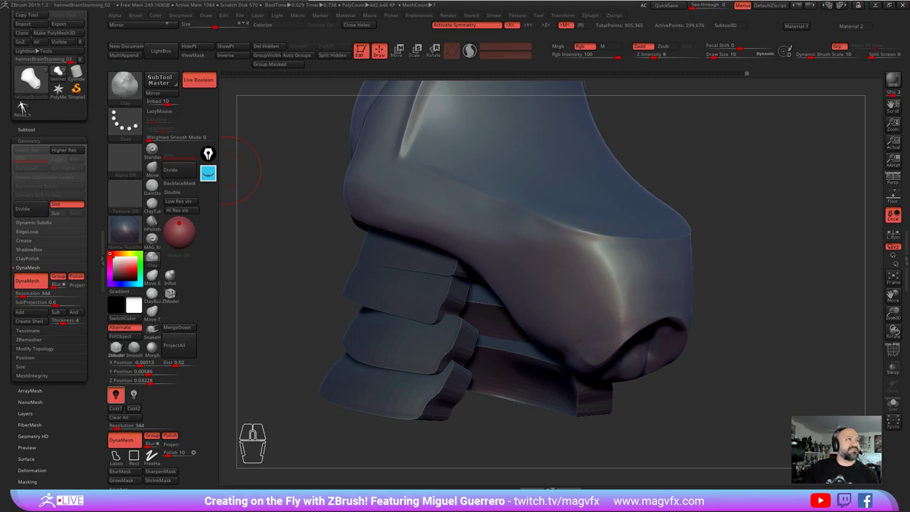
click(123, 283)
click(123, 283)
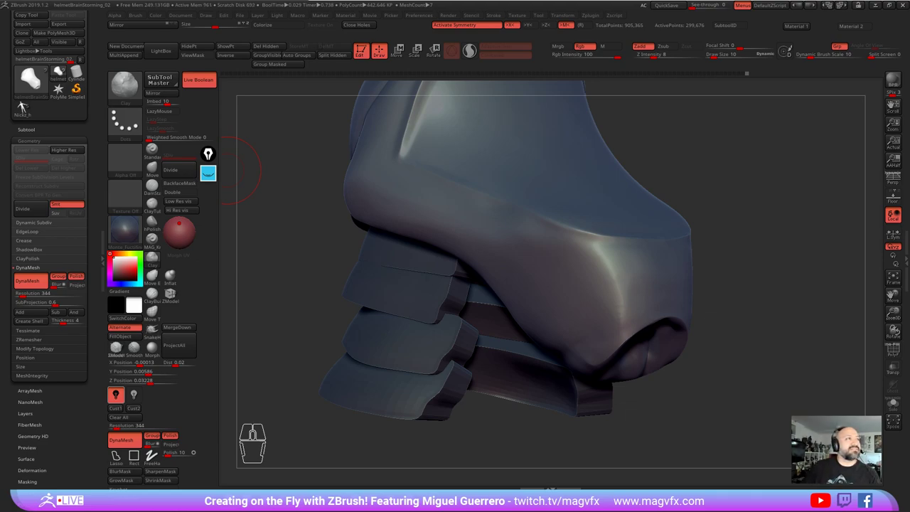
Step: Refine the groove's edges with Shift-smoothing and load a finer freehand ZSub carving brush
click(123, 282)
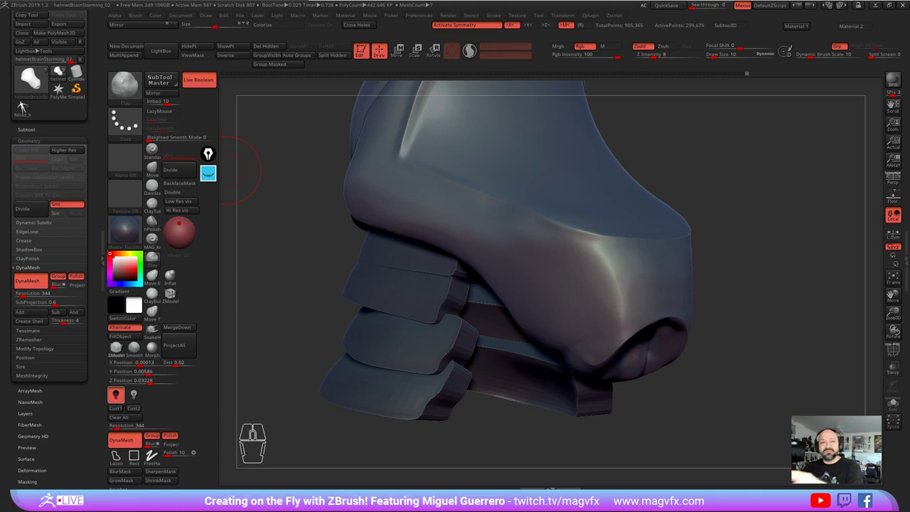
click(123, 281)
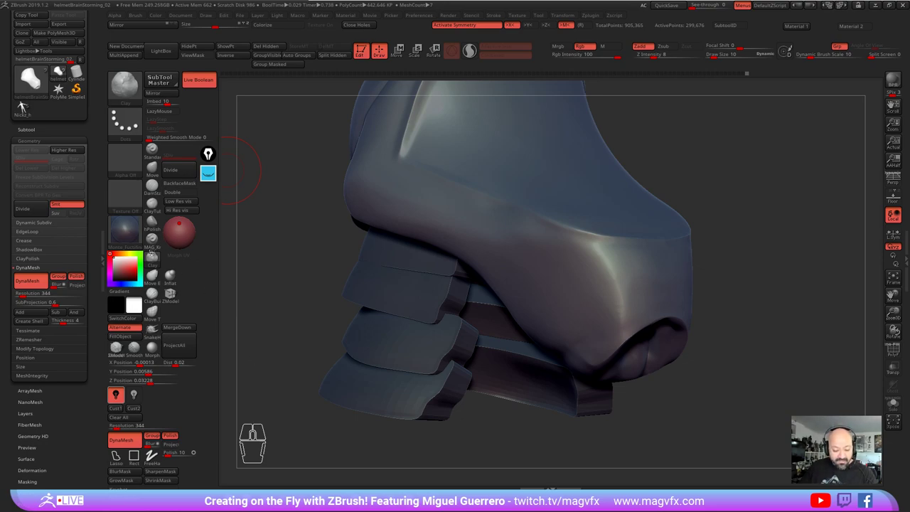
click(124, 281)
click(123, 281)
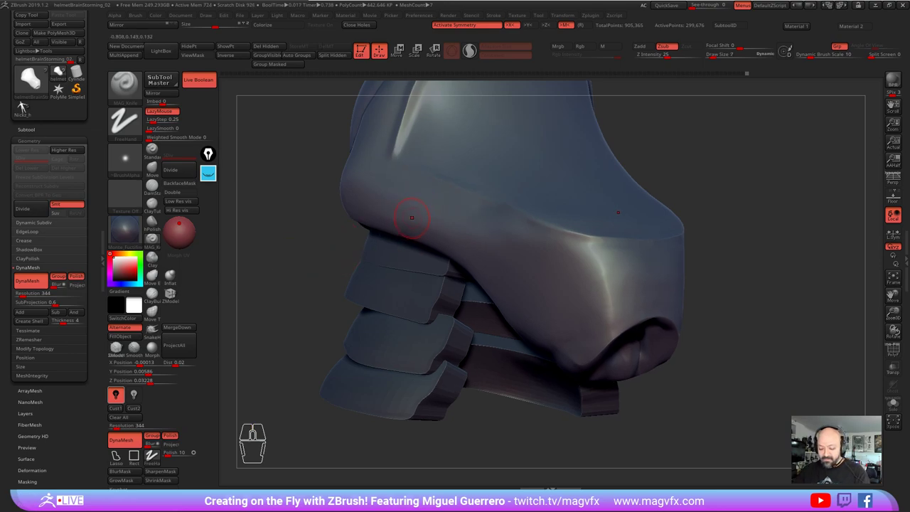
Step: Delete the hidden geometry with Del Hidden and rotate to check the dome, face guard, respirator and fins
right_click(123, 283)
click(123, 282)
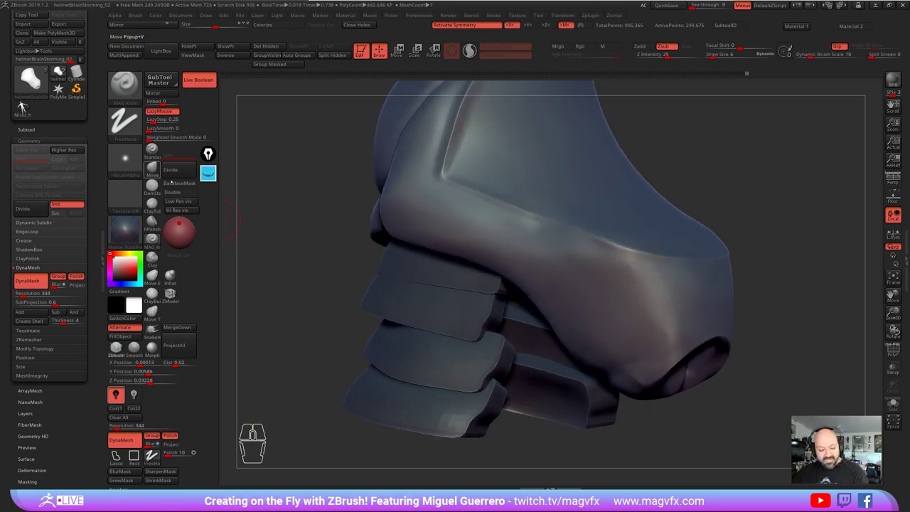
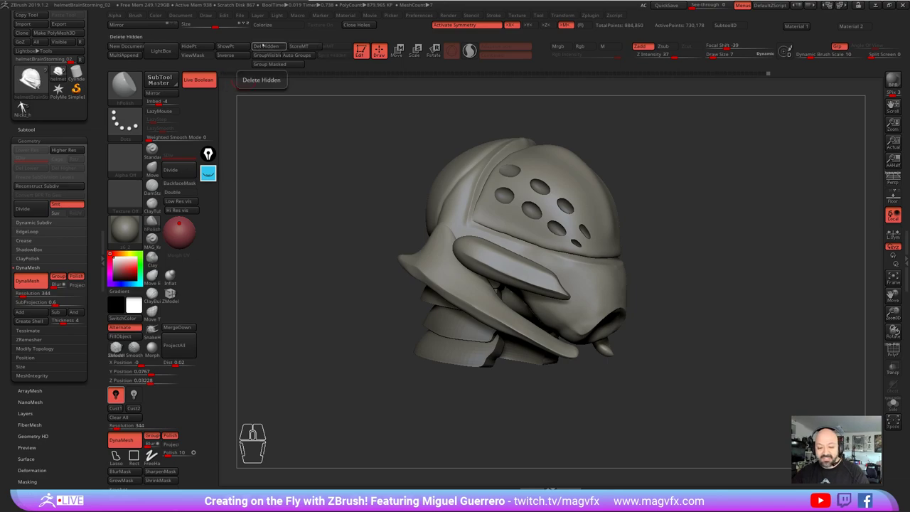
click(27, 101)
right_click(26, 101)
click(26, 102)
right_click(27, 102)
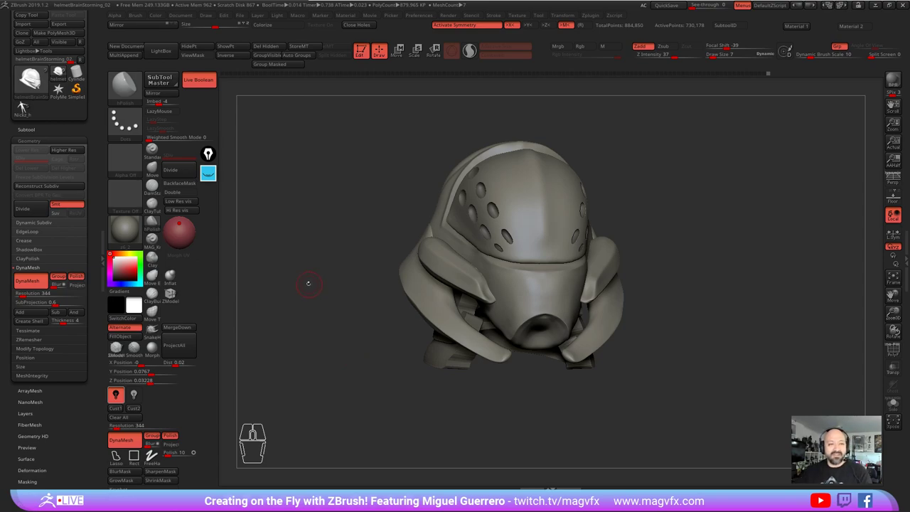
Step: Push the side fin tips into shape with the Move brush
click(27, 101)
click(26, 101)
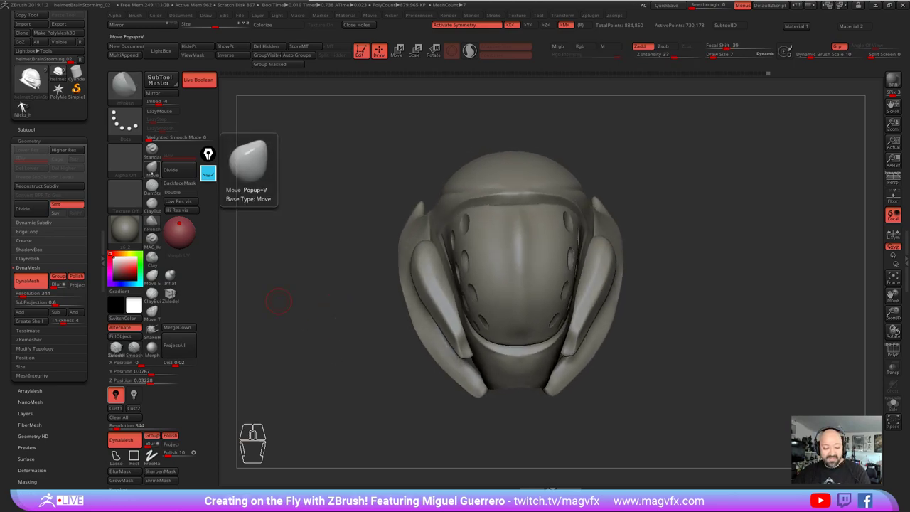
click(26, 101)
click(26, 101)
right_click(26, 102)
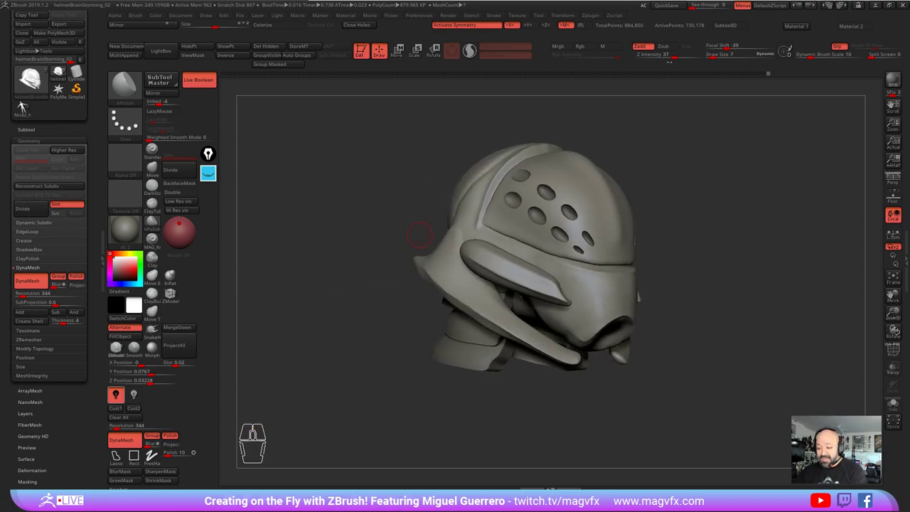
click(26, 102)
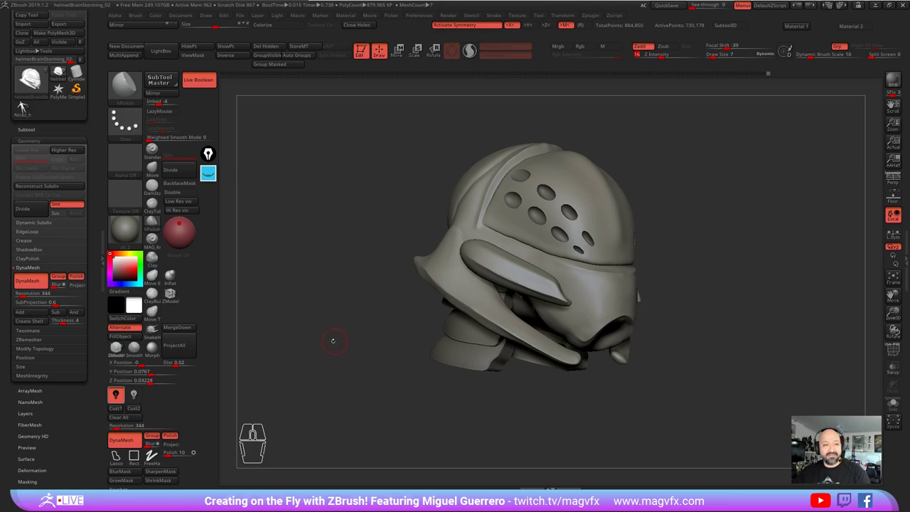
click(26, 102)
right_click(26, 102)
click(26, 102)
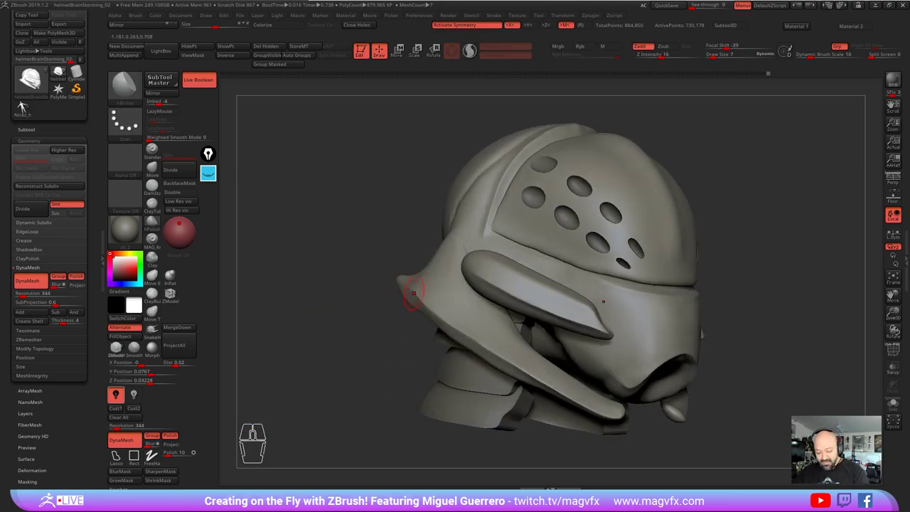
click(27, 101)
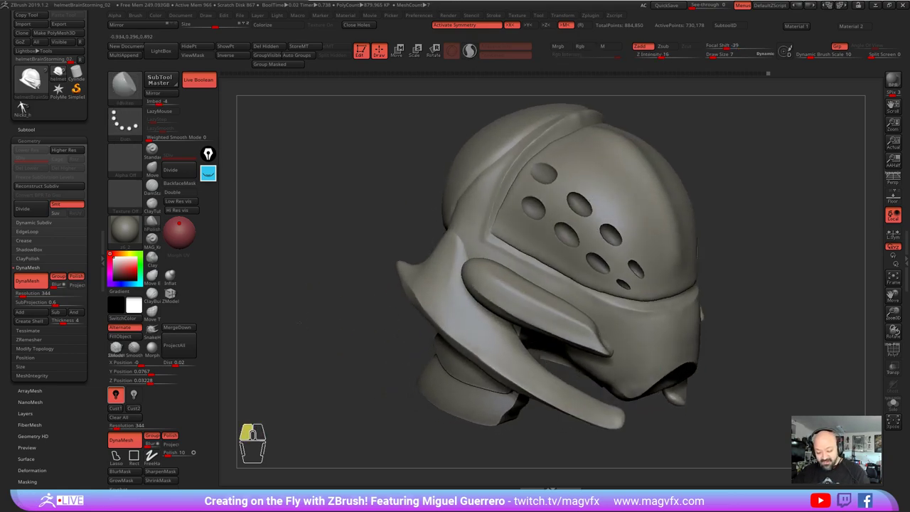
Step: Sculpt crisper creased edges along the fins with a Standard-type brush
click(27, 101)
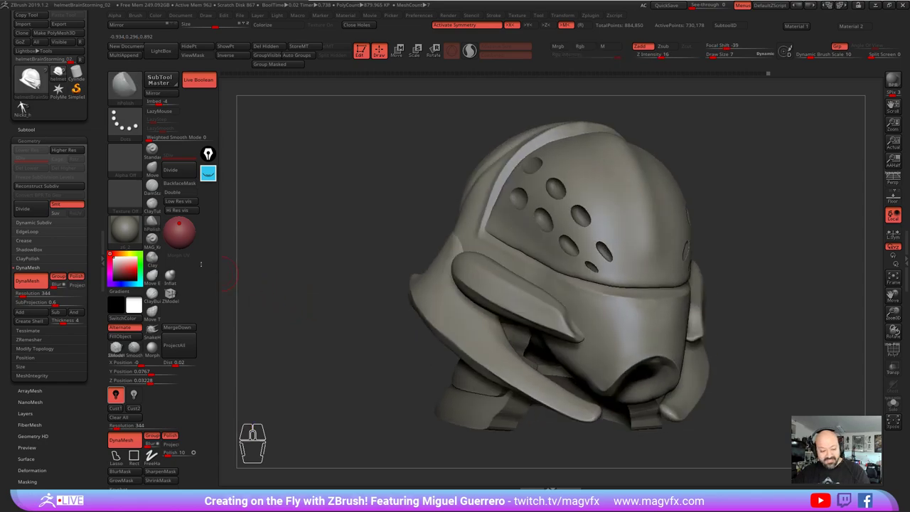
click(26, 101)
click(26, 102)
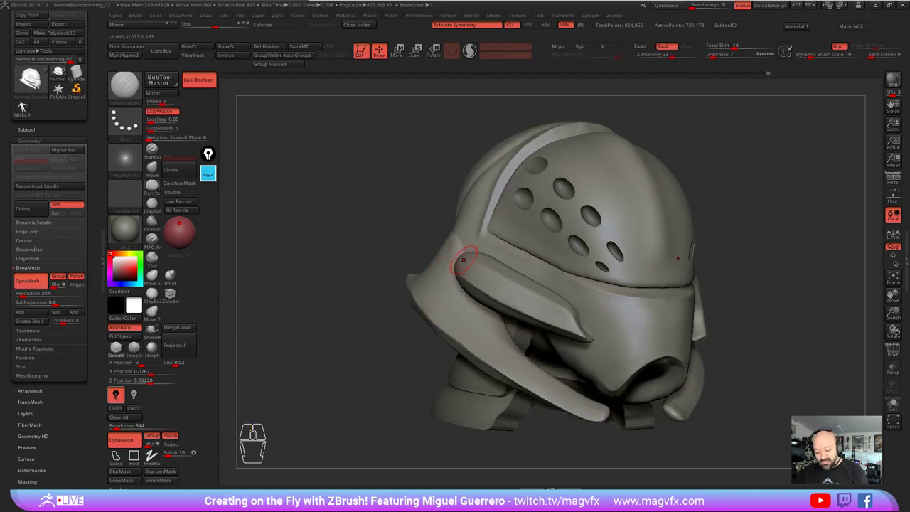
click(26, 101)
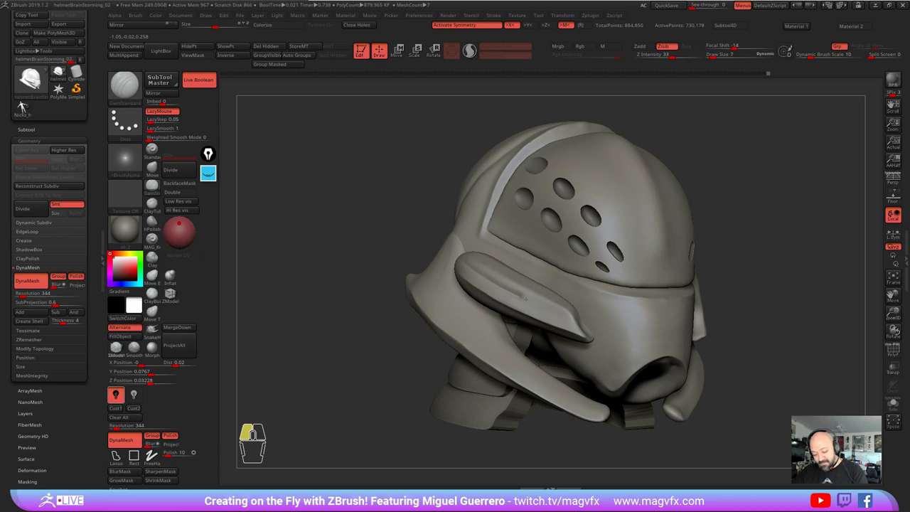
click(27, 102)
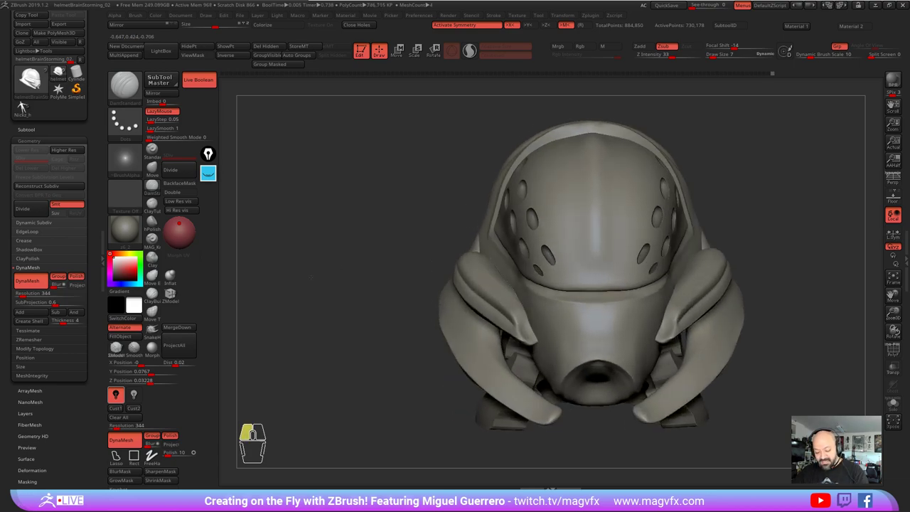
click(27, 102)
click(26, 102)
click(26, 102)
right_click(26, 101)
click(27, 102)
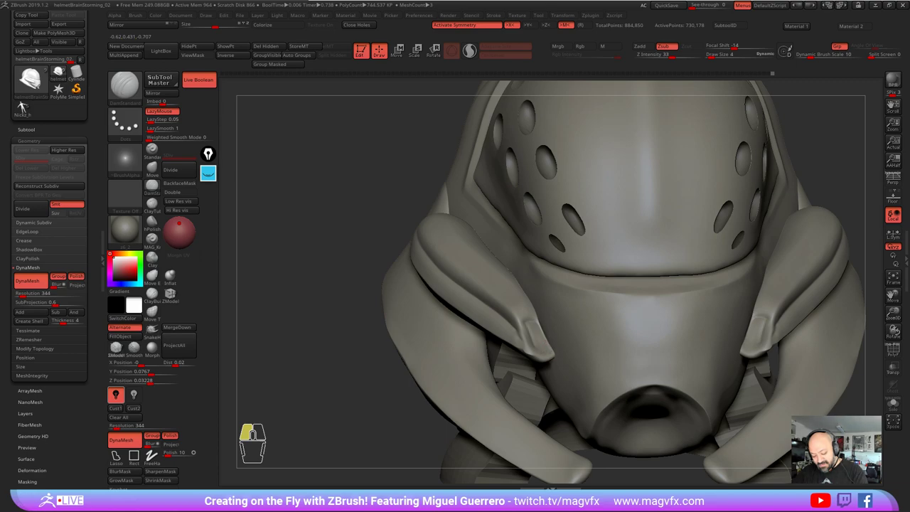
Step: Isolate the side fins by masking and hiding the other helmet parts, then hollow the first fin tip
click(26, 102)
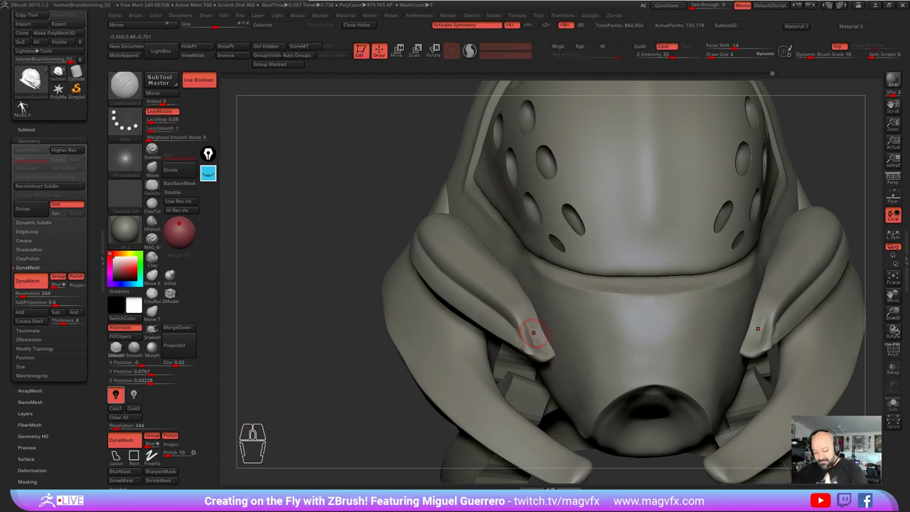
click(26, 101)
click(26, 101)
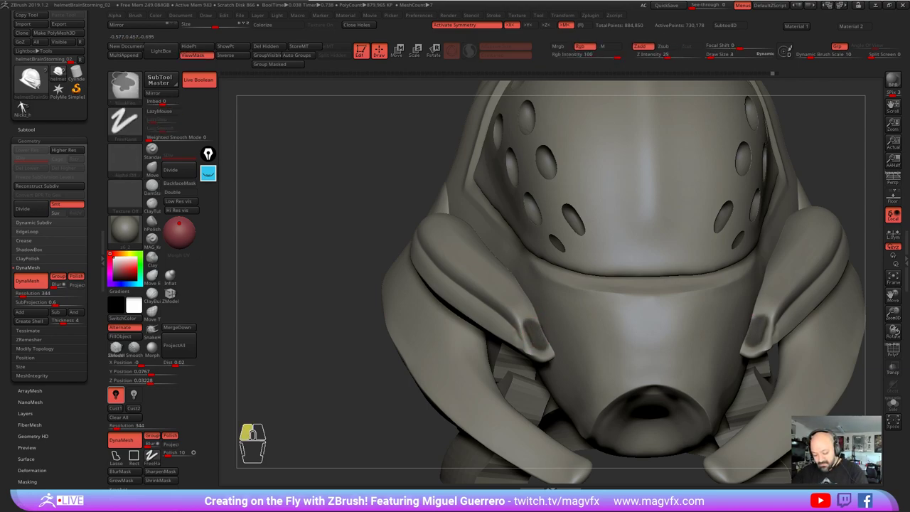
click(26, 102)
click(26, 101)
click(26, 101)
click(26, 102)
click(26, 102)
Step: Sculpt the matching recessed opening into the second fin tip and unhide all helmet parts
click(26, 102)
click(26, 102)
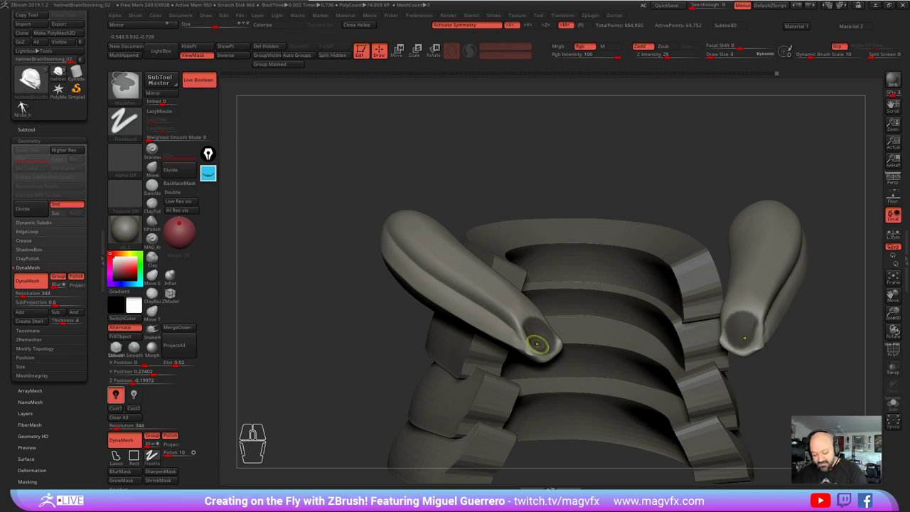
click(26, 102)
click(27, 102)
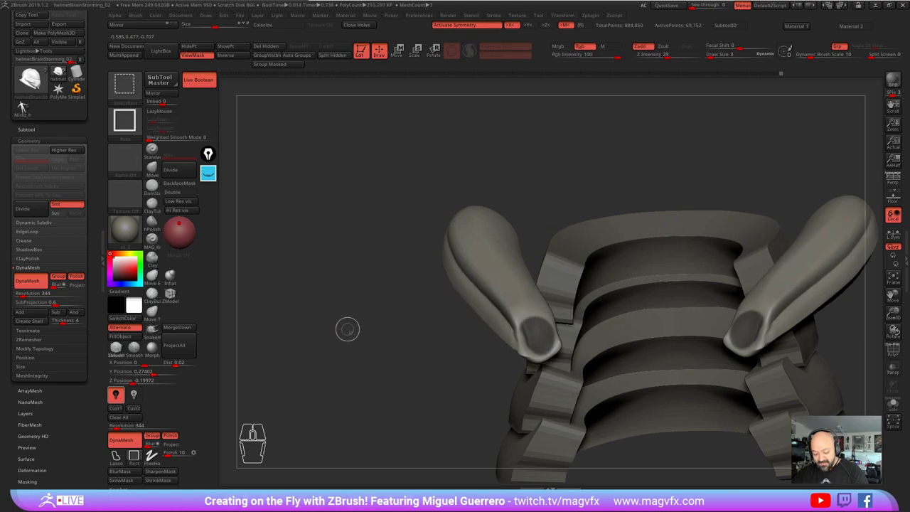
click(26, 102)
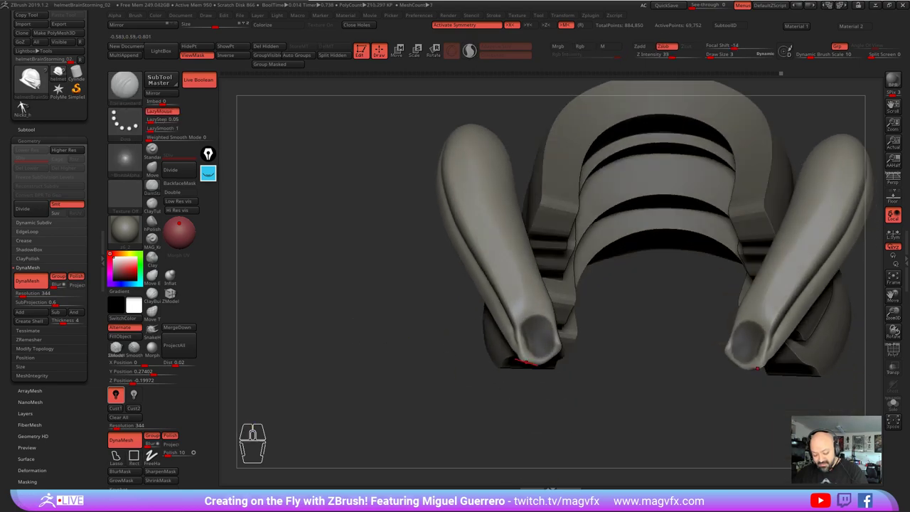
click(26, 102)
click(26, 102)
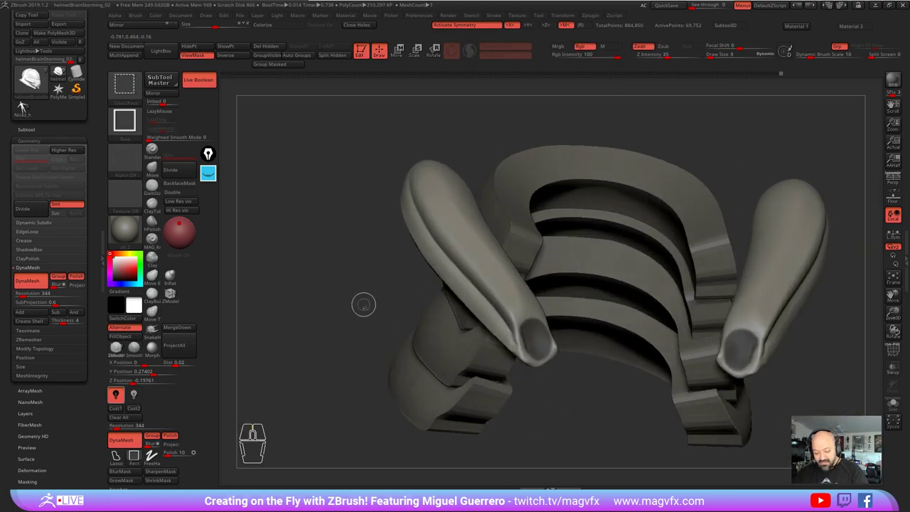
click(26, 102)
click(27, 102)
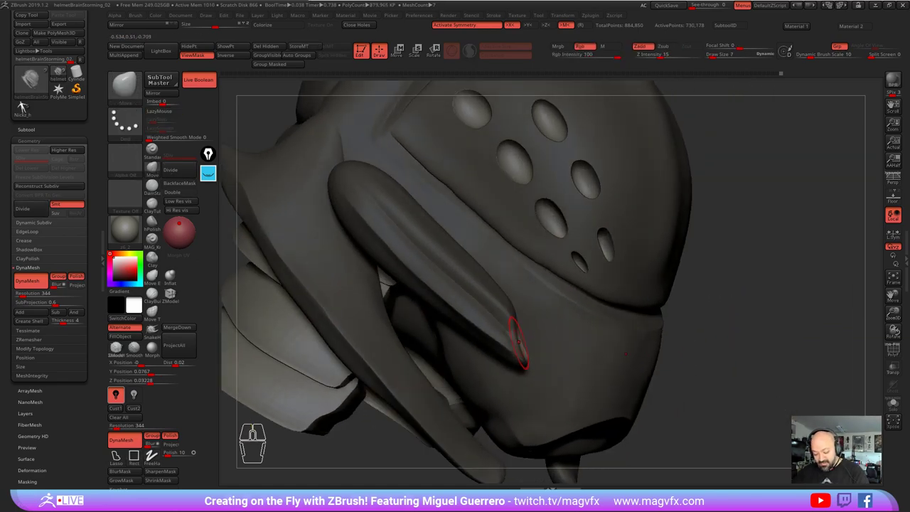
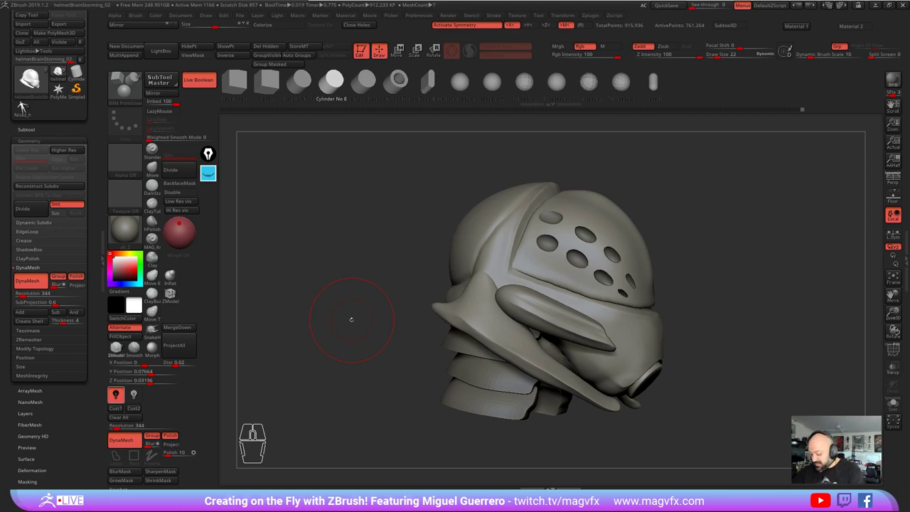
Step: Display the polygroup colours on the helmet and show the hole cutters as solid spheres
click(25, 102)
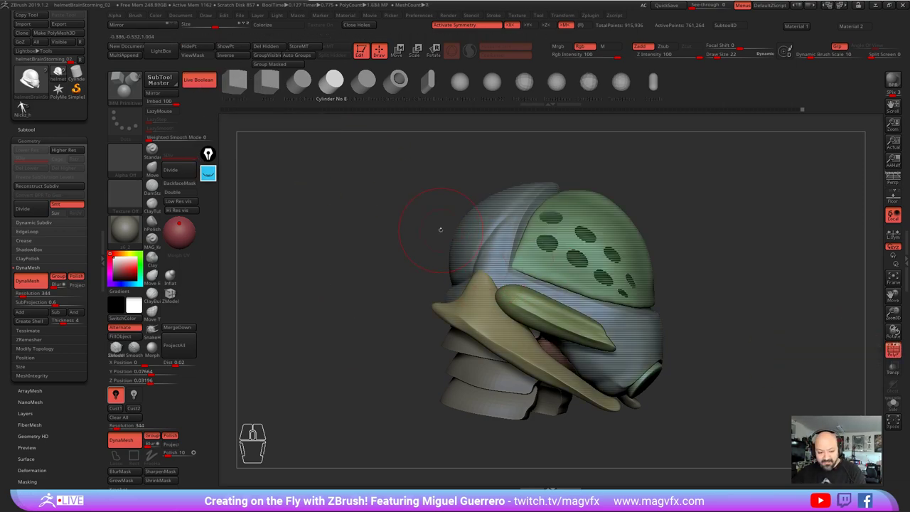
right_click(25, 102)
click(26, 102)
right_click(25, 102)
click(26, 103)
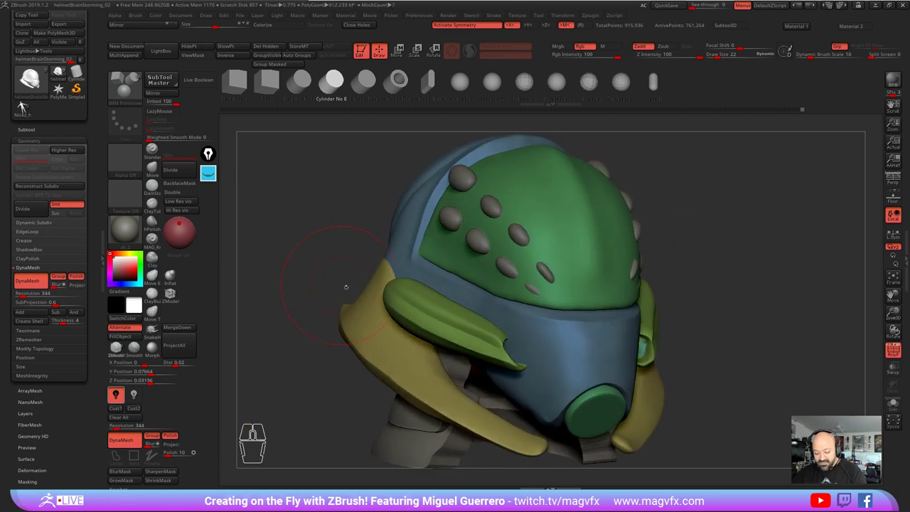
right_click(26, 102)
click(26, 102)
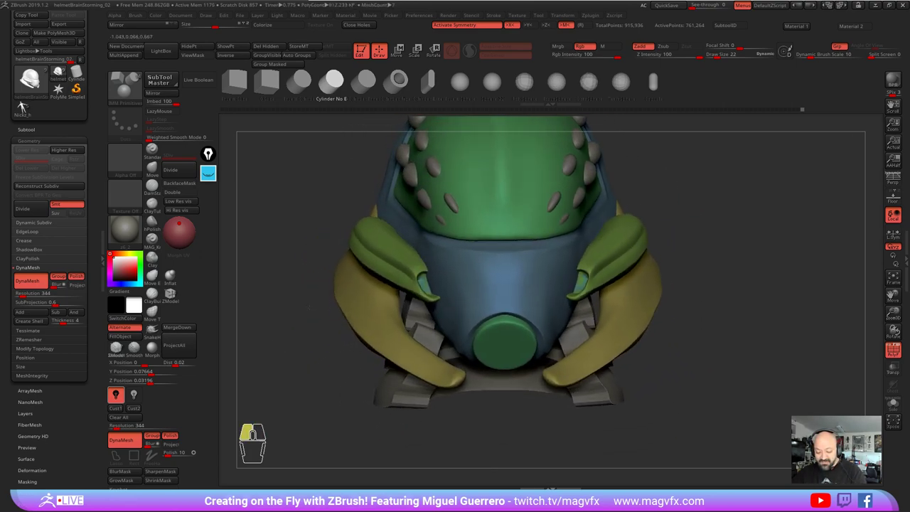
Step: Turn the subtool visibility back on so the dome, fins, face guard and respirator all show
right_click(26, 103)
right_click(26, 102)
right_click(25, 102)
right_click(25, 103)
right_click(26, 103)
right_click(26, 102)
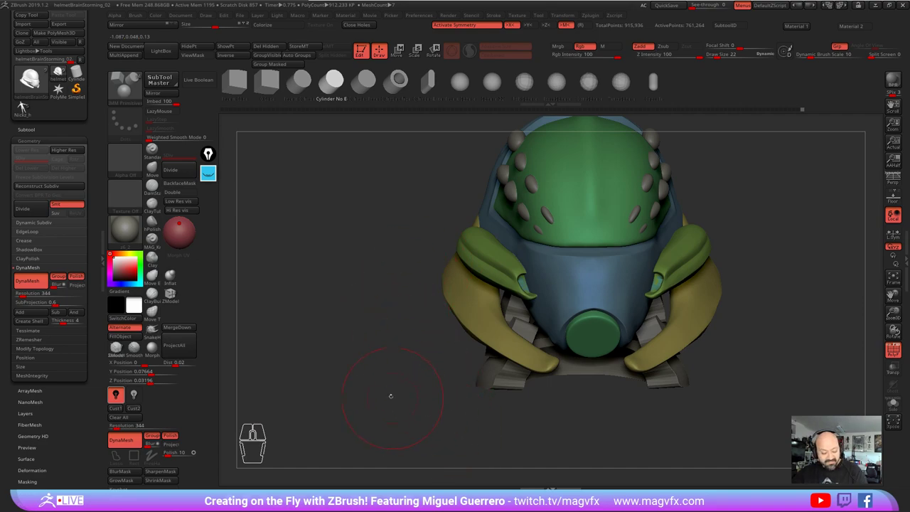
click(26, 102)
click(25, 102)
click(25, 102)
click(26, 103)
click(26, 102)
click(25, 102)
Step: Orbit the full colour-coded bust to check every helmet piece is visible again
right_click(26, 102)
click(26, 102)
click(25, 103)
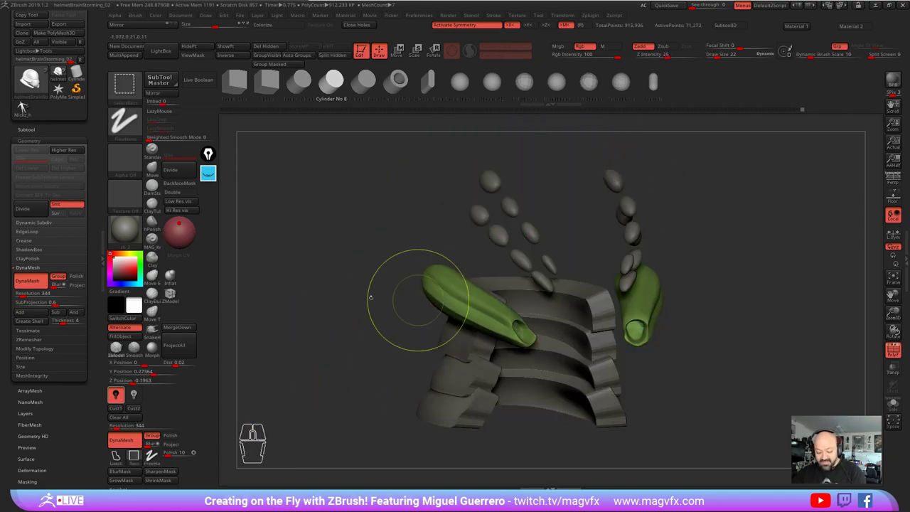
click(25, 103)
click(25, 102)
click(26, 103)
click(25, 102)
click(26, 103)
click(26, 102)
right_click(25, 102)
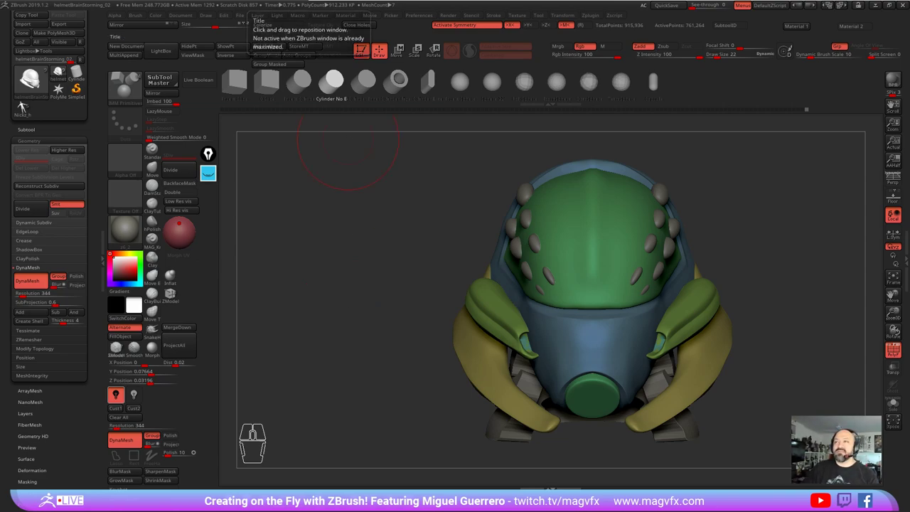
Step: Open the helmetRef reference folder in File Explorer and maximise the window
click(30, 107)
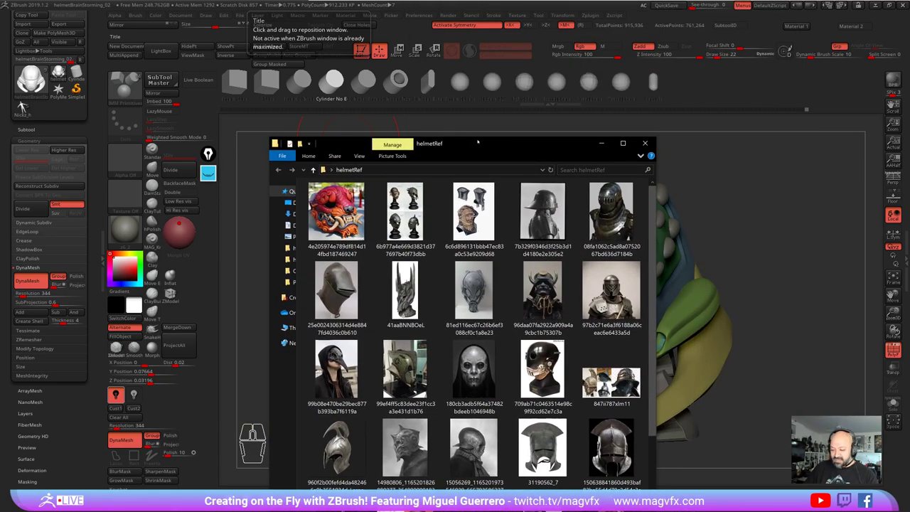
double_click(30, 107)
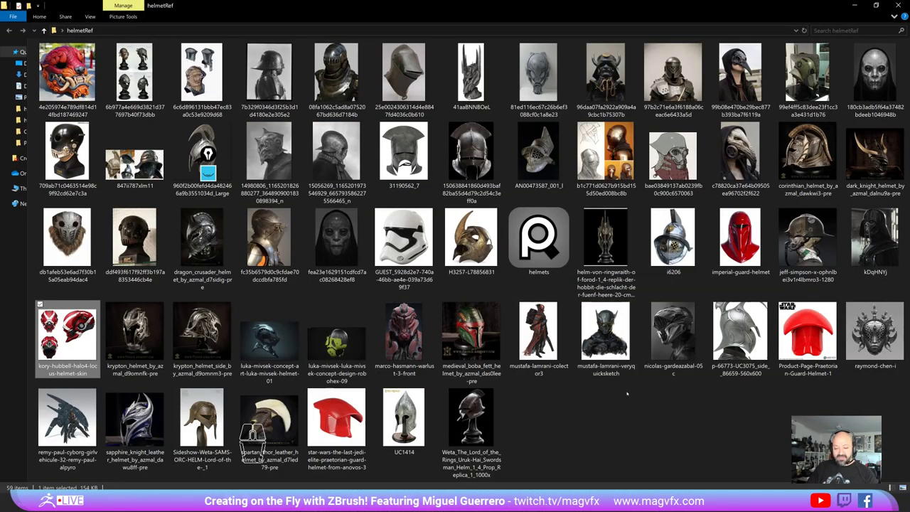
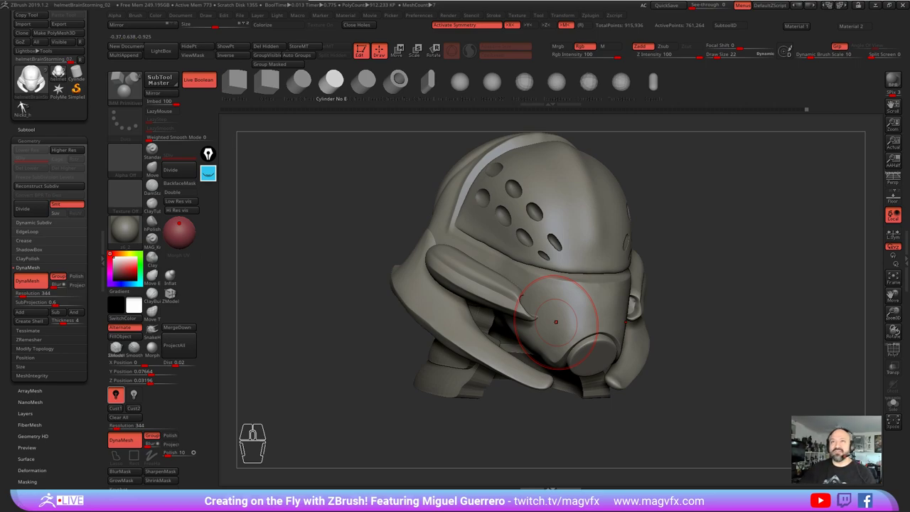
Step: Bring up the SubTool palette listing the helmet's parts
click(29, 108)
right_click(30, 107)
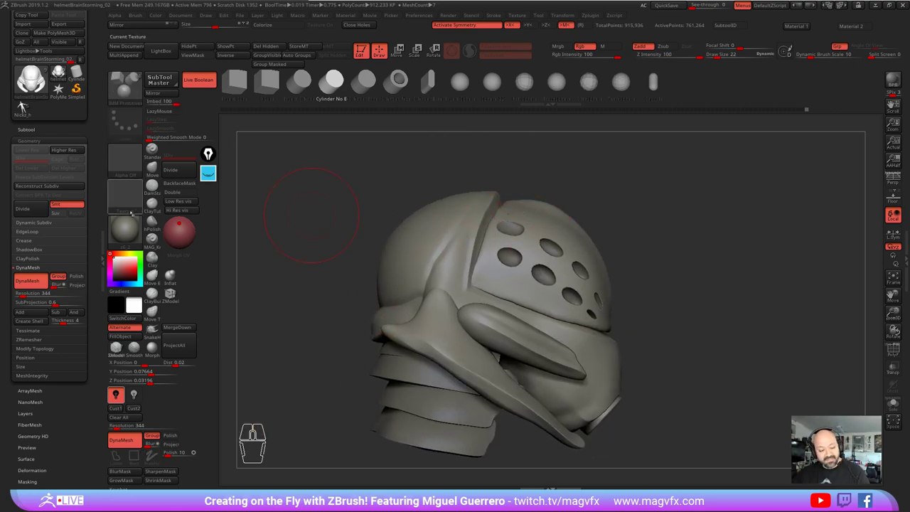
click(30, 108)
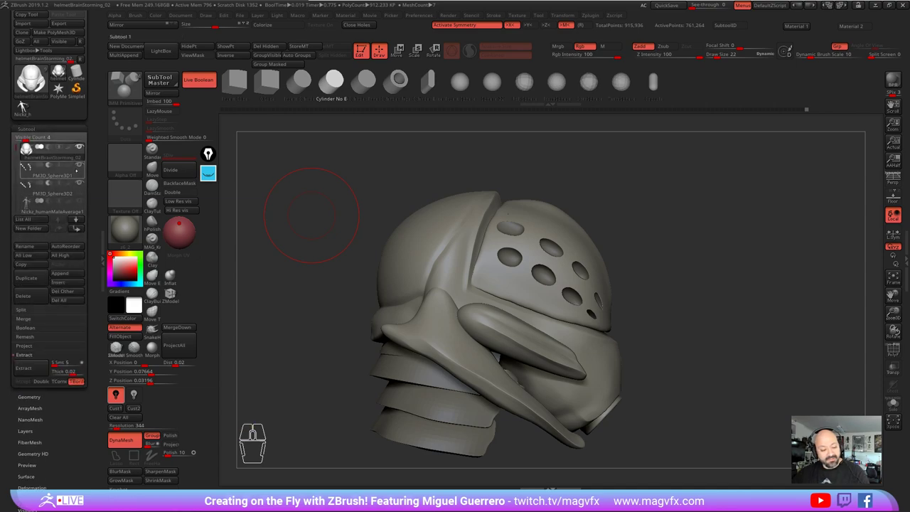
Step: Toggle part visibility to hide the perforated dome shell, revealing the smooth inner dome
click(30, 106)
click(30, 106)
click(30, 106)
click(30, 107)
click(30, 107)
click(30, 107)
click(30, 107)
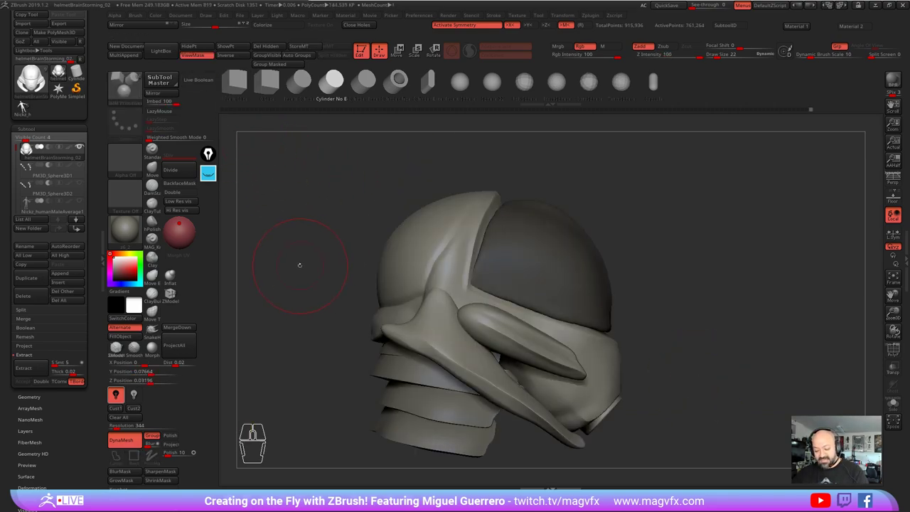
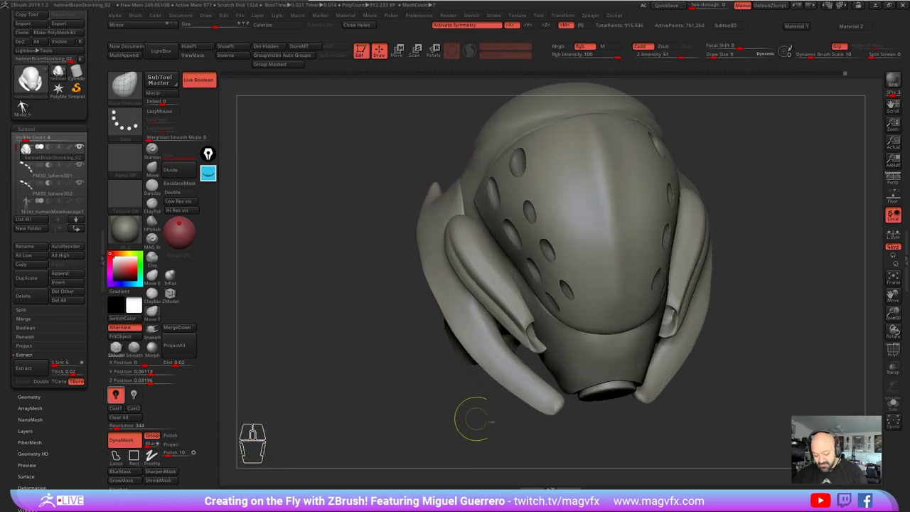
click(28, 106)
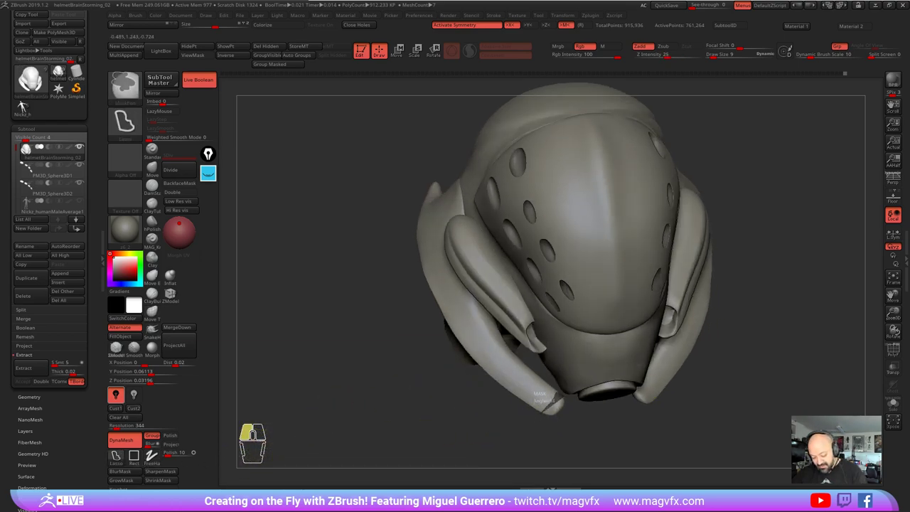
click(27, 107)
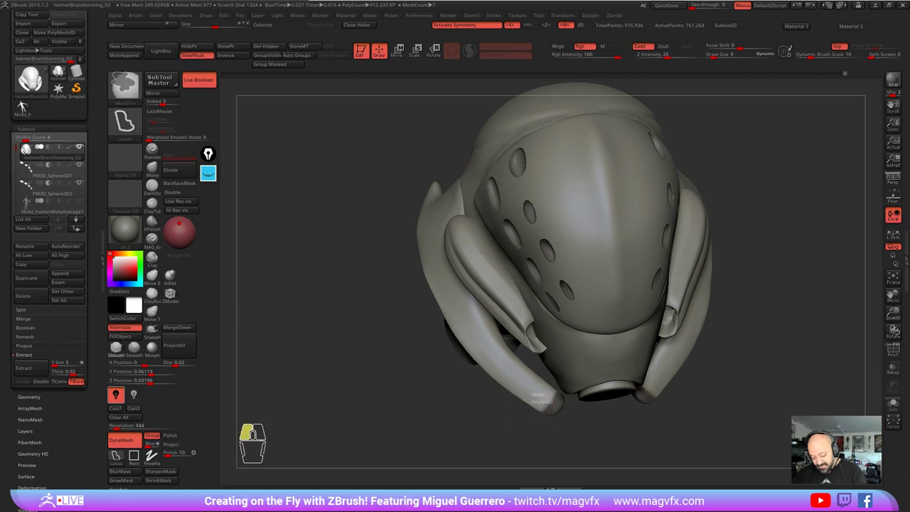
double_click(28, 106)
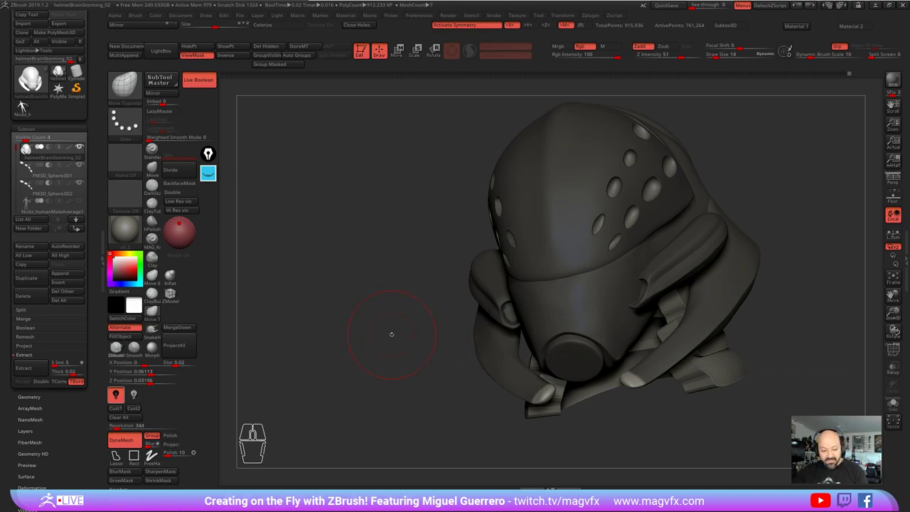
click(27, 106)
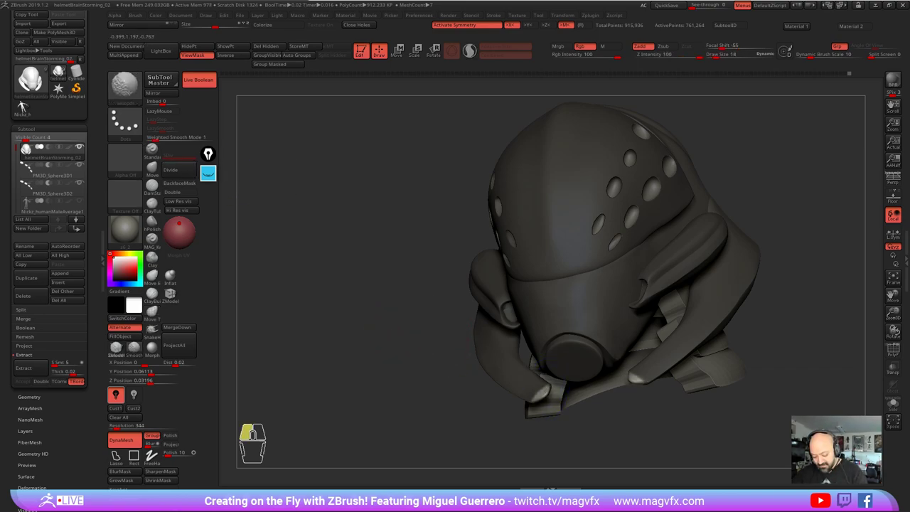
click(27, 107)
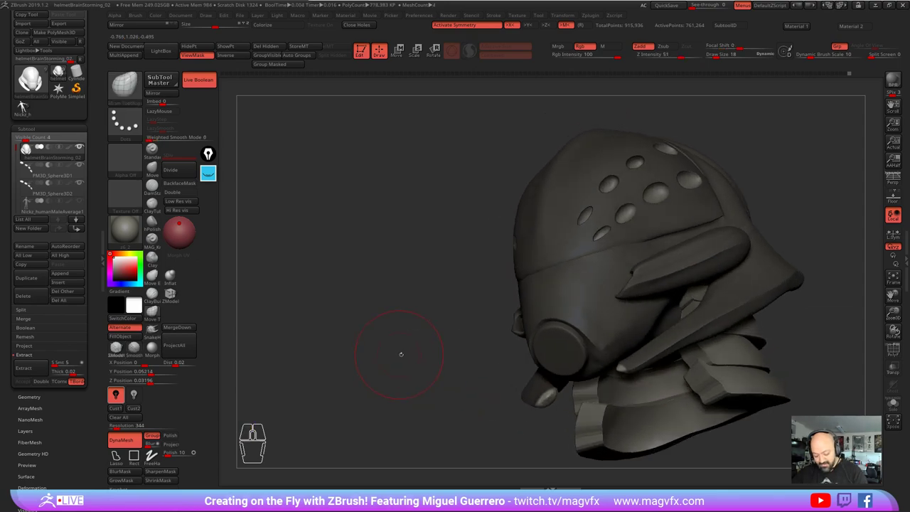
right_click(27, 106)
right_click(28, 107)
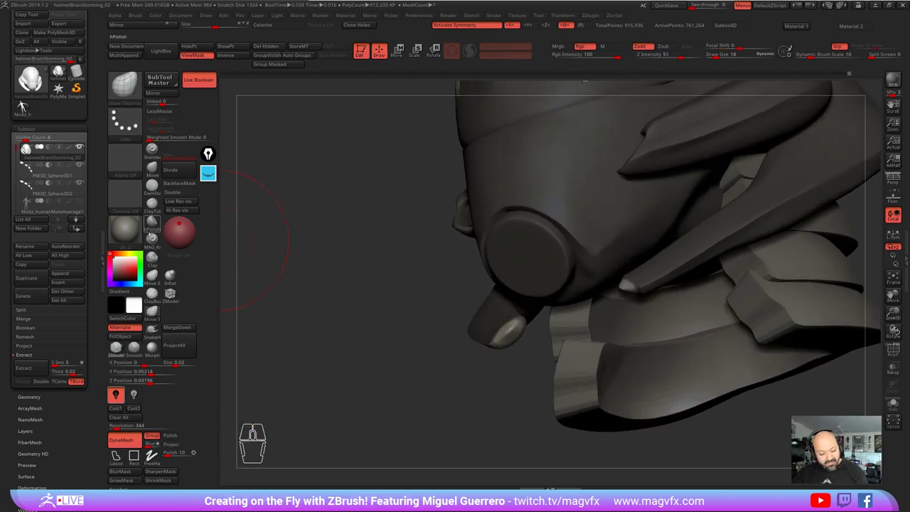
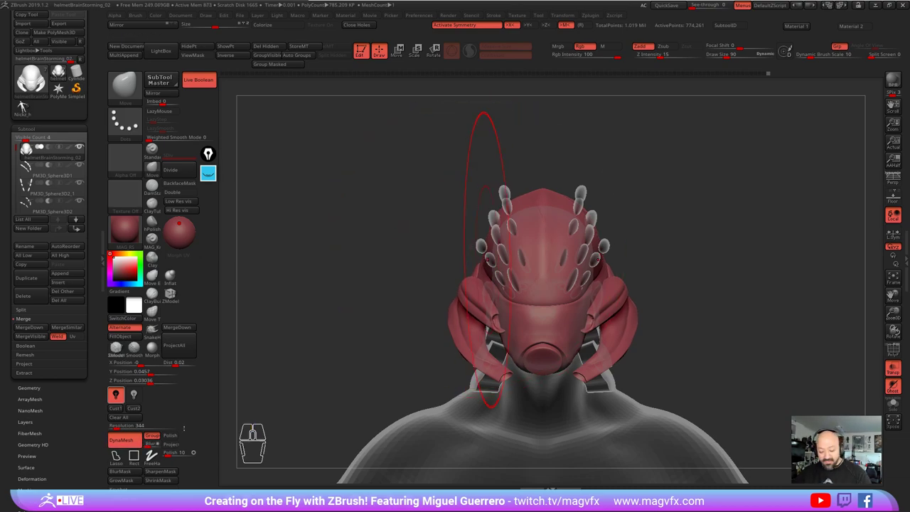
Step: Lay curved rows of elongated oval hole cutters on the dome and preview them with the helmet solid
click(30, 106)
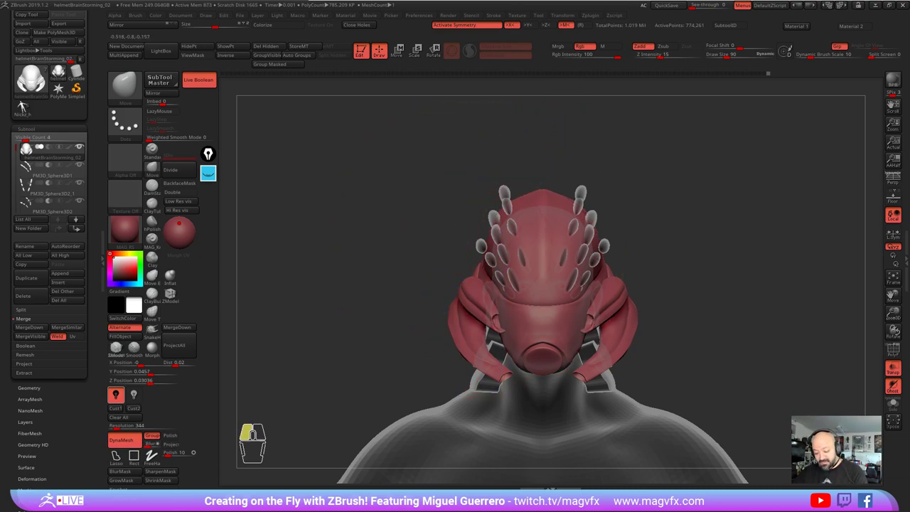
click(30, 107)
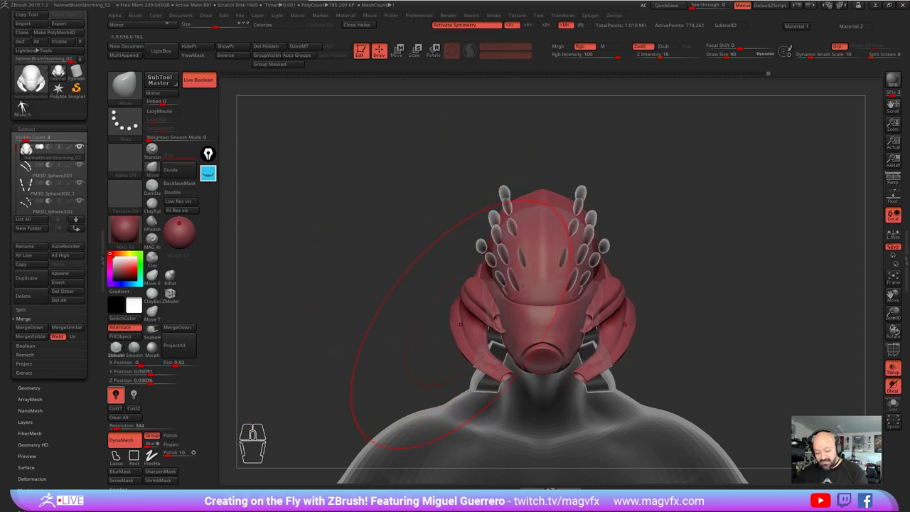
click(29, 106)
click(30, 107)
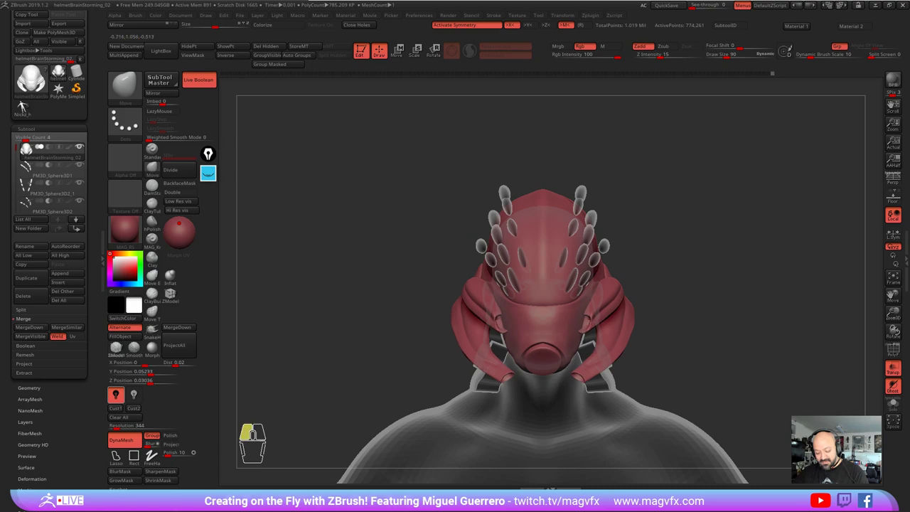
click(29, 107)
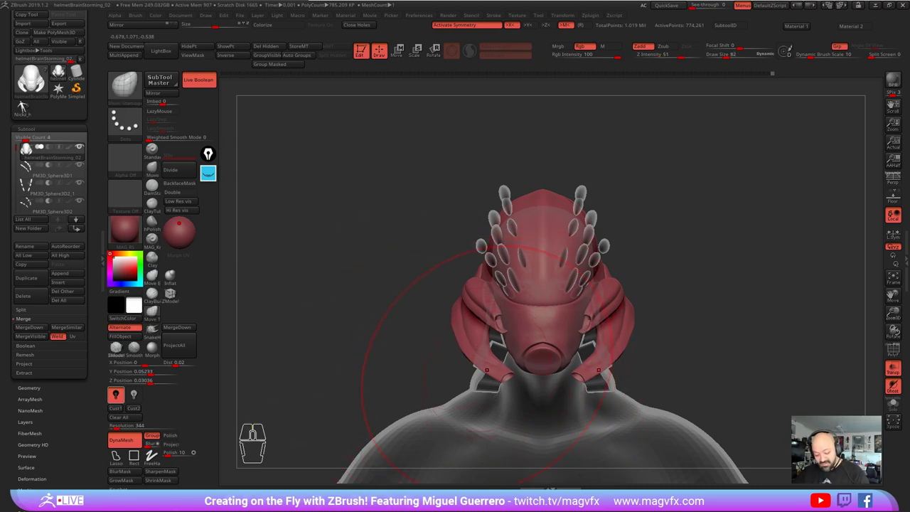
click(30, 108)
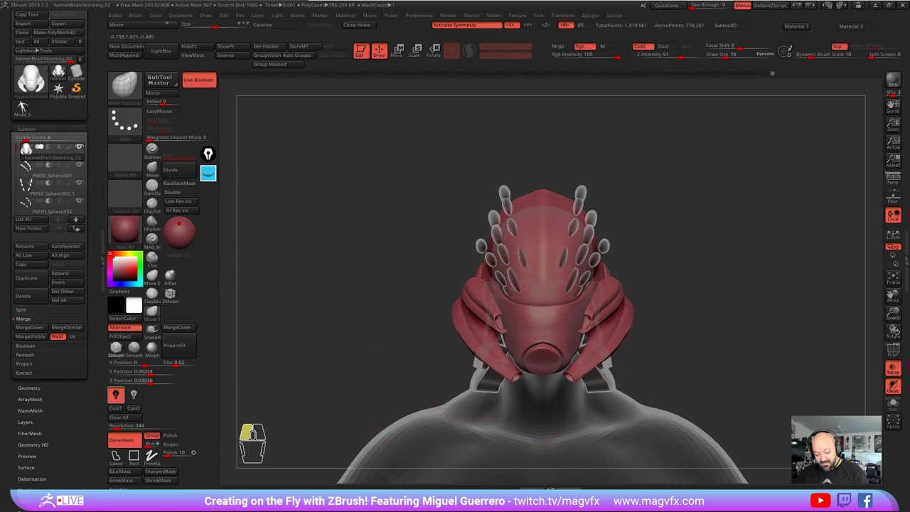
click(30, 107)
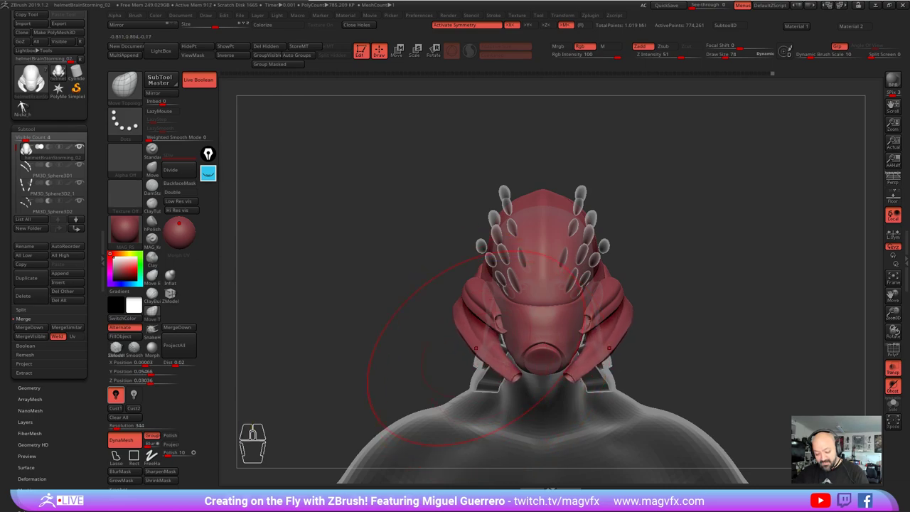
click(30, 107)
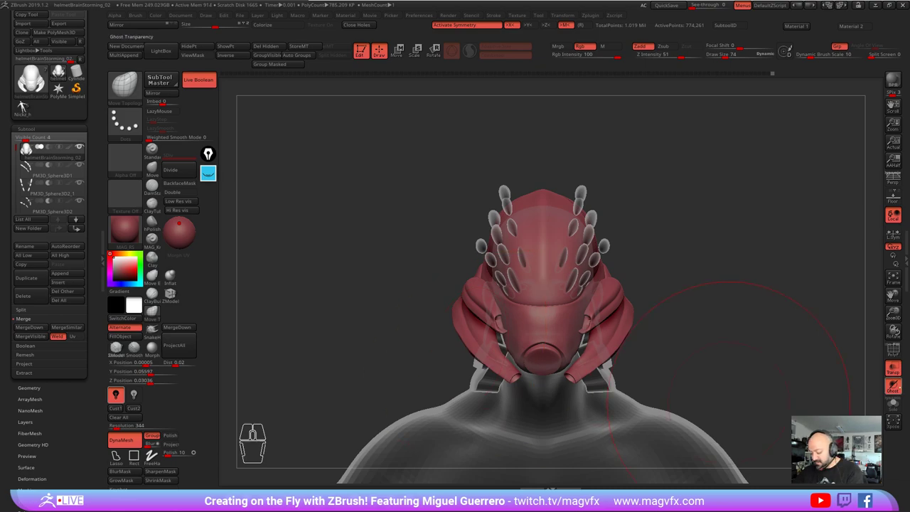
click(30, 108)
Step: Orbit the bust to inspect the oval dome holes, then bring up the quick palette
click(29, 107)
click(29, 107)
right_click(30, 106)
click(30, 106)
right_click(30, 107)
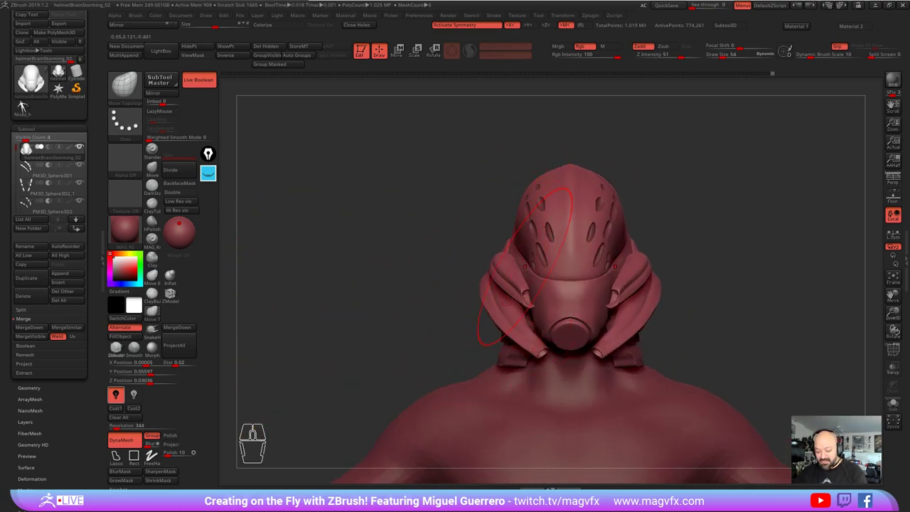
click(29, 107)
click(29, 106)
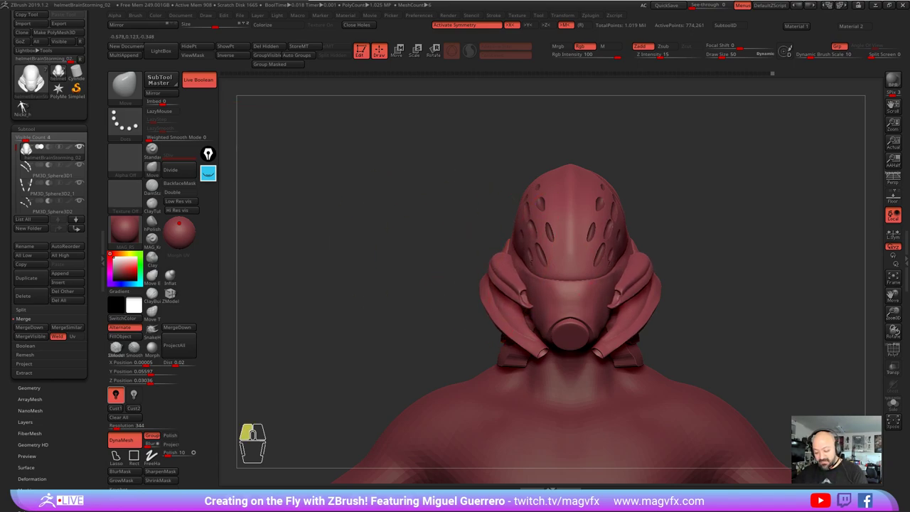
click(29, 106)
click(29, 107)
click(29, 107)
right_click(29, 107)
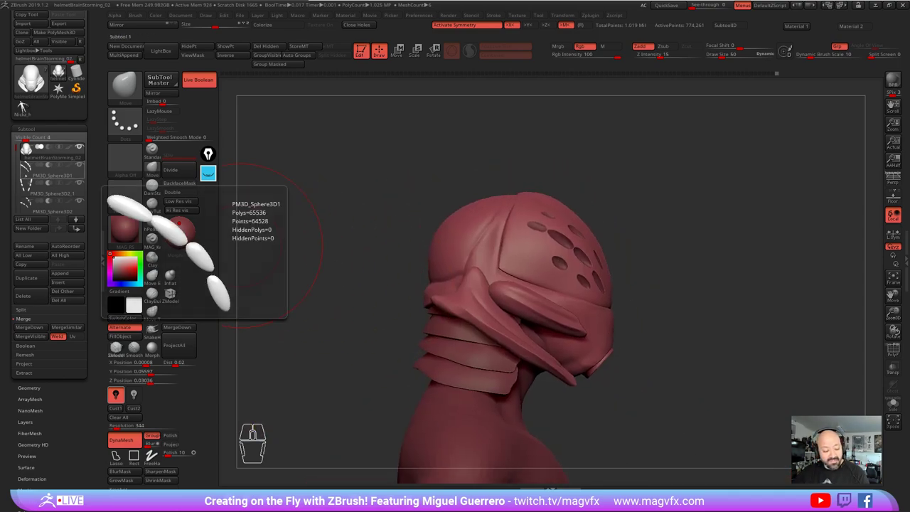
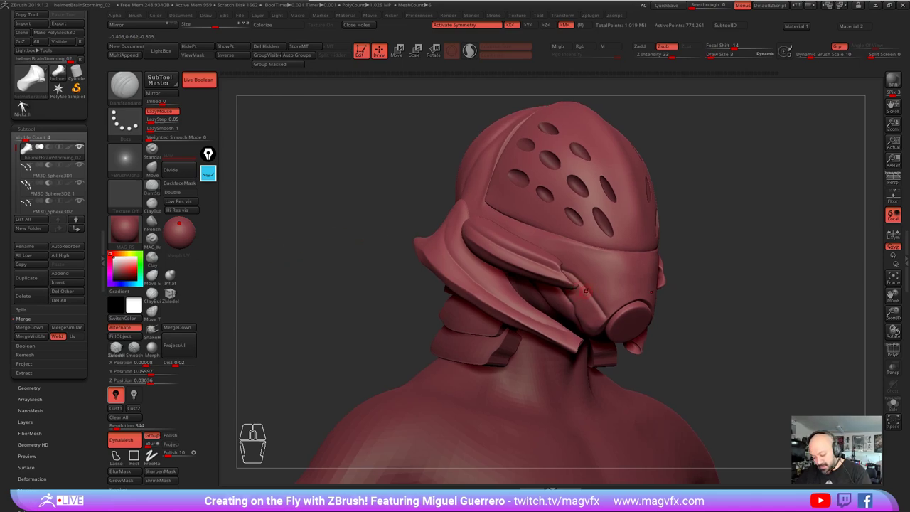
Step: With Draw Size 1, stroke thin panel grooves across the face guard on one side of the respirator
click(31, 99)
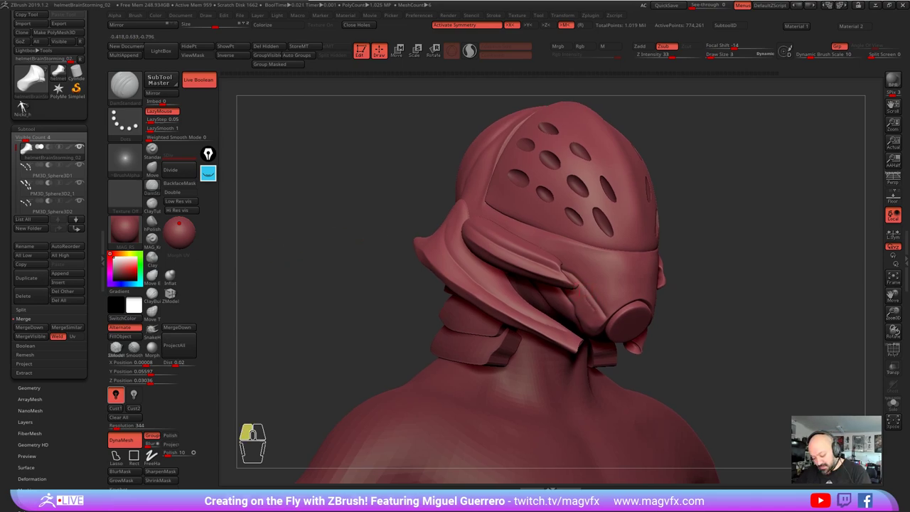
click(31, 100)
click(30, 100)
click(31, 100)
click(30, 100)
click(30, 100)
click(30, 100)
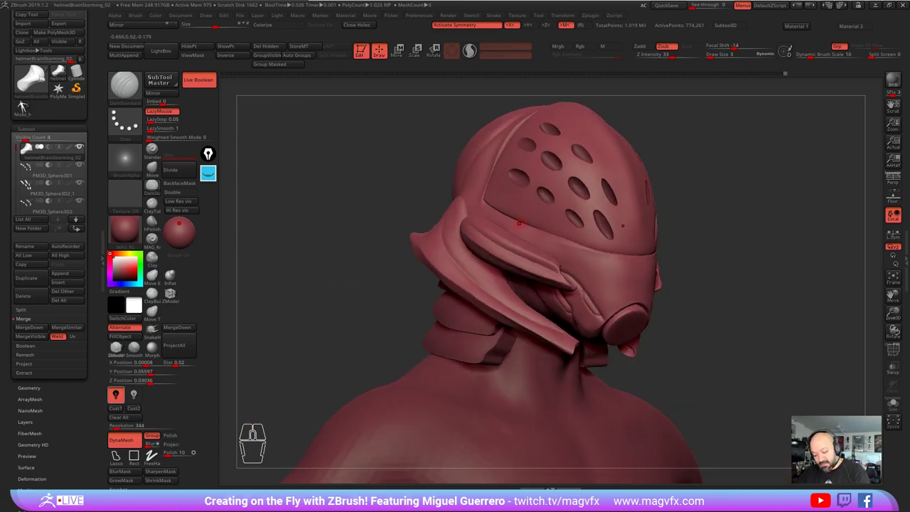
click(30, 100)
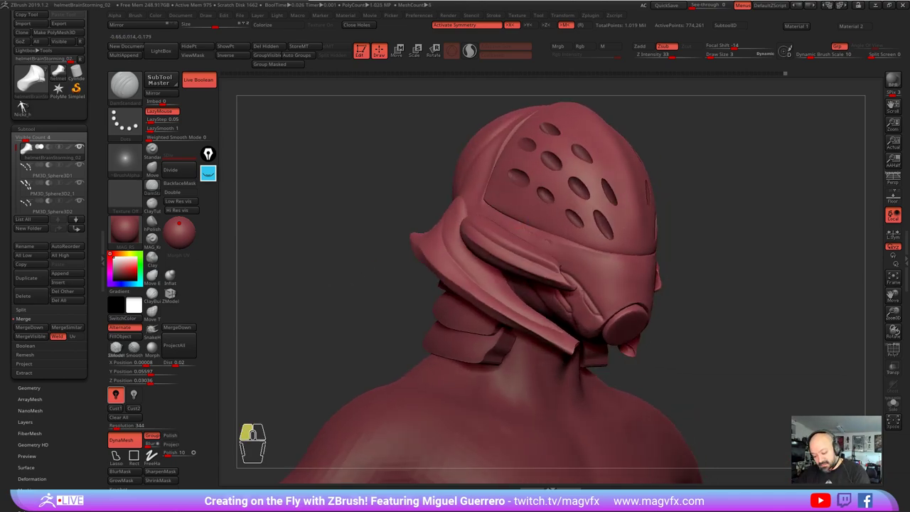
click(30, 99)
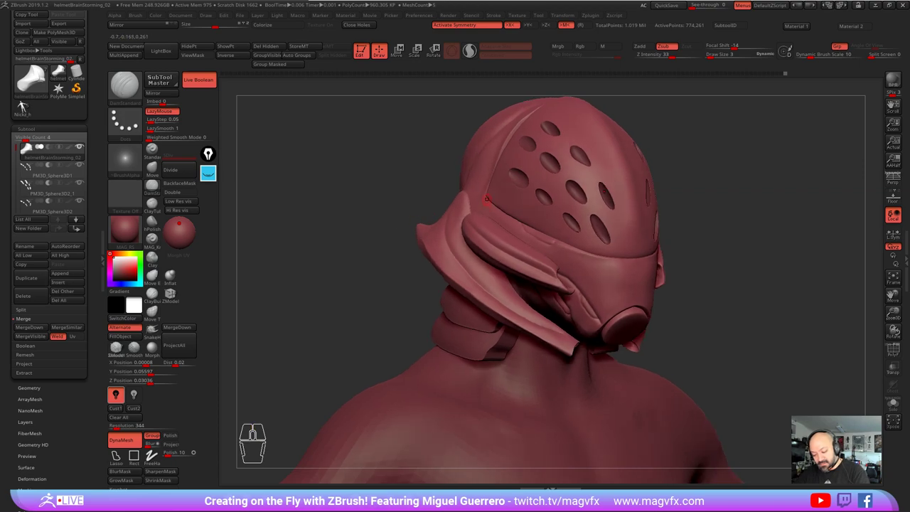
click(31, 100)
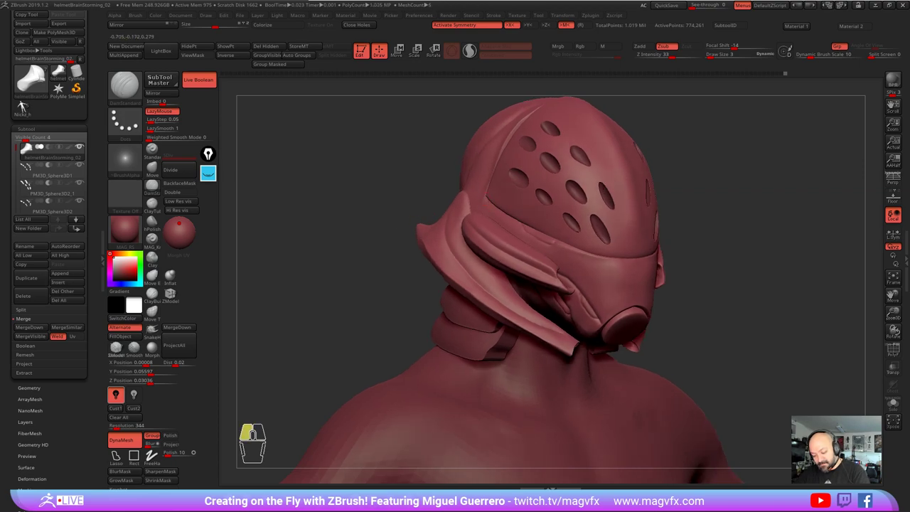
click(31, 99)
right_click(30, 99)
click(30, 100)
right_click(31, 100)
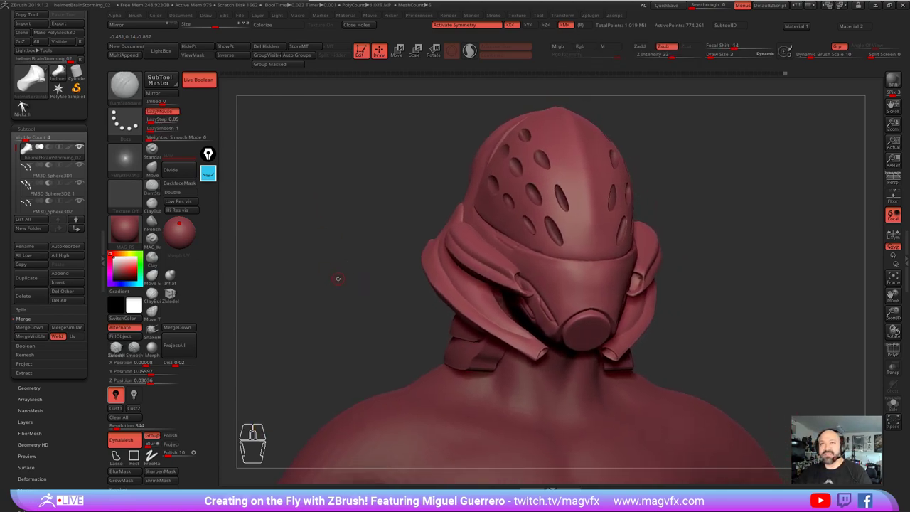
Step: Rotate to the other side and carve matching thin grooves across that half of the face guard
click(31, 100)
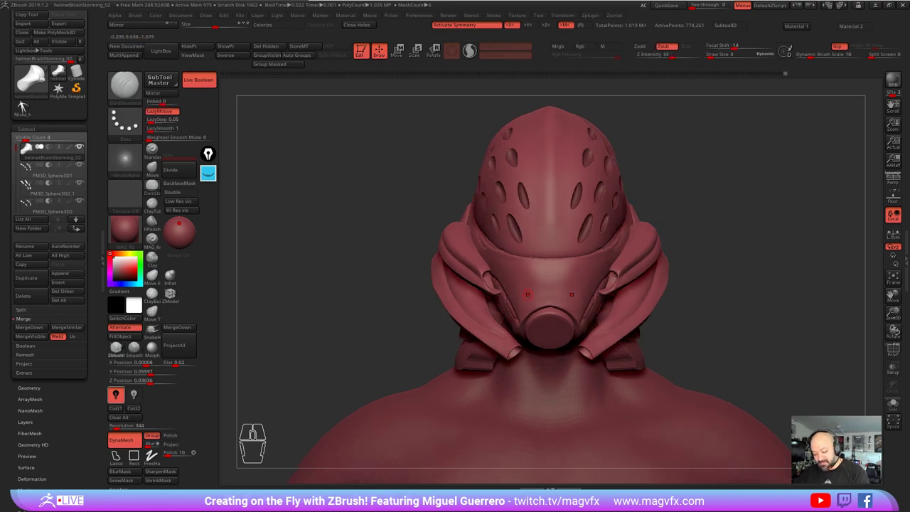
click(31, 100)
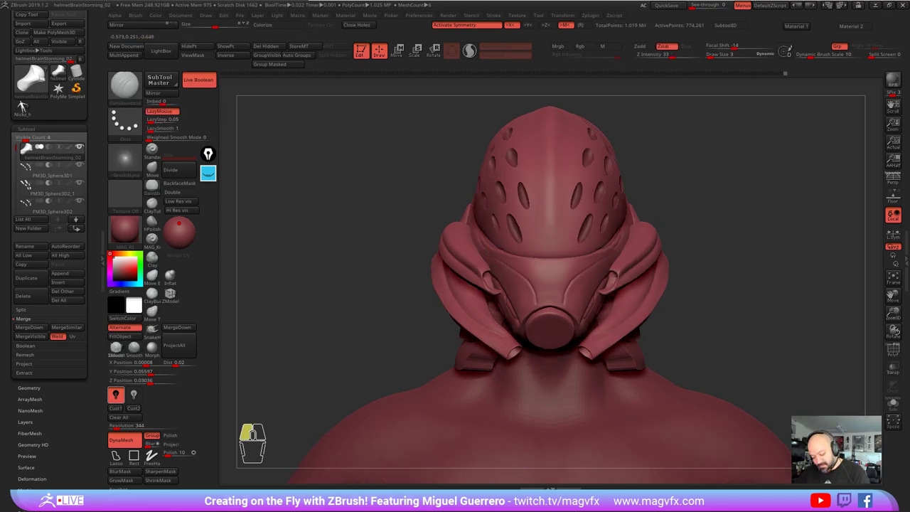
click(30, 100)
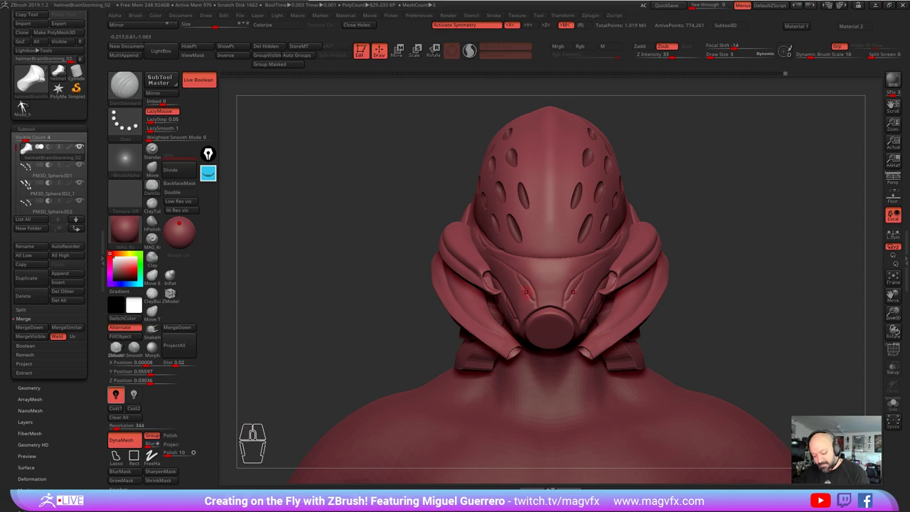
click(31, 99)
right_click(31, 99)
click(31, 100)
right_click(30, 99)
right_click(30, 100)
click(31, 100)
click(31, 100)
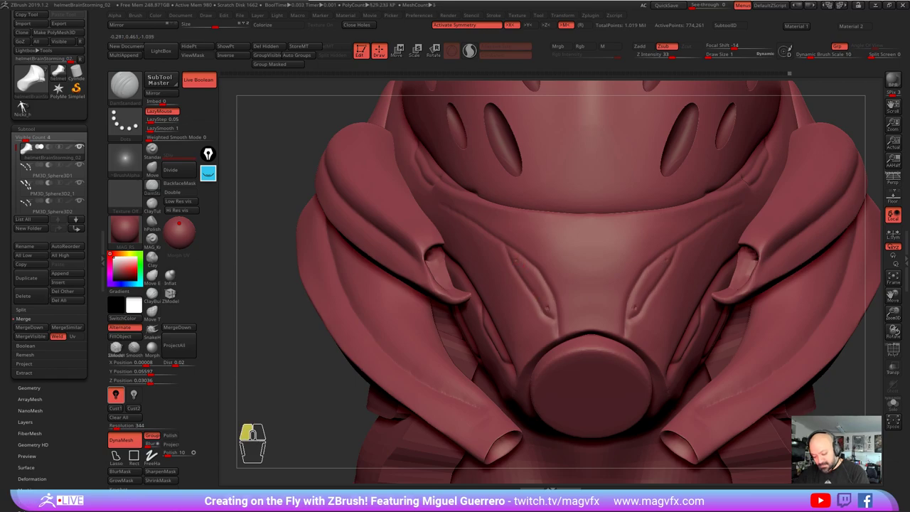
click(31, 99)
click(31, 99)
click(31, 99)
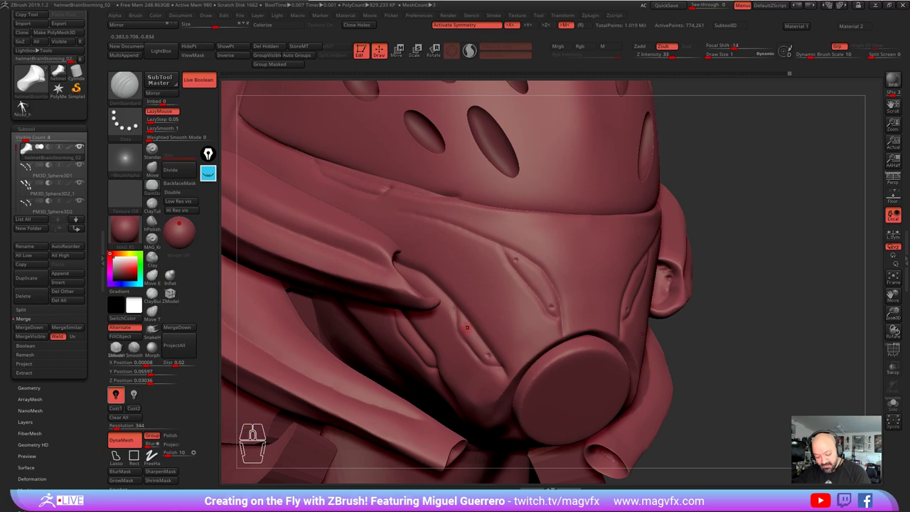
click(30, 99)
click(30, 100)
click(31, 100)
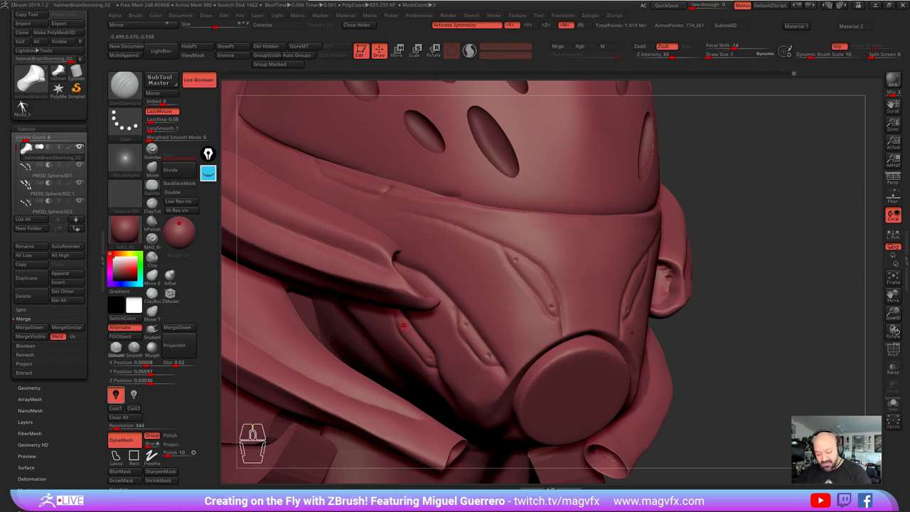
Step: Refine the mask grooves from several angles, then bring the concept-art reference folder over ZBrush
right_click(30, 100)
right_click(30, 99)
click(30, 99)
click(31, 100)
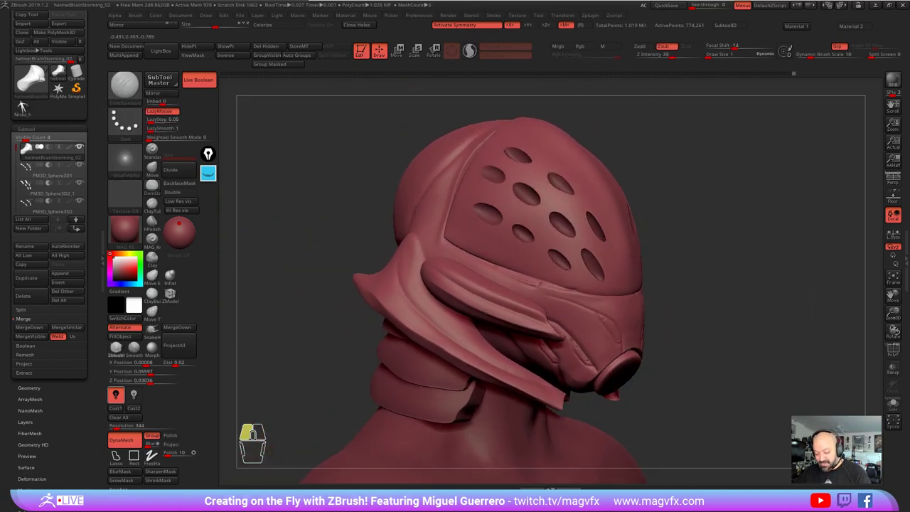
click(30, 100)
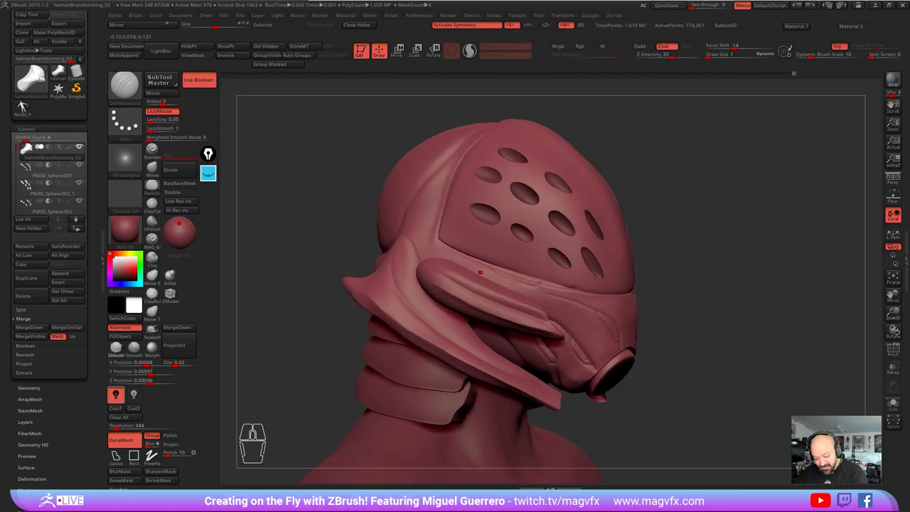
click(30, 99)
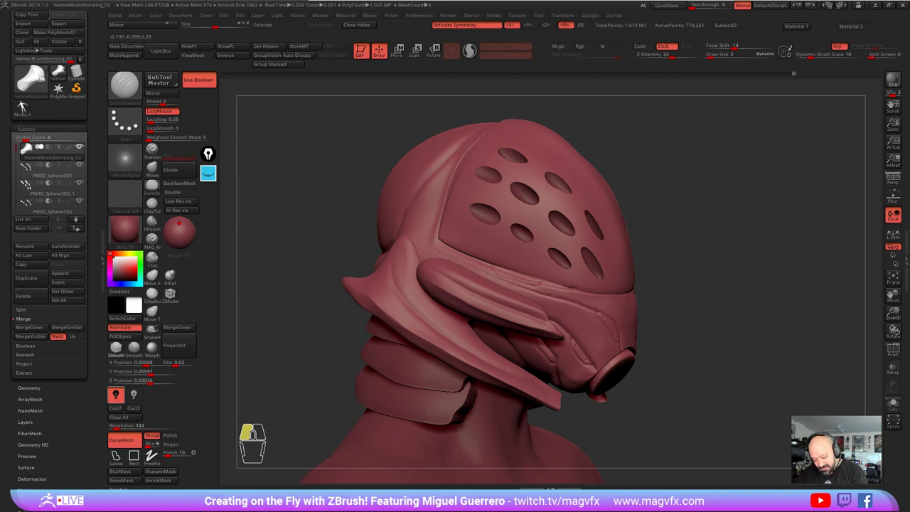
click(31, 100)
right_click(30, 100)
right_click(30, 99)
click(31, 100)
right_click(30, 99)
right_click(30, 99)
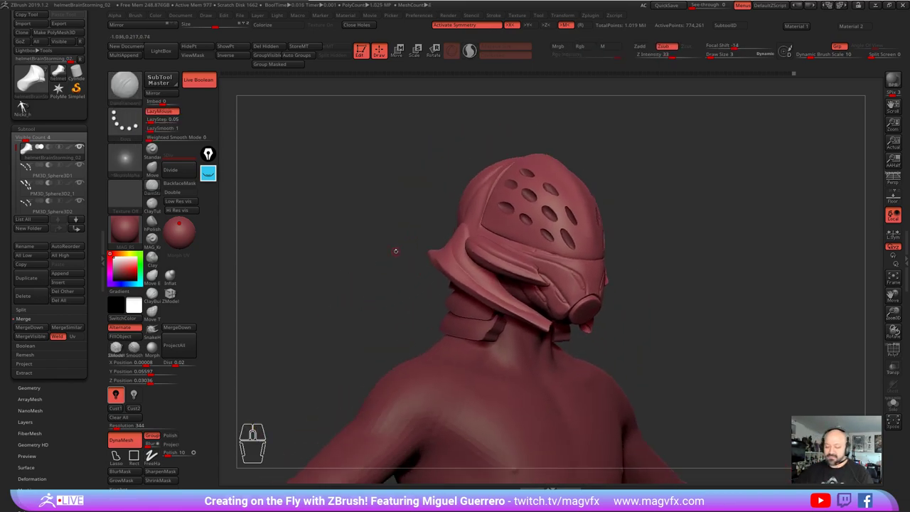
click(31, 100)
click(27, 103)
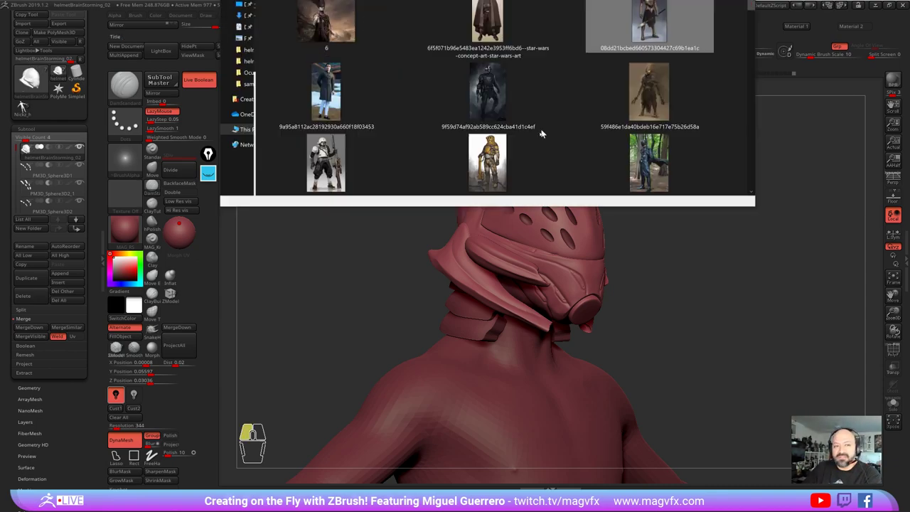
double_click(27, 102)
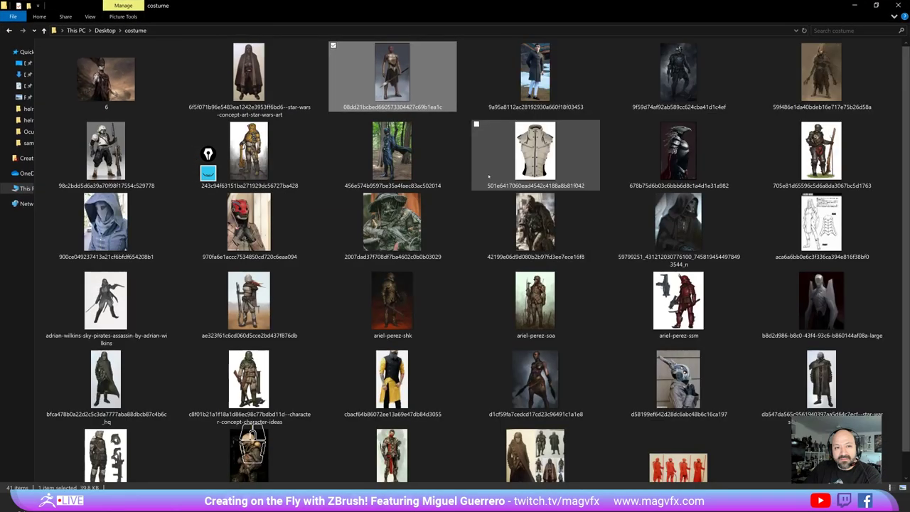
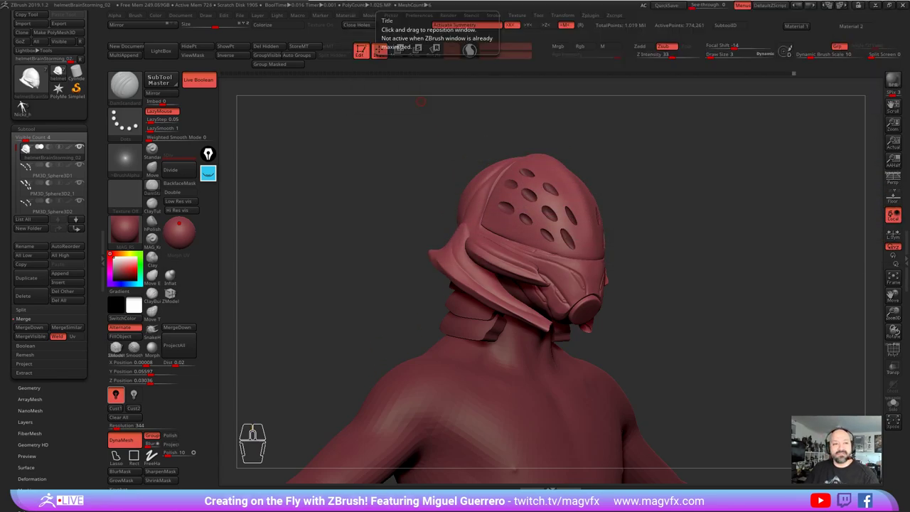
Step: Mask the neck area, extract a thick scarf band, and make the new Extract3 piece the active subtool
click(26, 102)
right_click(26, 102)
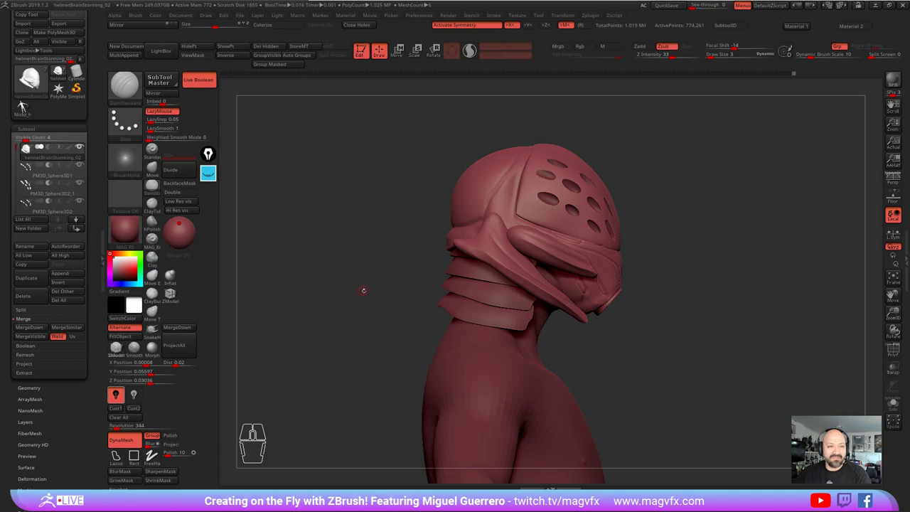
click(27, 103)
click(27, 102)
click(26, 103)
click(27, 102)
click(27, 102)
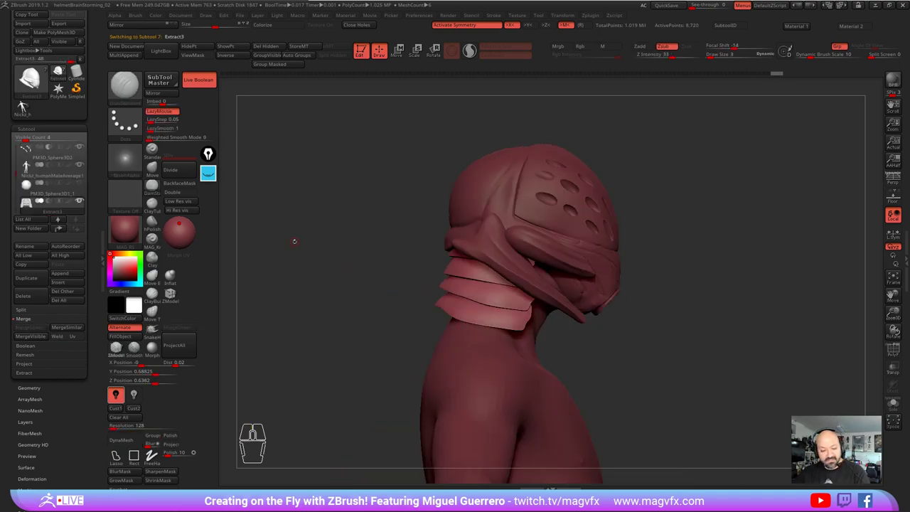
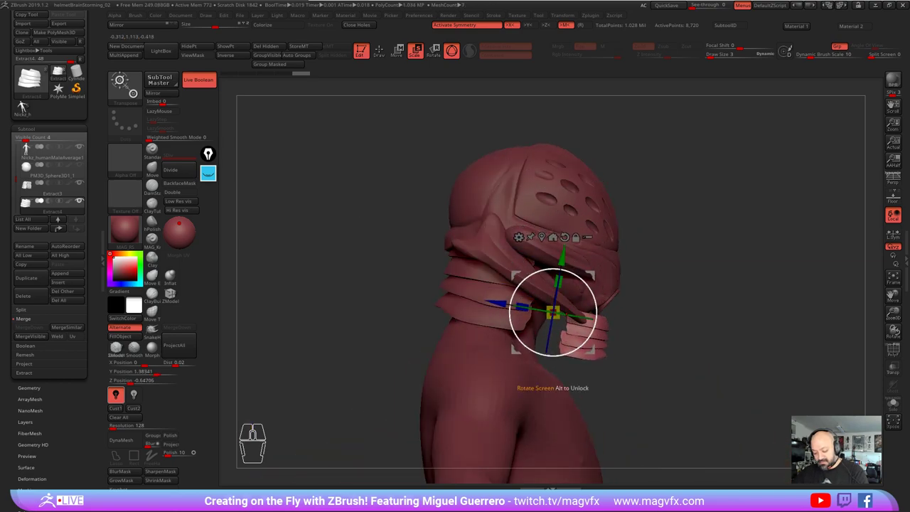
Step: Select the curved neck ring subtool and move it beneath the respirator with the Transpose gizmo
click(25, 104)
click(25, 103)
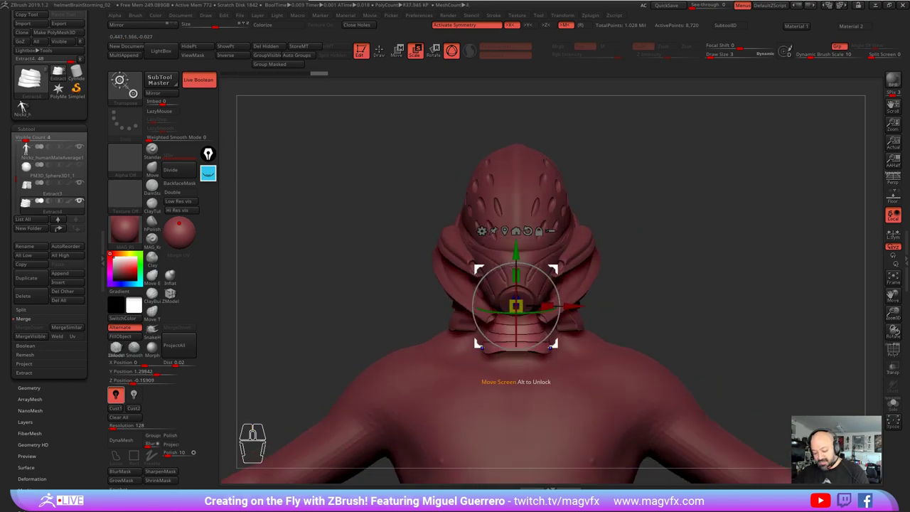
click(25, 104)
click(25, 104)
click(24, 104)
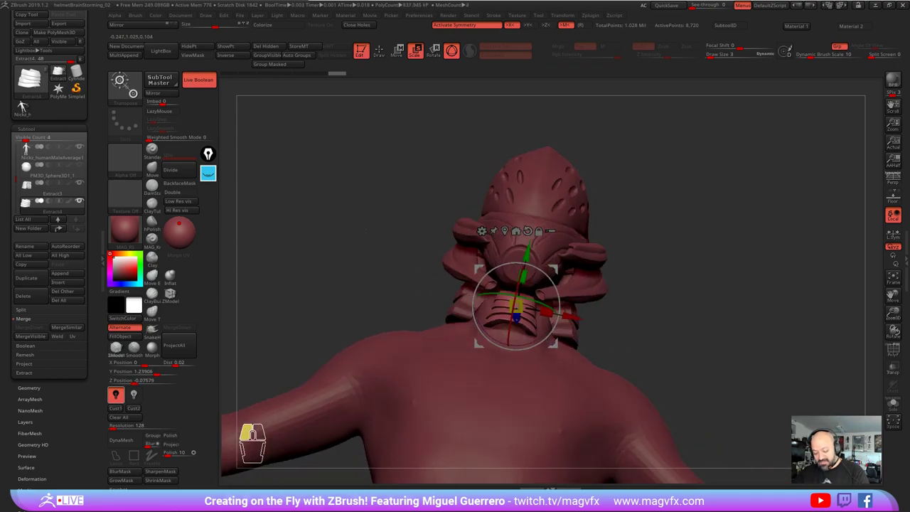
Step: Solo the neck ring so it shows alone as a small curved arc for sculpting
click(25, 104)
click(28, 104)
click(27, 104)
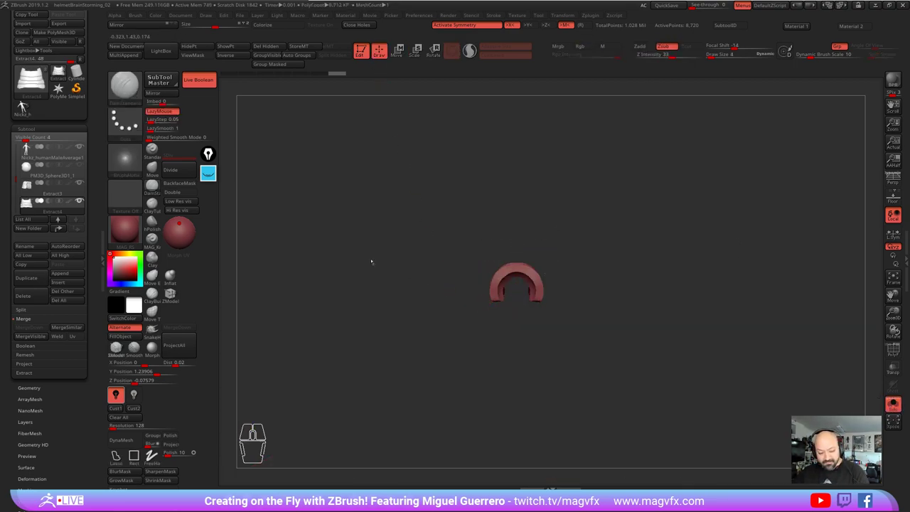
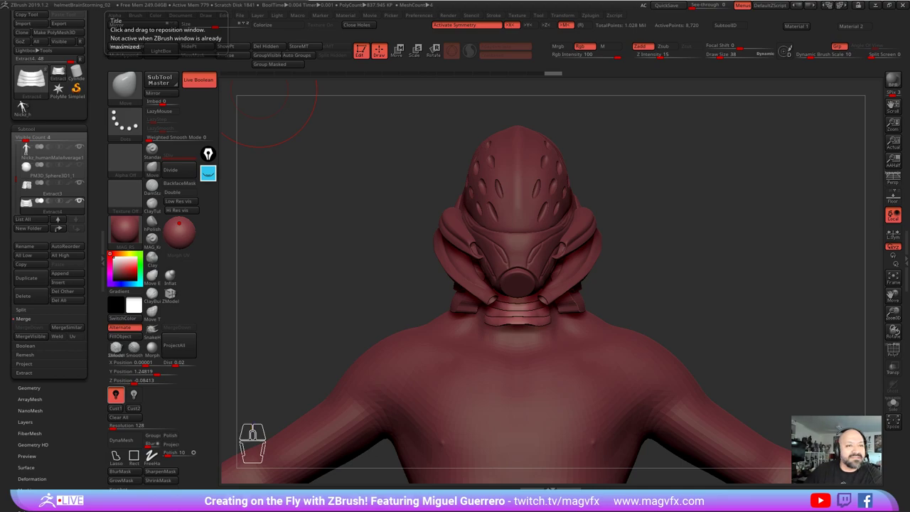
click(28, 103)
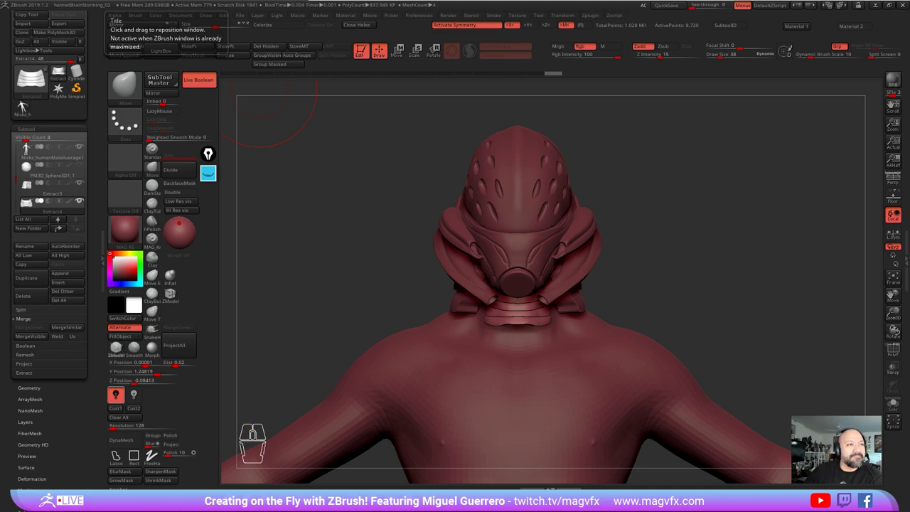
click(28, 102)
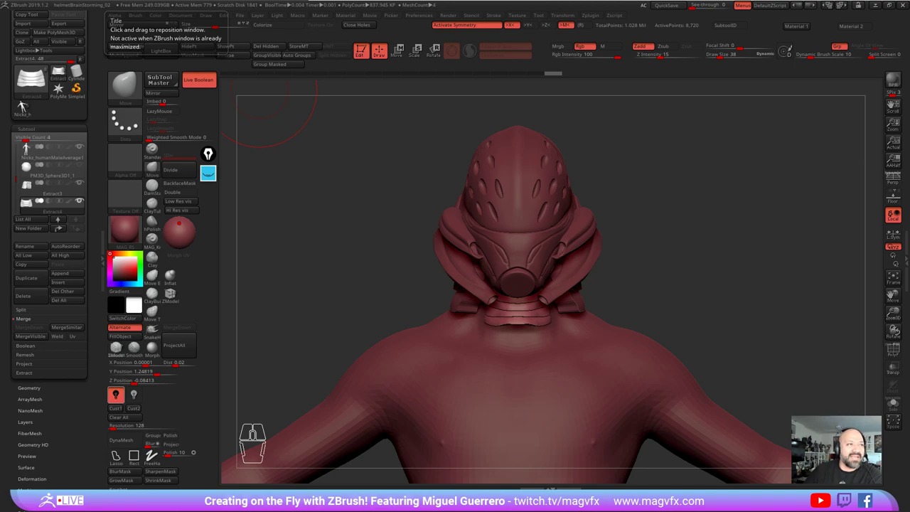
click(28, 102)
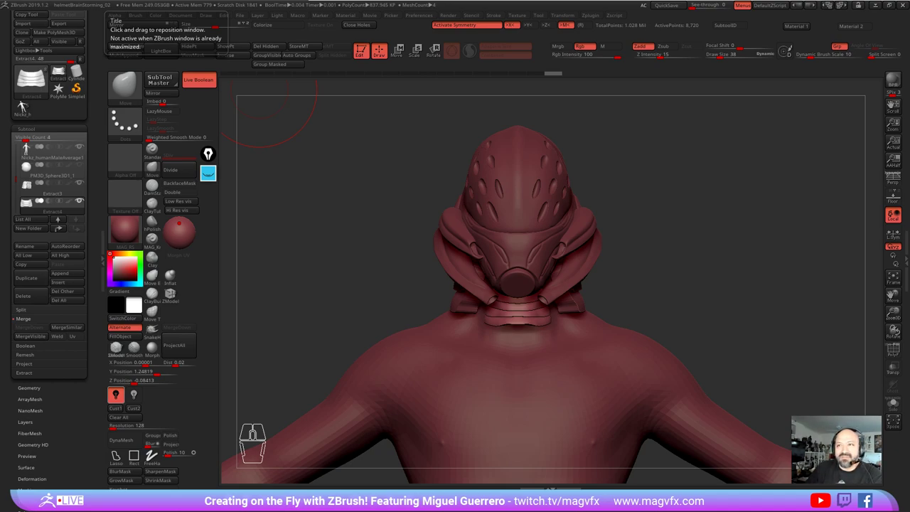
click(28, 103)
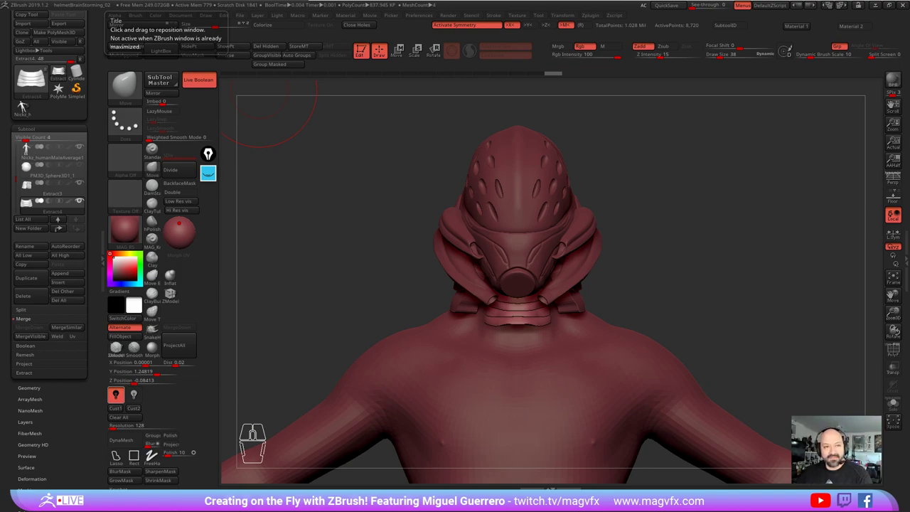
Step: Append a sphere as a new subtool of the helmet bust
click(29, 103)
click(28, 102)
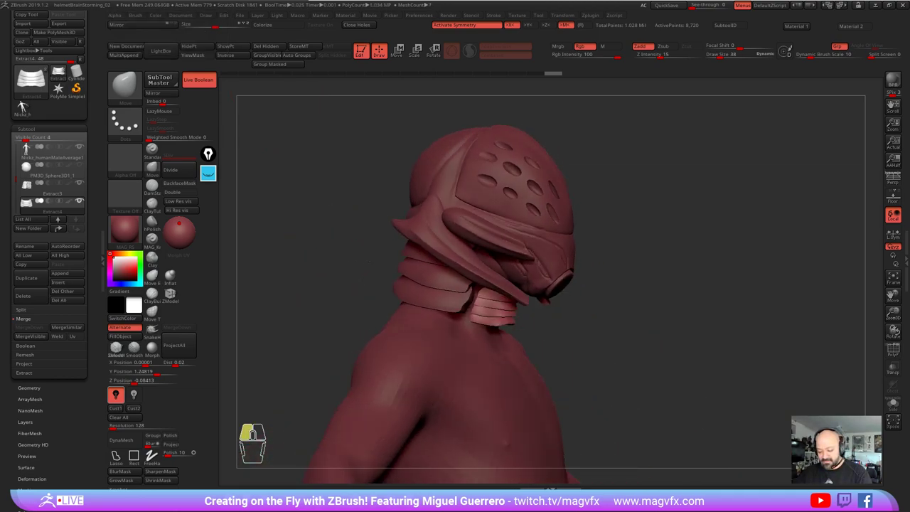
click(29, 103)
click(29, 103)
click(29, 102)
click(29, 103)
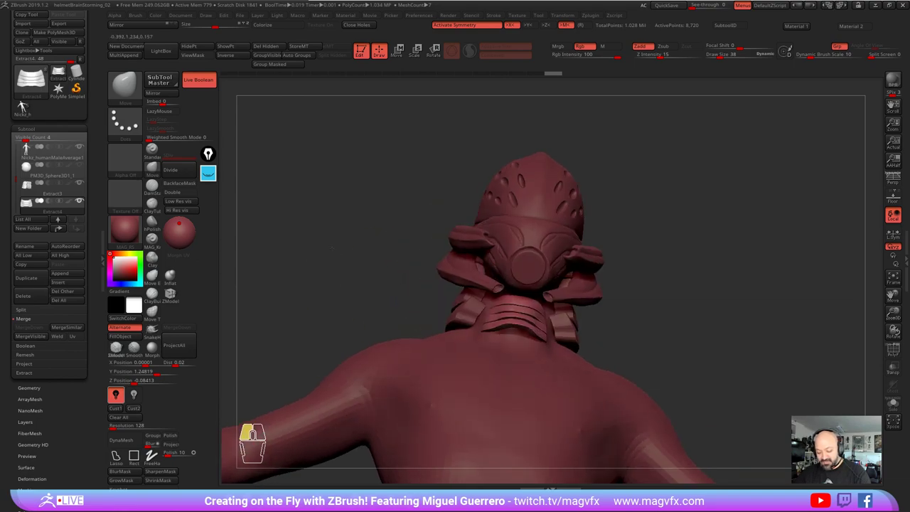
click(28, 102)
click(28, 103)
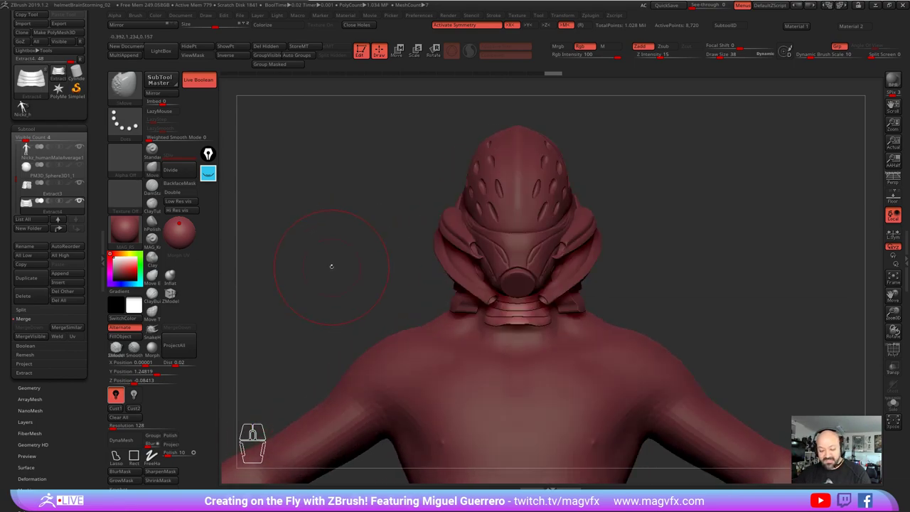
click(28, 103)
click(28, 102)
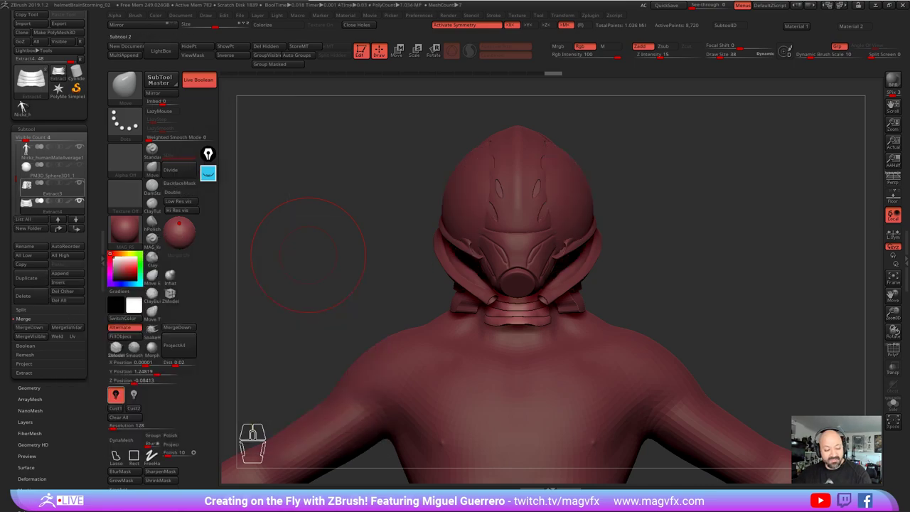
click(28, 102)
click(28, 102)
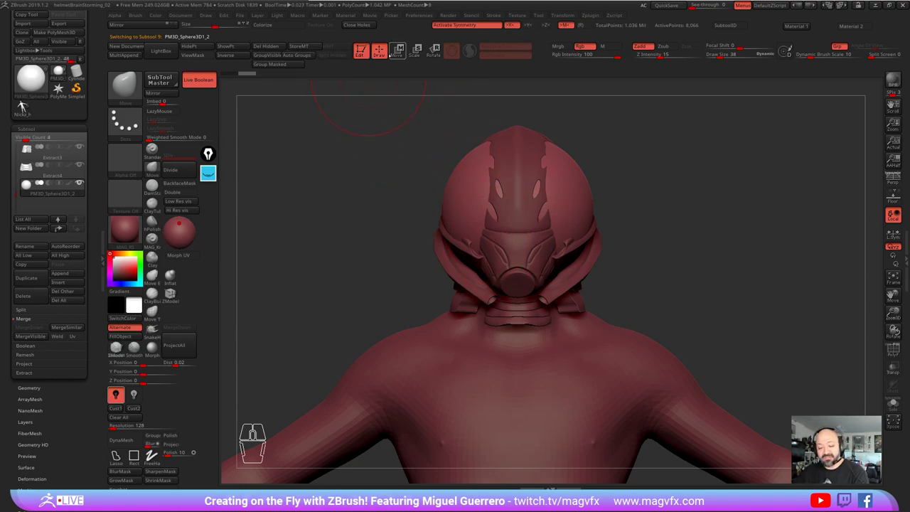
Step: Move the new sphere down with the gizmo so it sits in front of the throat
click(28, 105)
click(28, 105)
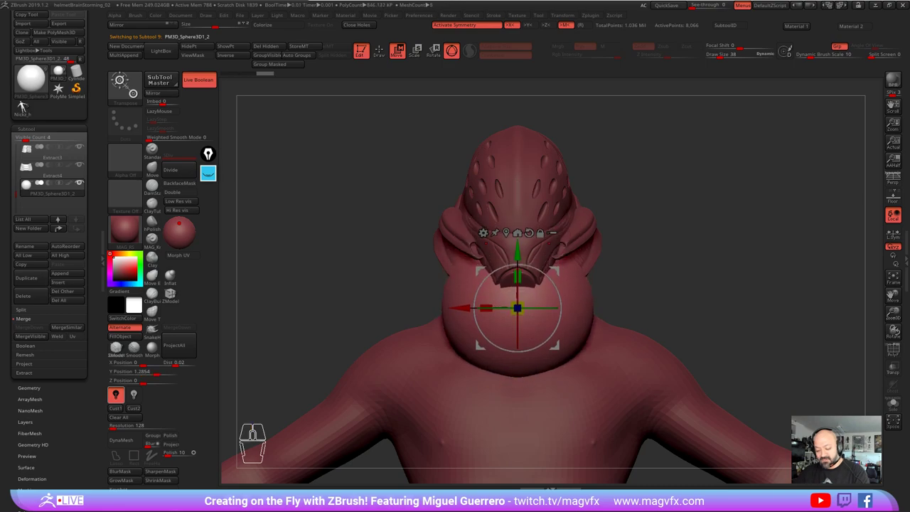
click(27, 105)
right_click(28, 105)
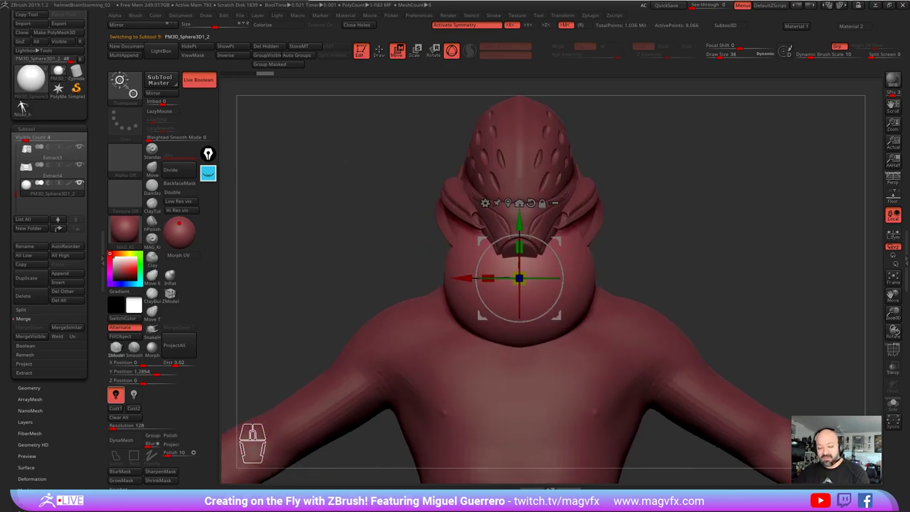
double_click(28, 105)
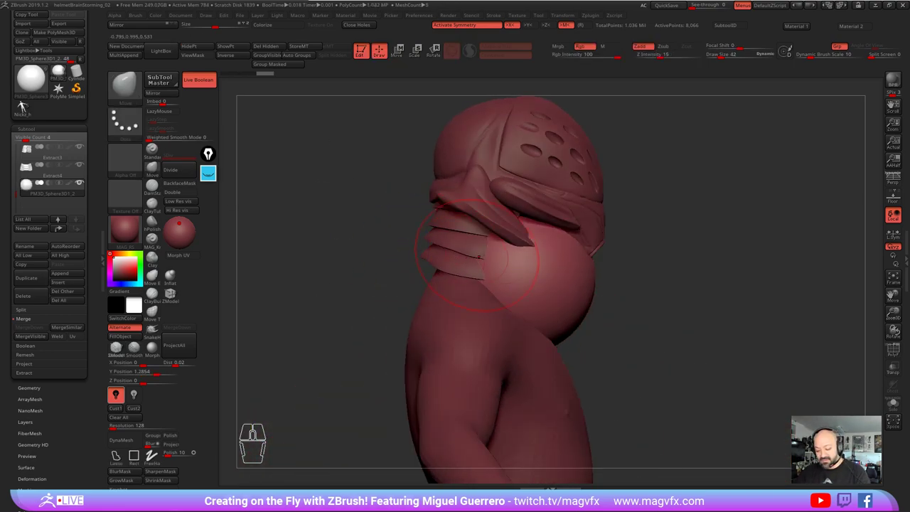
Step: Sculpt the sphere into a thick cowl wrapping the neck below the rings
click(28, 105)
click(28, 105)
click(28, 105)
click(28, 105)
click(28, 106)
click(28, 105)
click(27, 106)
click(27, 105)
click(28, 105)
click(28, 105)
click(28, 105)
click(27, 105)
click(28, 105)
click(28, 105)
click(28, 105)
click(28, 105)
click(28, 105)
click(28, 105)
click(28, 105)
double_click(28, 106)
click(28, 105)
double_click(28, 106)
click(27, 106)
click(28, 105)
click(28, 105)
click(28, 105)
click(27, 105)
click(28, 106)
click(28, 105)
click(28, 105)
click(28, 105)
click(28, 105)
click(28, 105)
click(27, 105)
click(25, 102)
click(26, 102)
click(26, 103)
click(26, 102)
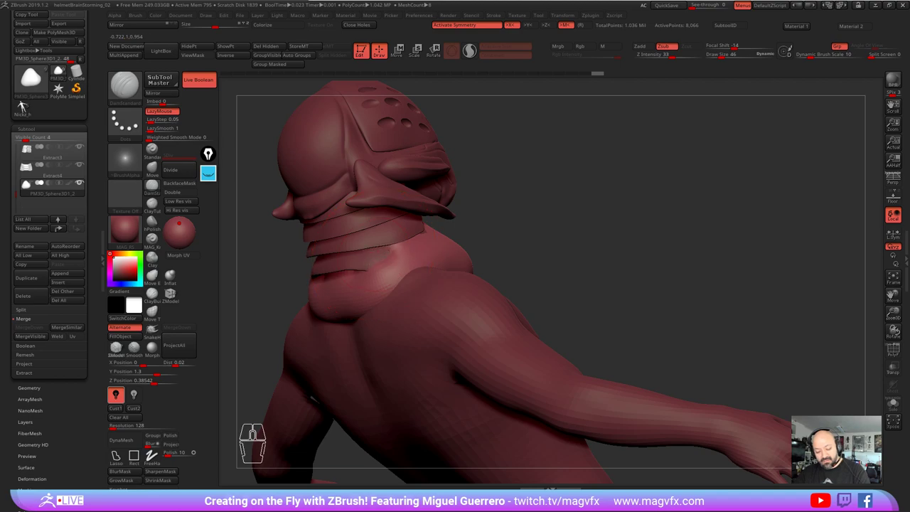
Step: Refine the cowl where it meets the shoulders and upper chest
click(26, 103)
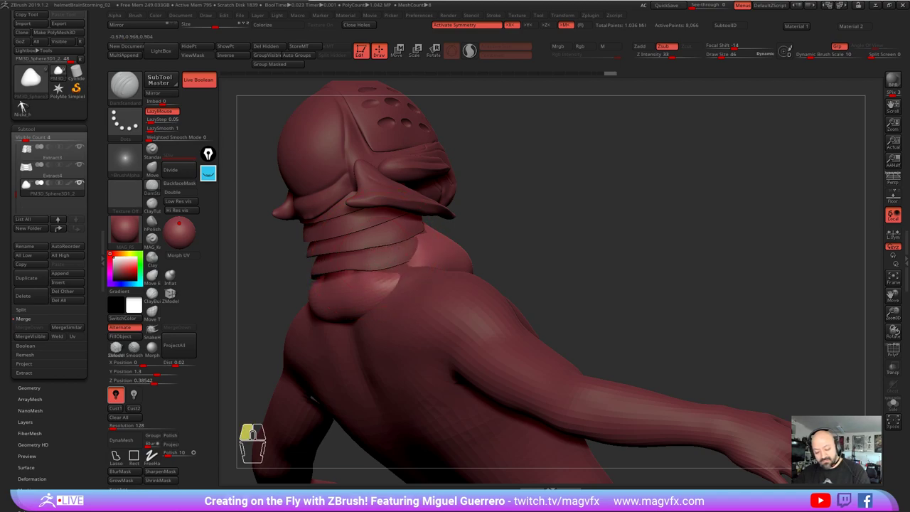
click(26, 102)
click(26, 103)
click(25, 103)
click(26, 103)
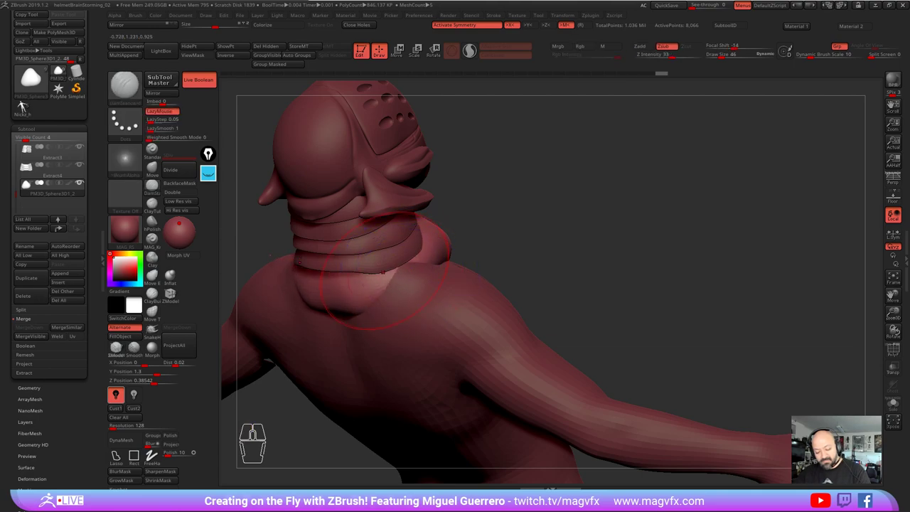
click(26, 103)
click(26, 103)
click(25, 102)
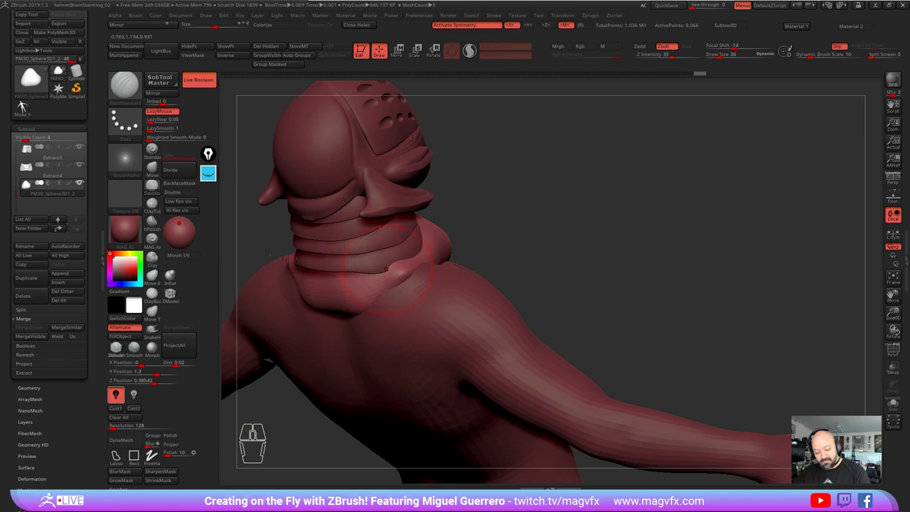
click(26, 102)
click(26, 102)
click(25, 102)
Step: Shape the side edge of the cowl
right_click(25, 102)
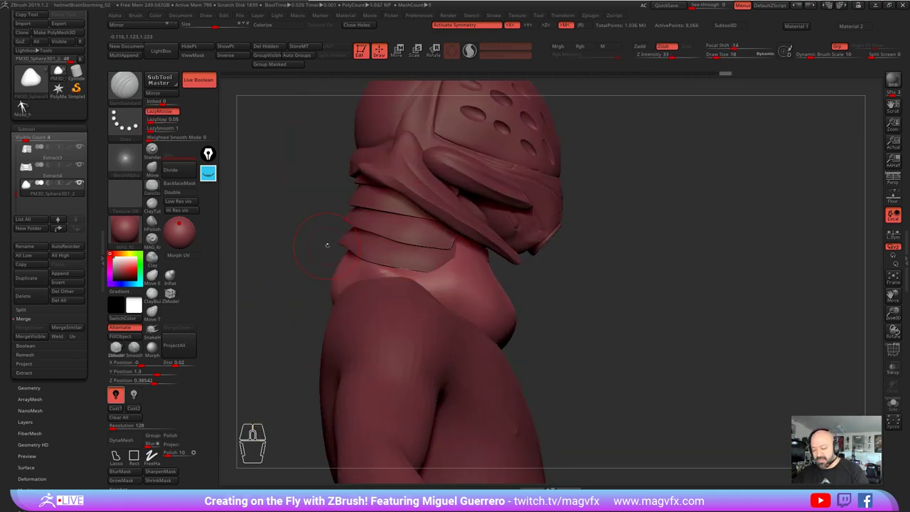
right_click(25, 103)
click(26, 103)
click(25, 102)
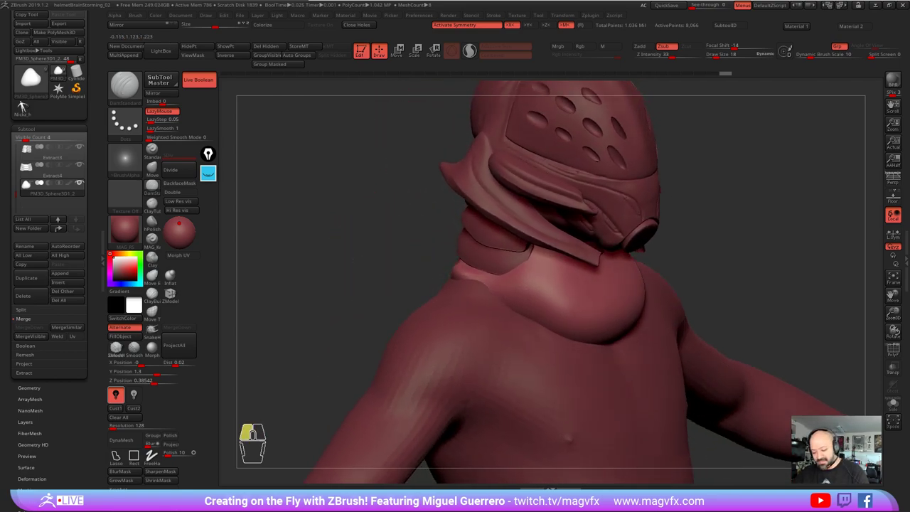
click(25, 102)
click(25, 102)
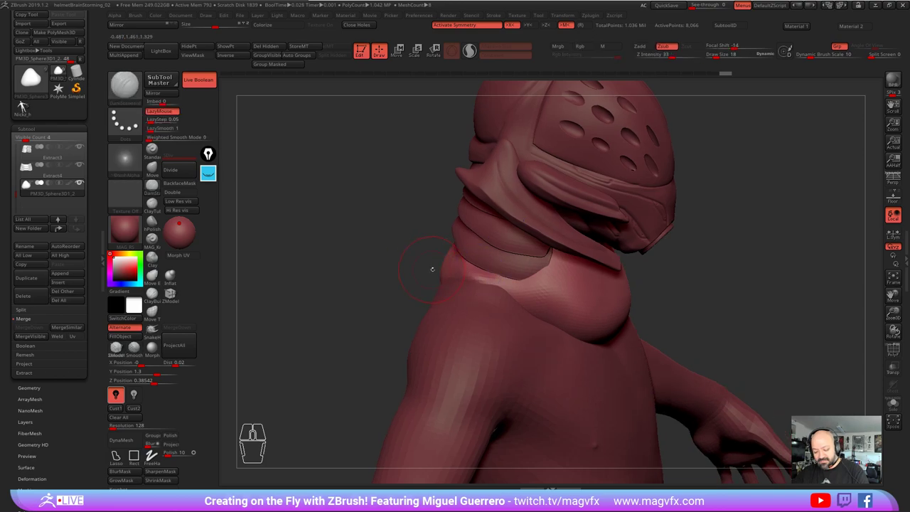
click(26, 102)
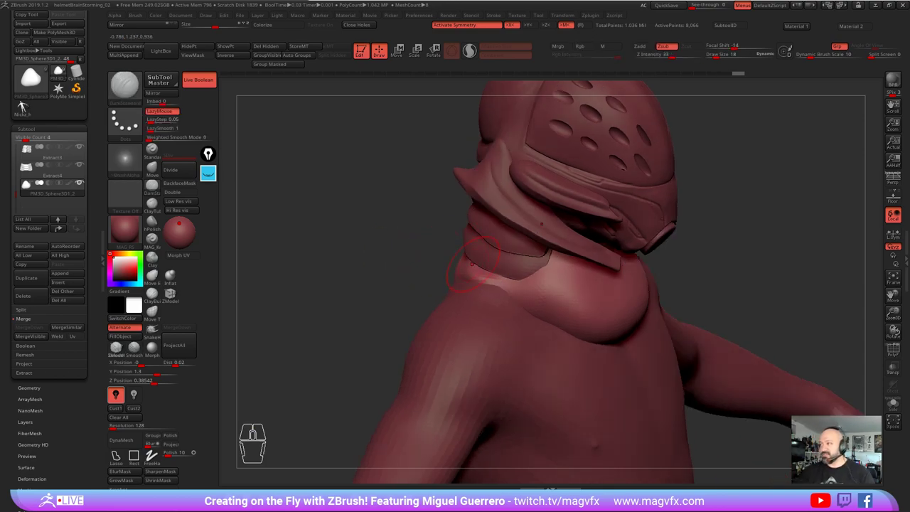
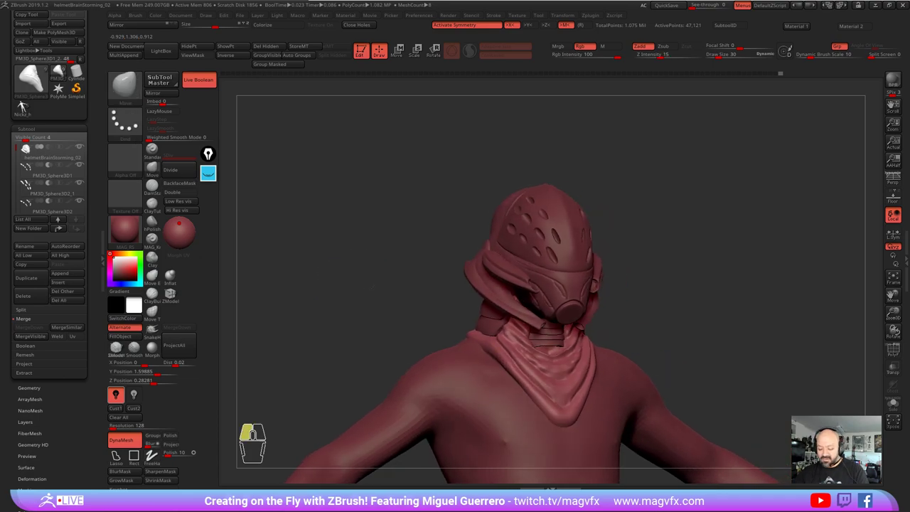
Step: Switch to the Extract4 neck ring subtool for editing
right_click(25, 99)
right_click(24, 99)
right_click(24, 100)
click(24, 99)
click(24, 99)
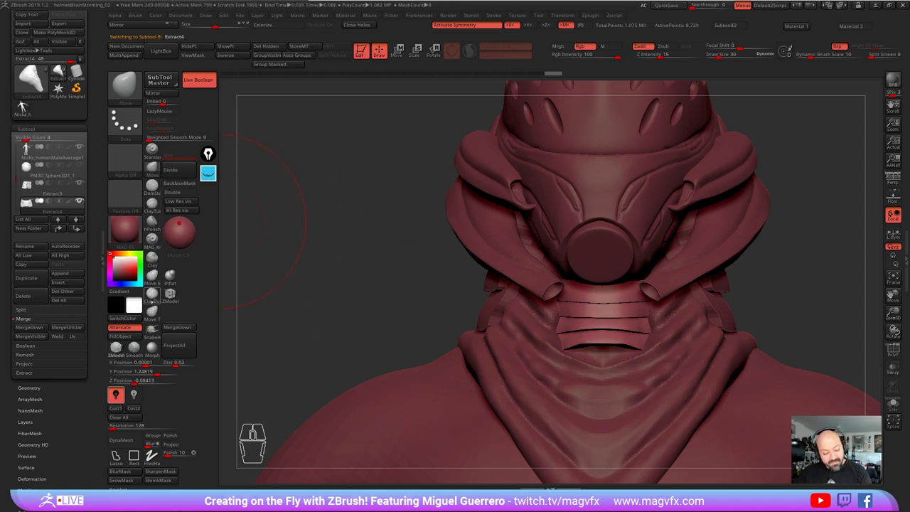
click(24, 100)
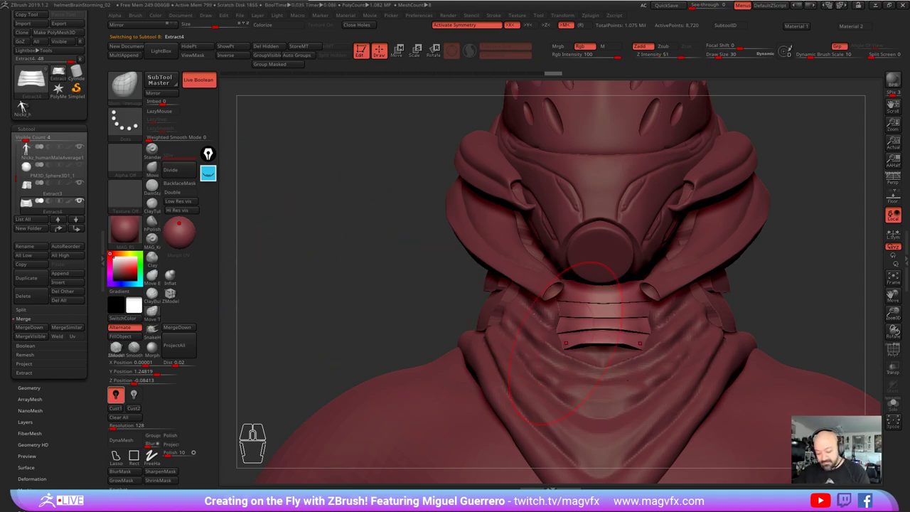
Step: Sculpt stacked ridged bands into the neck rings beneath the respirator
click(28, 102)
click(28, 102)
click(28, 102)
click(28, 101)
click(28, 101)
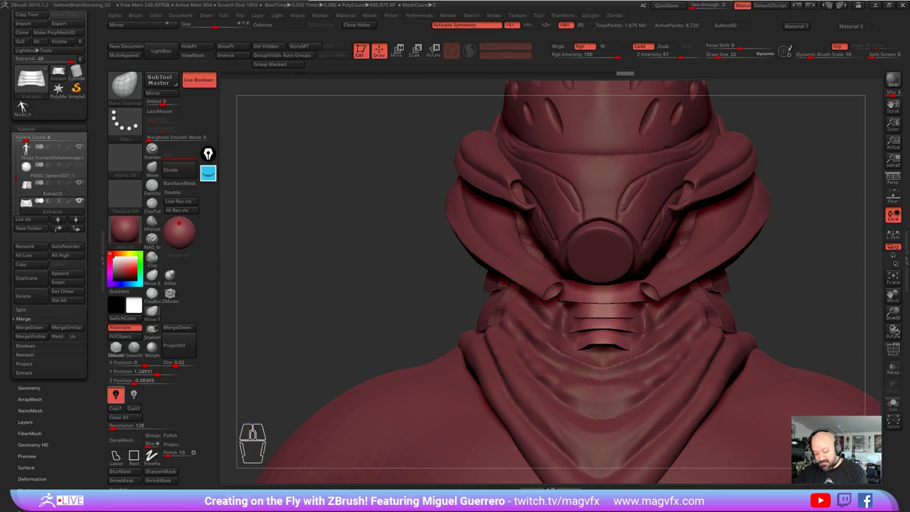
click(28, 101)
click(27, 101)
click(28, 101)
click(28, 102)
click(28, 102)
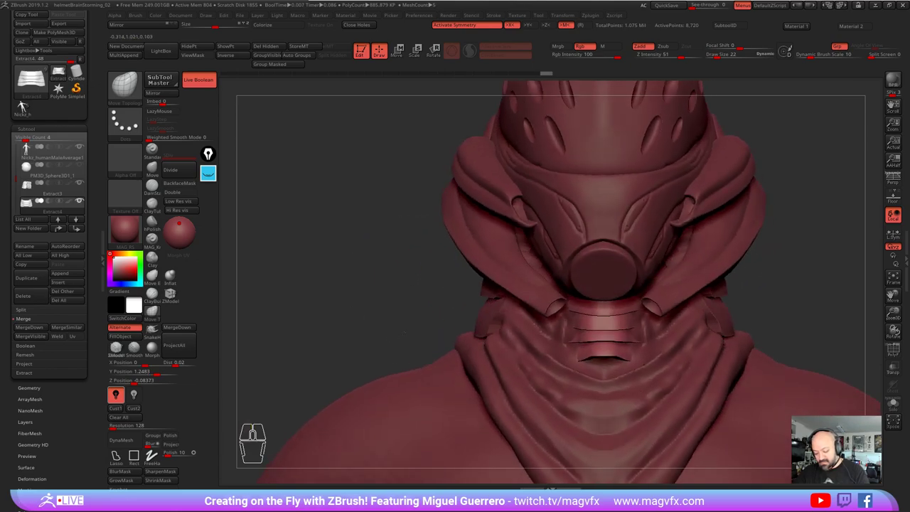
click(28, 102)
click(28, 101)
click(28, 101)
click(27, 101)
Step: Reposition the neck ring subtool around the neck with the transform gizmo
click(29, 108)
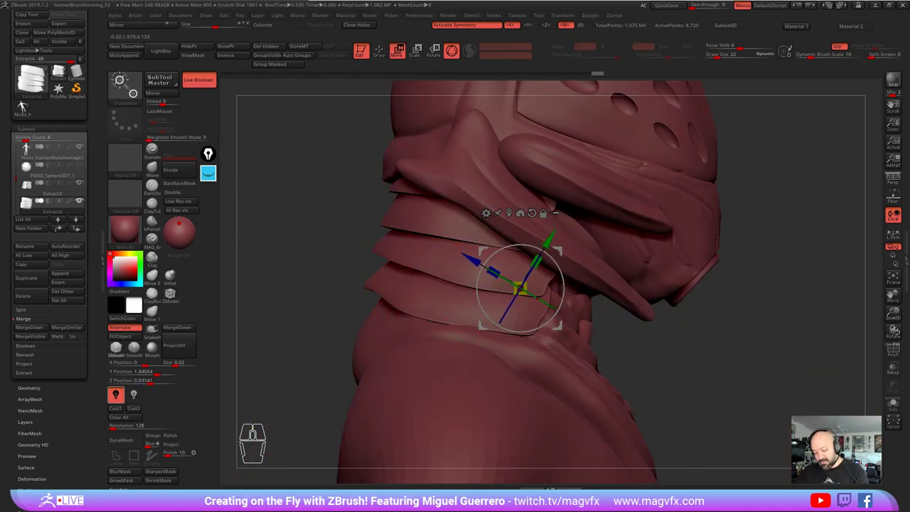
click(29, 108)
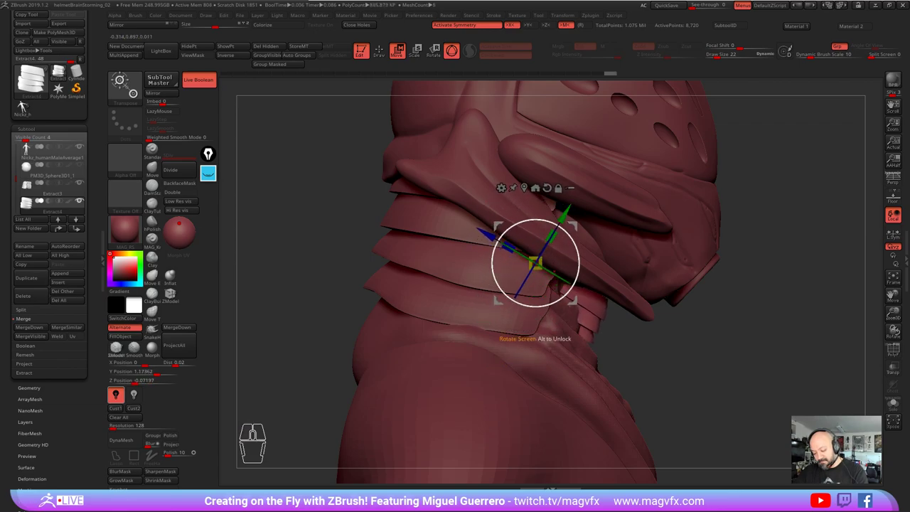
click(30, 108)
click(29, 108)
click(29, 108)
right_click(29, 108)
right_click(29, 108)
click(29, 108)
double_click(30, 108)
Step: Zoom out to the whole figure and make the body subtool active
click(29, 104)
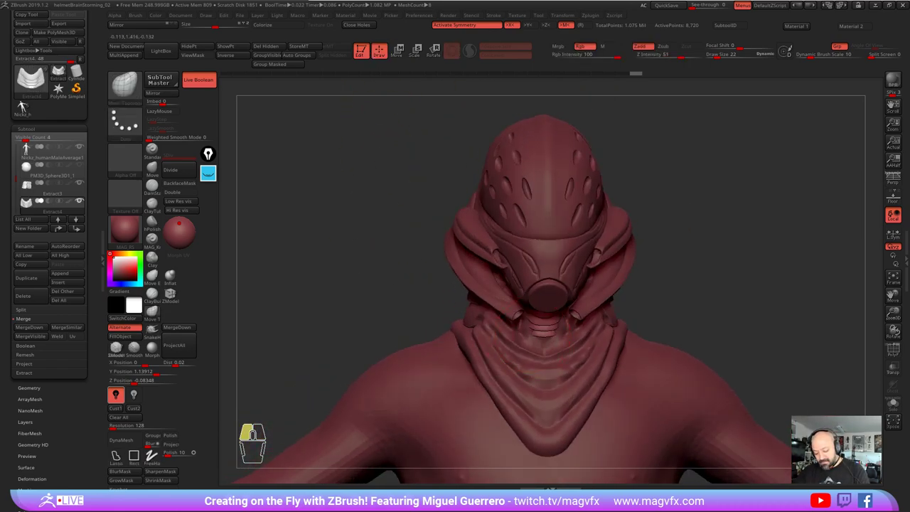
click(29, 104)
right_click(29, 104)
click(28, 105)
click(28, 104)
right_click(28, 104)
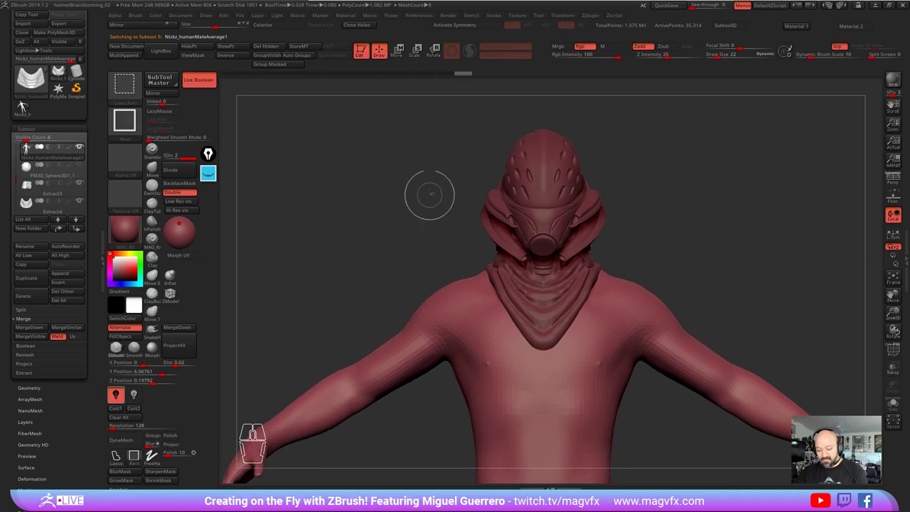
Step: Trim off the arms and lower torso to leave a shoulder bust
click(29, 105)
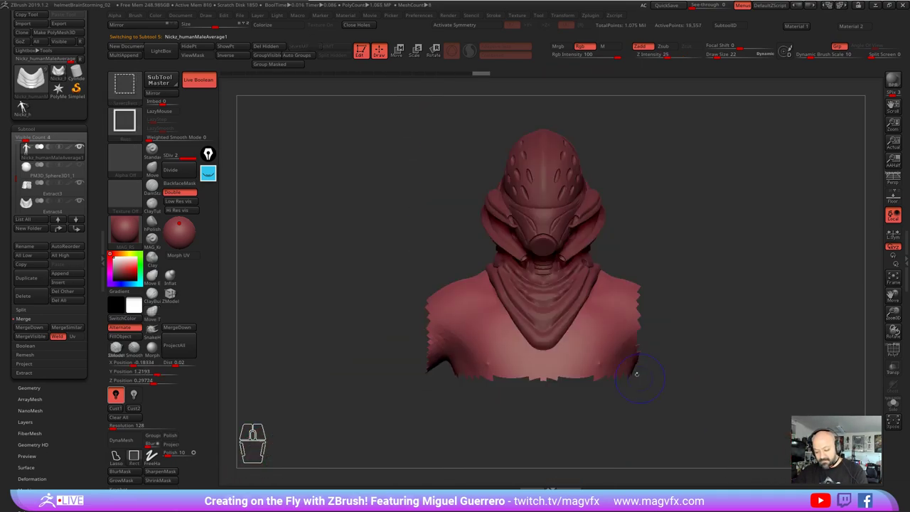
click(29, 105)
right_click(28, 105)
click(29, 105)
right_click(28, 104)
click(29, 104)
right_click(28, 105)
click(28, 105)
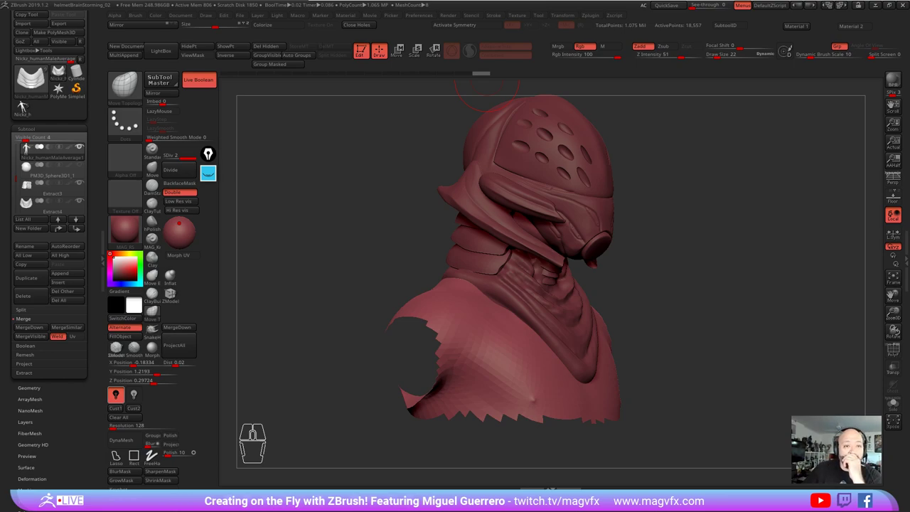
Step: Turn the bust from a three-quarter view back to a straight-on front view
scroll(up, 3)
scroll(up, 3)
scroll(up, 3)
scroll(up, 3)
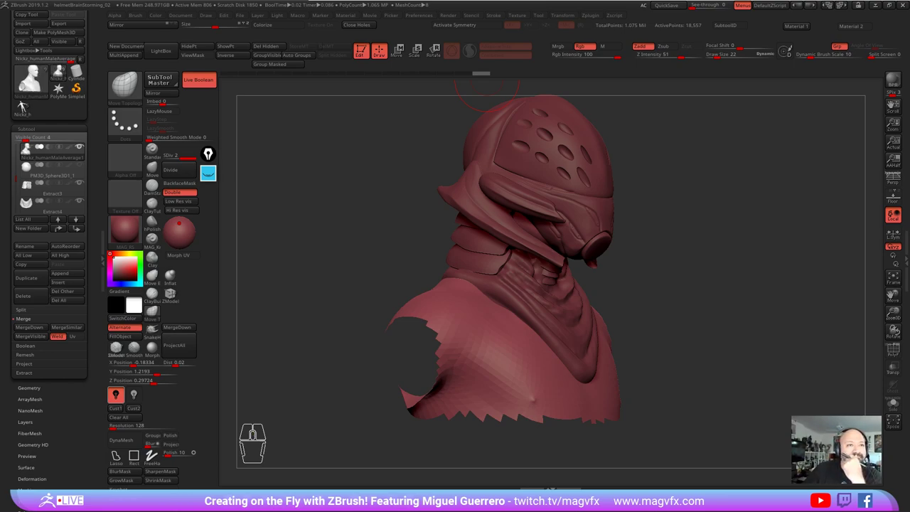
scroll(down, 3)
scroll(down, 3)
scroll(down, 3)
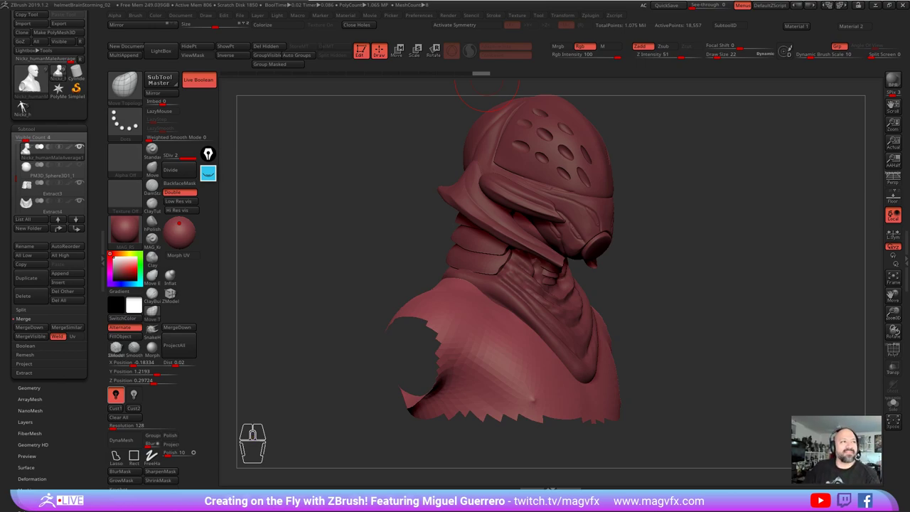
click(24, 108)
right_click(24, 108)
click(24, 108)
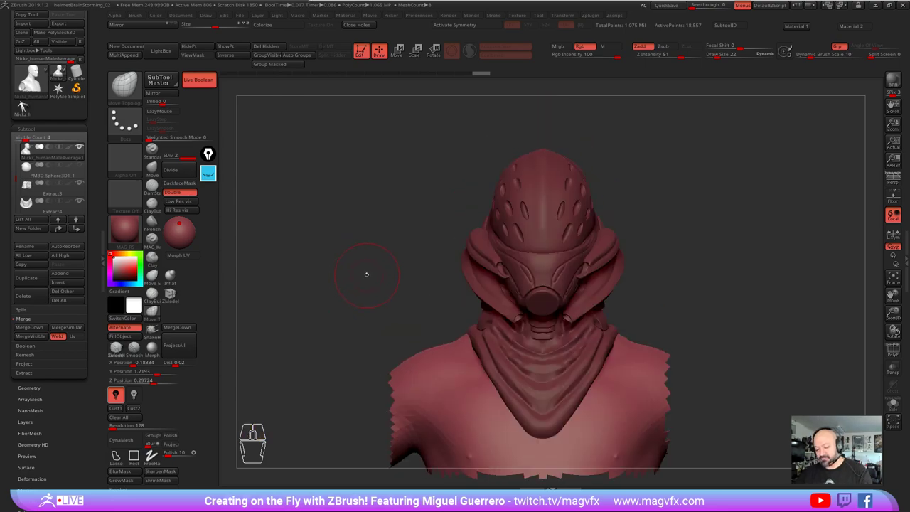
Step: Make the helmetBrainStorming_02 subtool active and sculpt the rear of the dome from behind
click(24, 108)
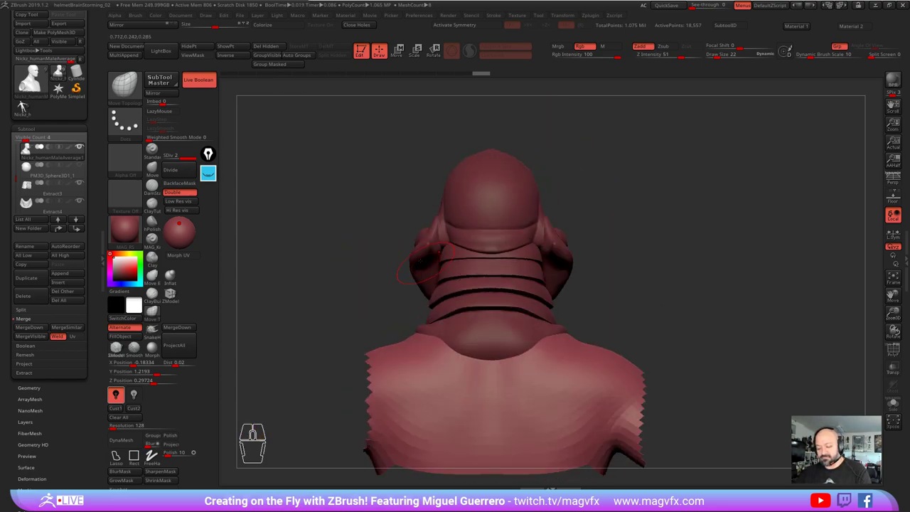
click(24, 108)
click(24, 108)
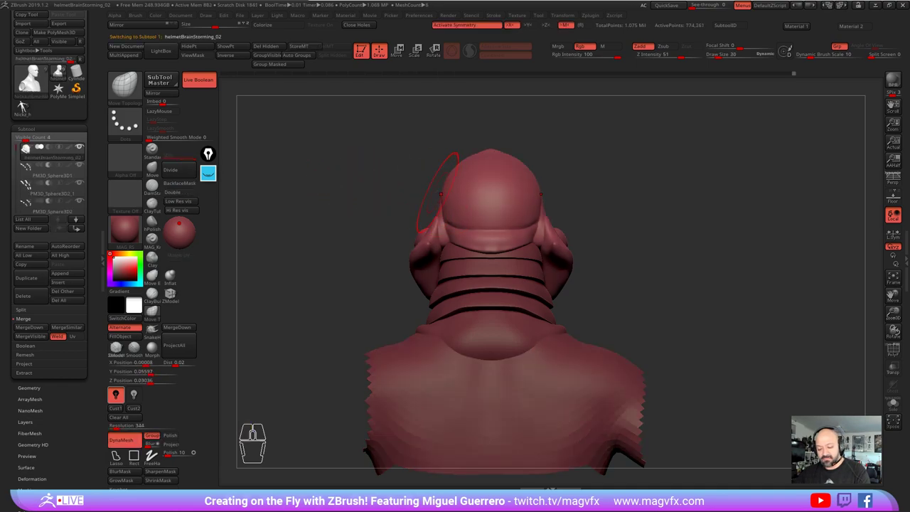
click(25, 108)
right_click(24, 108)
click(24, 108)
right_click(24, 108)
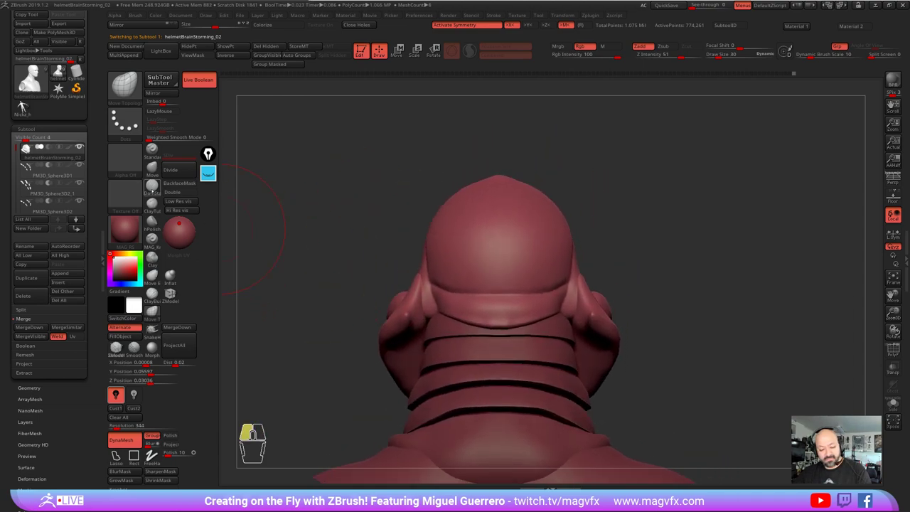
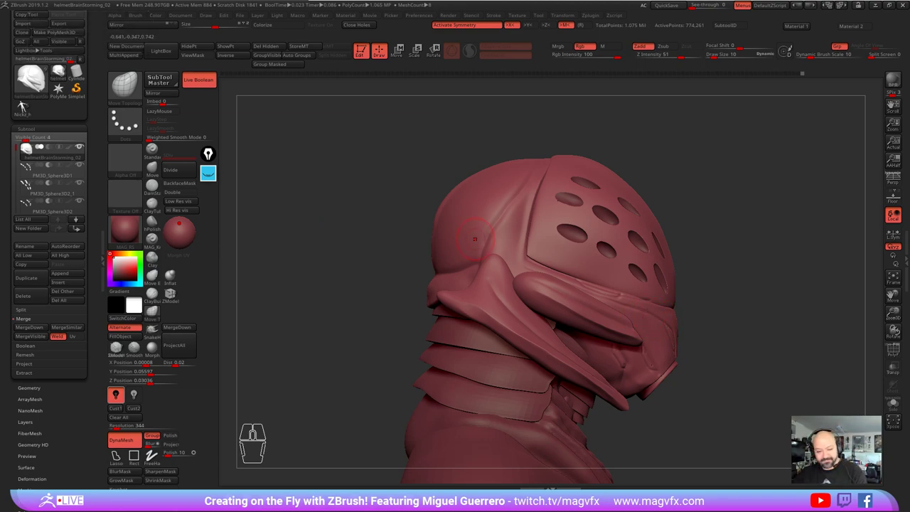
Step: Stroke along the hood folds beside the perforated dome with symmetry on to refine them
click(30, 106)
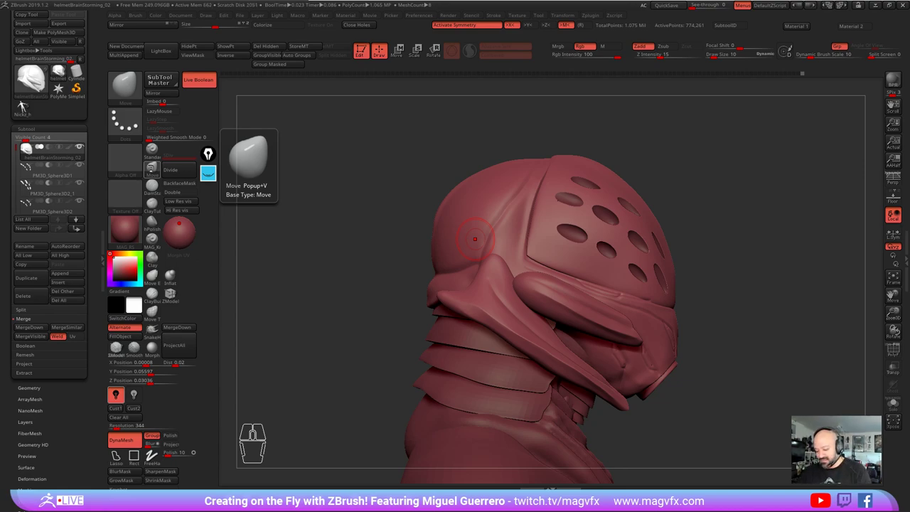
click(31, 106)
click(31, 106)
click(31, 106)
click(31, 106)
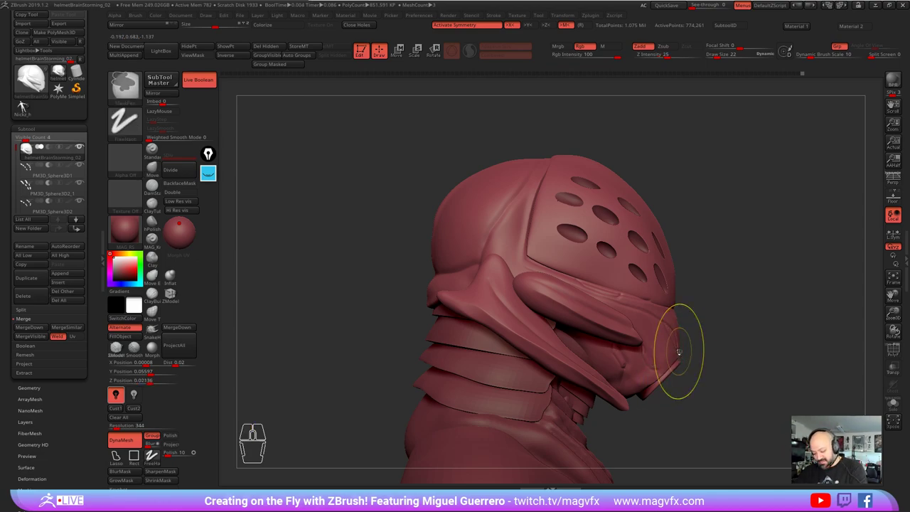
click(30, 106)
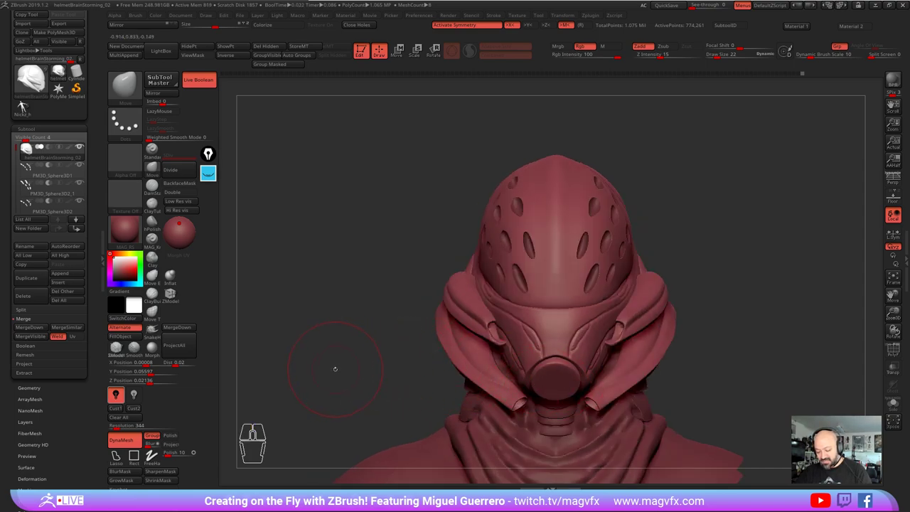
click(30, 106)
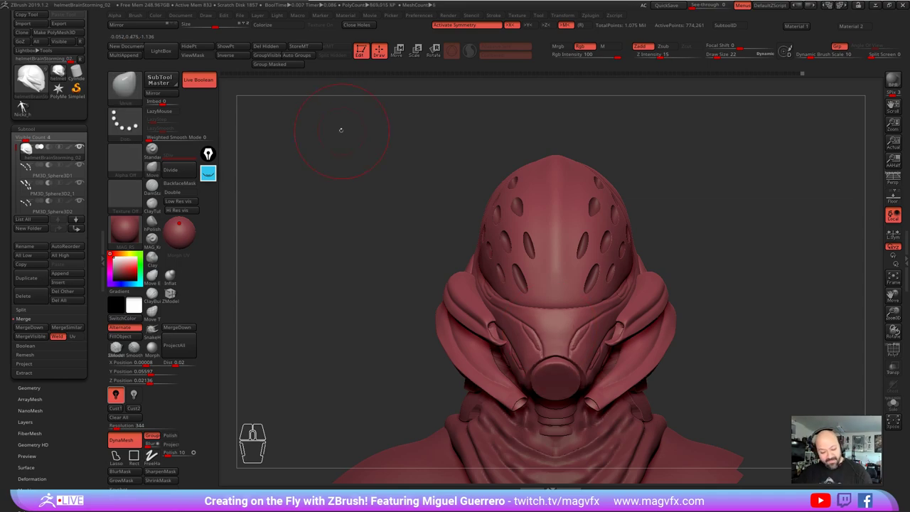
click(31, 106)
click(31, 106)
click(31, 105)
click(31, 106)
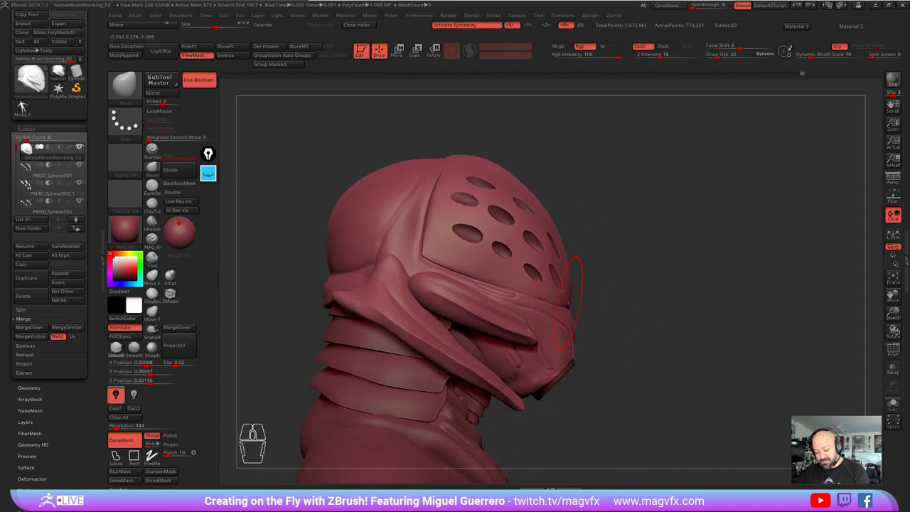
click(31, 106)
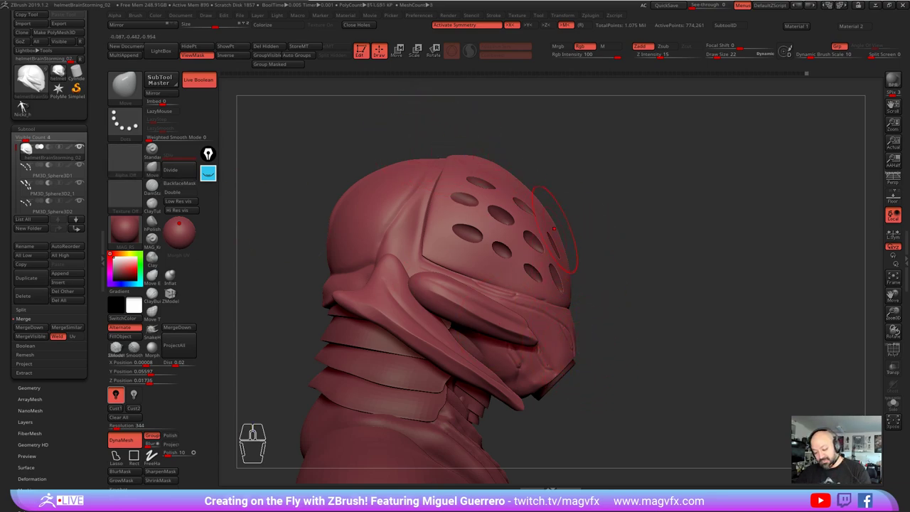
click(30, 106)
click(31, 106)
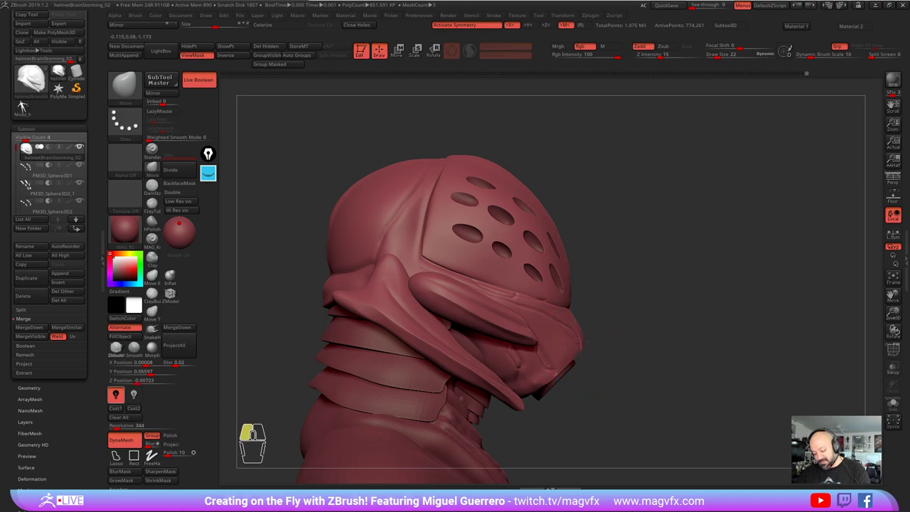
click(31, 106)
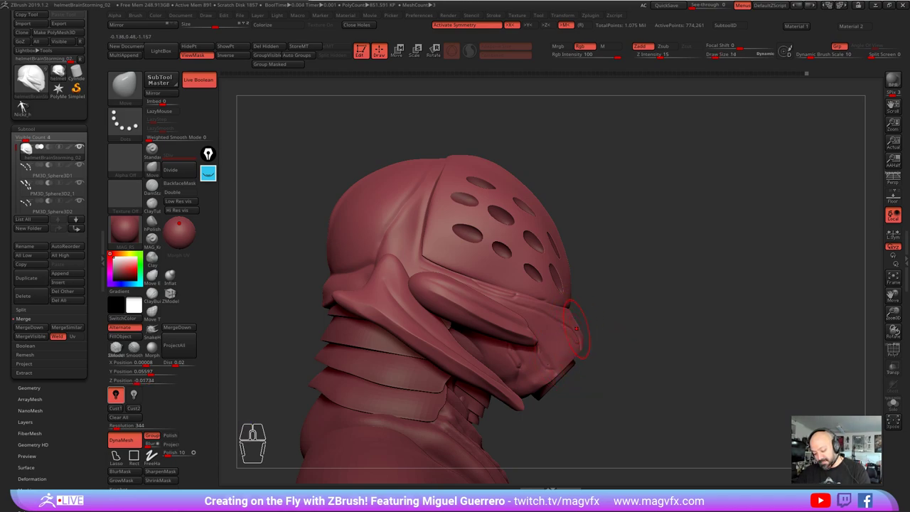
click(31, 106)
click(31, 106)
click(31, 106)
click(31, 106)
click(31, 106)
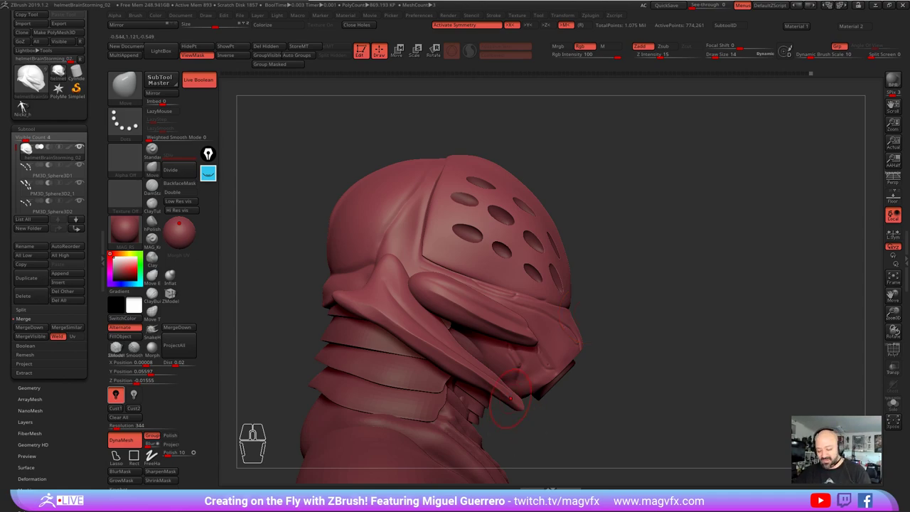
Step: Rotate to side and front views to check the dome, curling fin and respirator snout
click(30, 106)
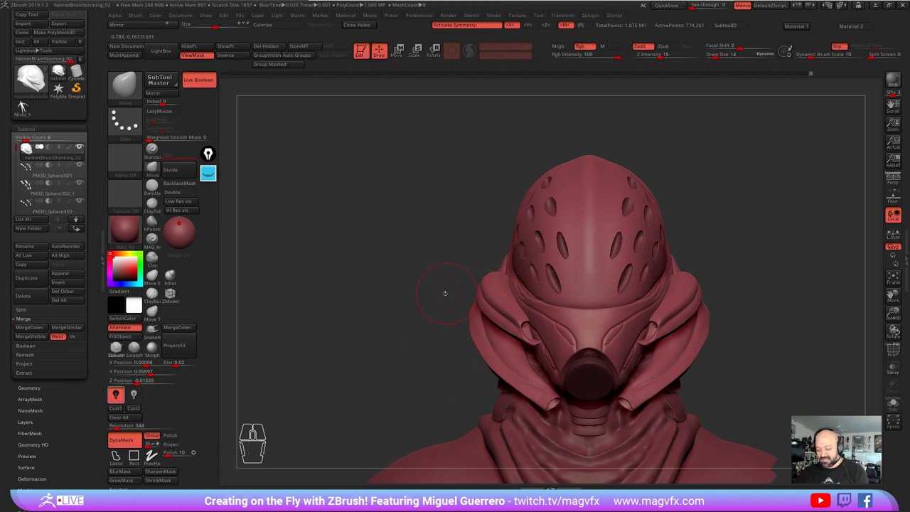
click(30, 106)
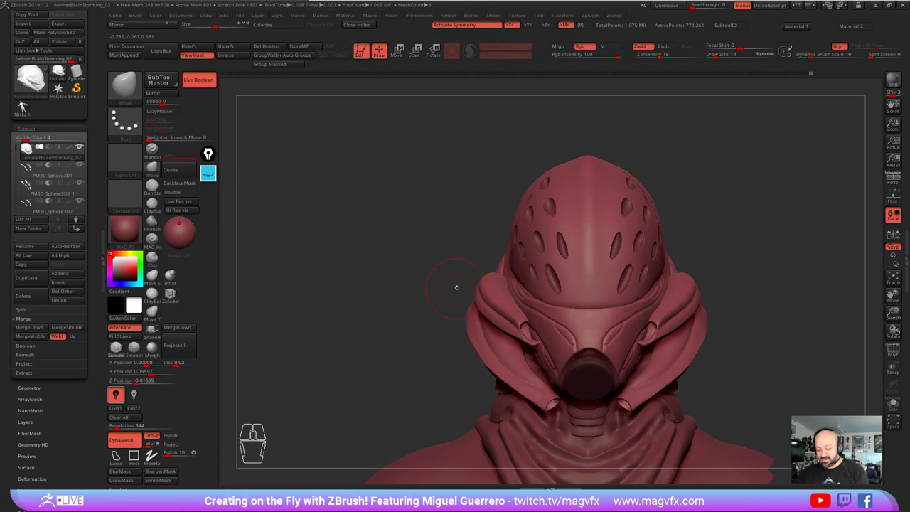
click(29, 106)
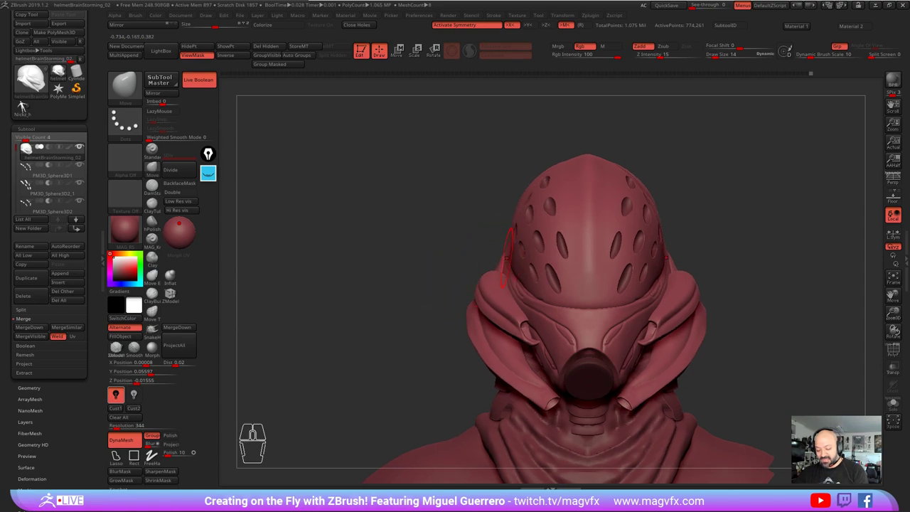
click(30, 106)
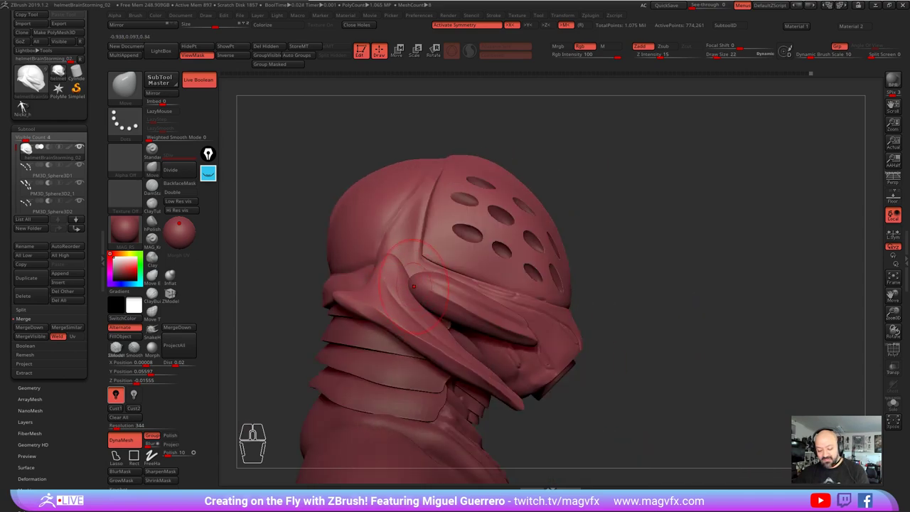
Step: Build up the side fin's upper edge and pull it out into a curved blade
click(30, 105)
click(30, 105)
click(30, 106)
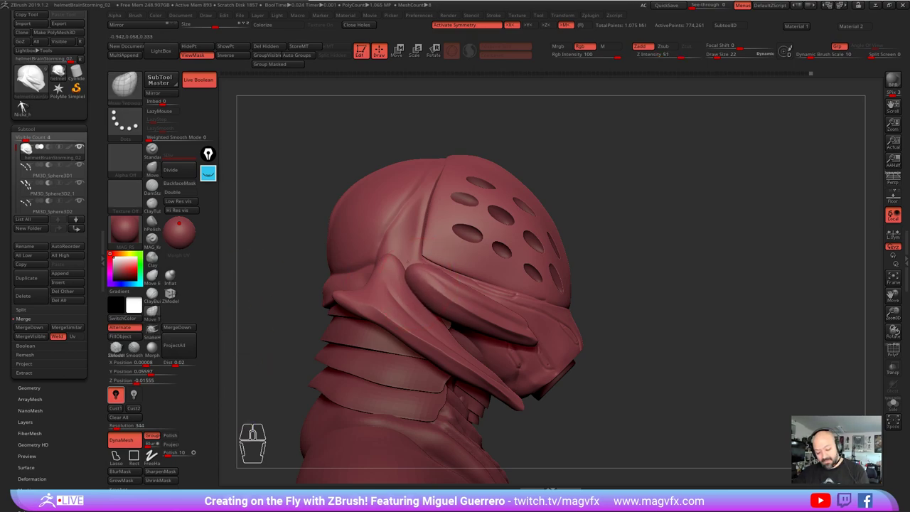
click(29, 106)
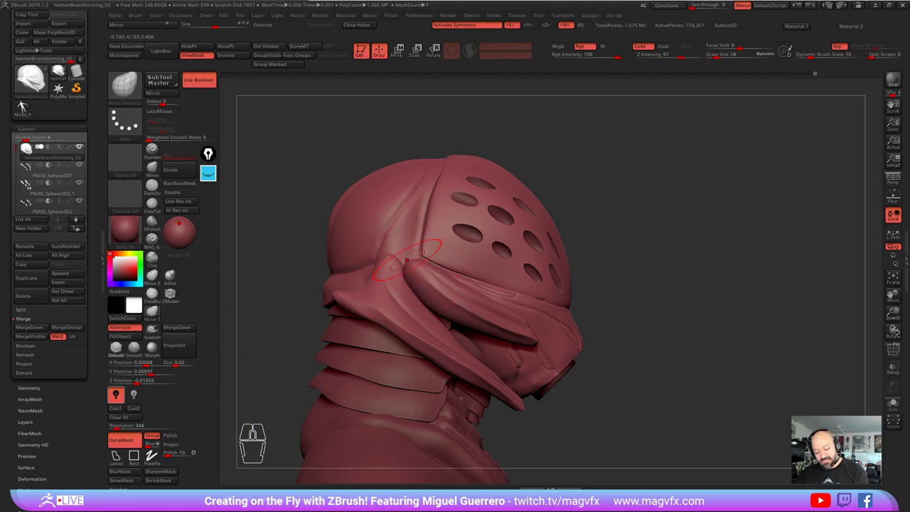
click(30, 106)
click(30, 106)
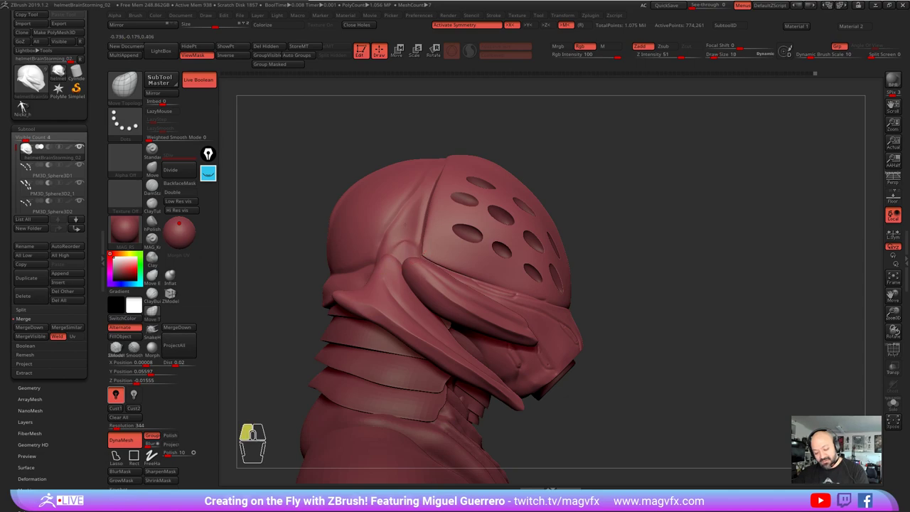
Step: Sharpen the fin's tip and refine the ridge running along the blade
click(29, 105)
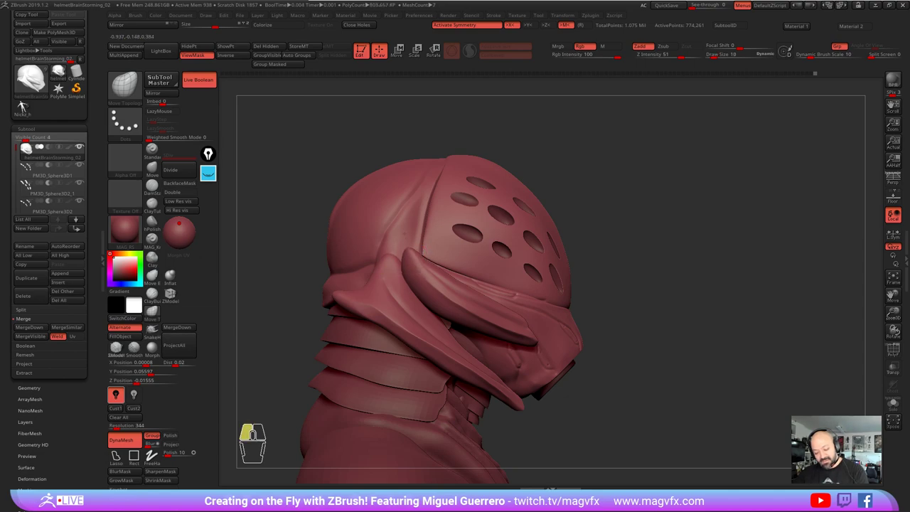
click(30, 106)
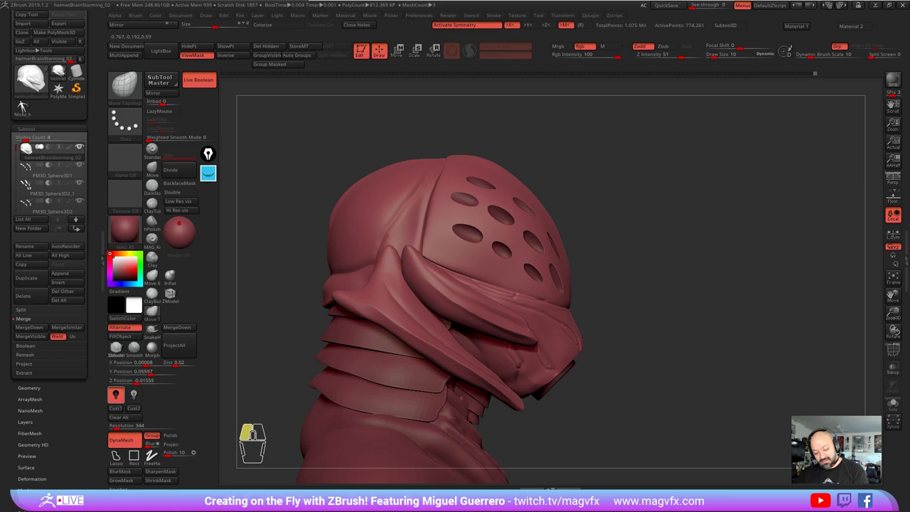
click(30, 106)
click(29, 106)
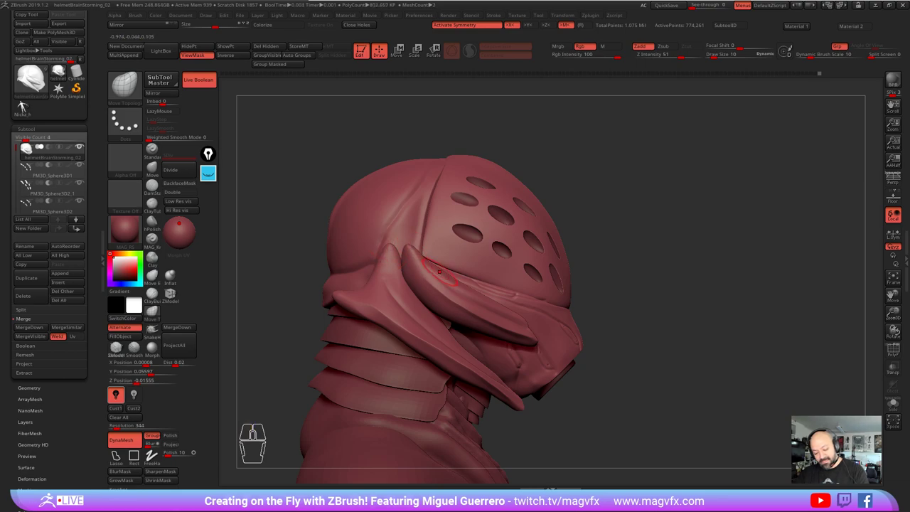
click(30, 106)
click(30, 105)
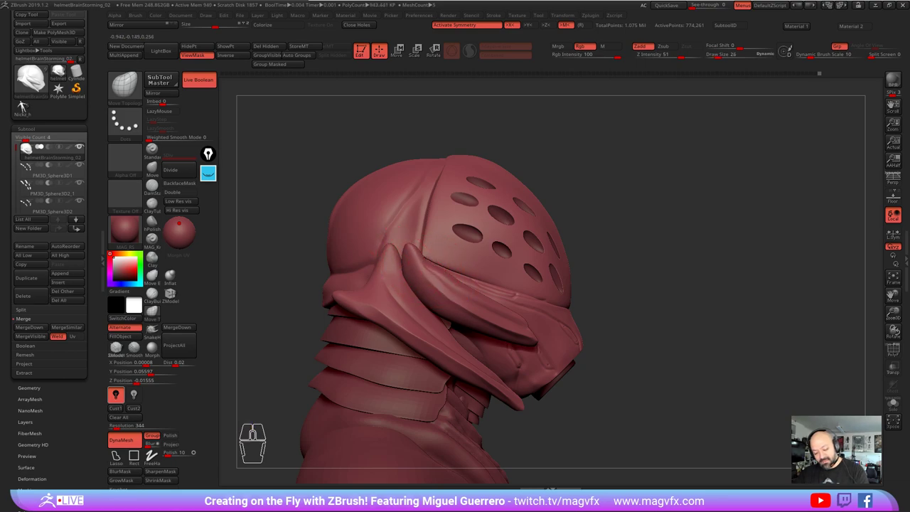
Step: Turn to front and top views to check the tall curling fins over the cowl
click(30, 106)
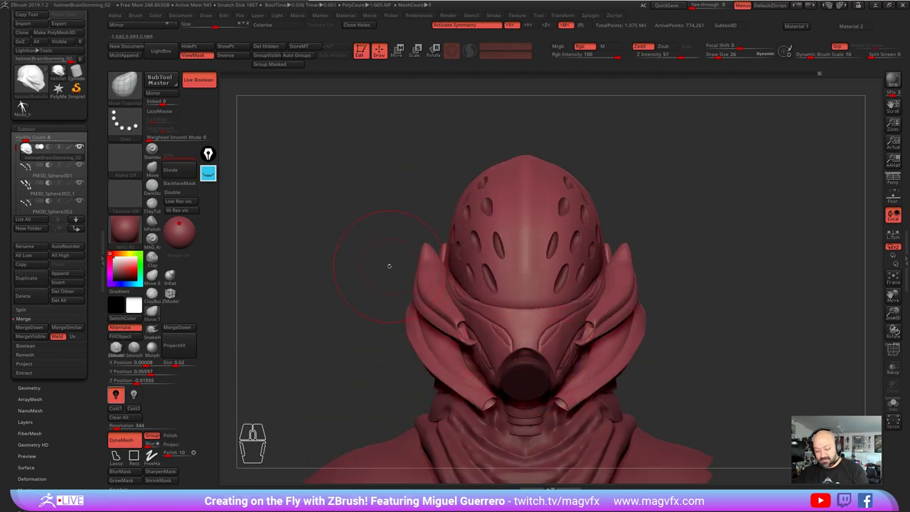
click(30, 106)
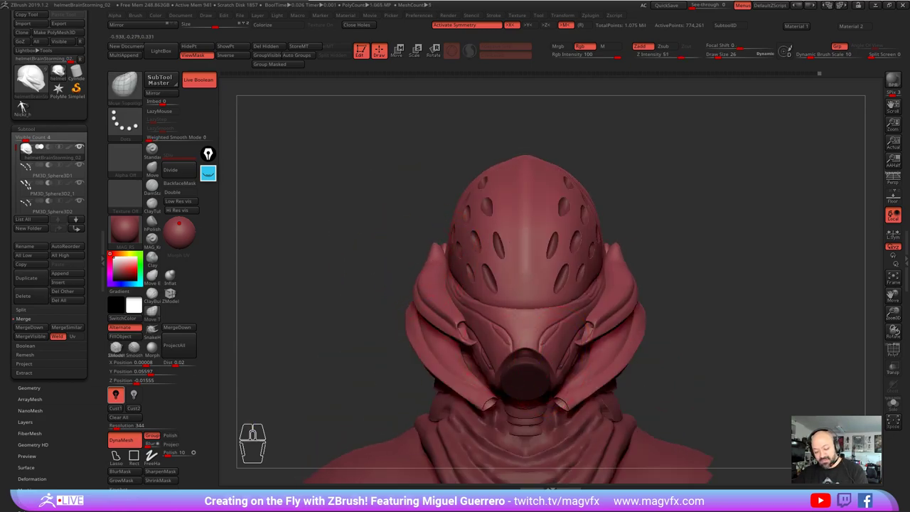
click(29, 106)
click(30, 106)
click(30, 106)
click(30, 105)
click(30, 106)
click(30, 106)
click(30, 106)
click(30, 106)
click(30, 106)
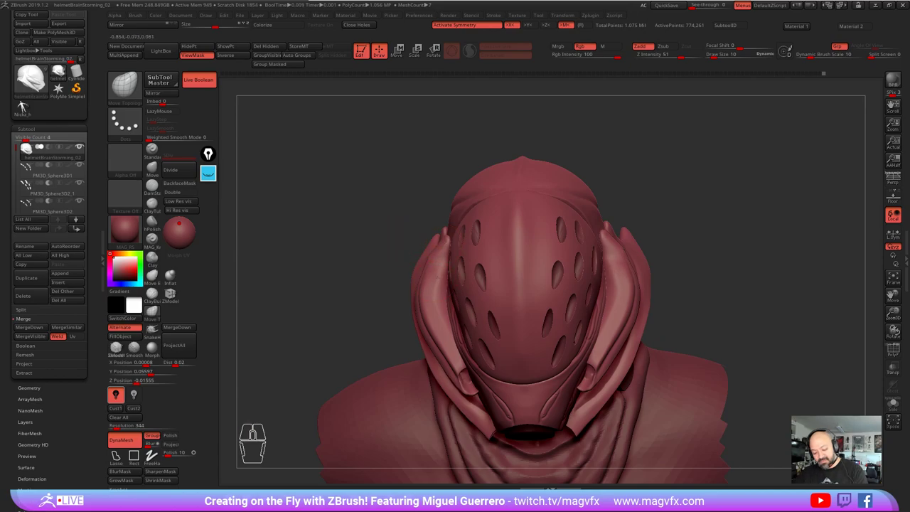
Step: Orbit around to inspect the back of the helmet and its fins
click(30, 106)
right_click(30, 106)
click(30, 106)
click(30, 106)
click(30, 106)
click(29, 106)
click(29, 106)
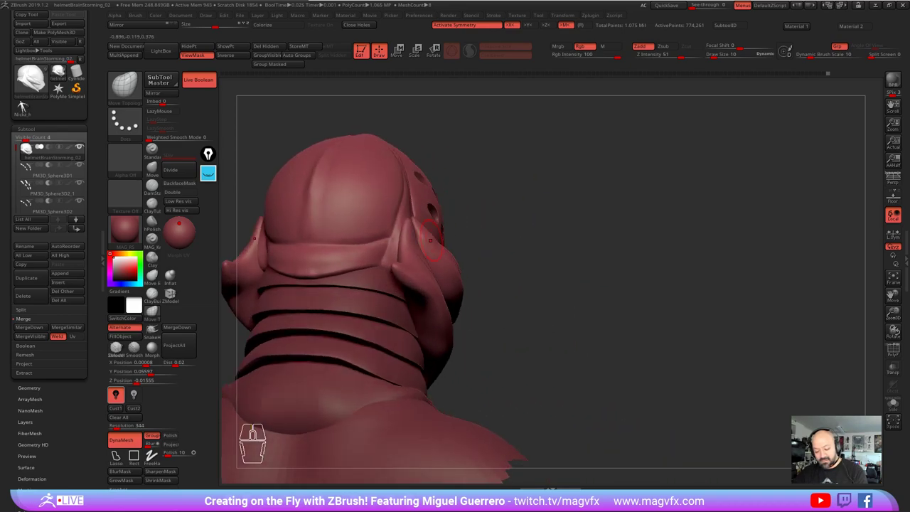
click(30, 106)
click(29, 106)
Step: Move in close to inspect the fin and hood folds
right_click(30, 106)
click(30, 106)
click(30, 106)
click(30, 106)
double_click(30, 106)
click(30, 106)
click(29, 106)
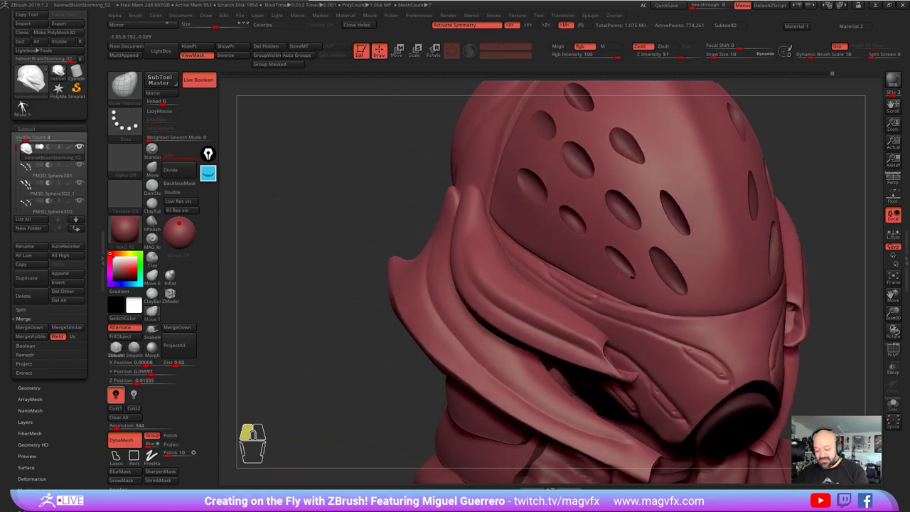
click(30, 106)
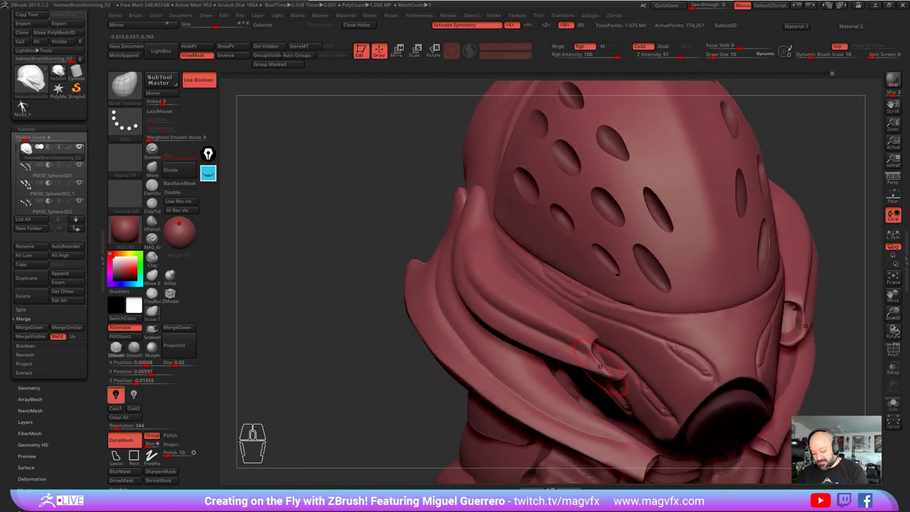
Step: Scrub the Undo History slider back to an earlier step to compare the bust
click(30, 106)
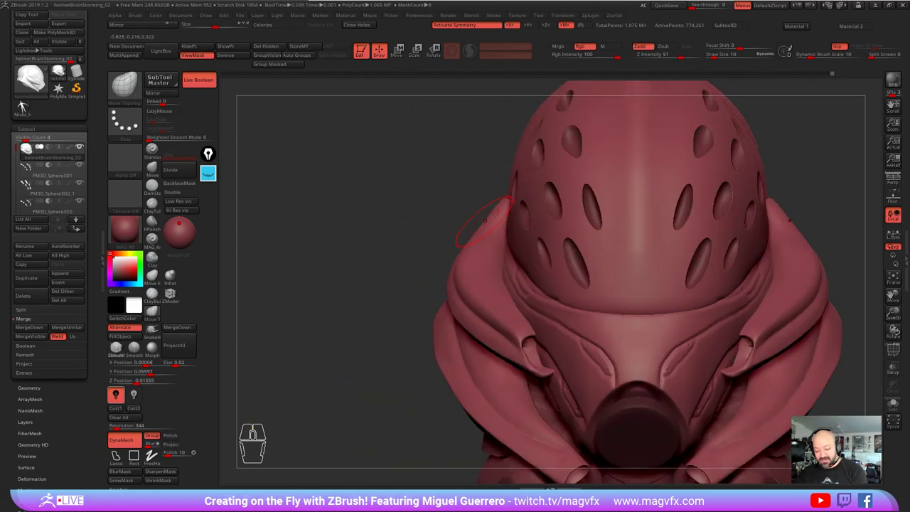
click(30, 106)
right_click(29, 106)
right_click(30, 105)
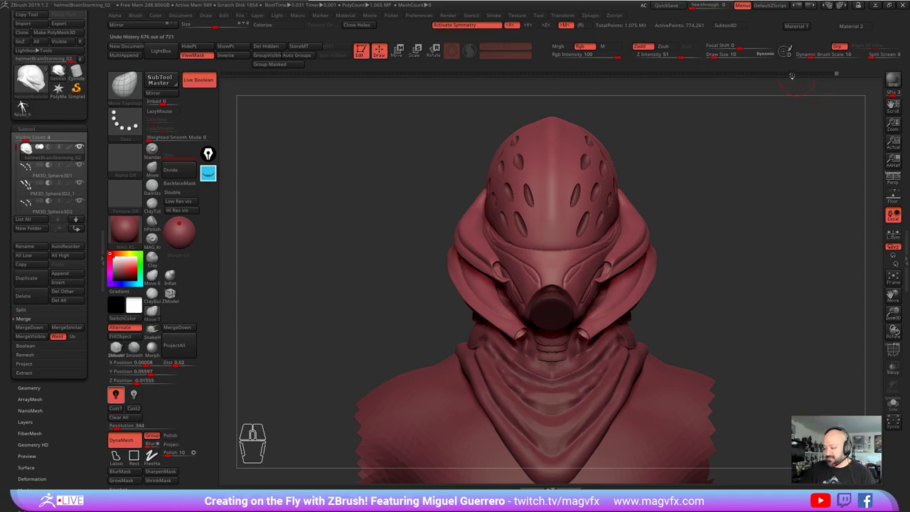
Step: Drag Undo History to the latest step and reach Save As in the Tool palette
click(30, 106)
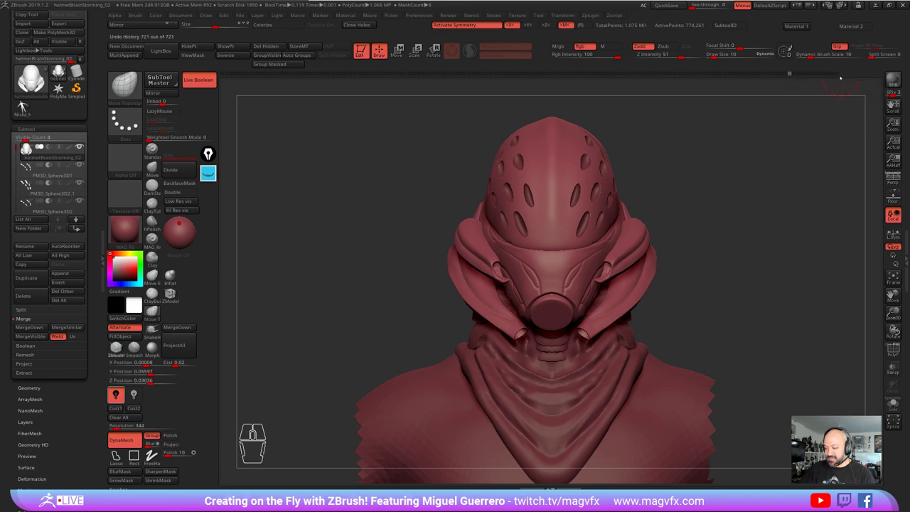
click(30, 107)
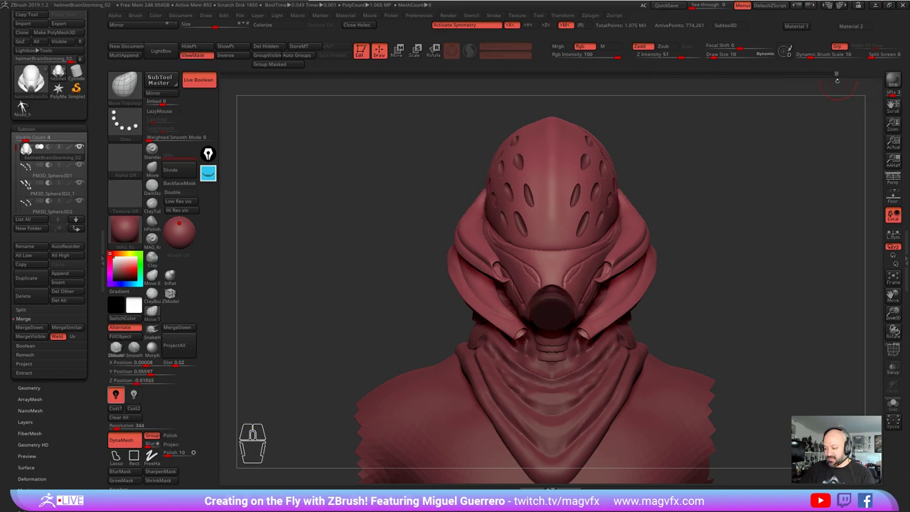
drag(29, 106, 29, 139)
Step: Save the bust as a new tool named helmetStreamA_01 and turn it to a three-quarter view
click(29, 139)
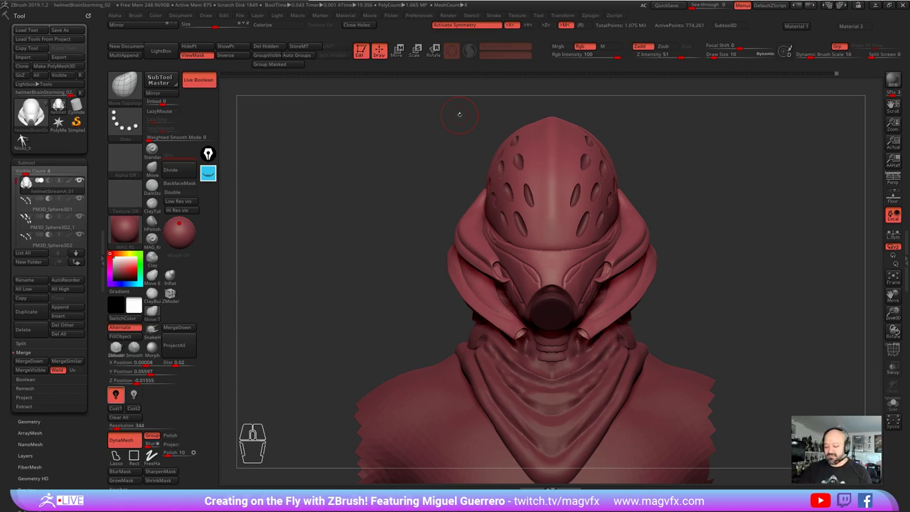
click(30, 140)
right_click(29, 140)
click(29, 140)
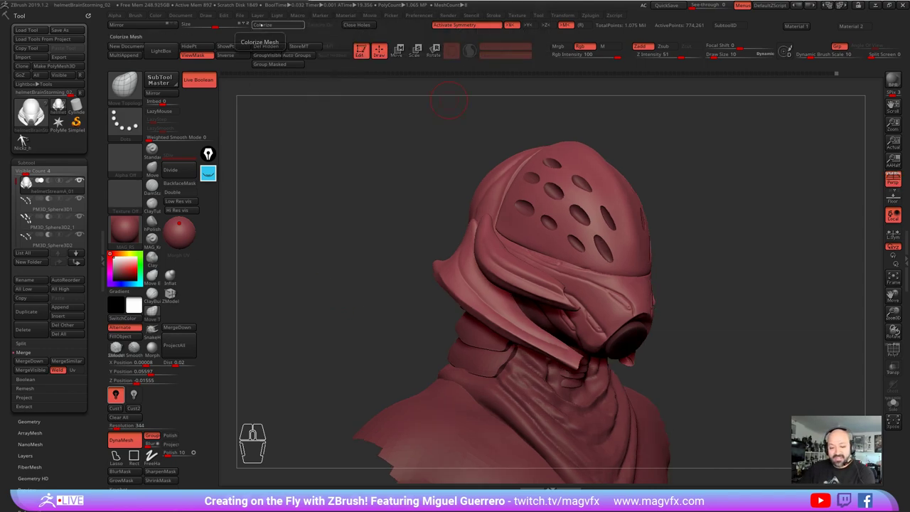
click(29, 140)
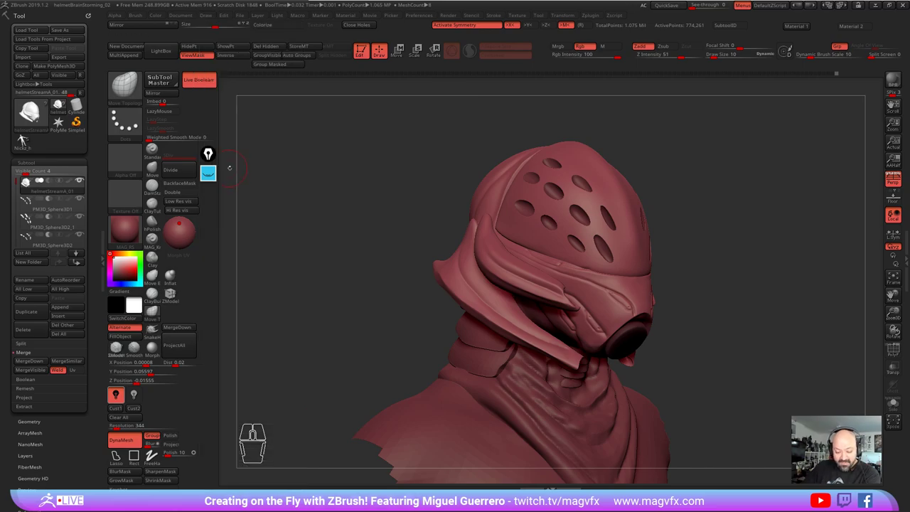
Step: Close the open palettes and turn the bust to front and side profile views
click(26, 136)
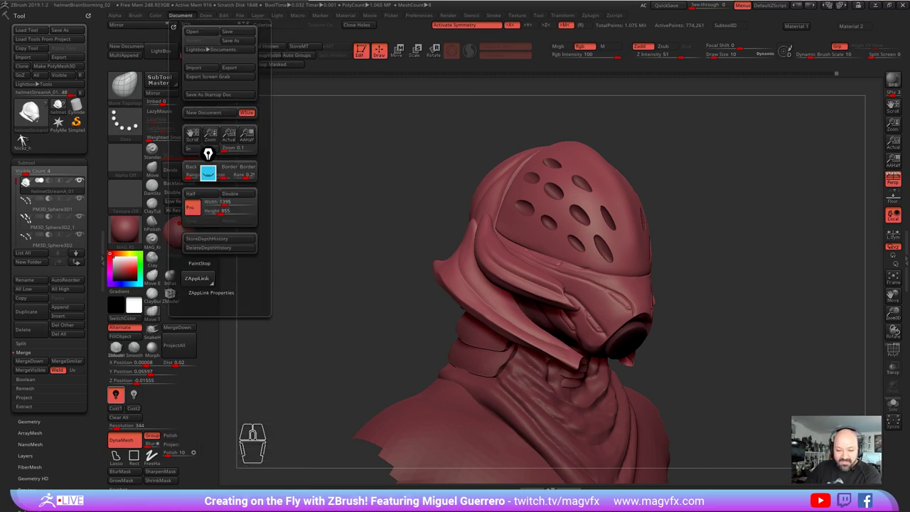
click(26, 136)
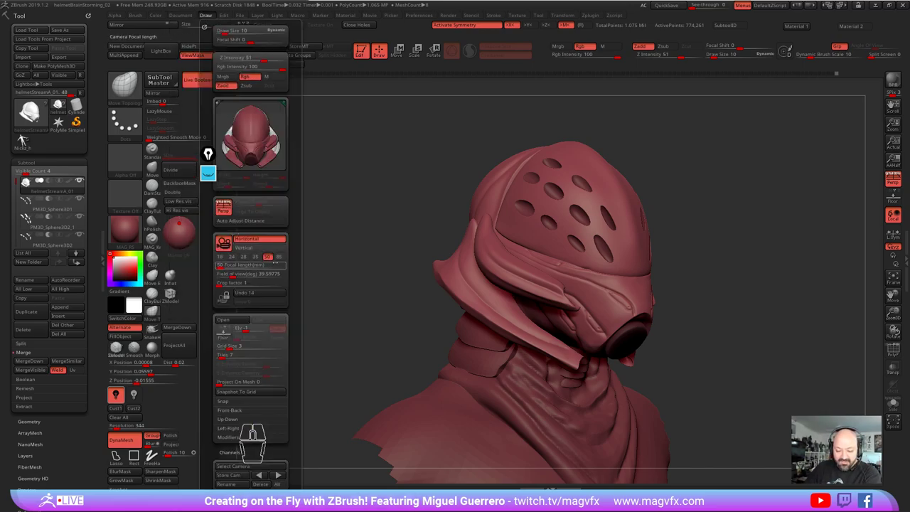
click(25, 136)
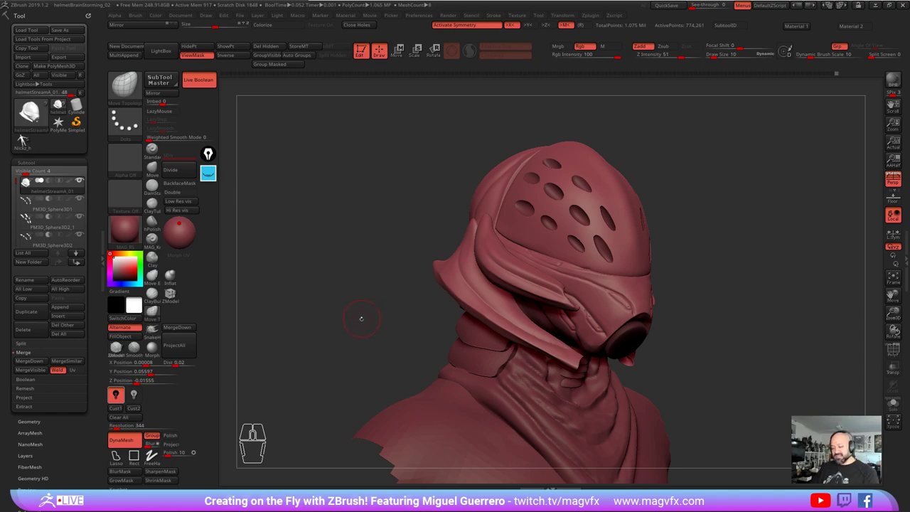
click(26, 136)
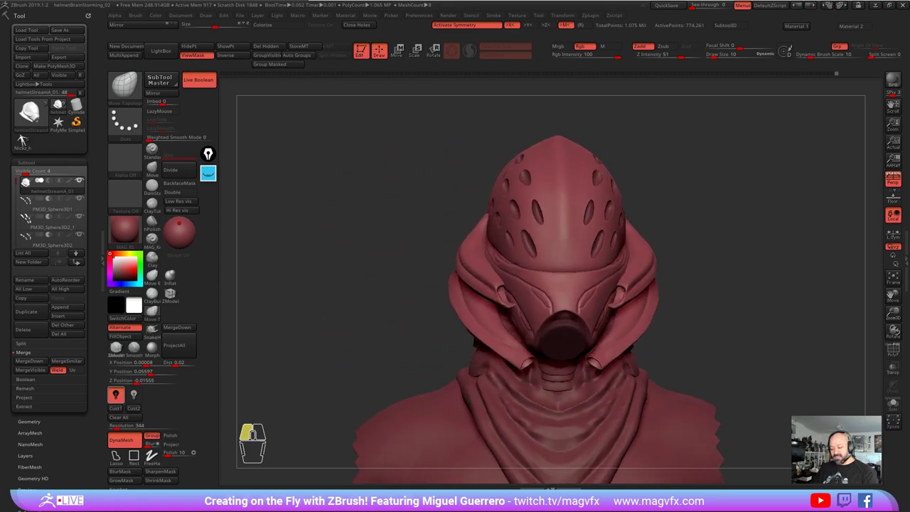
click(26, 136)
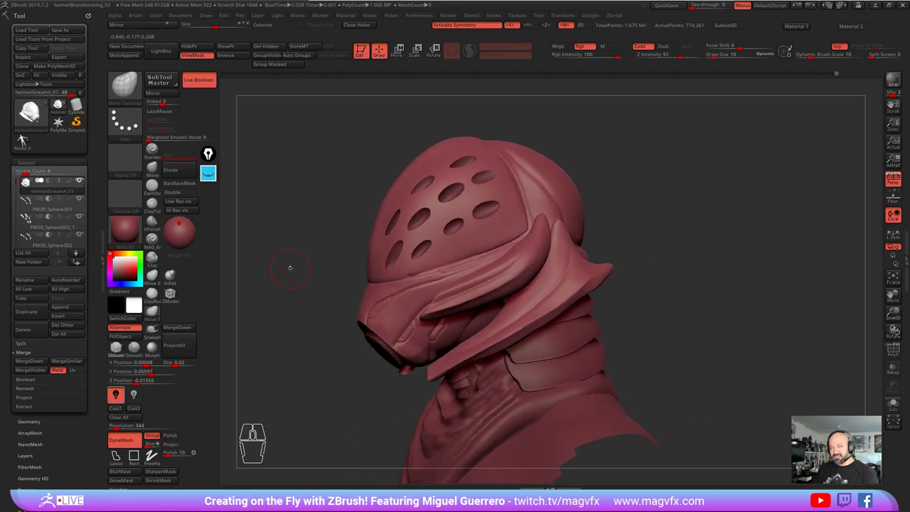
Step: Locate the armored knight reference image on the desktop
scroll(up, 3)
scroll(up, 3)
scroll(up, 3)
scroll(down, 3)
click(25, 135)
Step: View the armored knight reference photo enlarged in Photos, then put it aside
double_click(26, 135)
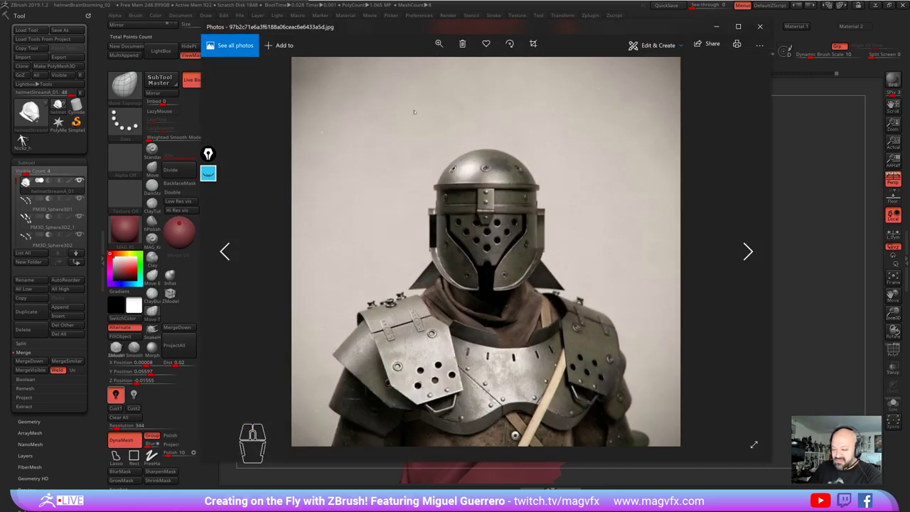
click(25, 136)
click(26, 136)
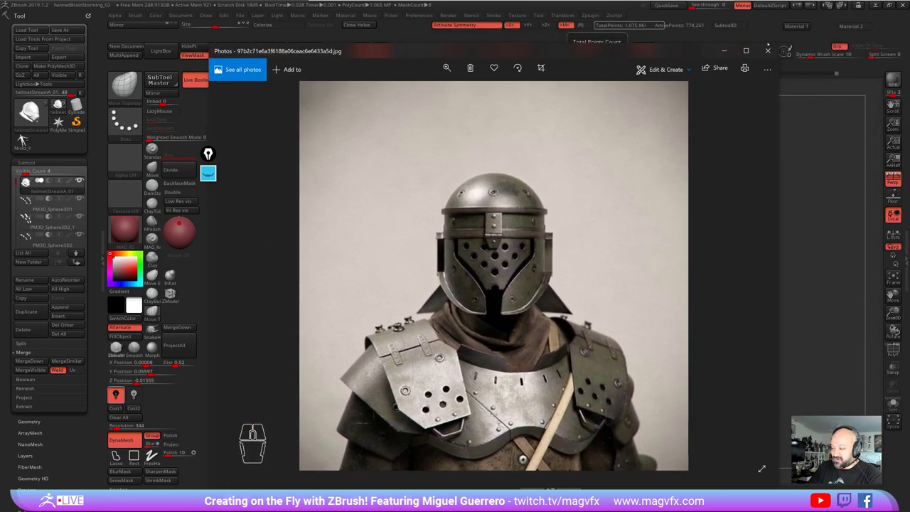
click(26, 136)
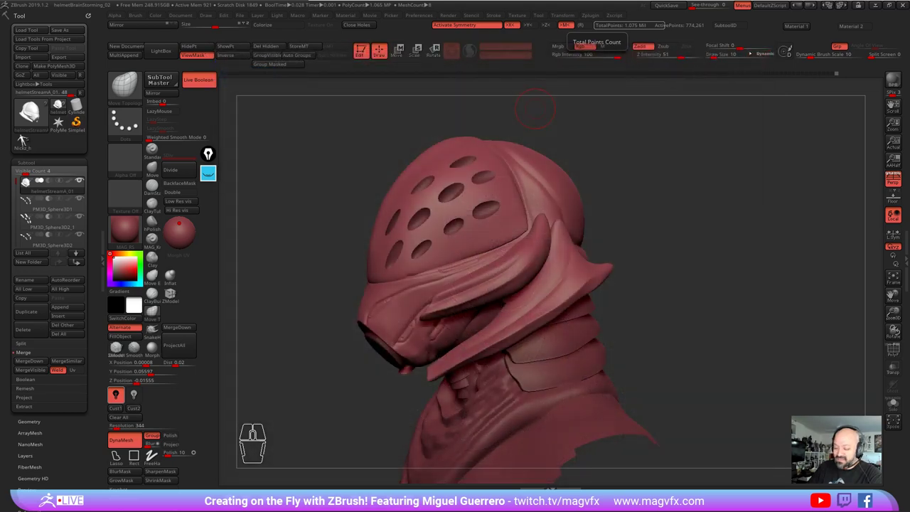
Step: View the bronze gladiator helmet reference, then close Photos to return to the sculpt
click(26, 136)
drag(25, 136, 25, 135)
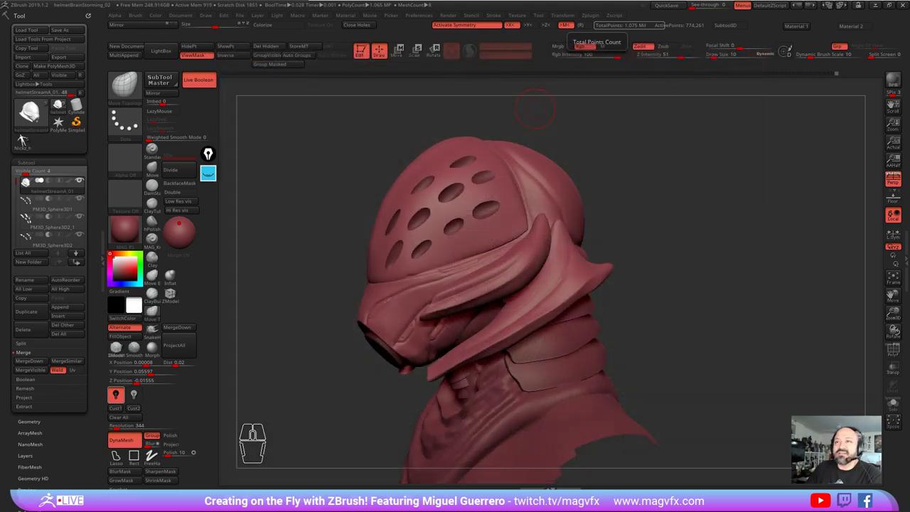
double_click(25, 135)
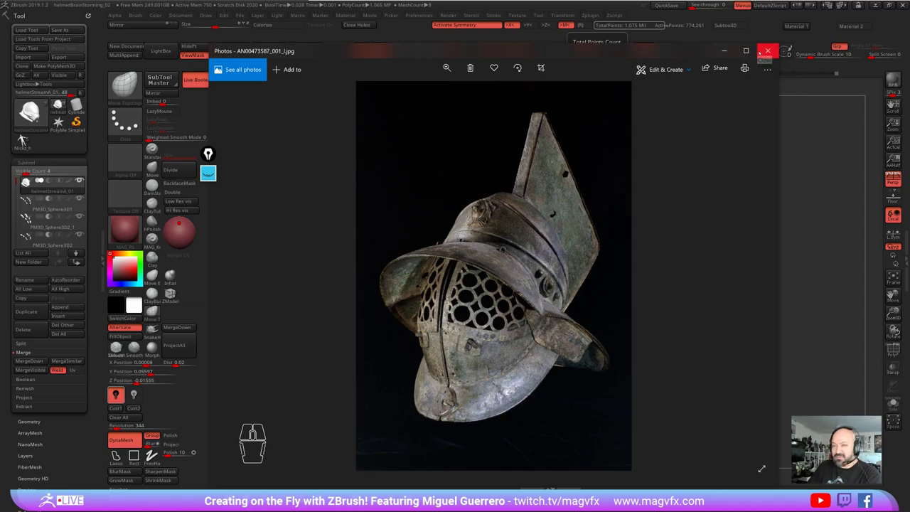
click(26, 136)
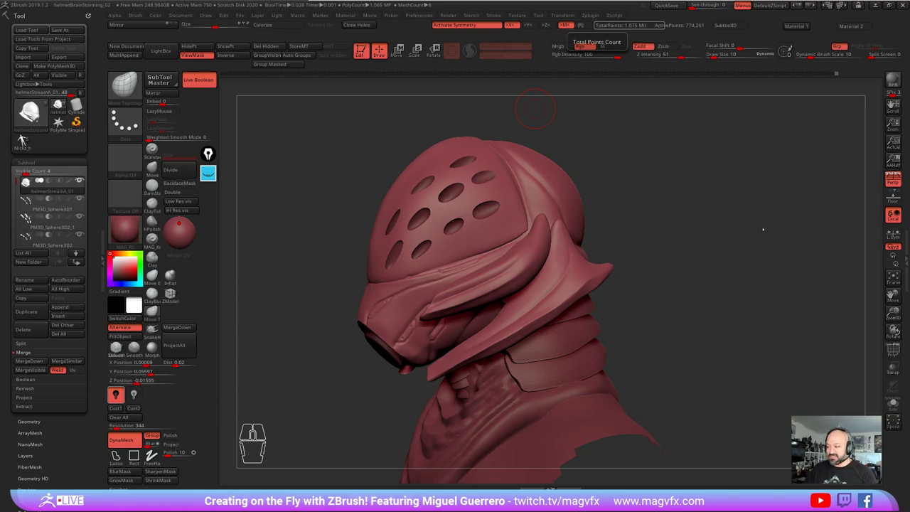
Step: Turn the bust toward the front and smooth around the holes on the dome
click(26, 136)
click(26, 136)
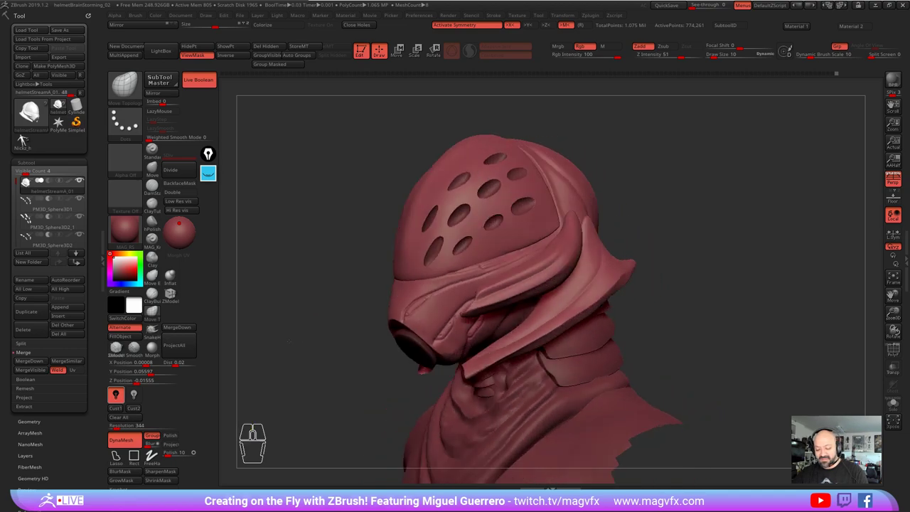
click(26, 136)
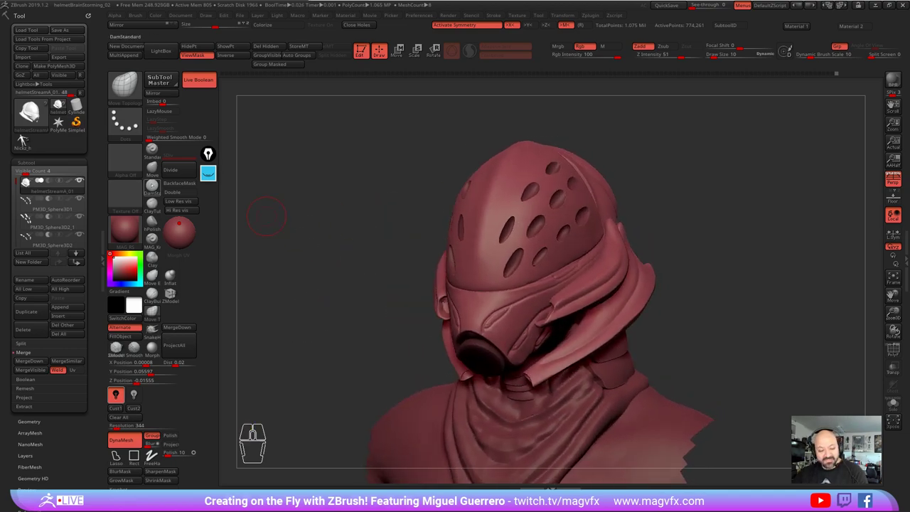
click(26, 135)
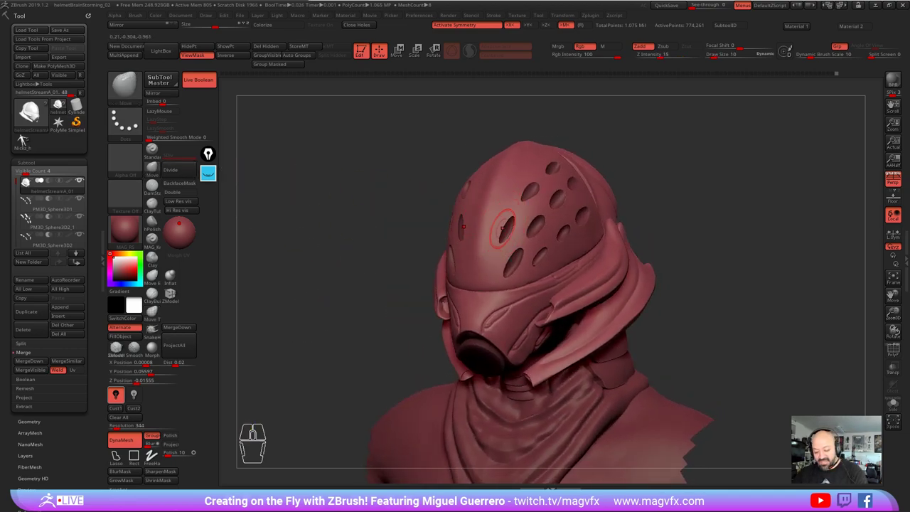
click(25, 136)
click(26, 136)
click(26, 138)
click(27, 138)
click(26, 138)
click(26, 137)
Step: Switch to the dome shell piece, set the Smooth brush with low focal shift, in side profile
click(26, 137)
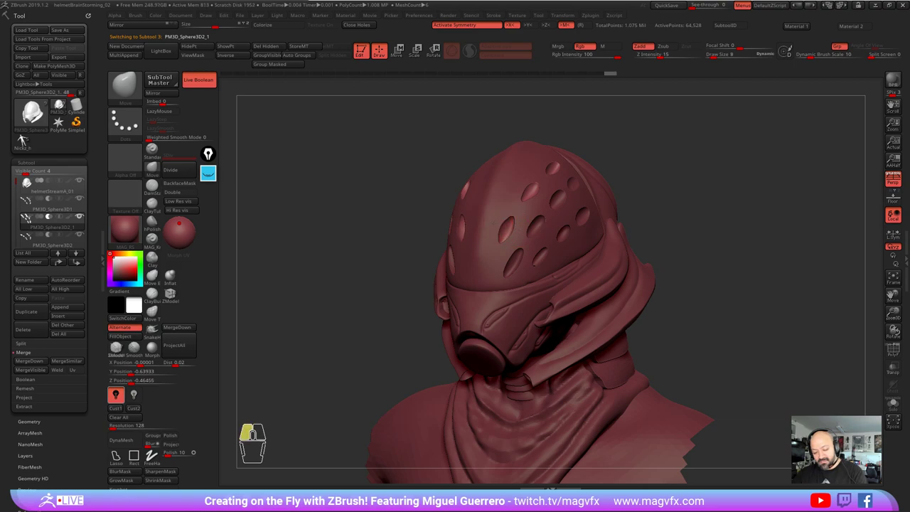
click(26, 137)
click(26, 138)
click(26, 138)
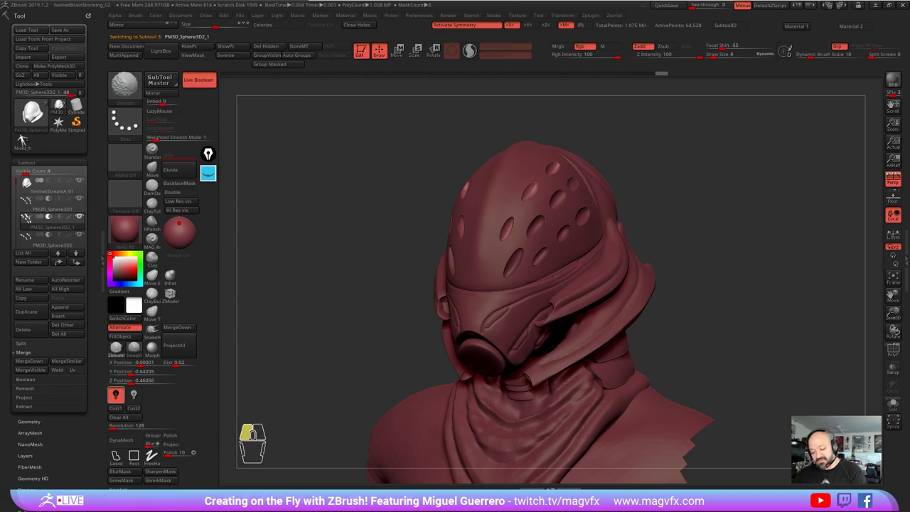
click(27, 138)
right_click(26, 138)
click(27, 138)
click(26, 138)
click(27, 137)
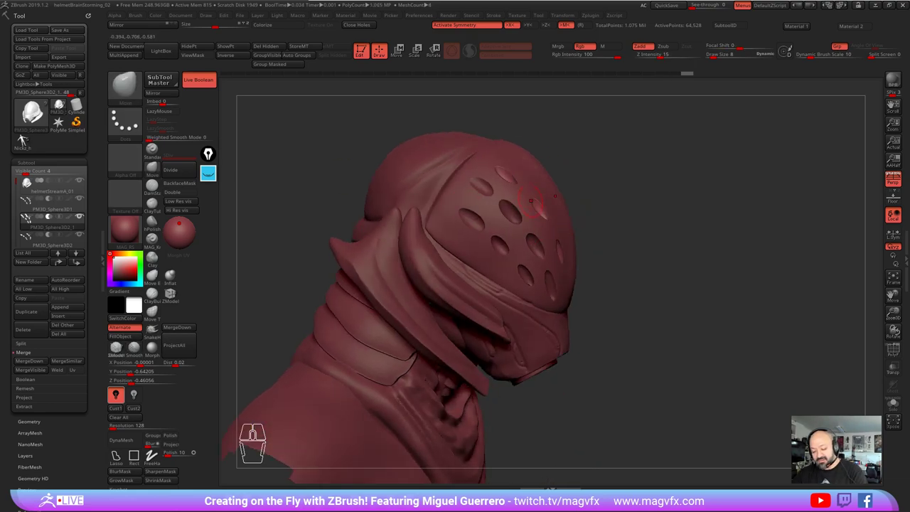
Step: Smooth the dome shell's surface near the perforations
click(26, 138)
click(27, 138)
click(26, 138)
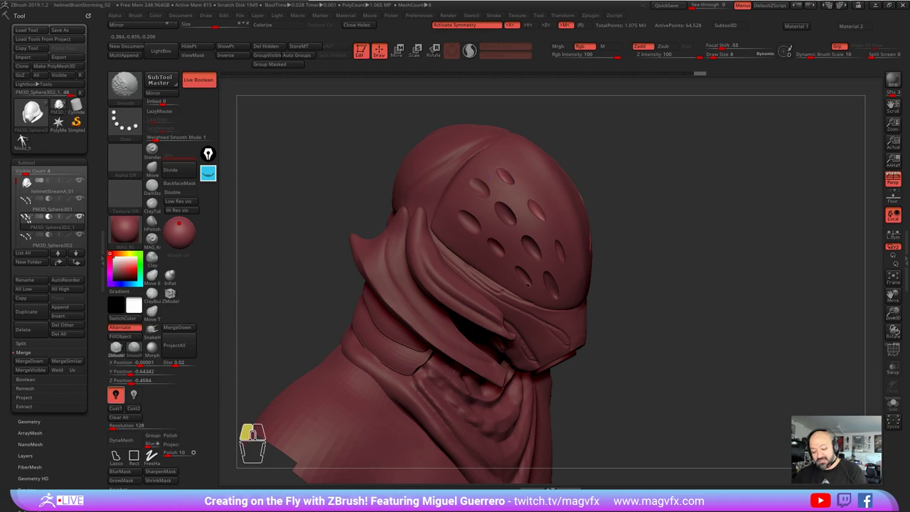
click(26, 138)
click(26, 138)
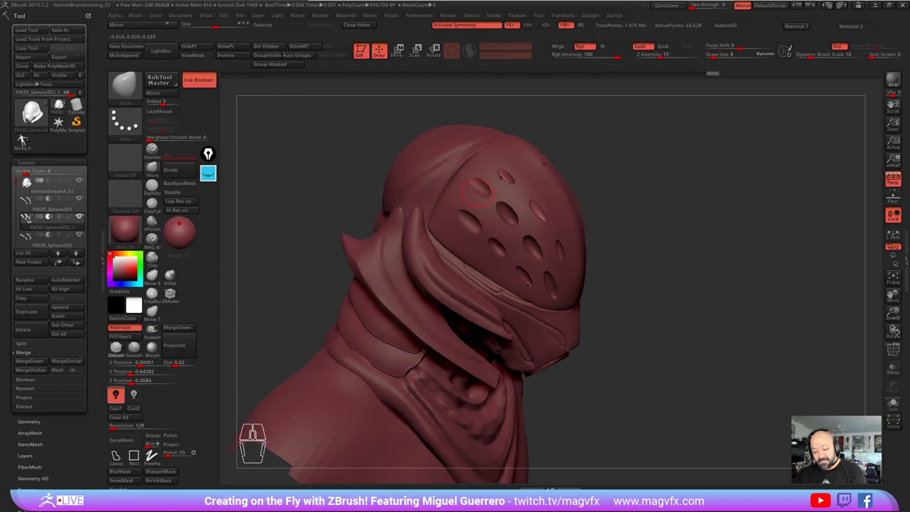
click(26, 138)
Step: Smooth the rims of the dome holes across the remaining shell pieces
click(27, 137)
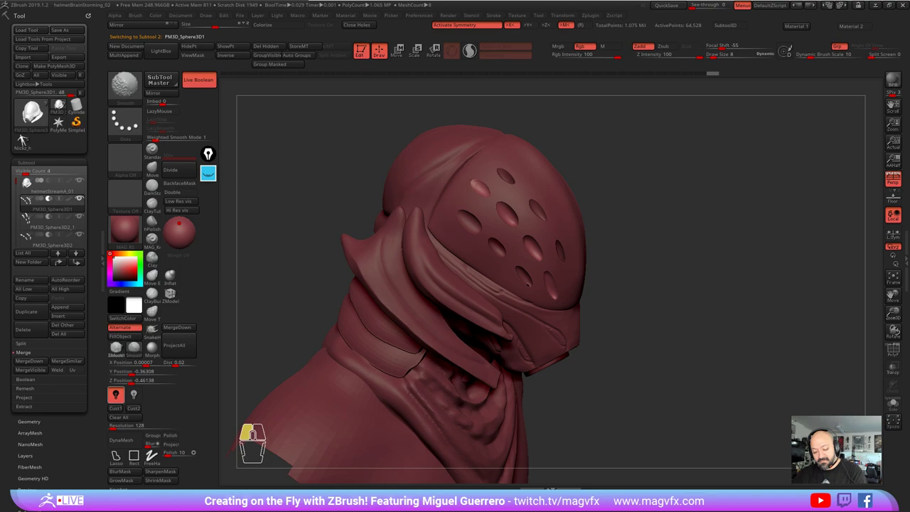
click(26, 138)
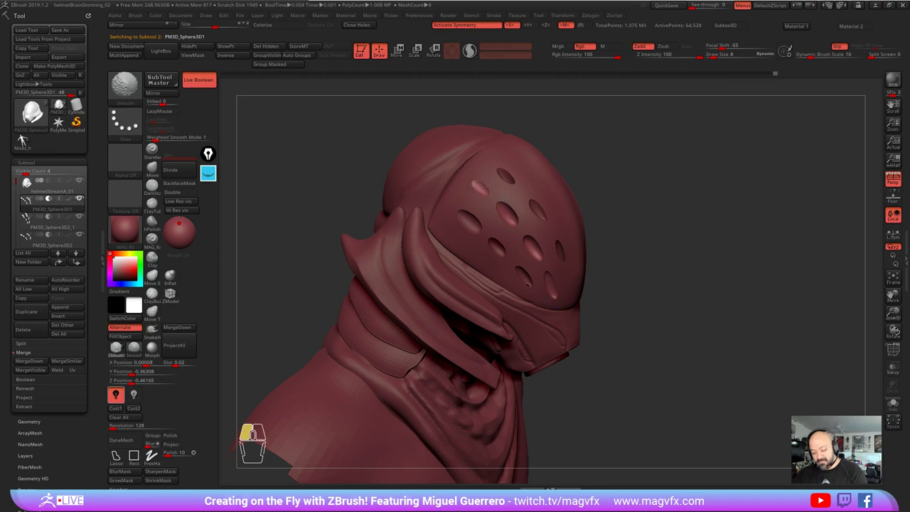
click(26, 138)
click(26, 137)
click(26, 138)
click(26, 138)
click(26, 137)
click(26, 138)
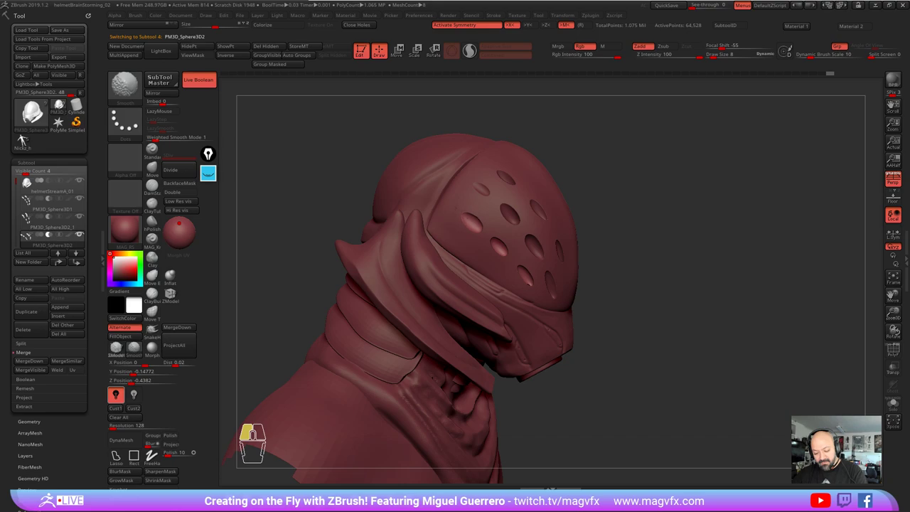
click(26, 138)
click(26, 138)
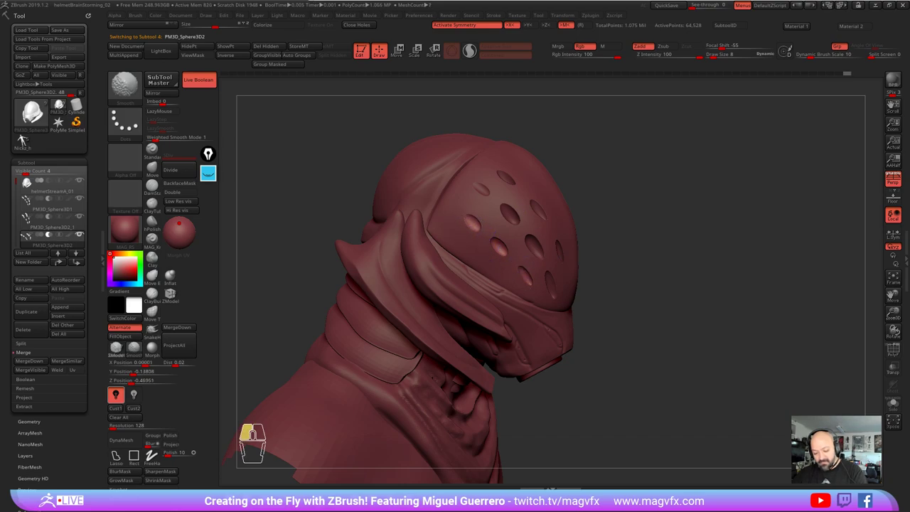
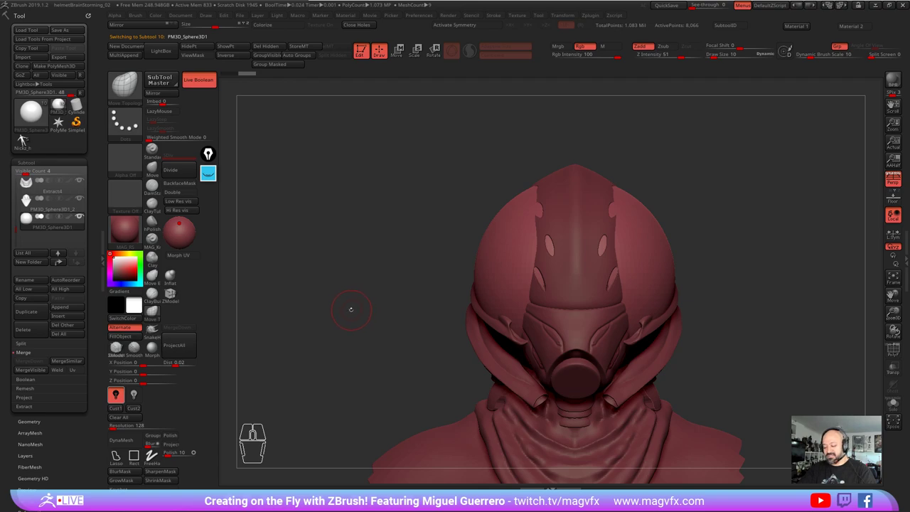
Step: Append a Sphere3D SubTool and show the Gizmo3D to move it to the dome's side
click(26, 136)
click(26, 136)
click(26, 136)
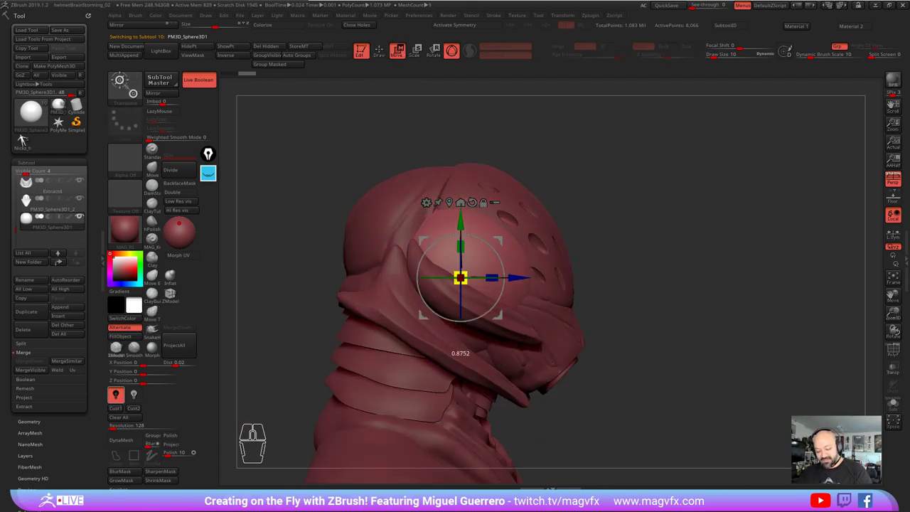
Step: Toggle Solo on the sphere piece, switching between the lone remeshed sphere and the full bust
right_click(26, 136)
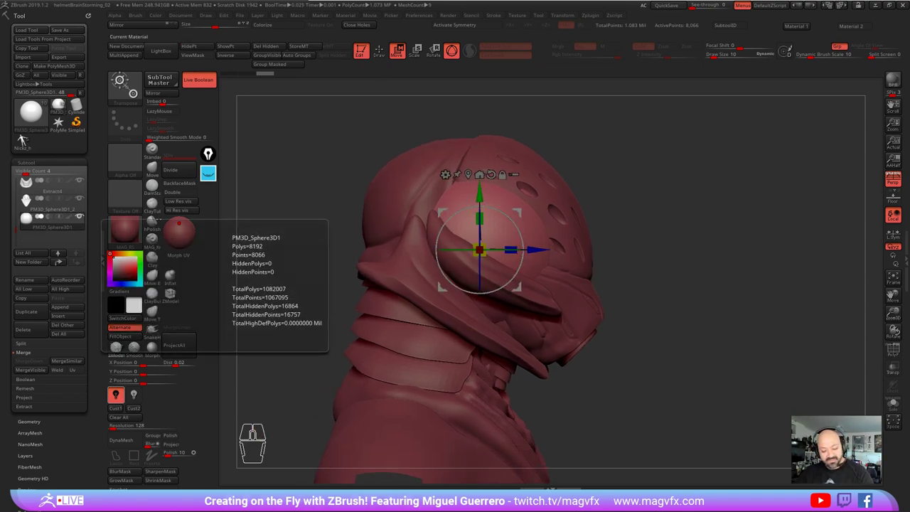
click(27, 136)
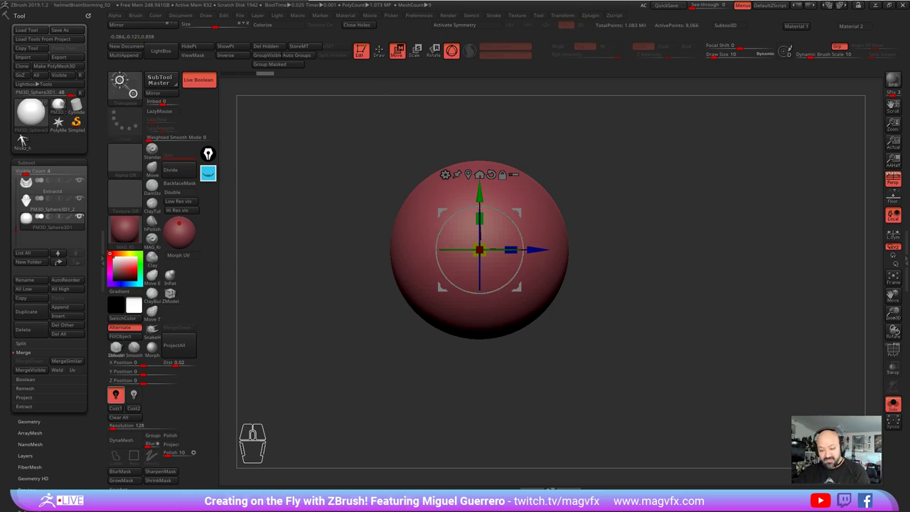
click(27, 139)
click(27, 140)
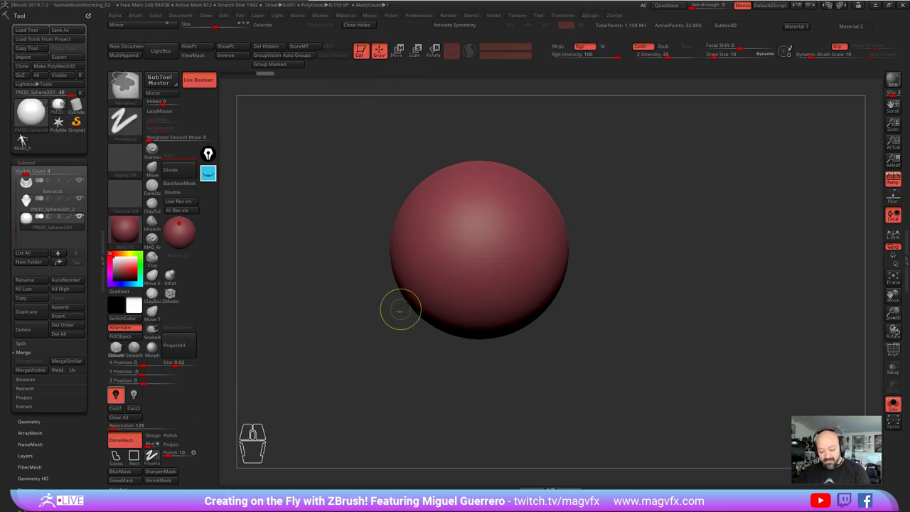
click(28, 139)
click(28, 139)
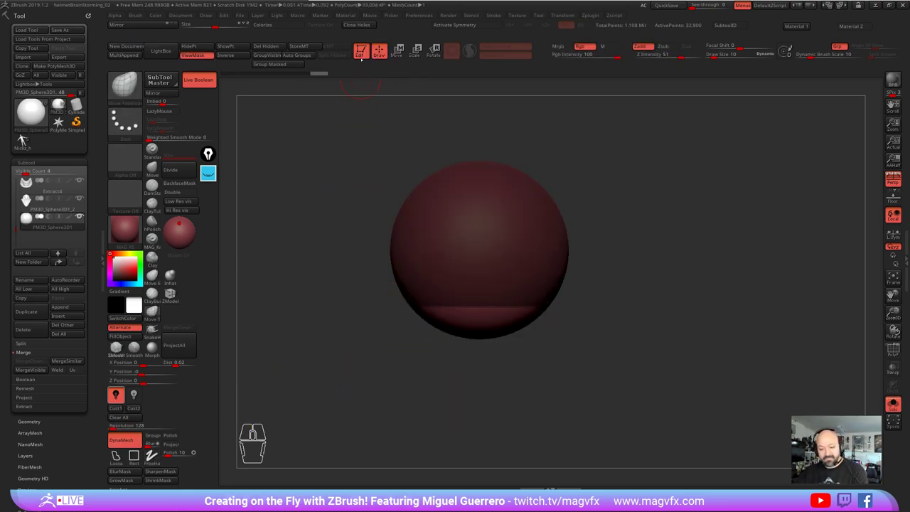
click(28, 139)
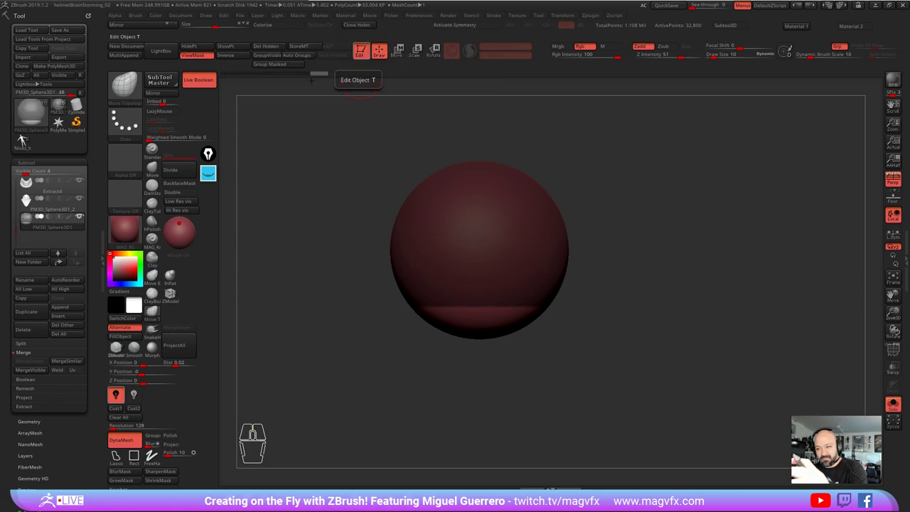
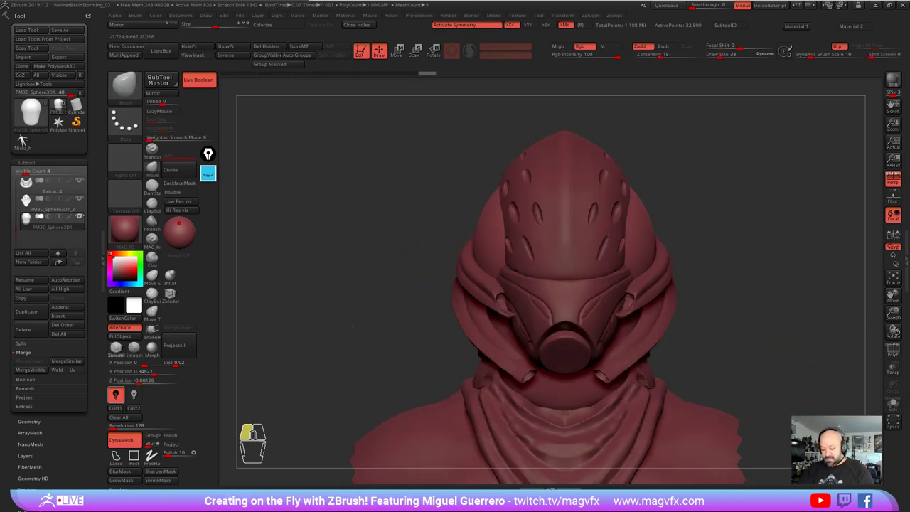
click(26, 140)
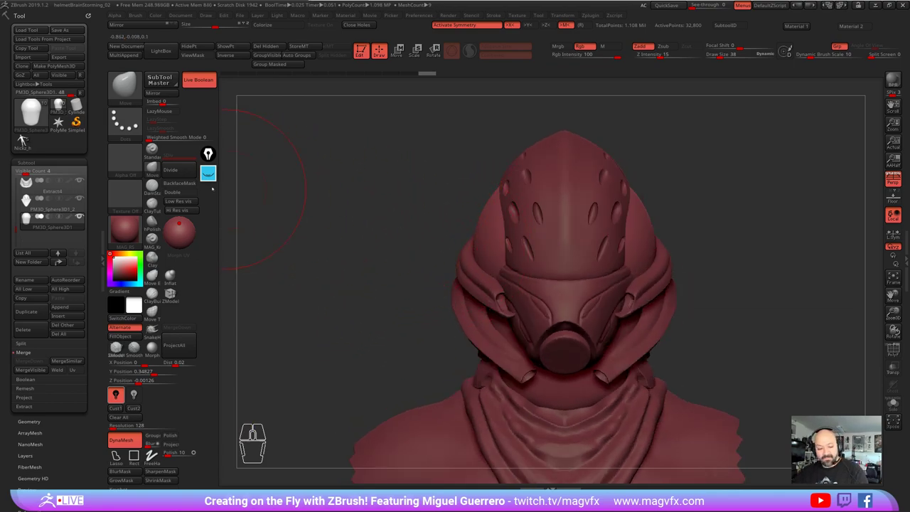
click(26, 140)
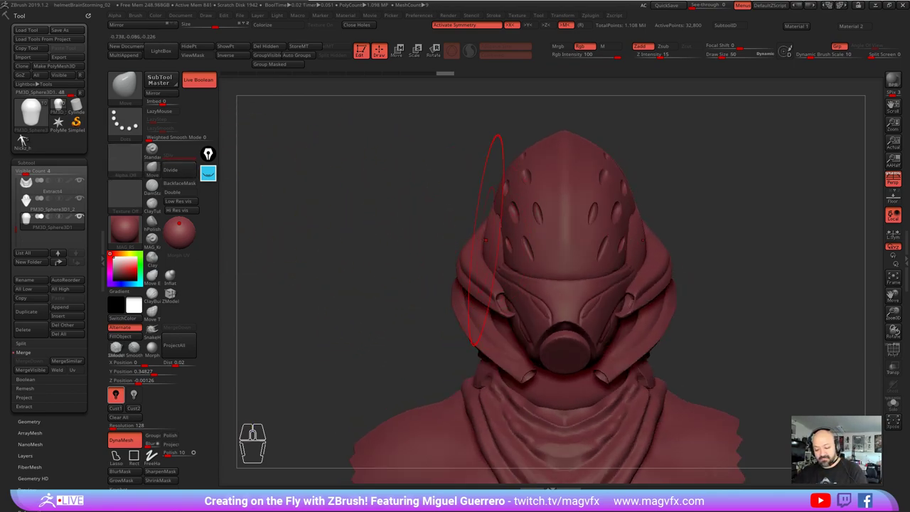
click(27, 140)
click(27, 140)
click(26, 140)
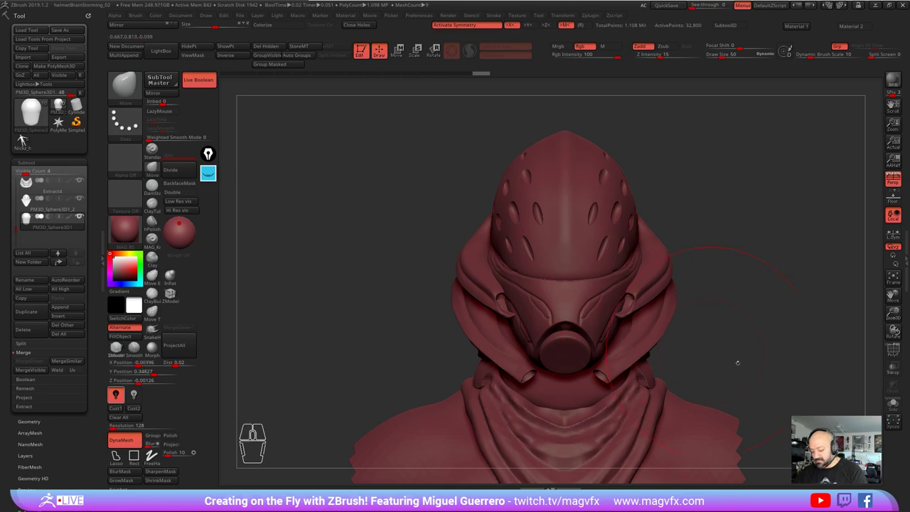
click(26, 140)
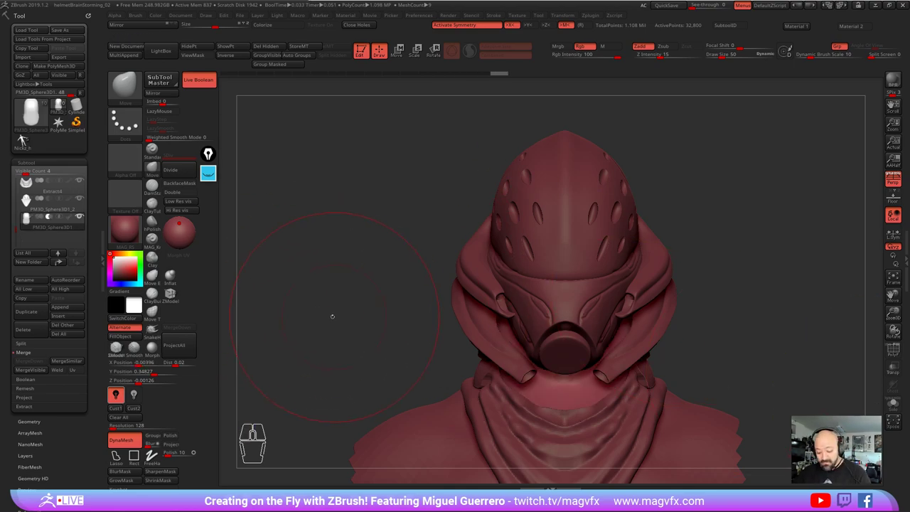
click(26, 141)
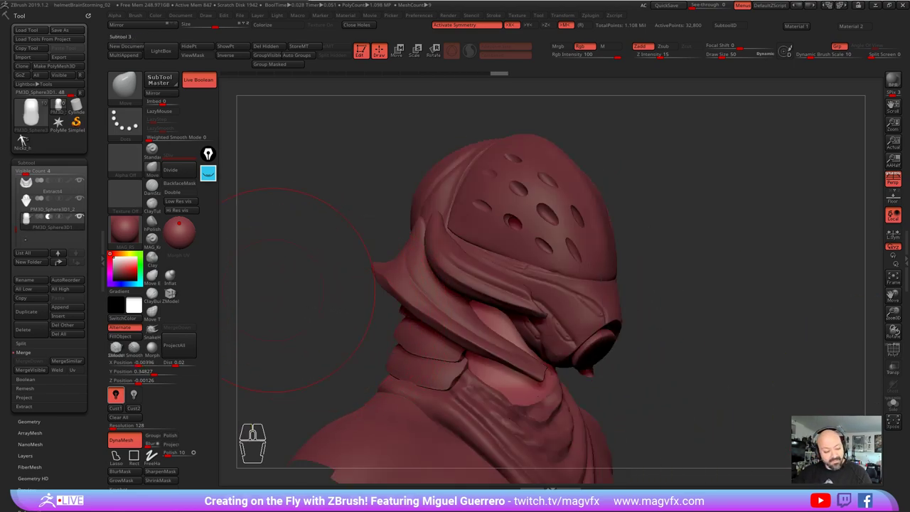
click(26, 141)
double_click(26, 141)
click(27, 140)
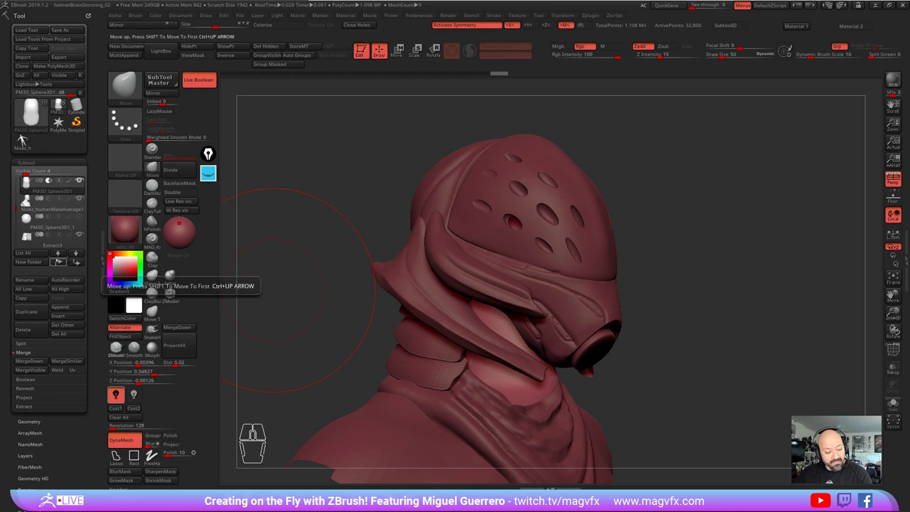
Step: Hide the face guard subtool so the human head shows inside the hood behind the respirator
click(26, 141)
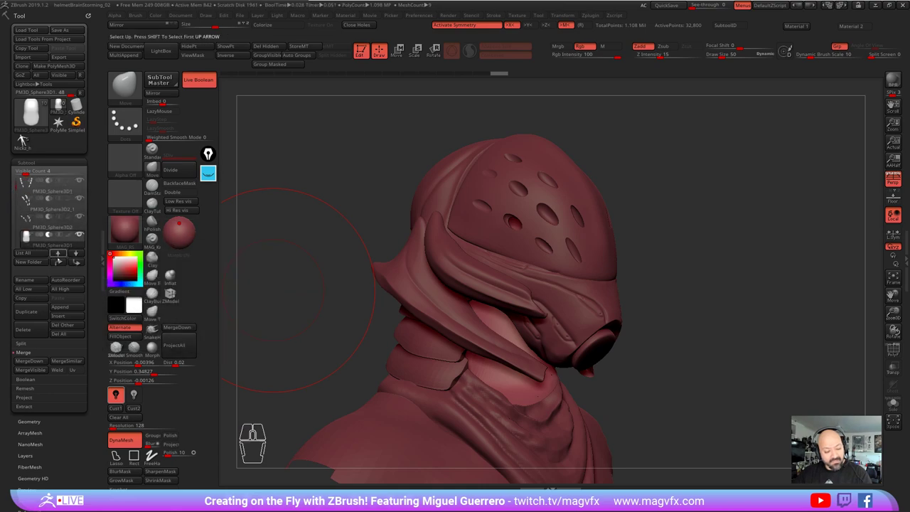
click(27, 141)
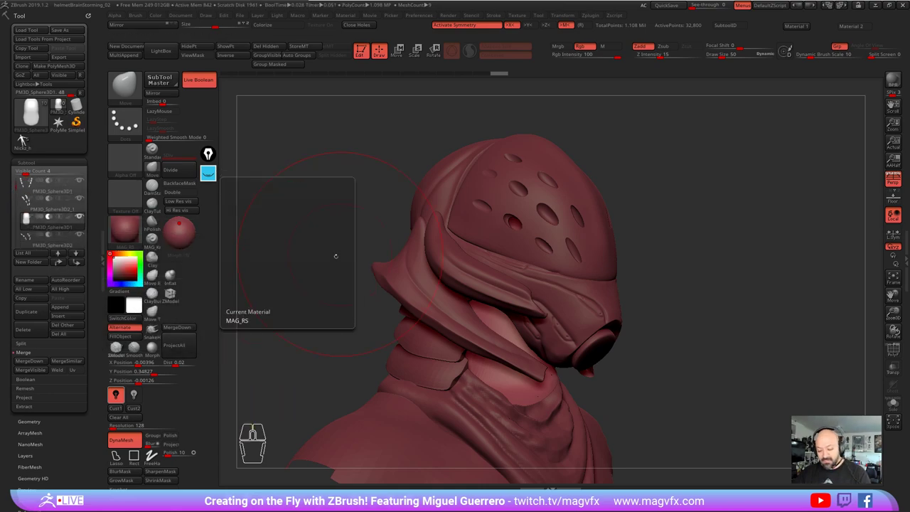
click(27, 141)
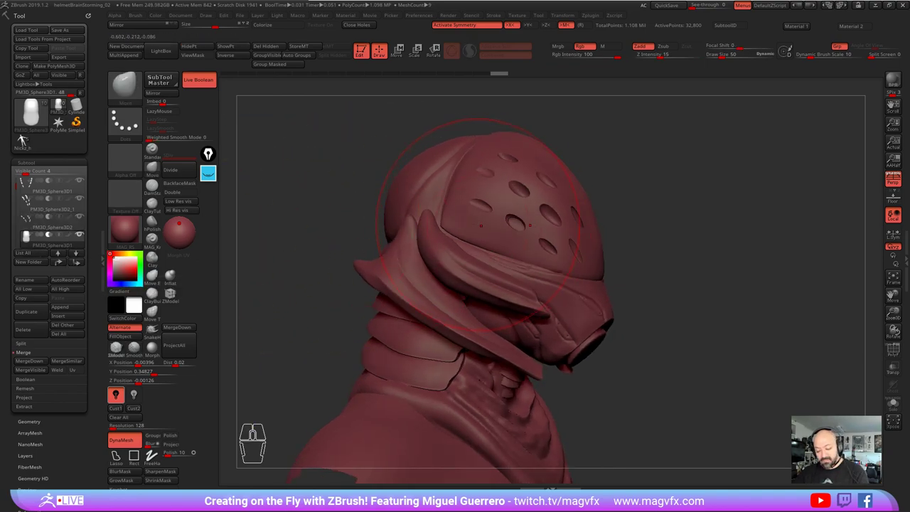
click(27, 141)
click(26, 141)
double_click(26, 141)
click(26, 141)
click(26, 141)
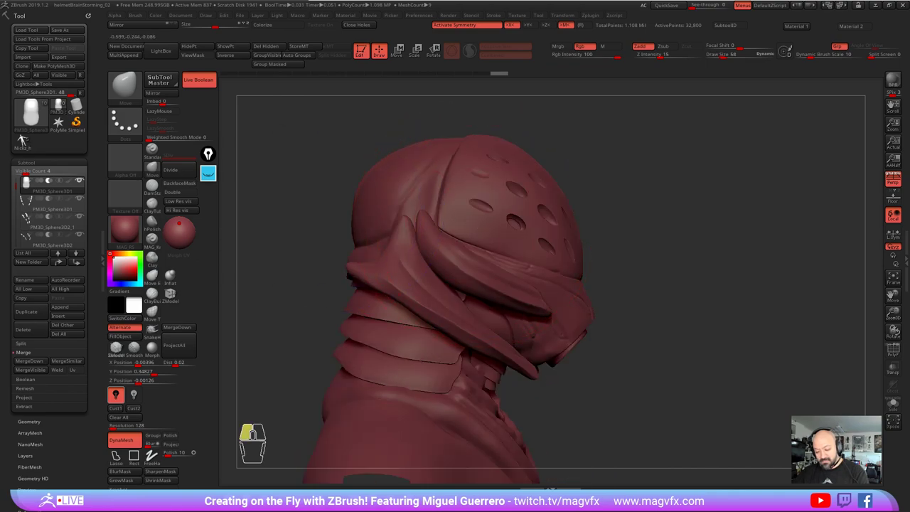
Step: Push the isolated sphere piece into a lumpy teardrop form and return the bust to a front view
click(26, 141)
click(26, 140)
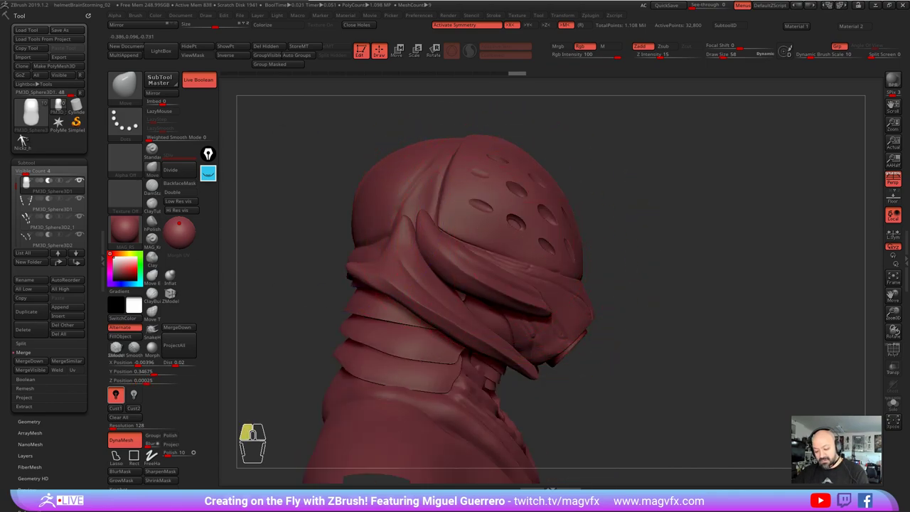
click(26, 141)
click(26, 140)
click(26, 139)
click(27, 140)
click(27, 139)
click(25, 139)
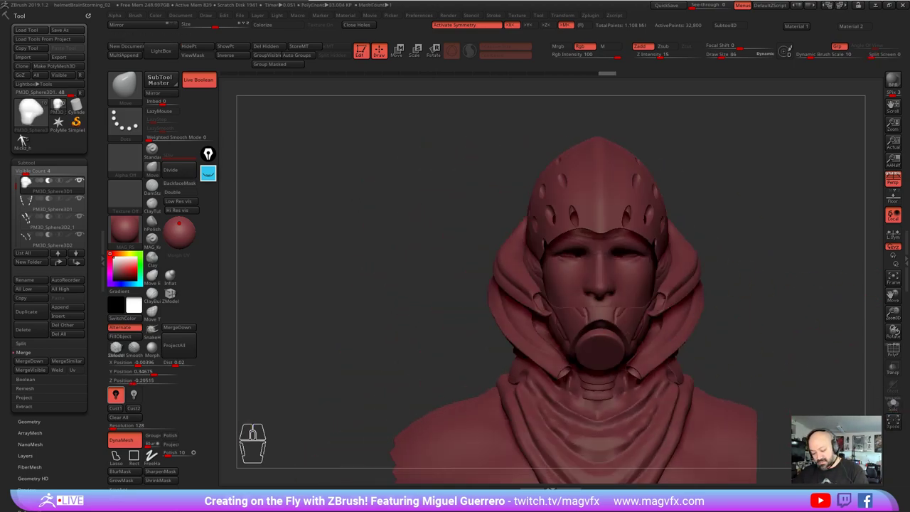
Step: Hide the human head subtool as well, leaving the hood empty, and turn the bust to side profile
click(25, 139)
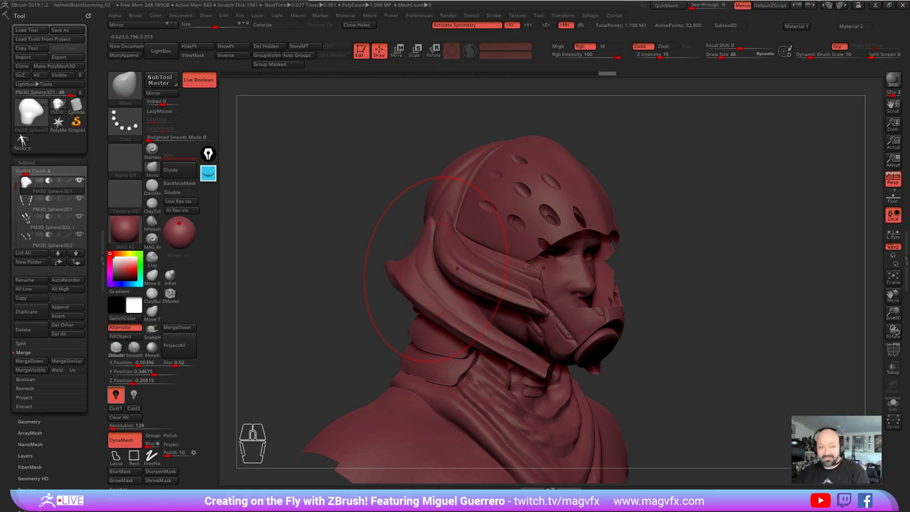
click(25, 139)
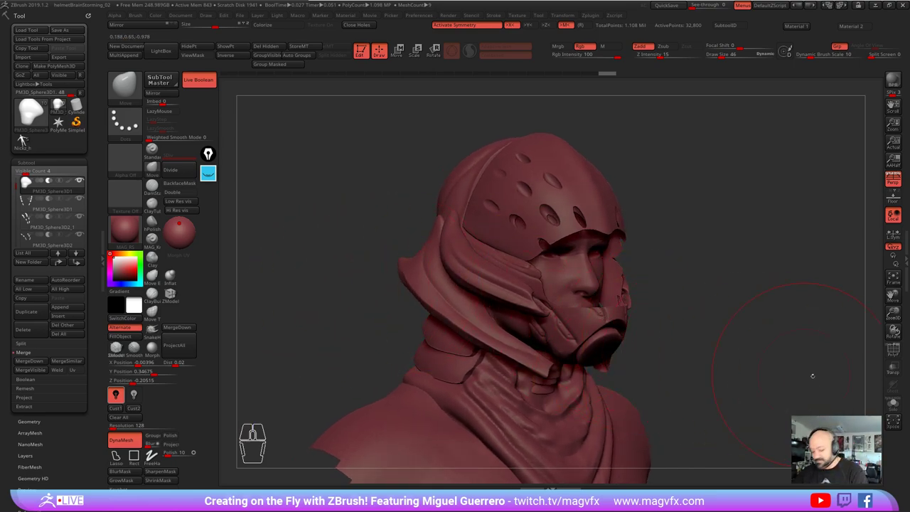
click(25, 139)
click(25, 139)
click(24, 139)
click(25, 139)
click(25, 140)
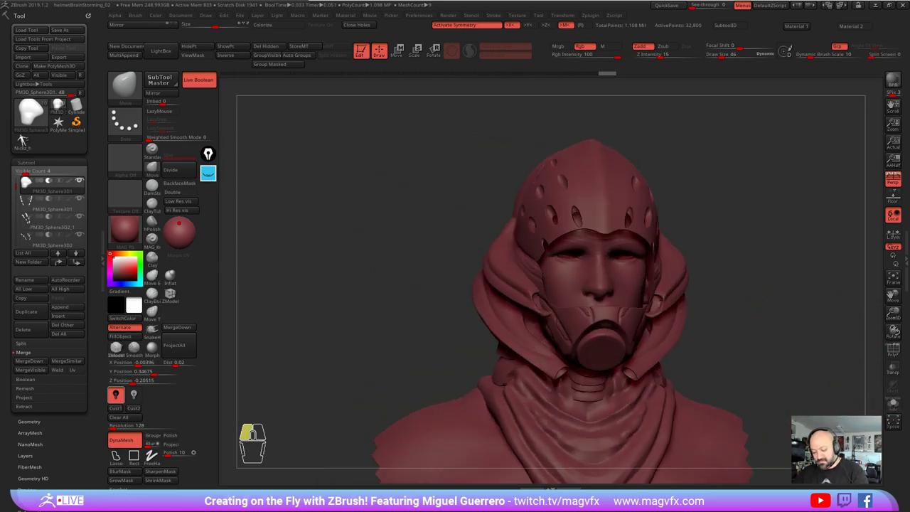
click(25, 139)
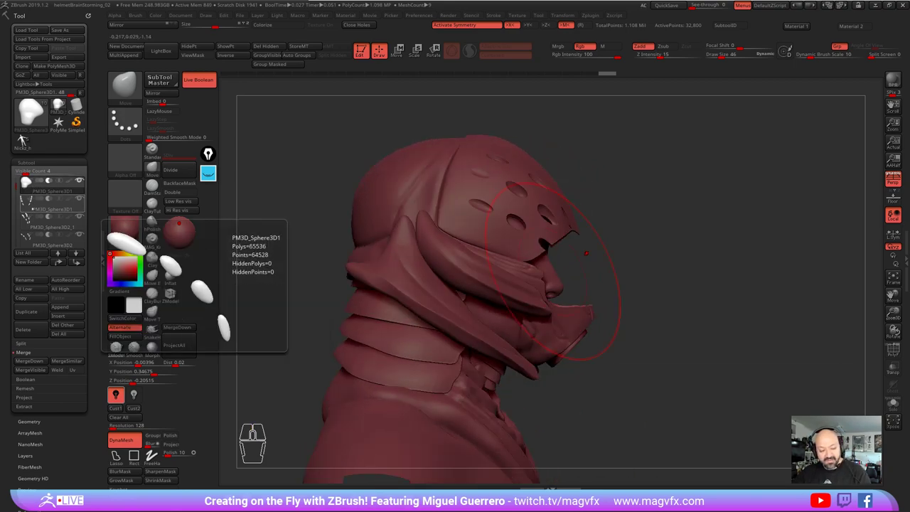
Step: Show the face guard and respirator again and frame the perforated dome for sculpting
click(25, 139)
click(25, 140)
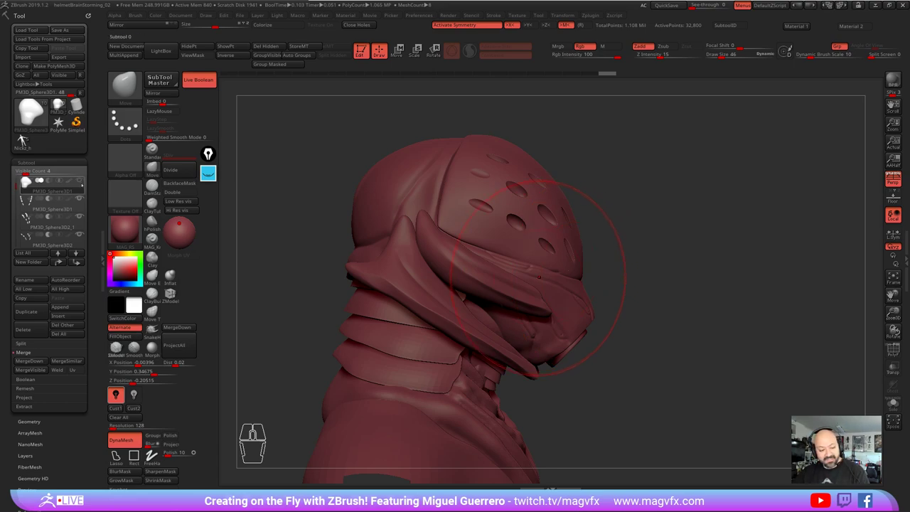
click(25, 139)
click(25, 139)
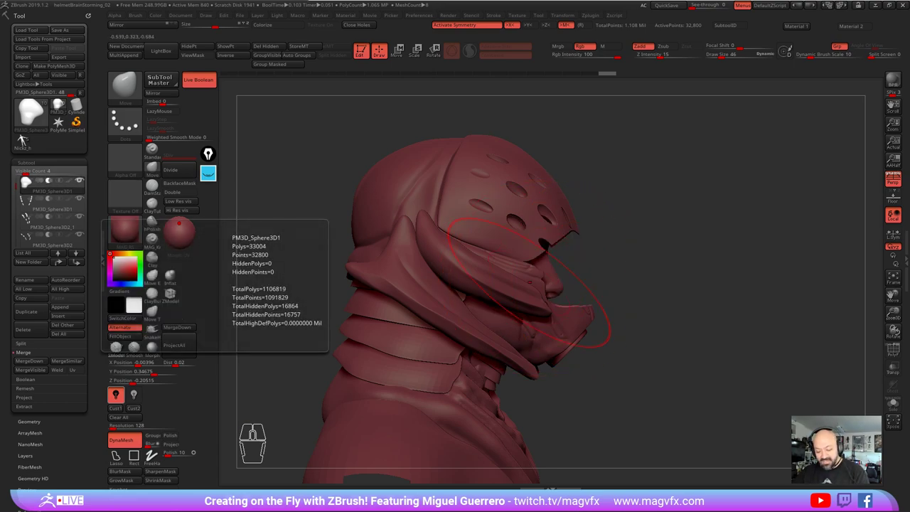
click(25, 139)
click(25, 139)
click(25, 140)
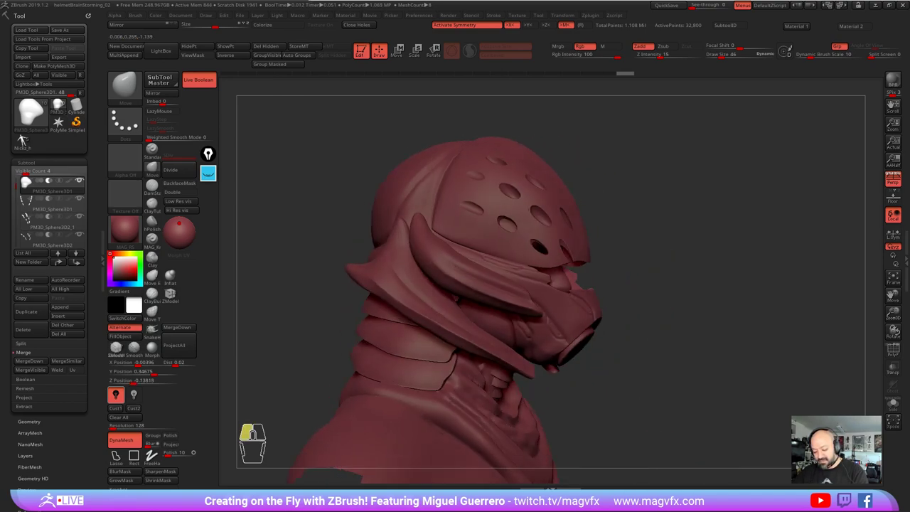
click(25, 140)
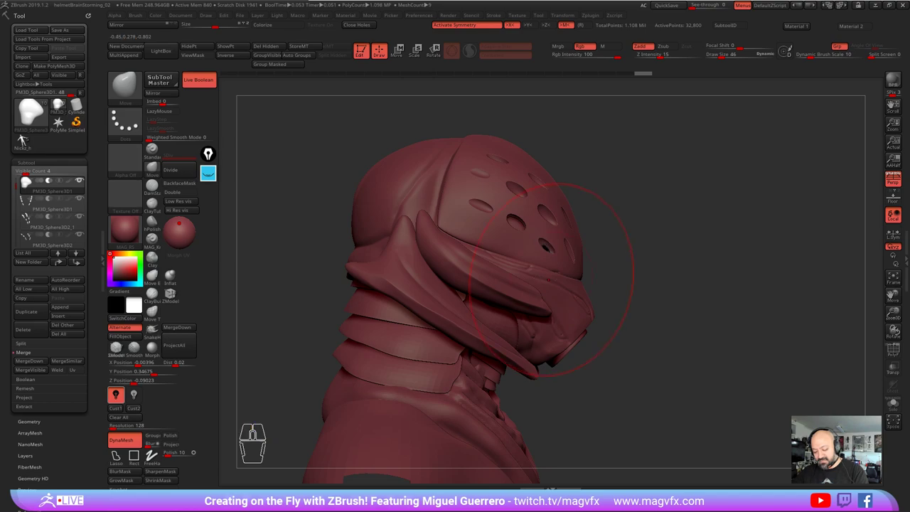
click(25, 140)
click(25, 139)
Step: Reshape the rim of a dome hole with low-intensity Standard brush strokes
click(24, 140)
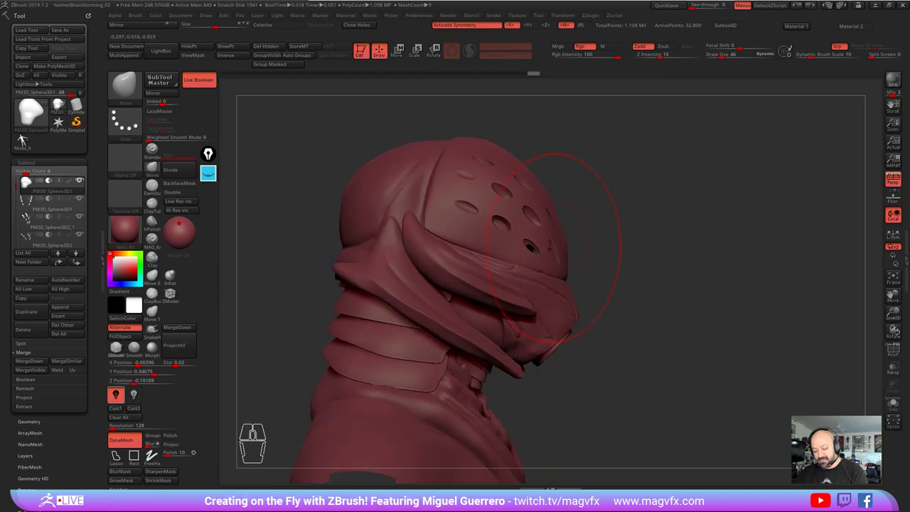
click(25, 139)
click(25, 139)
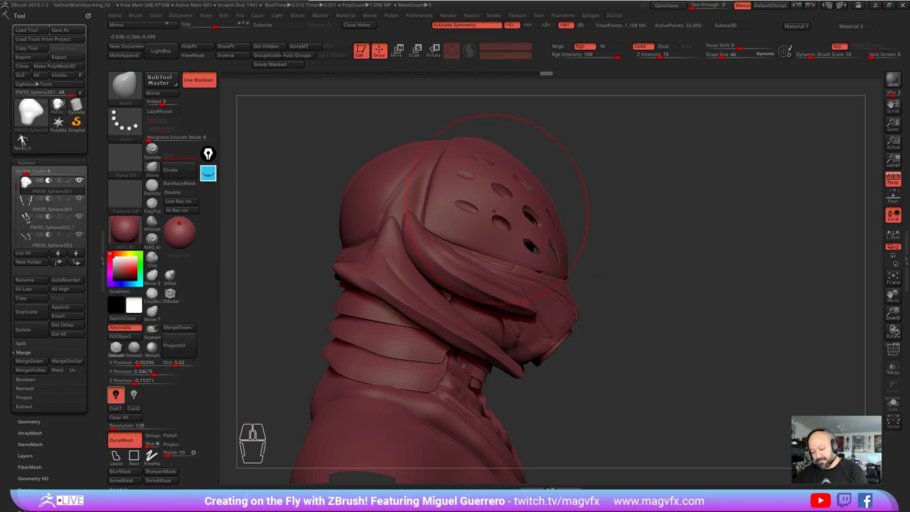
click(24, 140)
click(25, 140)
click(25, 139)
click(25, 139)
click(25, 139)
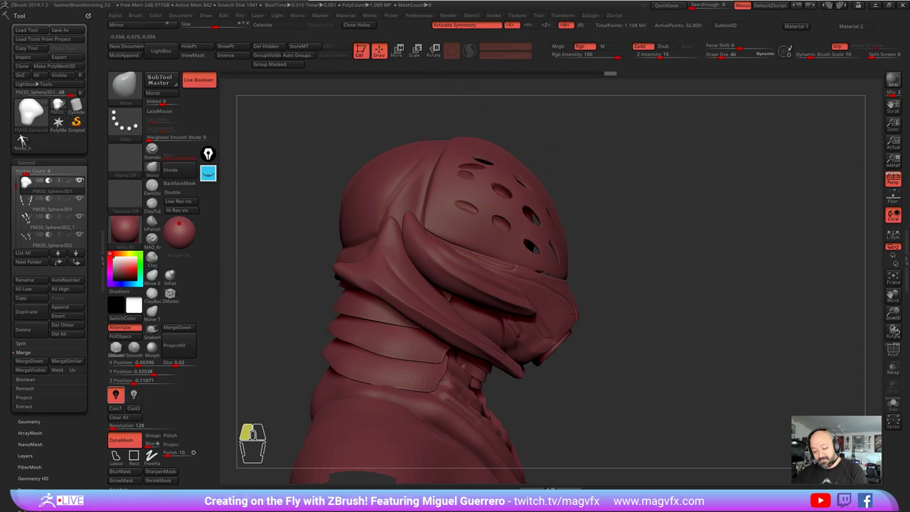
Step: Refine the perforation holes along the side of the dome
click(25, 140)
click(25, 139)
click(25, 139)
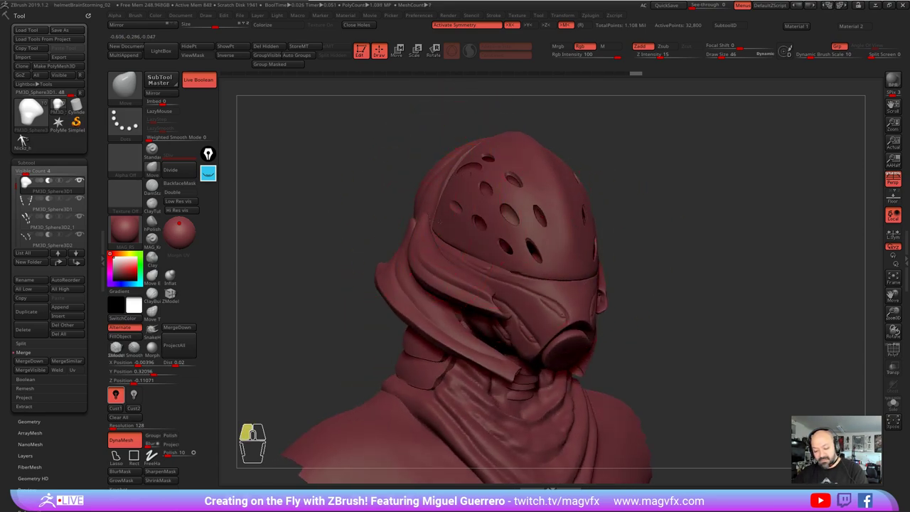
click(25, 139)
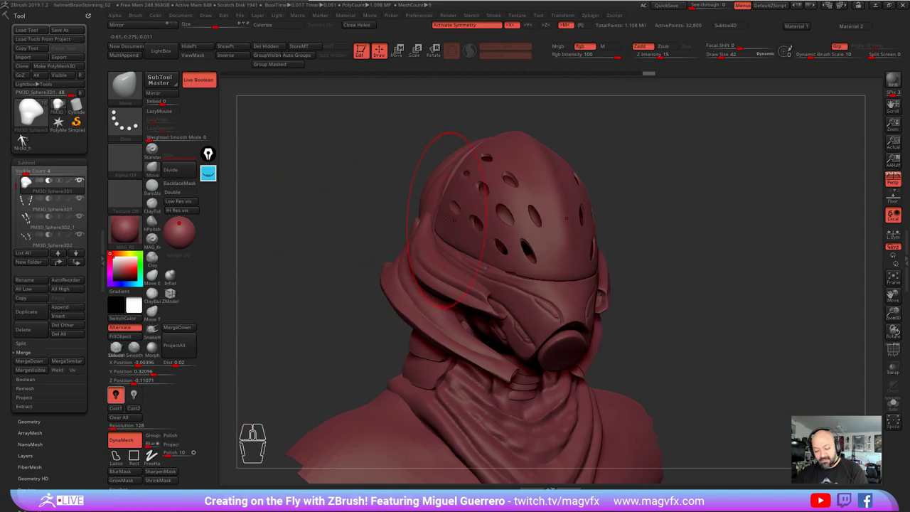
click(25, 139)
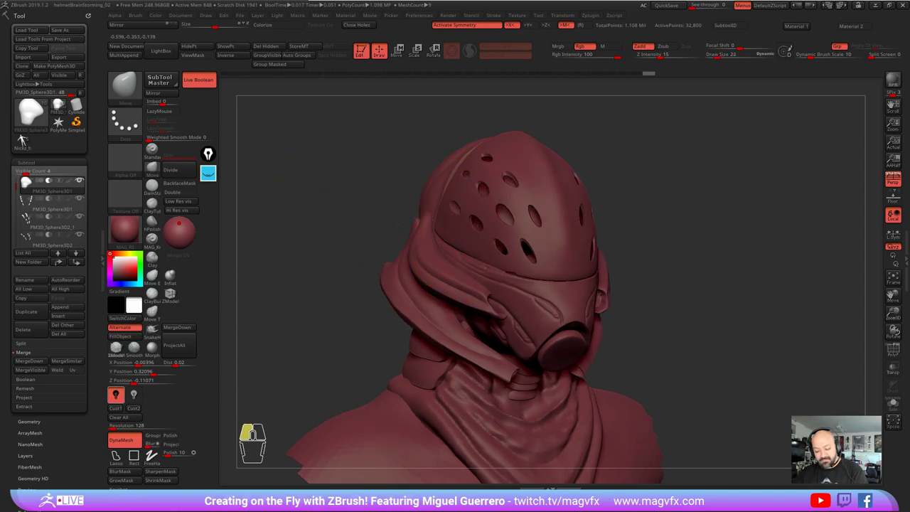
click(25, 139)
click(25, 140)
right_click(25, 139)
click(25, 139)
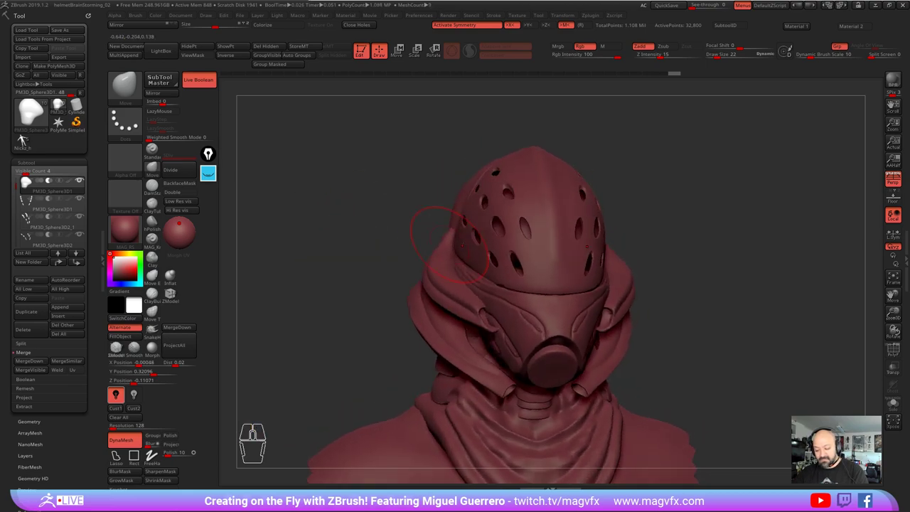
click(25, 140)
click(25, 139)
click(25, 140)
click(25, 140)
click(25, 139)
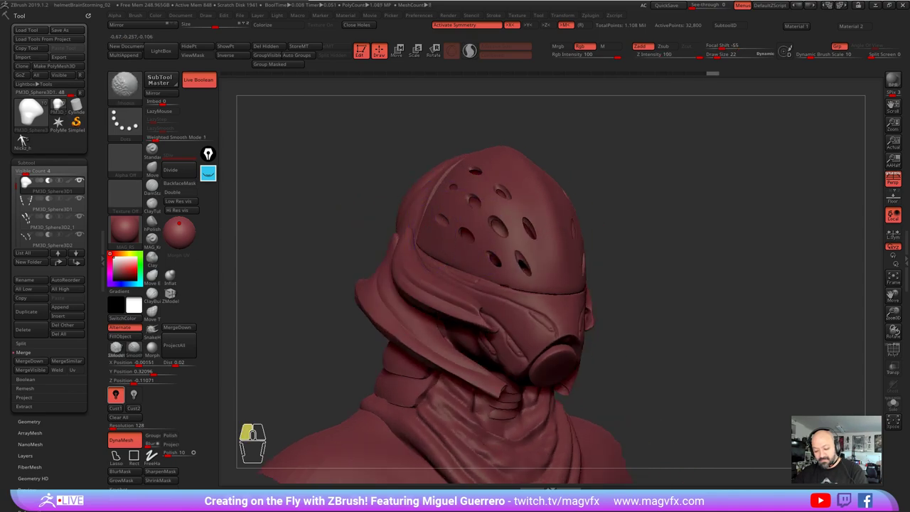
Step: Smooth the dome surface around the worked holes
click(25, 139)
click(25, 140)
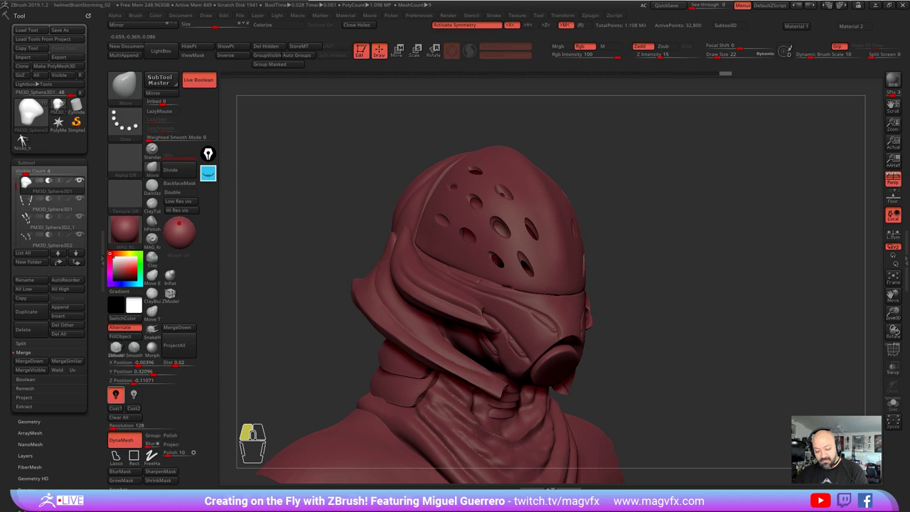
click(25, 139)
click(25, 139)
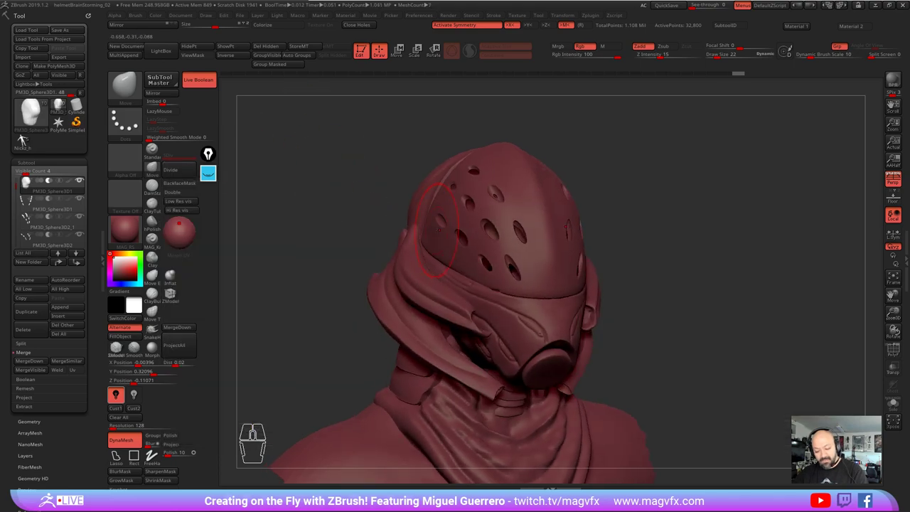
click(26, 139)
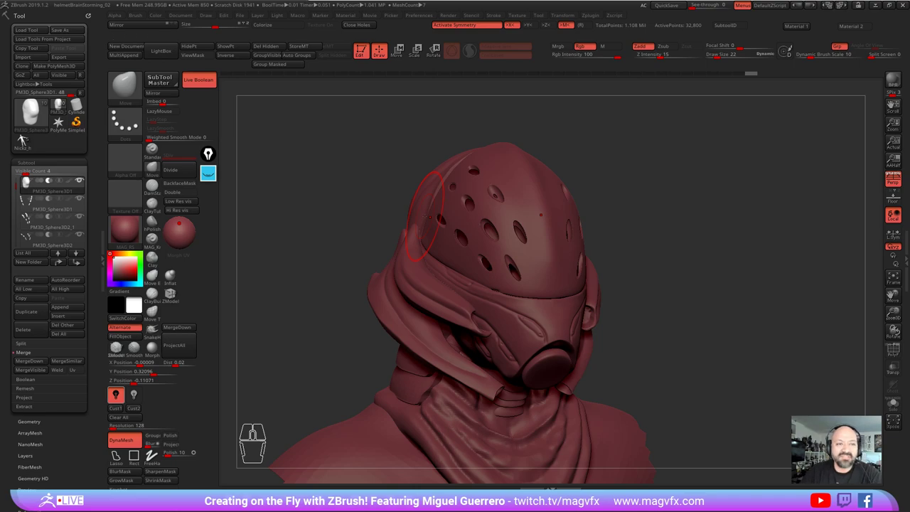
Step: Refine the side dome holes further from another angle
click(26, 140)
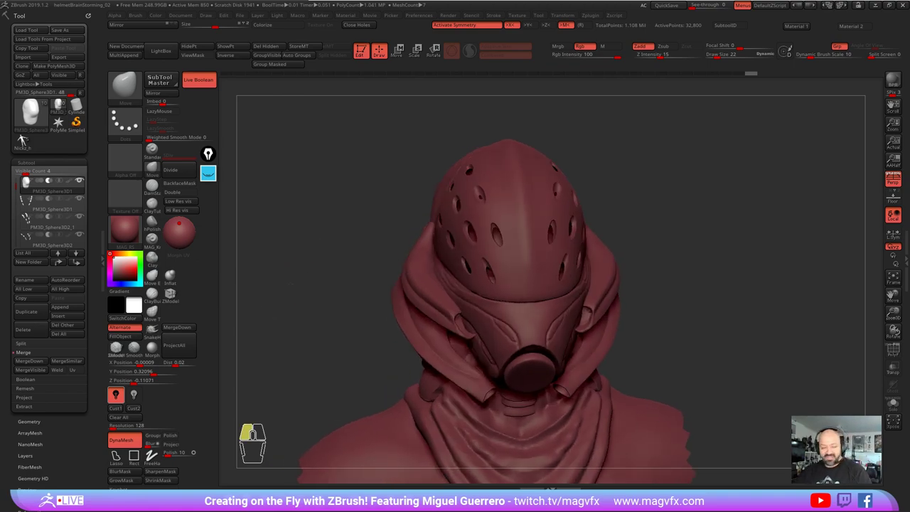
click(25, 139)
click(25, 139)
click(25, 139)
click(25, 139)
click(26, 139)
click(26, 139)
click(25, 140)
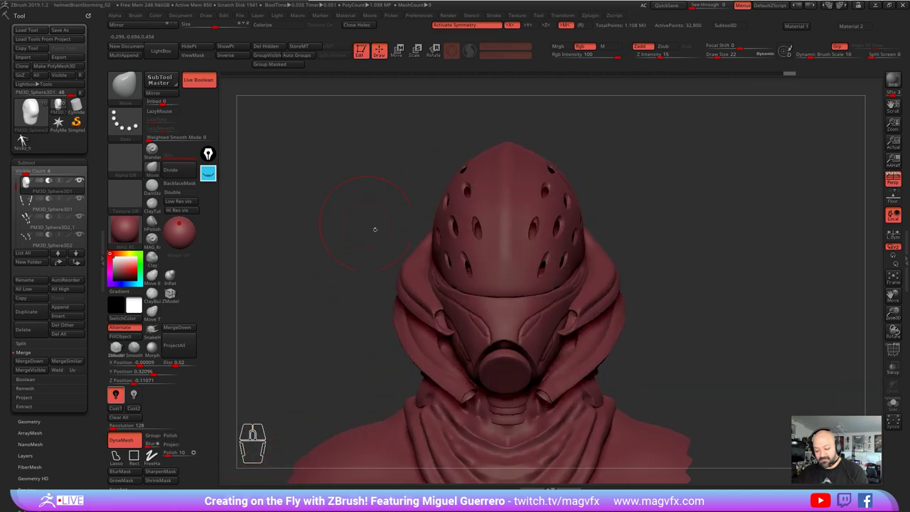
click(26, 139)
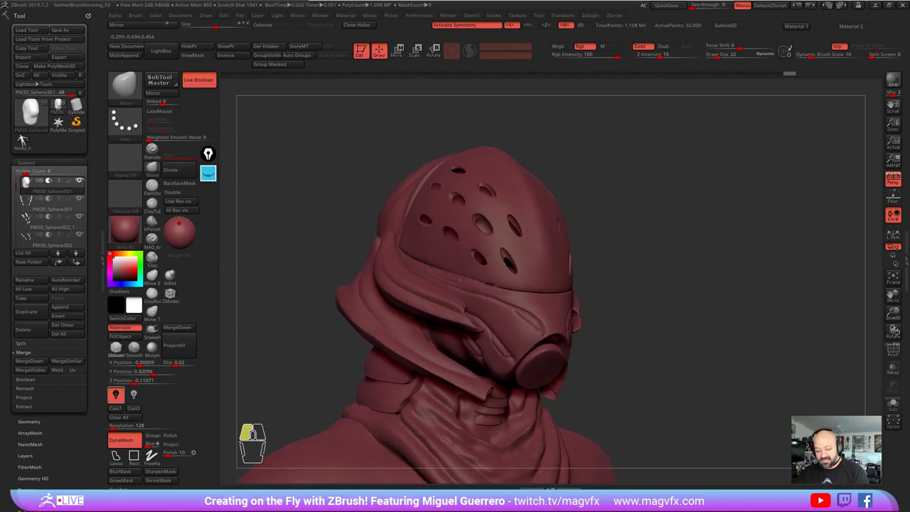
double_click(25, 139)
click(25, 139)
click(25, 140)
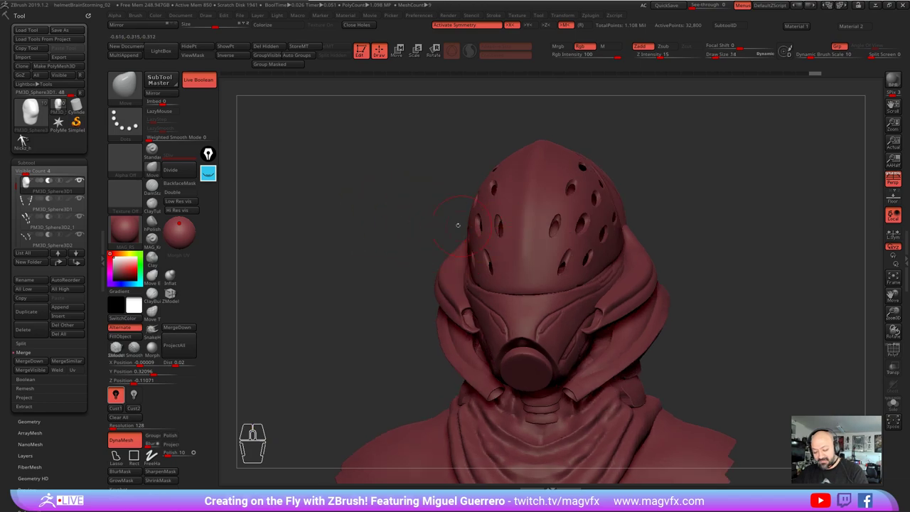
Step: Reshape another hole rim and smooth the surrounding dome surface
click(26, 139)
click(25, 139)
click(26, 140)
click(25, 139)
click(26, 139)
click(25, 139)
click(26, 139)
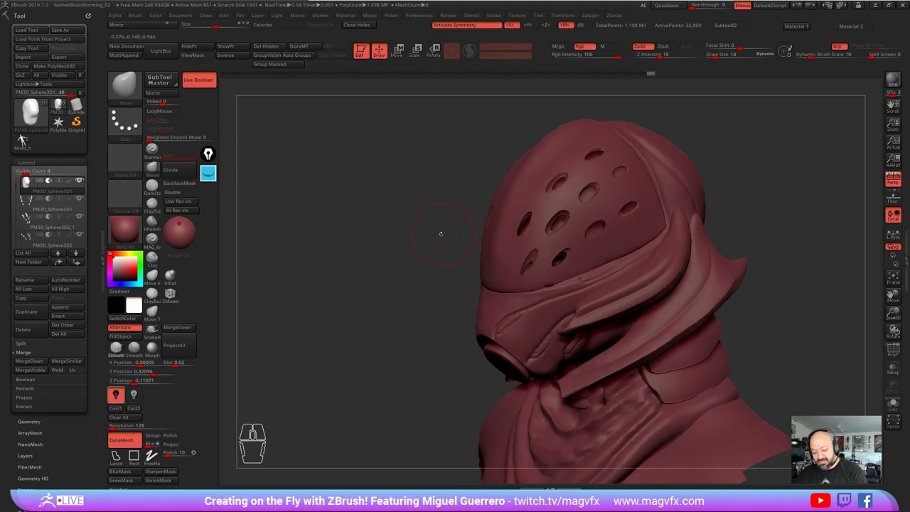
click(25, 139)
click(26, 139)
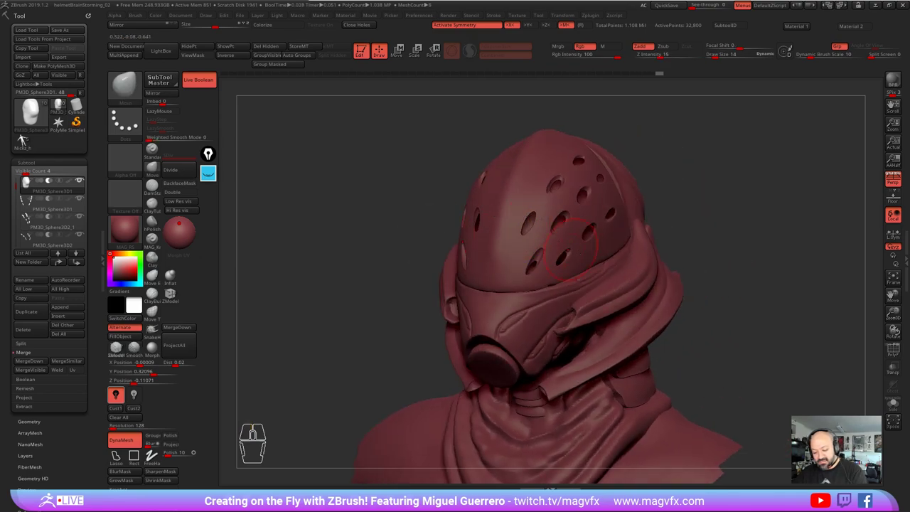
click(26, 139)
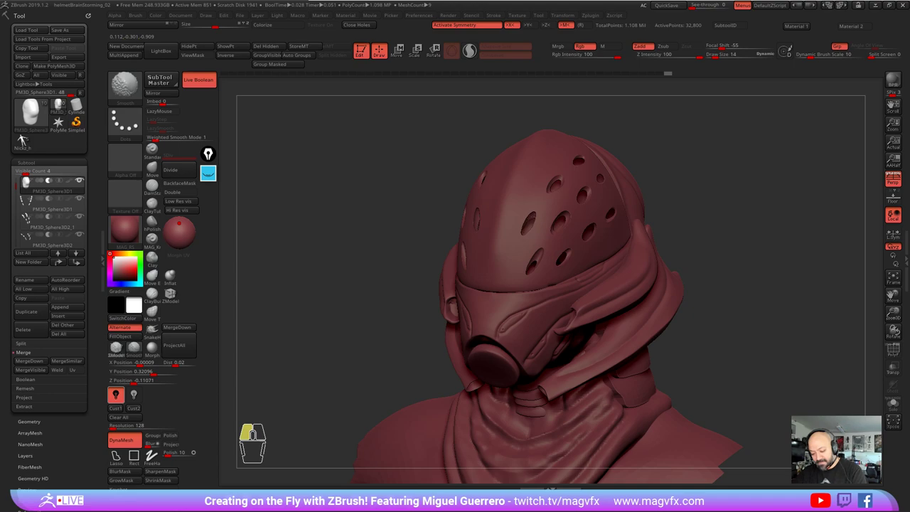
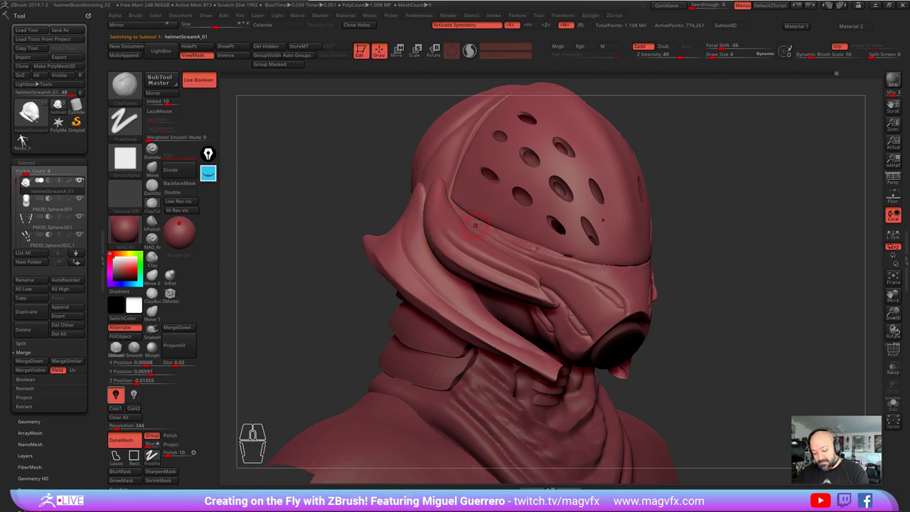
Step: Carve detail into the face guard edge with ZSub strokes, then hide the perforated dome subtool
click(26, 136)
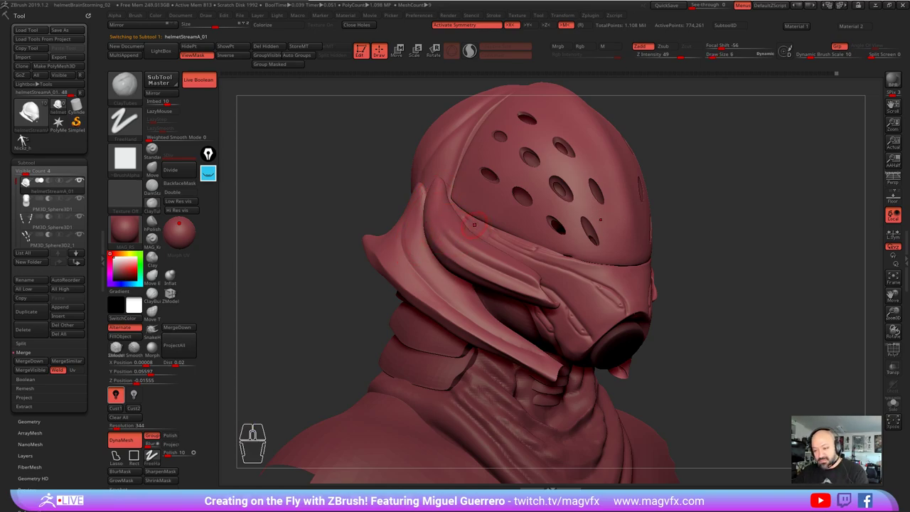
click(25, 136)
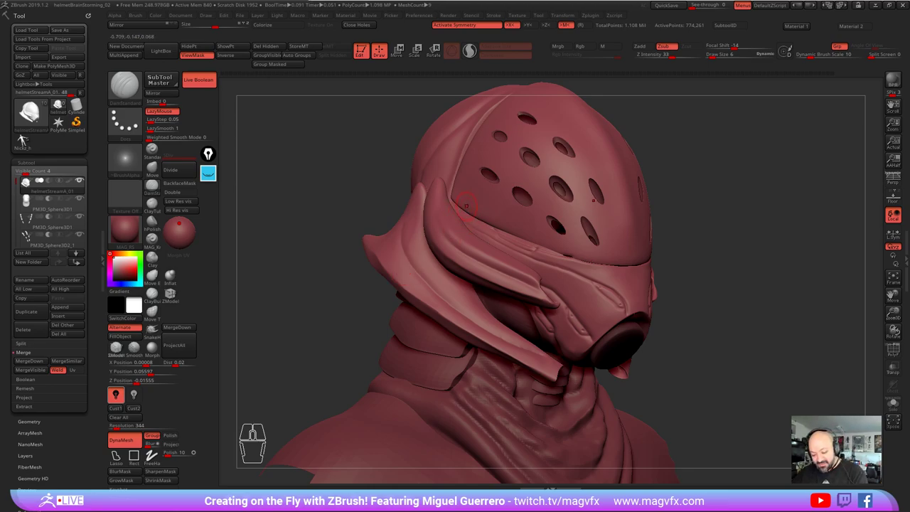
click(26, 136)
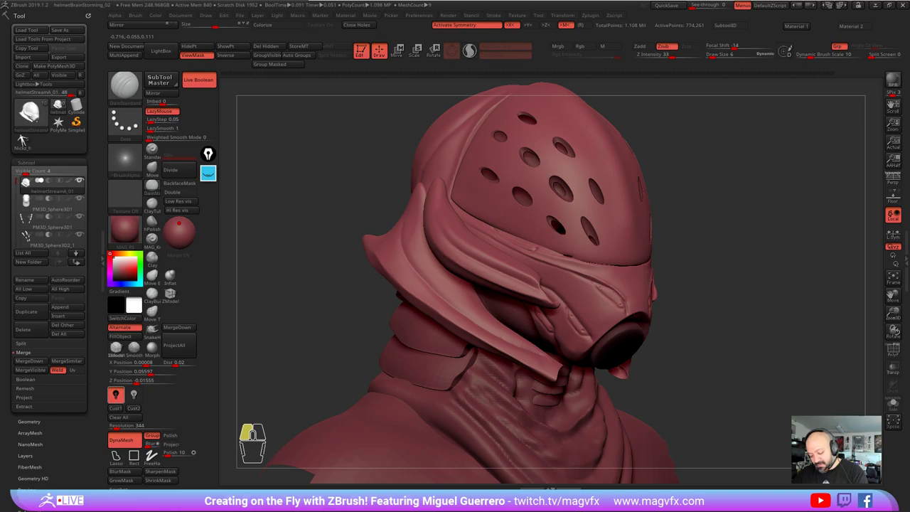
click(26, 135)
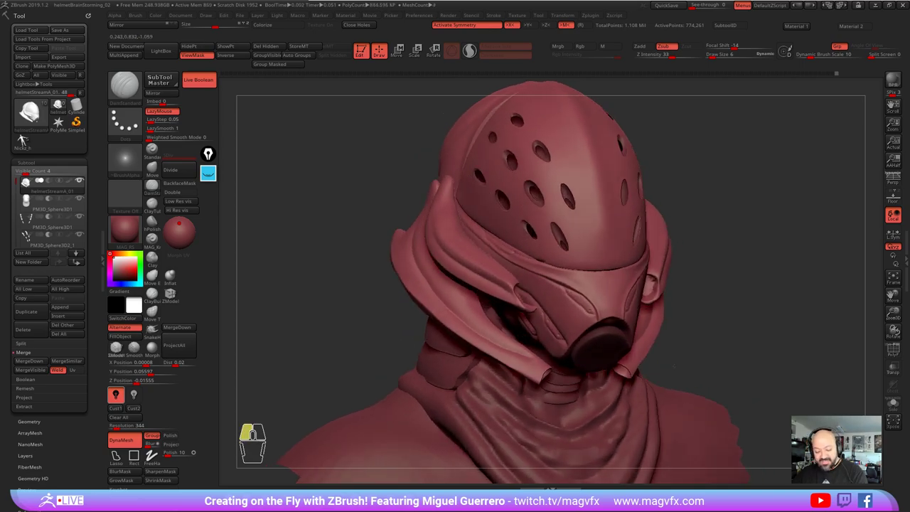
click(26, 136)
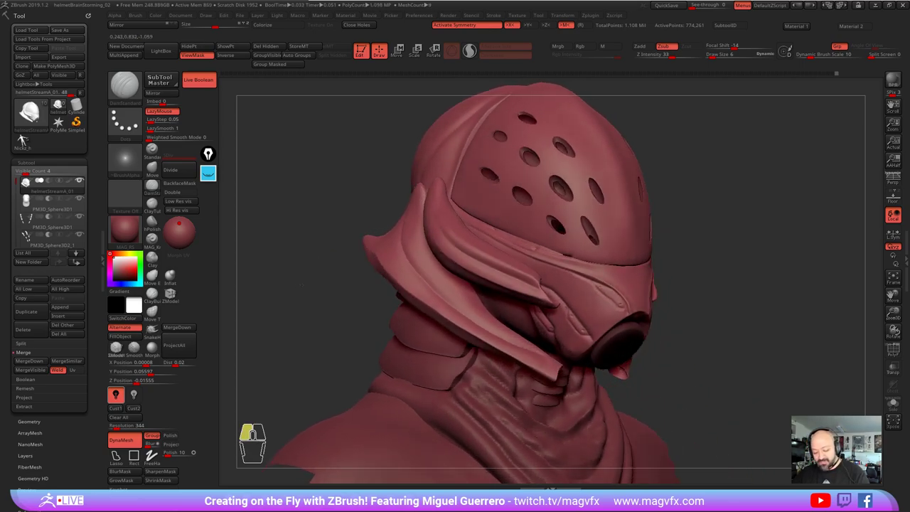
click(26, 136)
Step: Refine the face guard surface around the mouth opening from the front
click(25, 136)
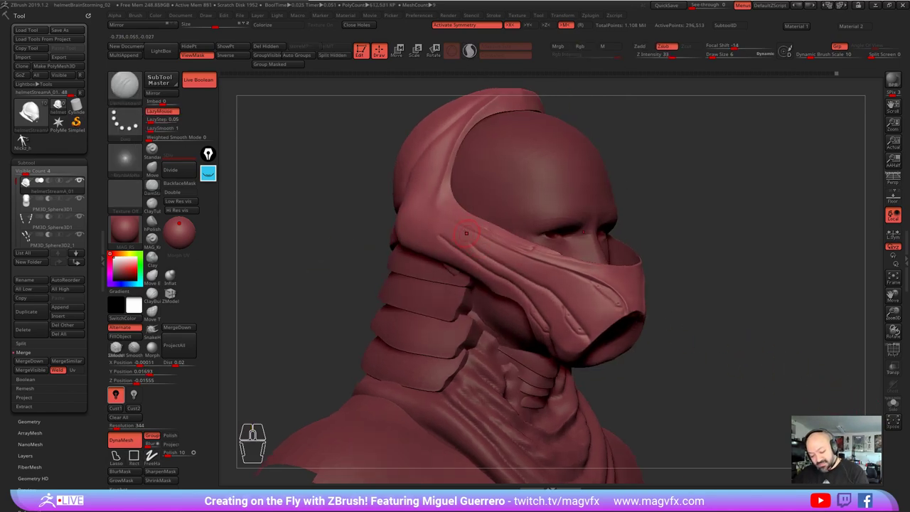
click(25, 135)
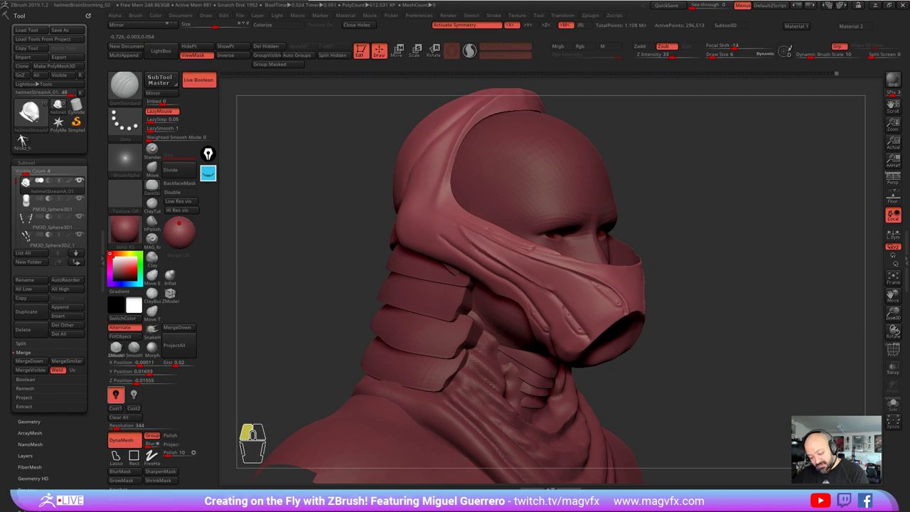
click(26, 136)
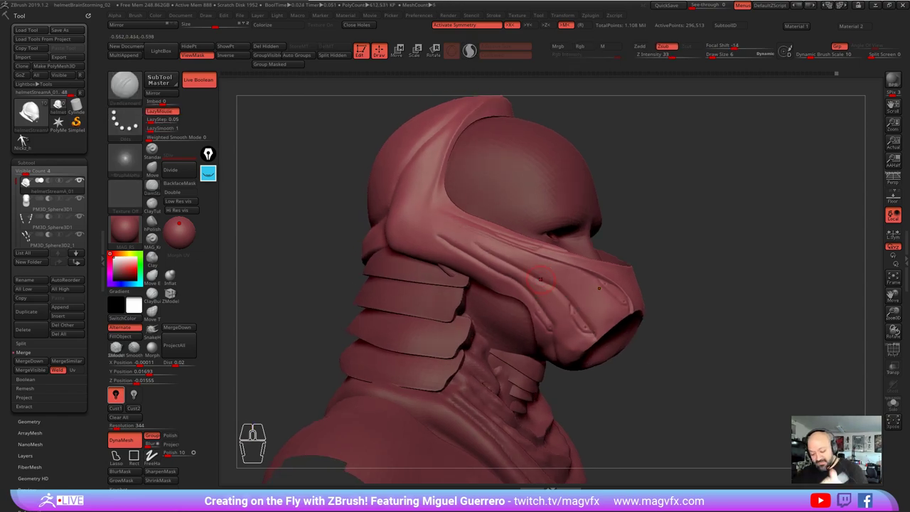
click(26, 136)
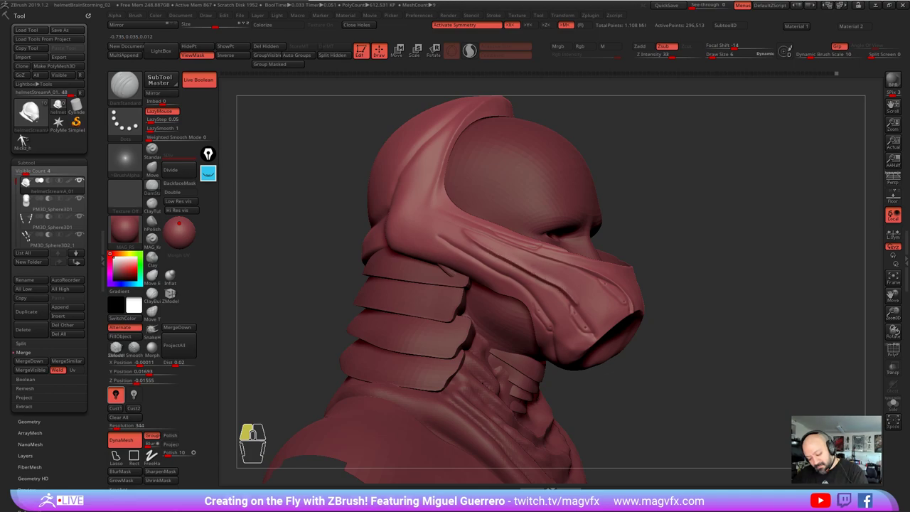
click(26, 136)
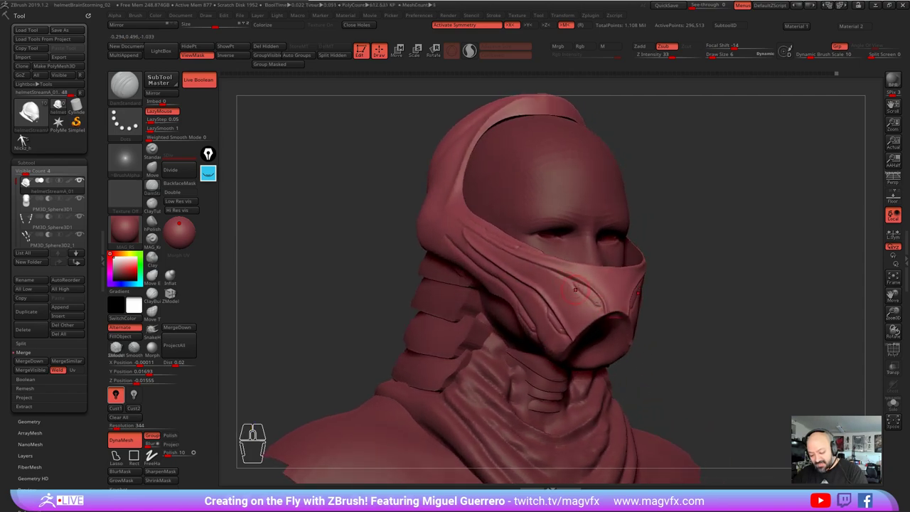
Step: Refine the side of the face guard where it sweeps into the respirator snout
click(26, 135)
click(25, 136)
right_click(26, 136)
click(26, 136)
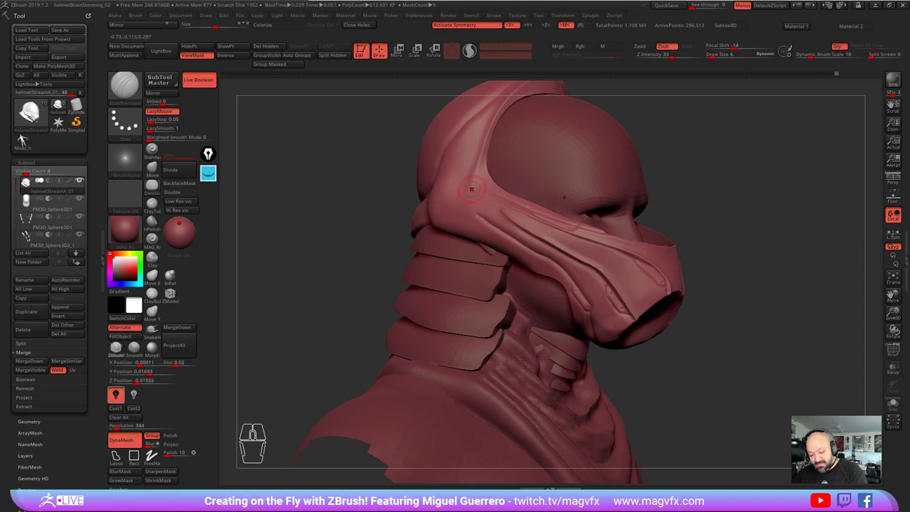
click(25, 136)
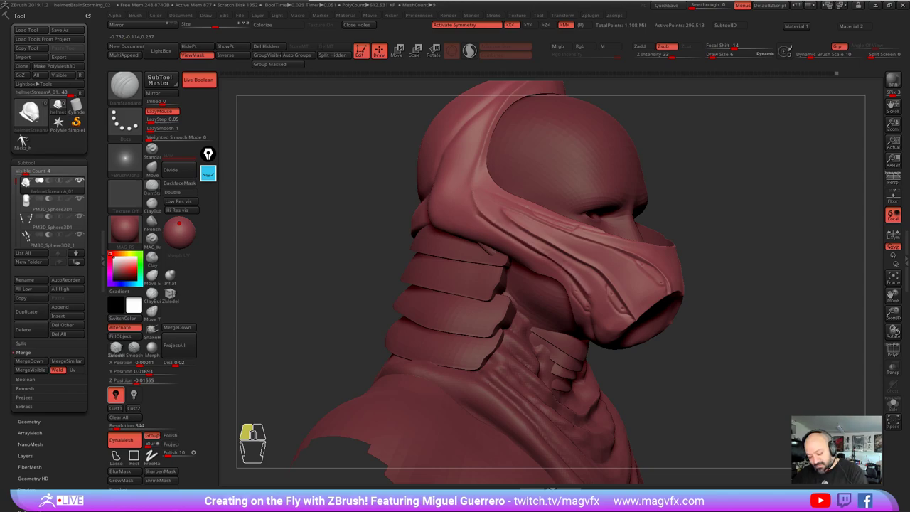
click(25, 136)
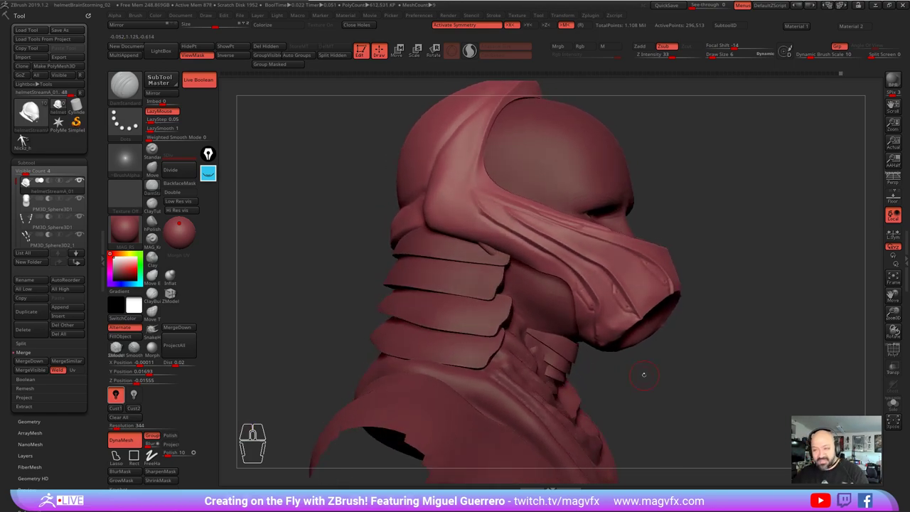
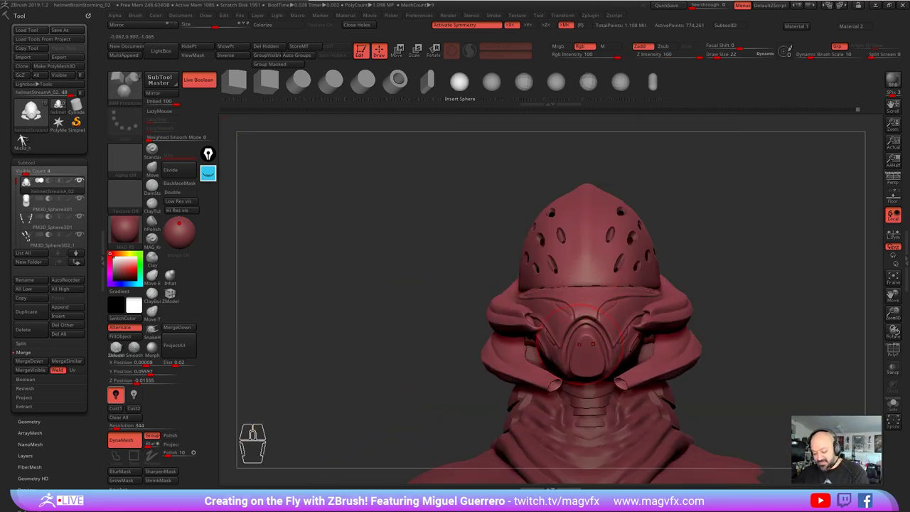
Step: Place the first IMM Insert Sphere primitives onto the respirator plate
right_click(455, 107)
right_click(454, 106)
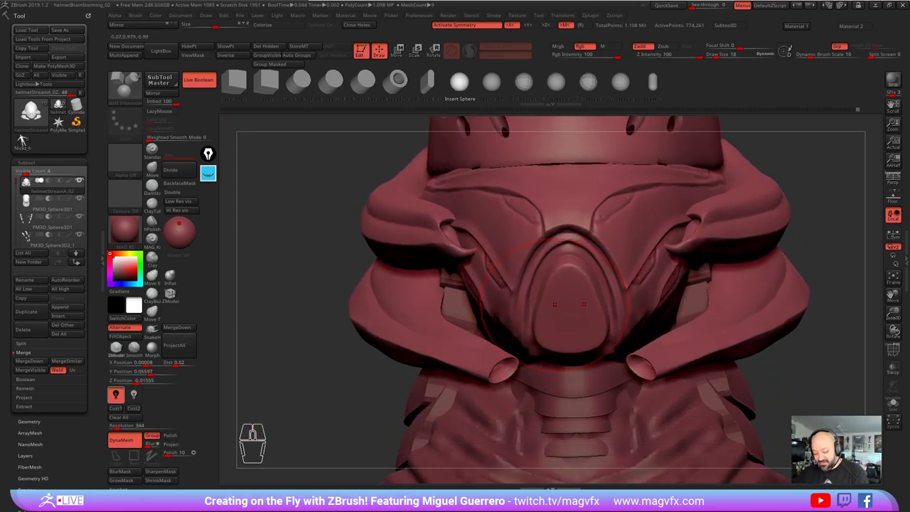
click(455, 107)
click(454, 107)
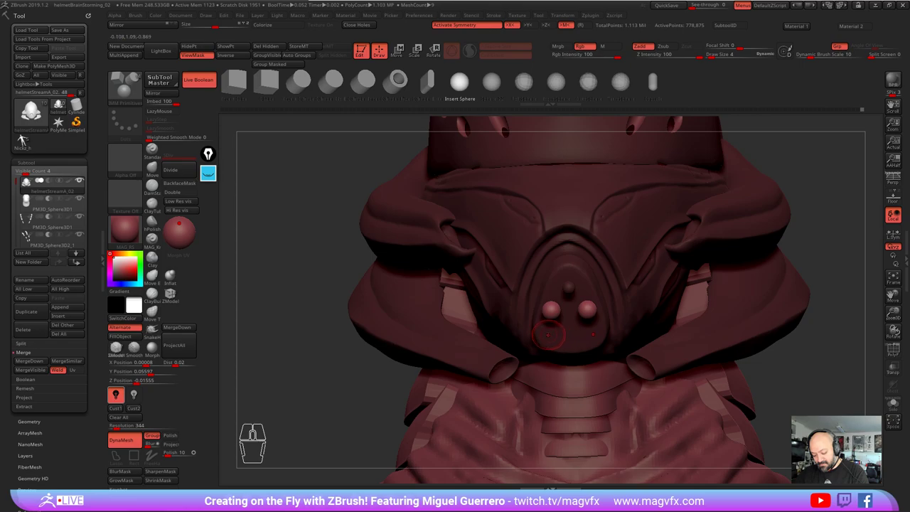
click(454, 106)
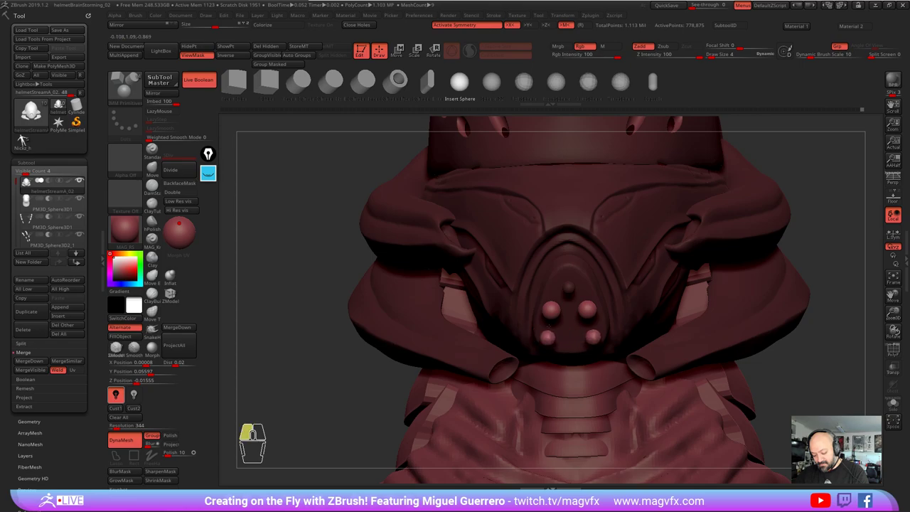
click(454, 106)
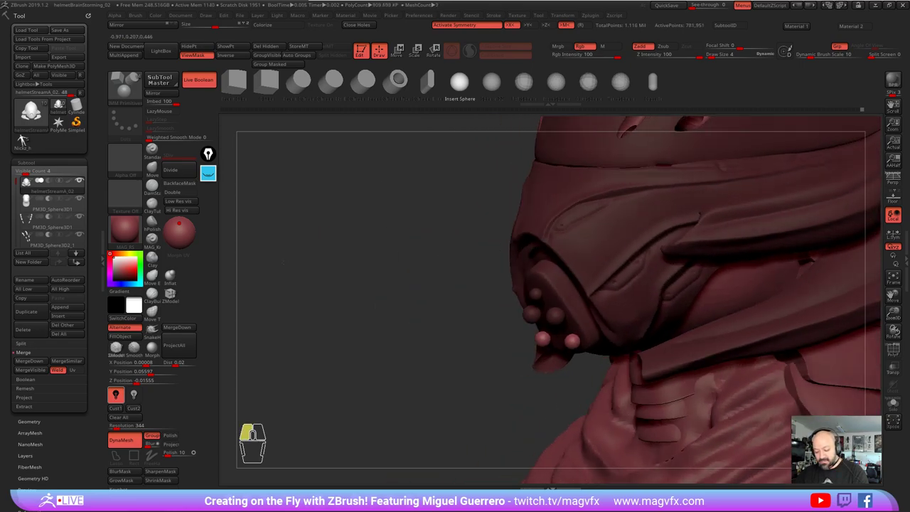
Step: Add more spheres to form a cluster on the respirator plate, then hide the inserted spheres
click(454, 107)
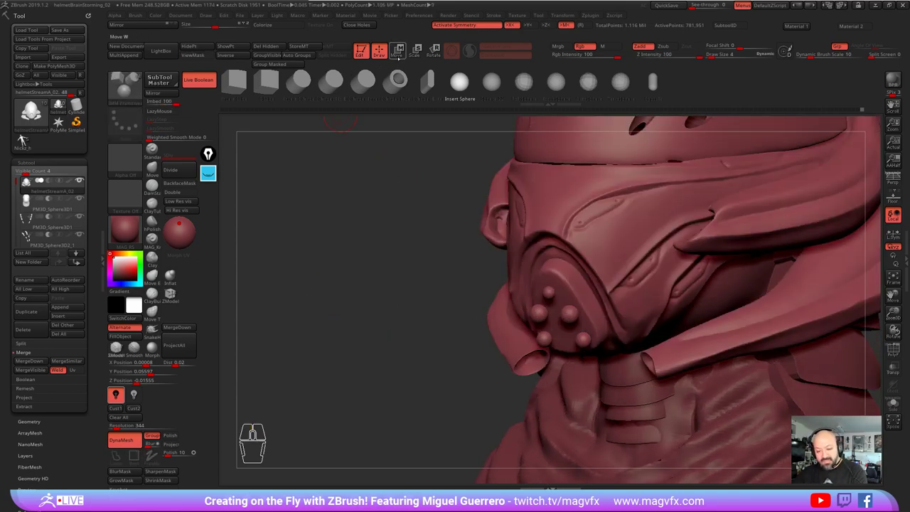
click(454, 106)
click(454, 106)
click(455, 106)
click(455, 106)
click(454, 107)
right_click(454, 107)
right_click(454, 106)
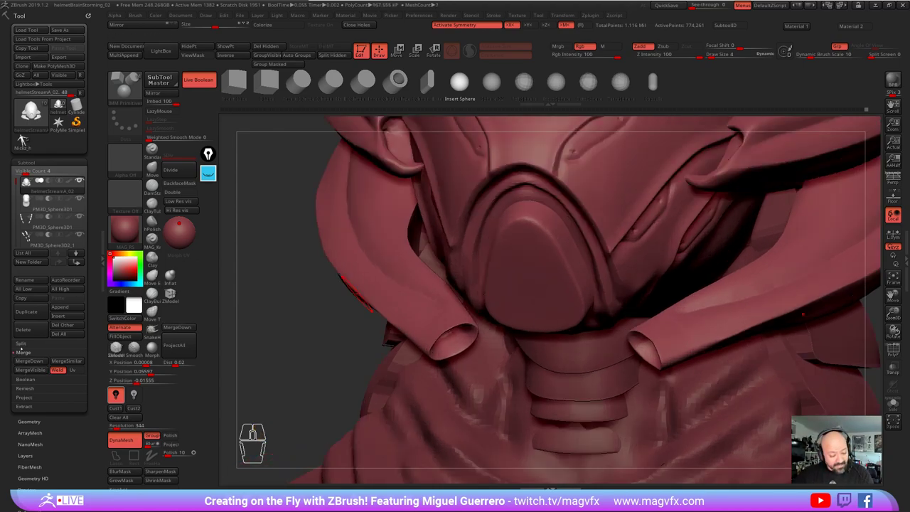
Step: Separate the hidden spheres into their own subtool with Split Hidden
click(454, 106)
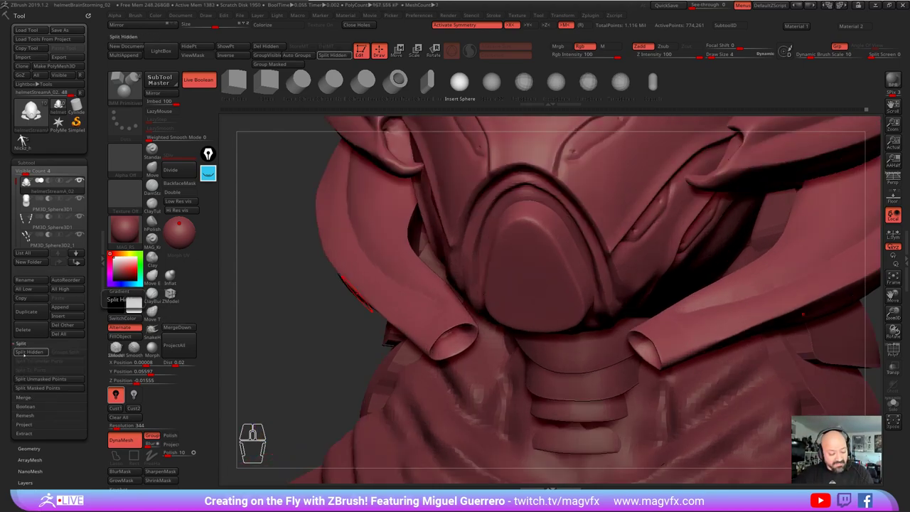
click(454, 107)
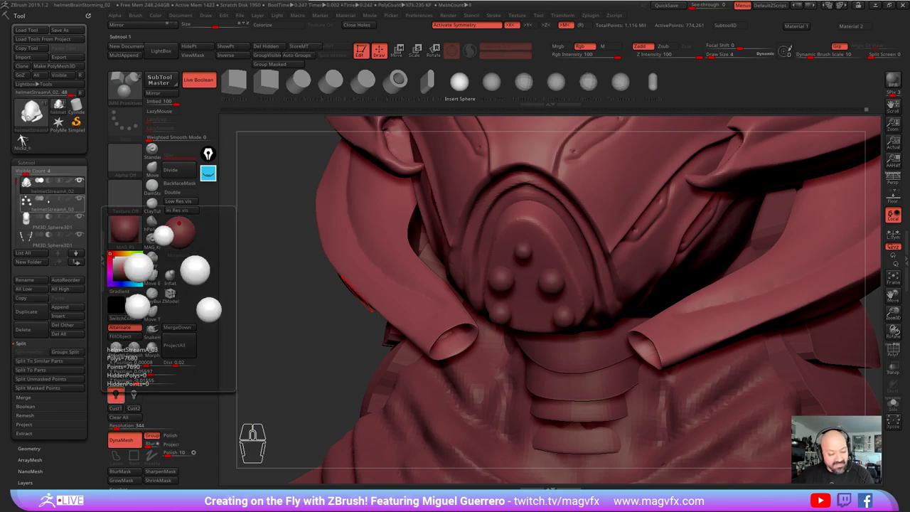
click(454, 107)
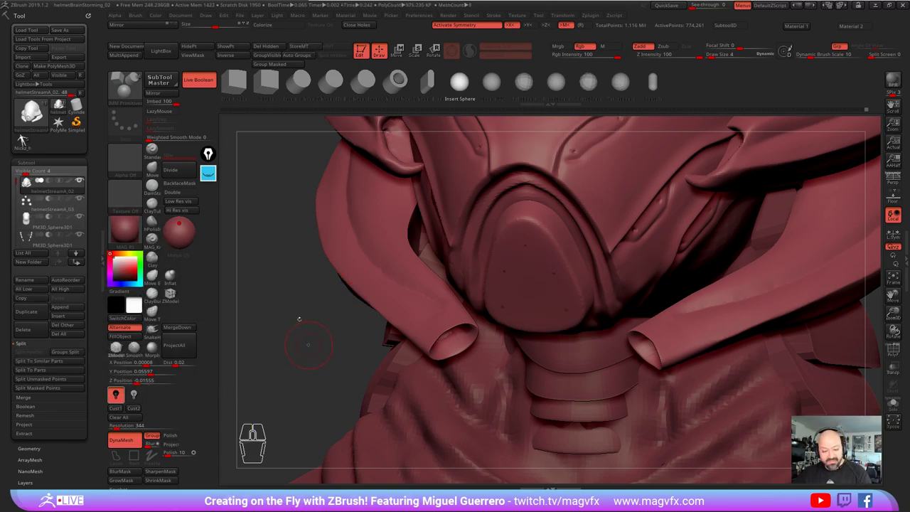
click(454, 107)
click(454, 107)
click(454, 107)
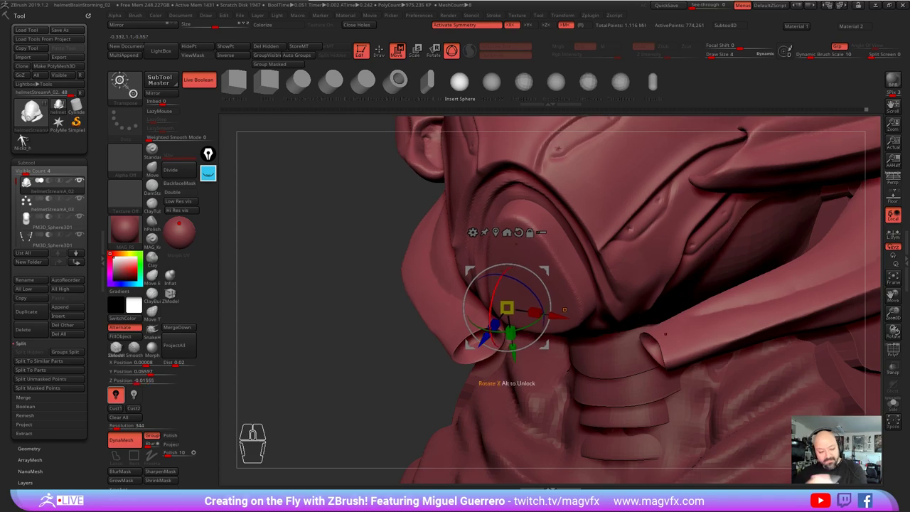
Step: Reposition the spheres on the respirator plate with the Gizmo
click(454, 106)
click(454, 107)
click(454, 107)
right_click(454, 107)
click(454, 106)
right_click(454, 106)
right_click(454, 107)
right_click(454, 107)
click(454, 107)
right_click(454, 107)
Step: Set the sphere subtool to subtract so Live Boolean cuts round vent holes into the plate
click(454, 107)
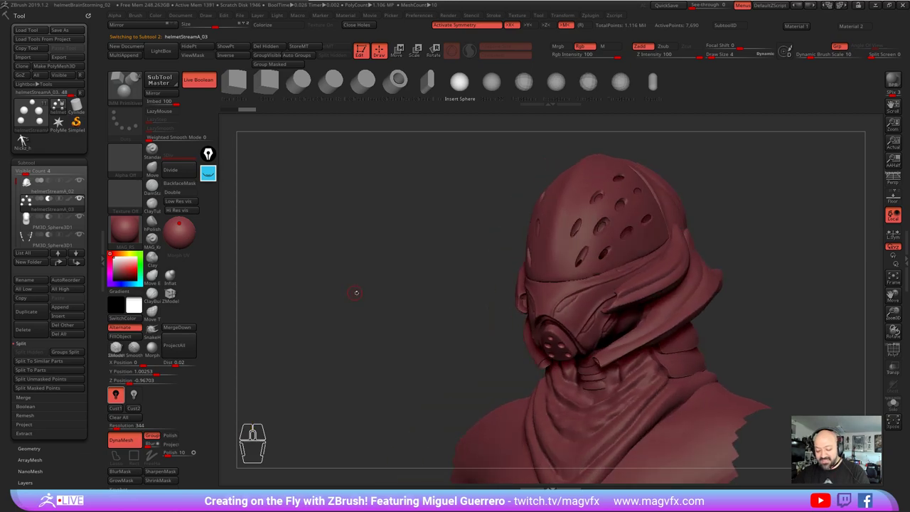
right_click(454, 106)
click(454, 106)
right_click(454, 106)
click(454, 107)
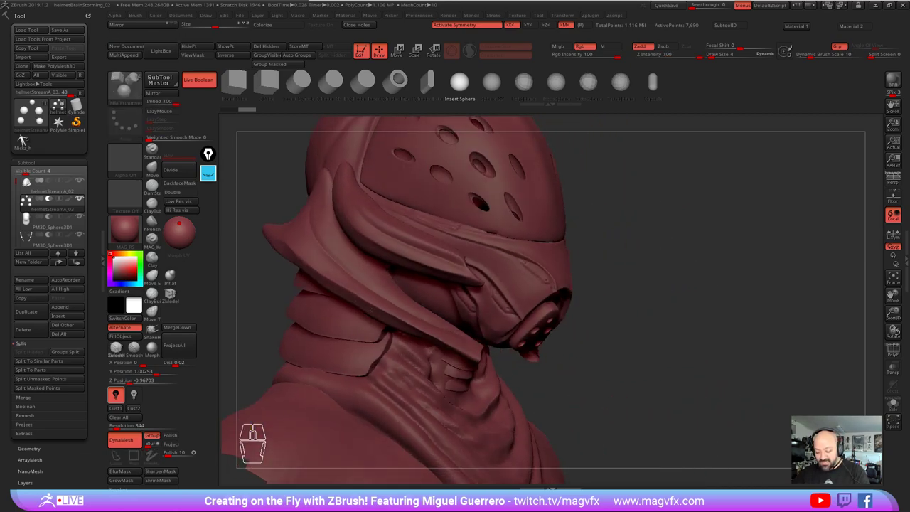
click(455, 106)
click(454, 106)
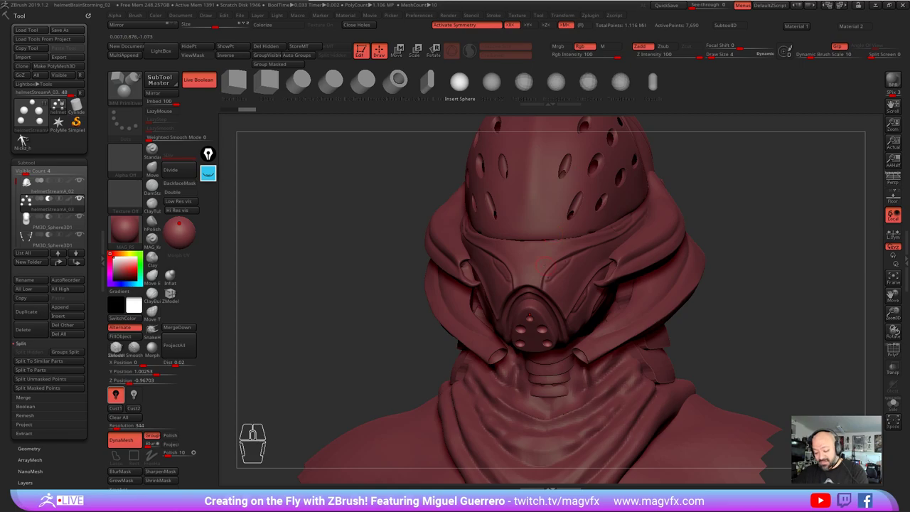
click(454, 106)
right_click(454, 107)
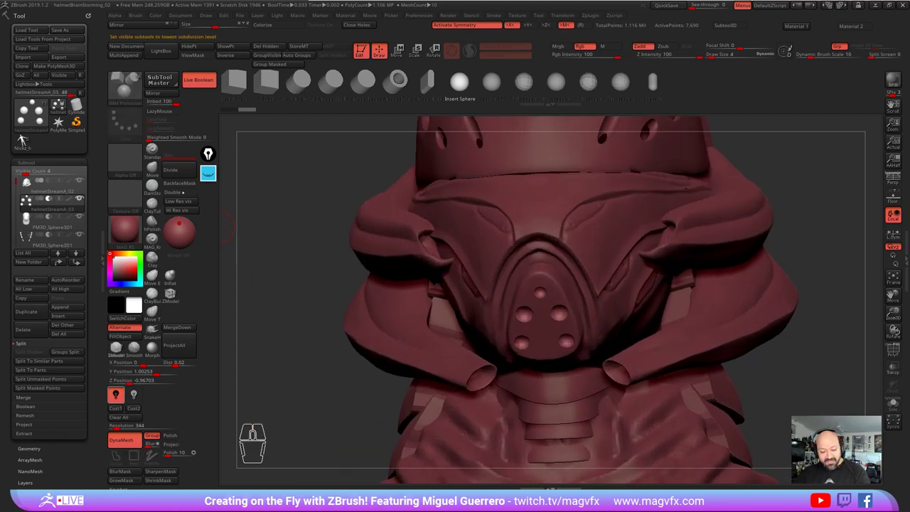
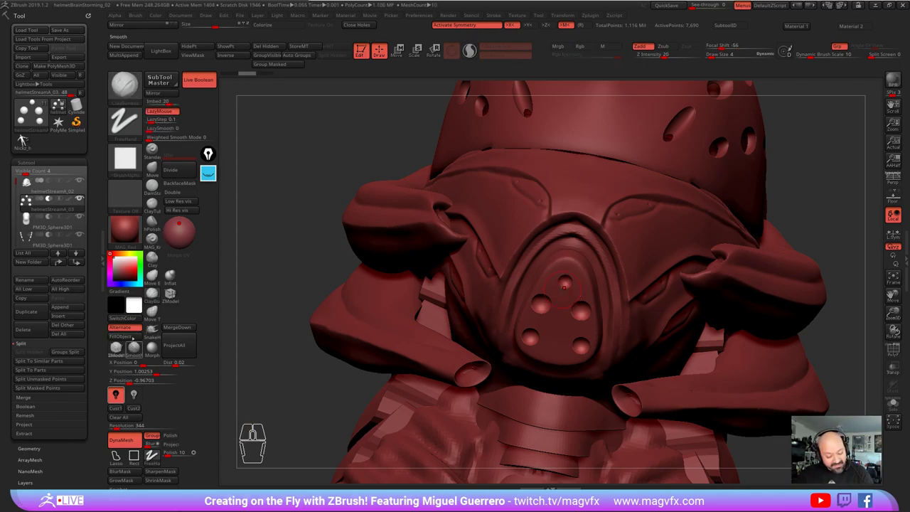
Step: Smooth the respirator plate around its ring of round vent holes
click(122, 185)
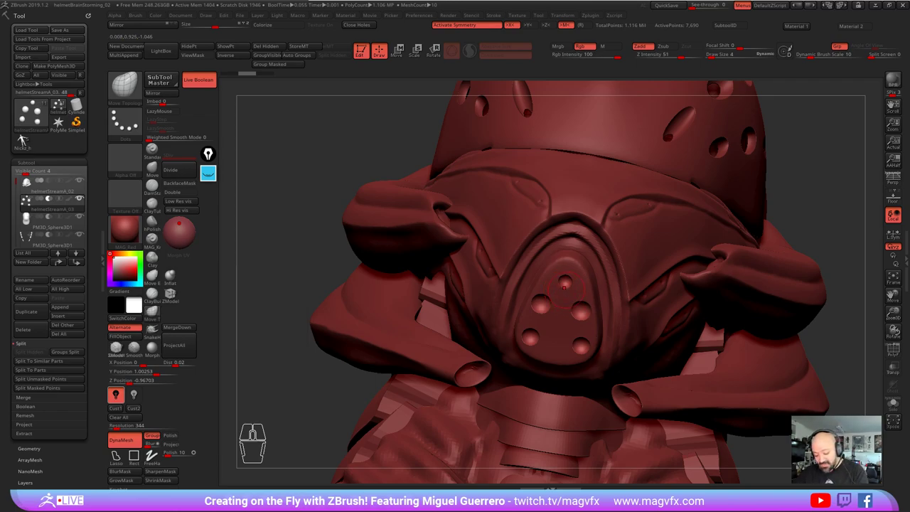
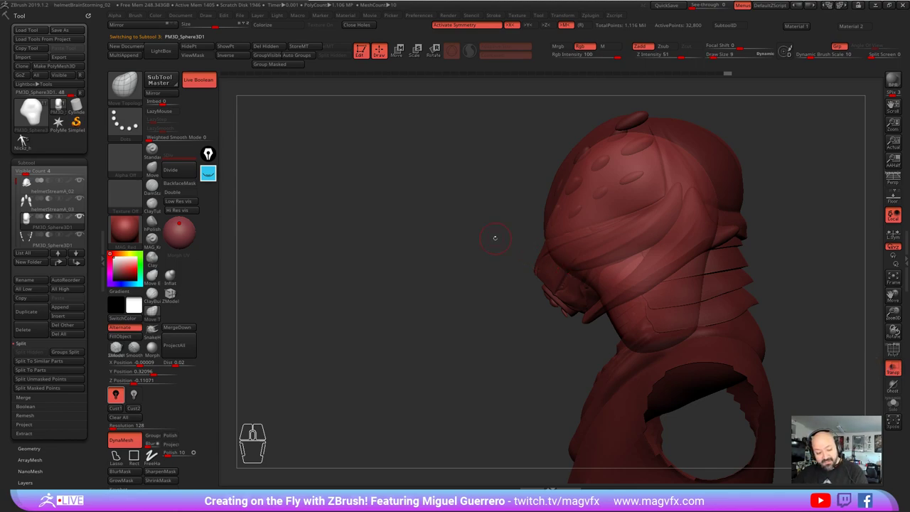
Step: Solo the inner head subtool so it shows on its own beneath the mask
click(28, 138)
click(28, 138)
click(27, 138)
click(27, 138)
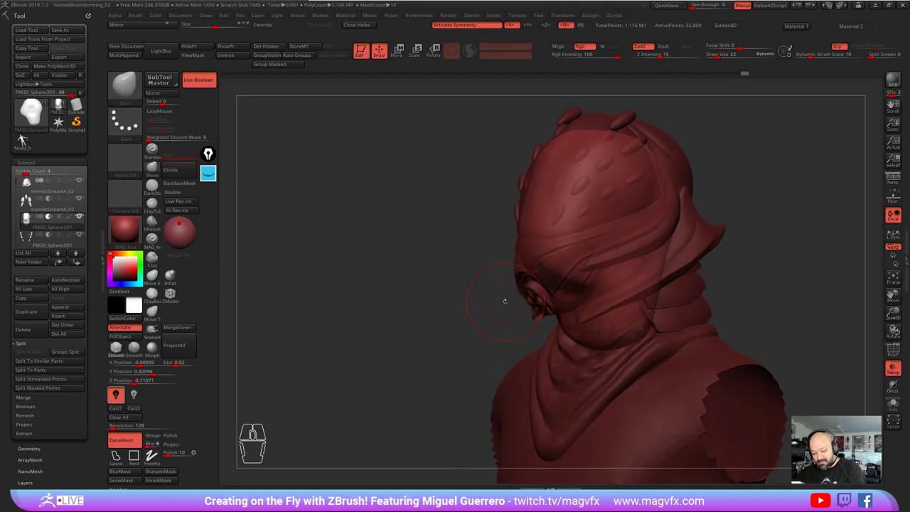
click(27, 138)
click(27, 138)
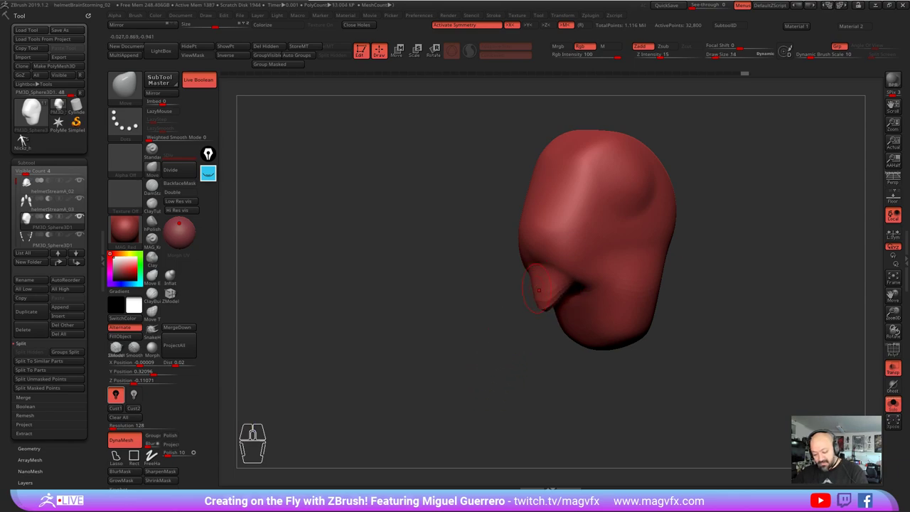
click(27, 138)
click(27, 138)
click(27, 138)
click(27, 138)
Step: Show the whole helmet again and check how the head form sits among the parts
click(26, 140)
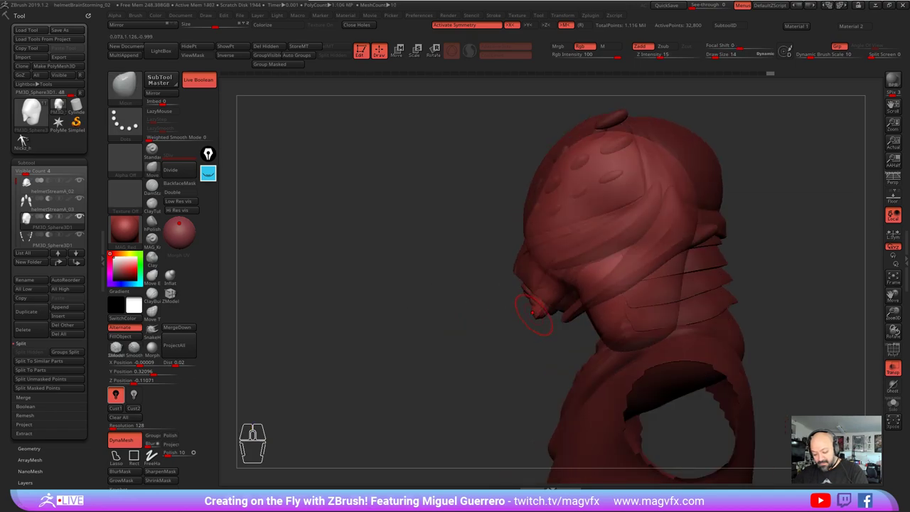
click(27, 139)
click(26, 139)
click(26, 139)
click(26, 140)
click(27, 139)
click(26, 139)
click(26, 140)
click(26, 140)
click(26, 139)
right_click(26, 140)
click(27, 139)
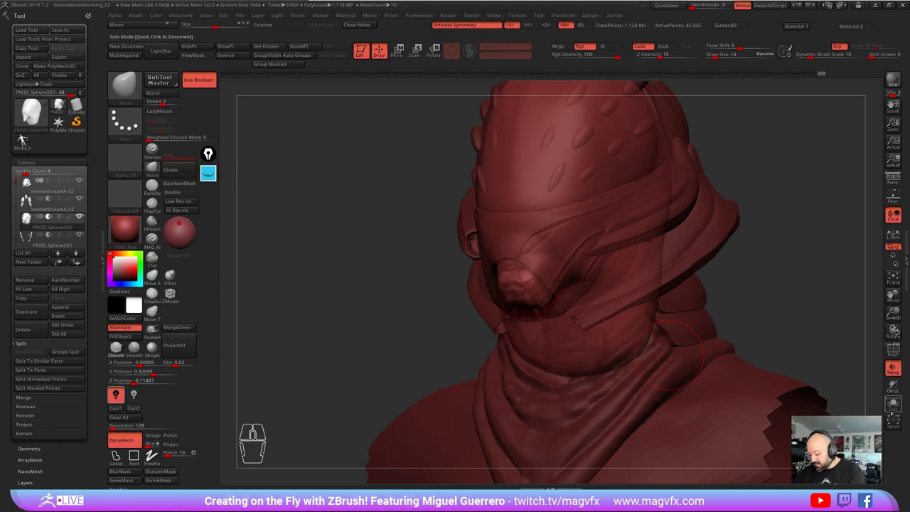
click(26, 140)
click(27, 139)
click(26, 139)
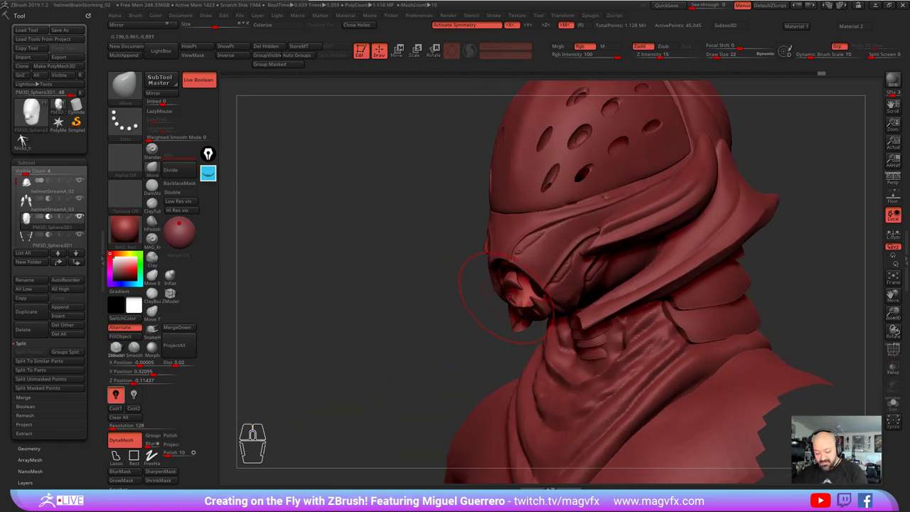
click(27, 140)
click(27, 140)
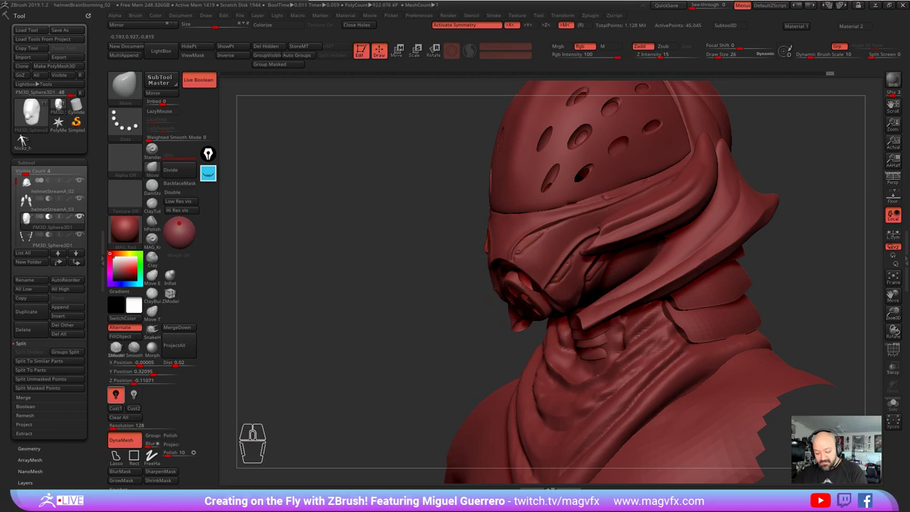
click(26, 140)
click(26, 139)
click(26, 140)
click(26, 140)
click(26, 139)
click(27, 140)
click(27, 139)
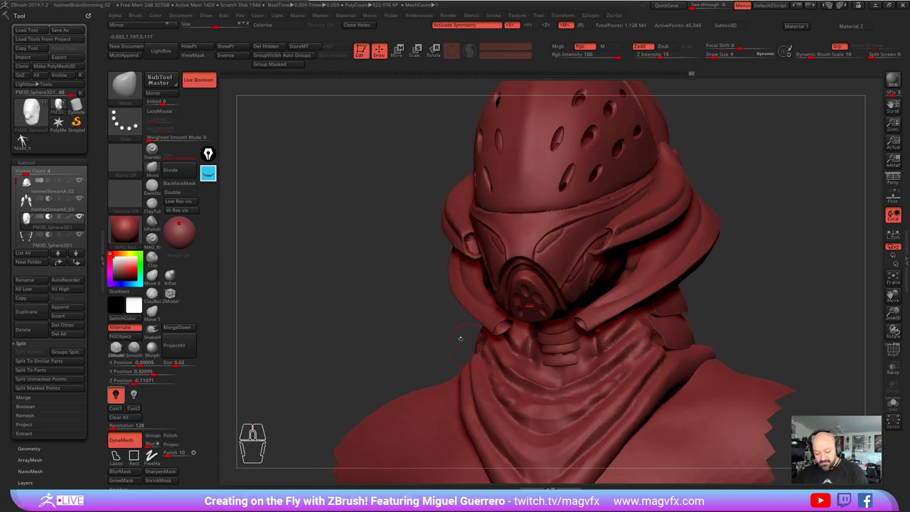
click(26, 140)
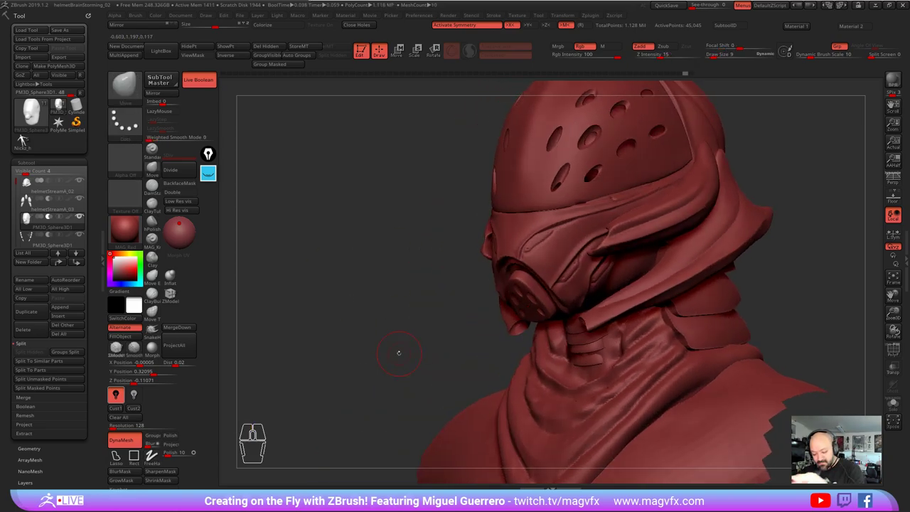
click(26, 139)
Step: Isolate the inner head again and DynaMesh it at a higher resolution
click(27, 139)
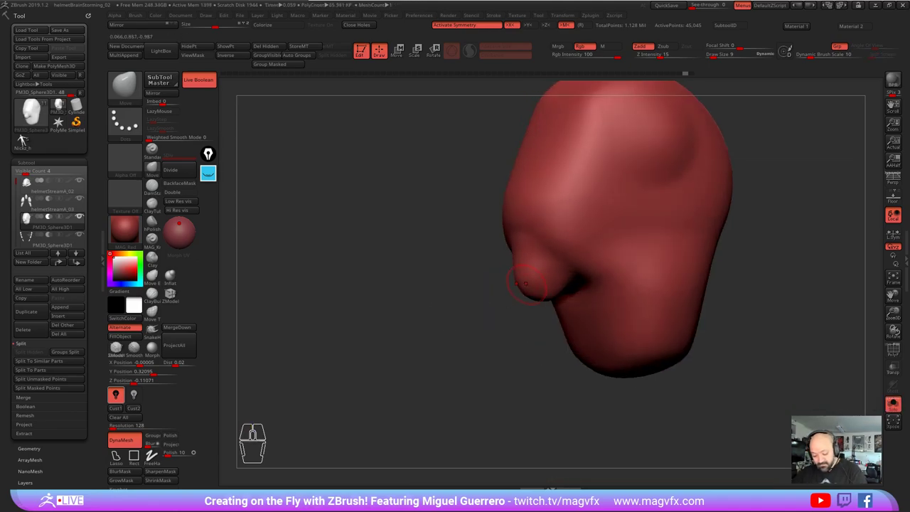
click(26, 139)
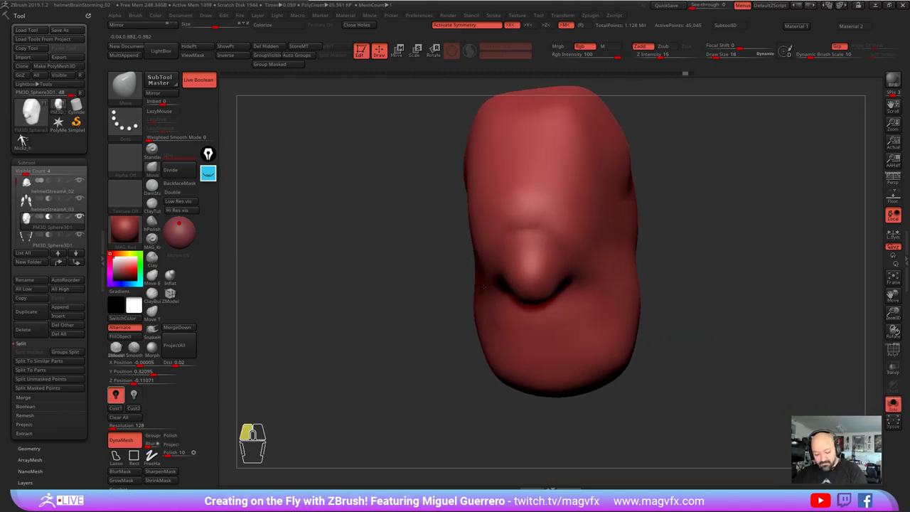
click(27, 139)
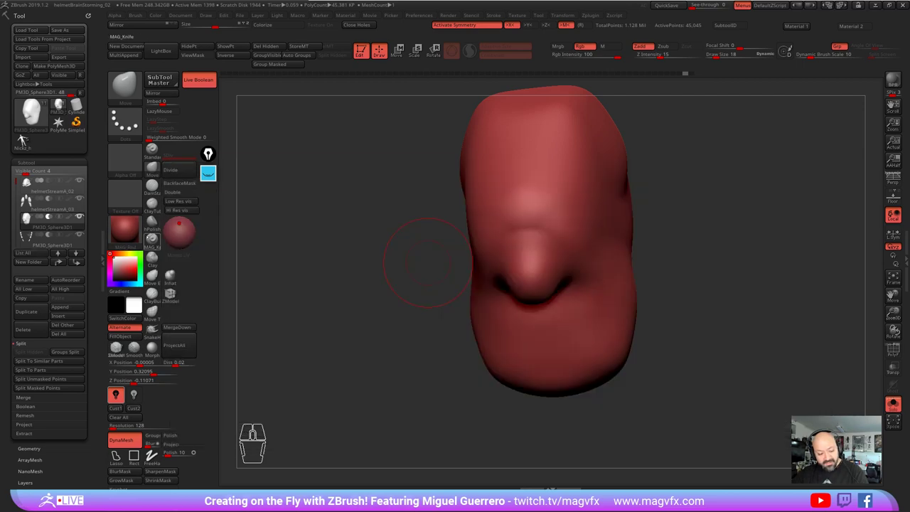
click(26, 140)
click(26, 139)
click(26, 139)
click(27, 139)
click(26, 139)
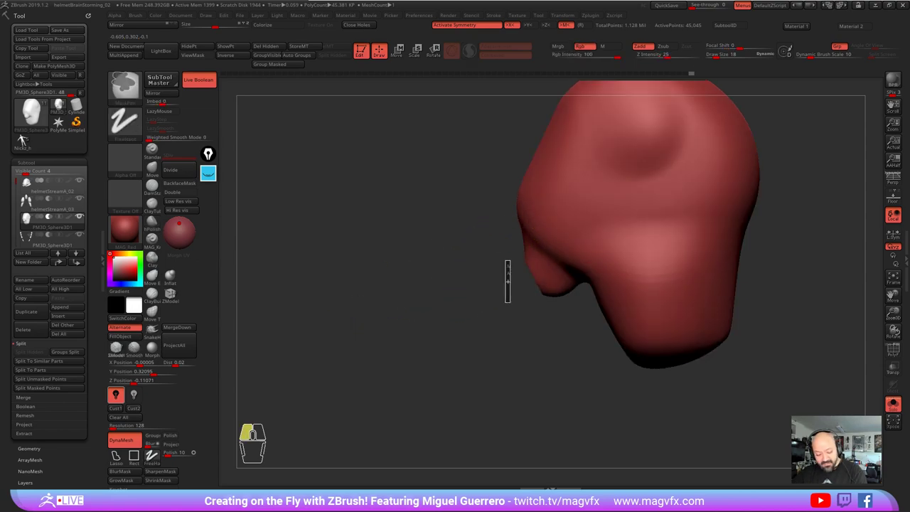
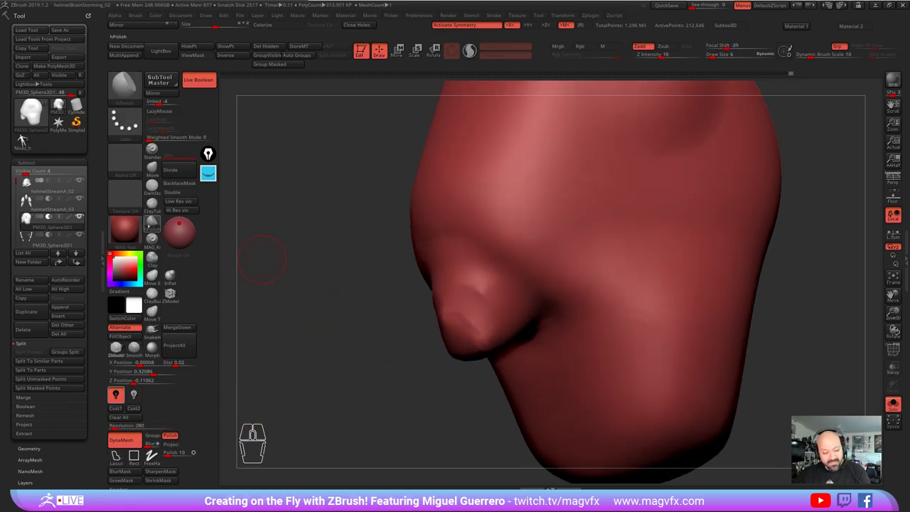
Step: Sculpt and polish the short snout protrusion with Move and hPolish, creasing a nostril
click(27, 137)
click(27, 138)
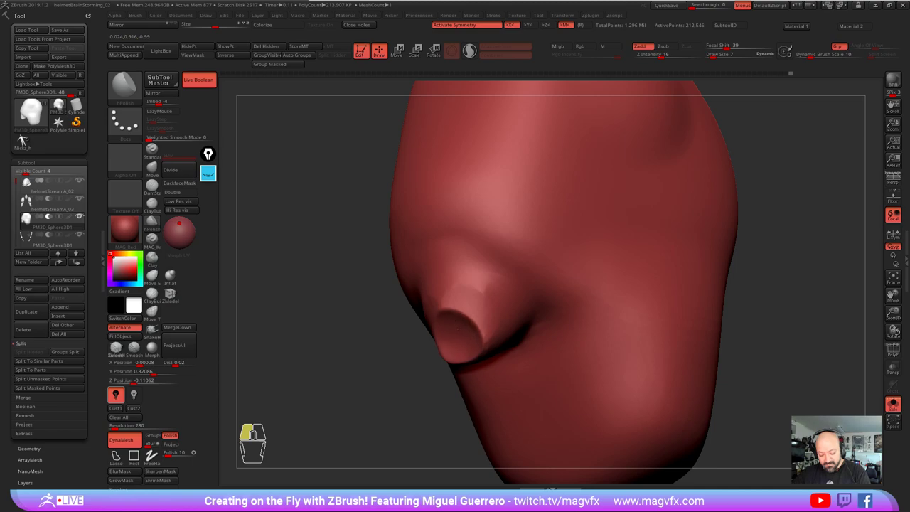
click(27, 138)
click(27, 137)
click(27, 138)
click(27, 138)
click(27, 138)
click(27, 138)
click(27, 138)
double_click(27, 137)
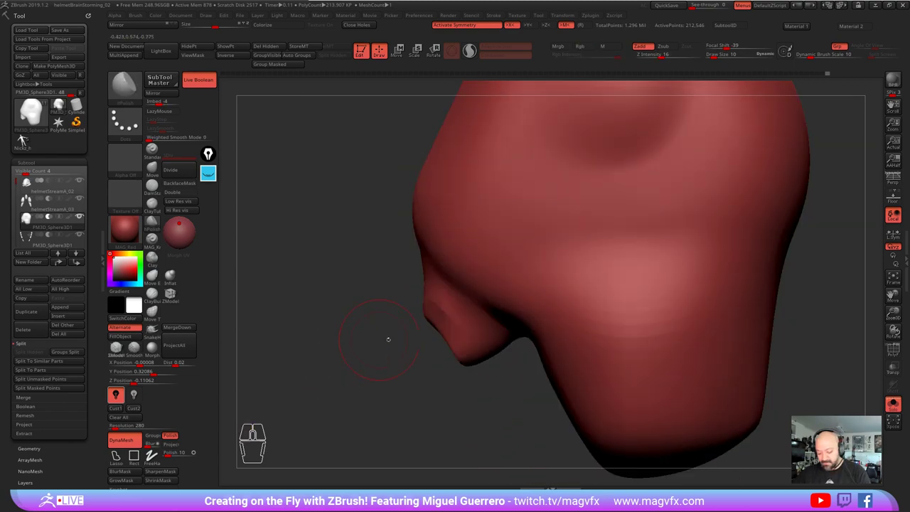
Step: Turn Solo off so the full helmet is visible around the head
click(27, 137)
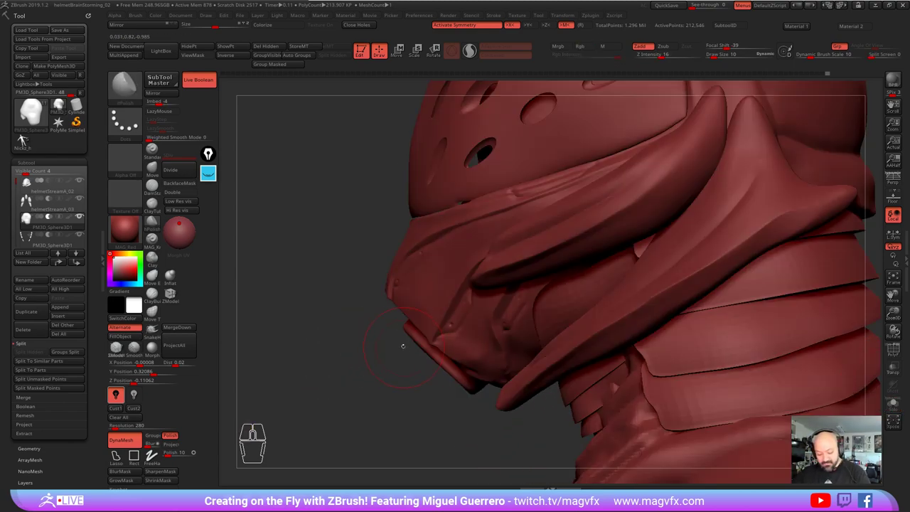
click(27, 137)
click(26, 138)
click(26, 138)
click(27, 137)
Step: Enable Transp and Ghost so the outer helmet parts become see-through
click(27, 138)
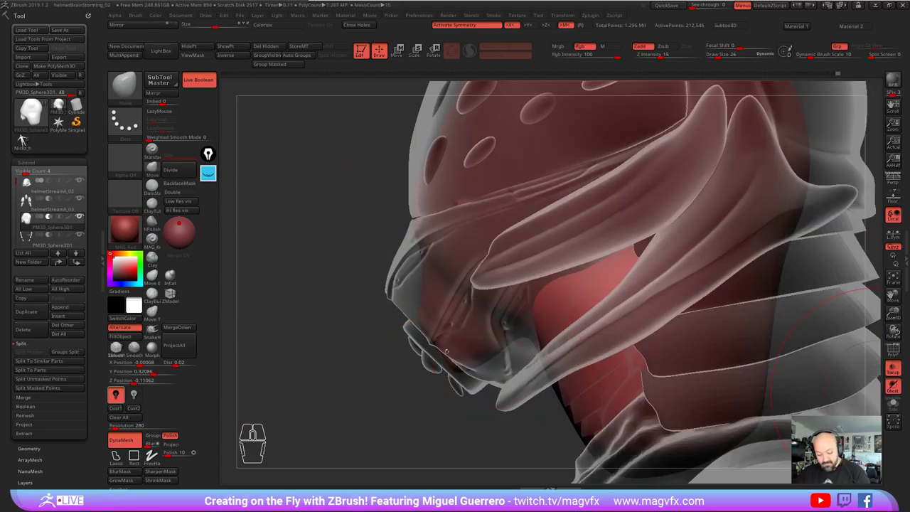
click(27, 138)
click(27, 138)
click(27, 137)
click(27, 138)
click(27, 137)
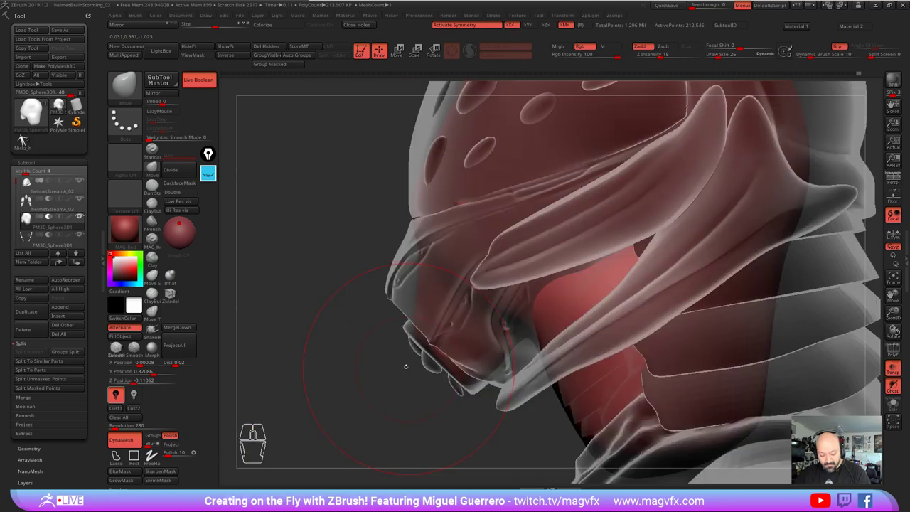
Step: Rotate the bust to inspect how the inner head sits inside the respirator
click(27, 137)
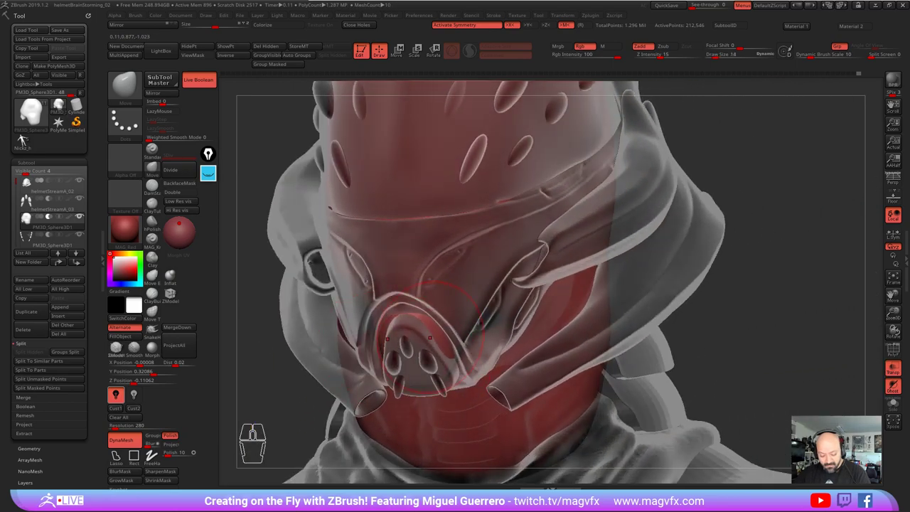
right_click(27, 137)
click(27, 137)
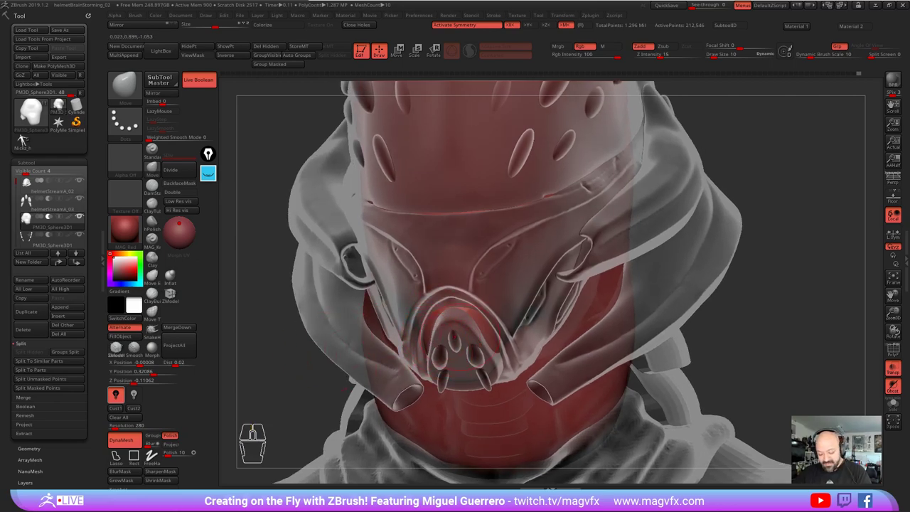
click(27, 137)
click(27, 138)
click(27, 137)
double_click(27, 137)
click(27, 137)
click(27, 137)
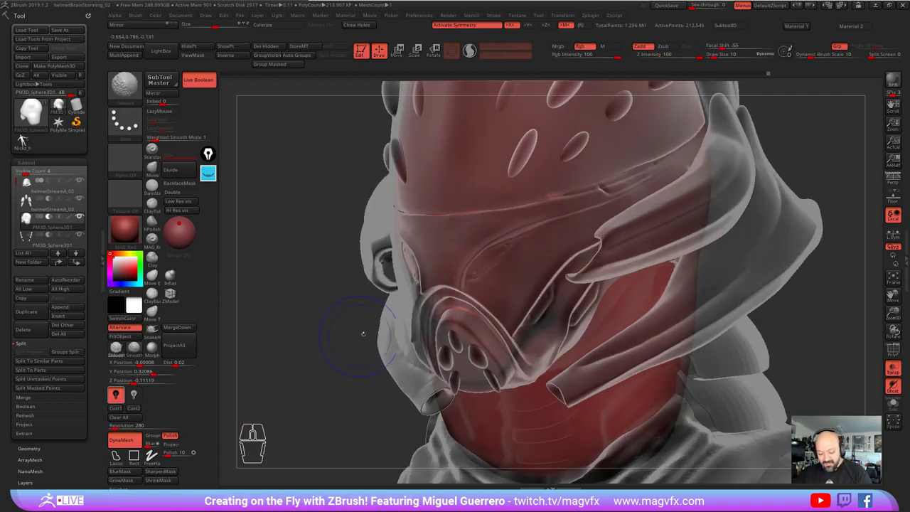
click(27, 137)
click(27, 137)
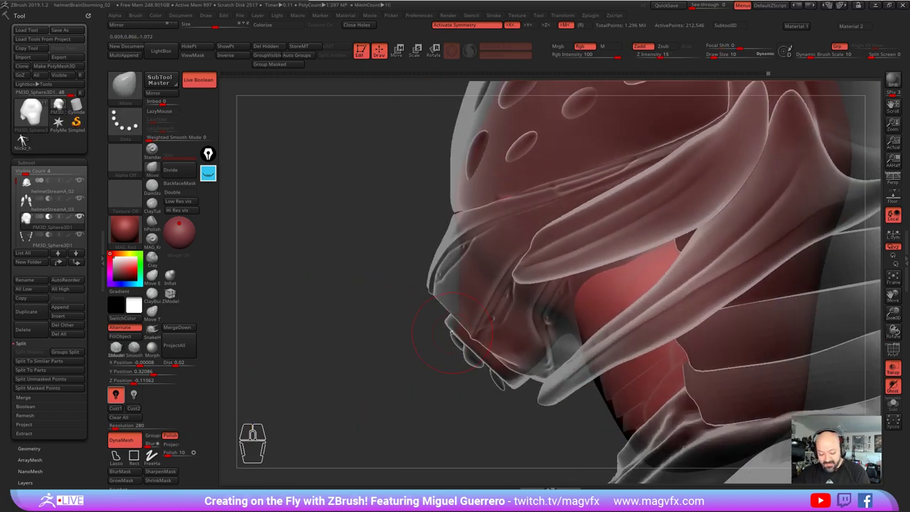
click(27, 138)
click(27, 138)
click(27, 137)
click(27, 138)
click(27, 138)
click(27, 138)
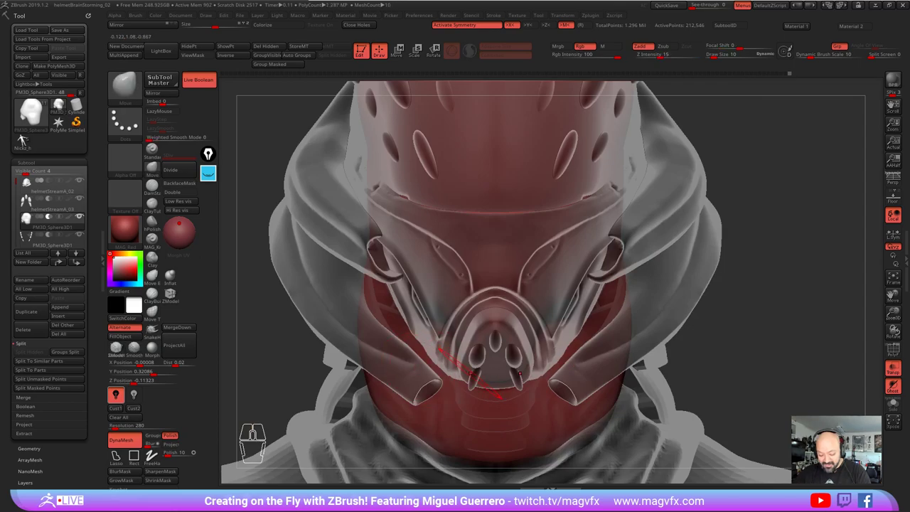
click(27, 138)
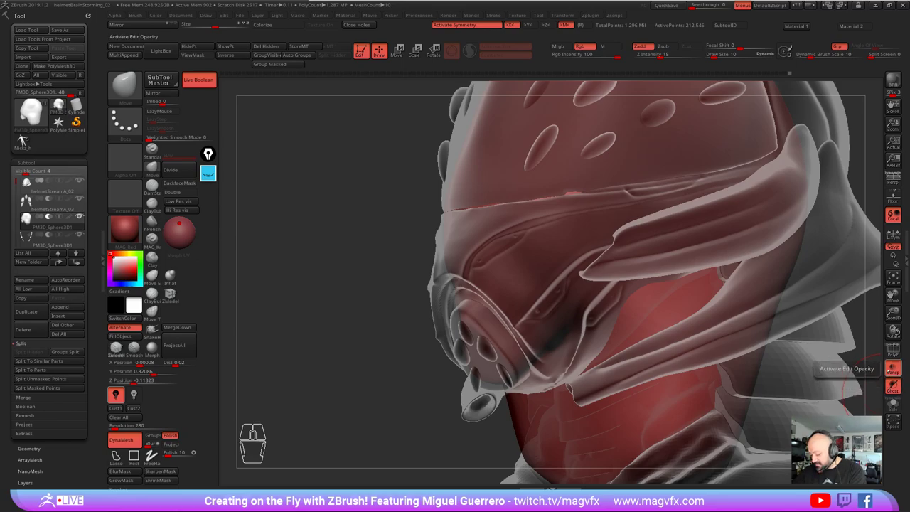
Step: Turn the see-through display back off so the helmet shows solid
double_click(27, 137)
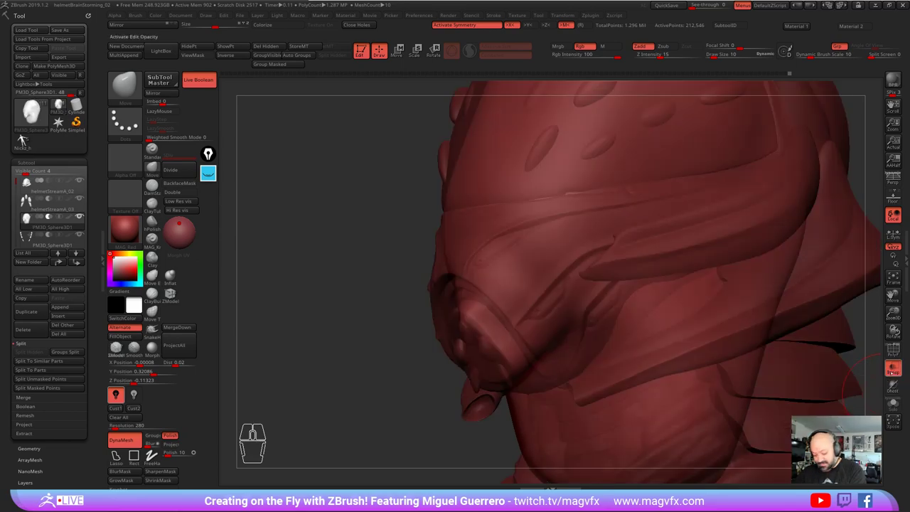
click(26, 138)
right_click(26, 138)
click(26, 138)
Step: Orbit the bust through three-quarter, far-side and front views to review it
right_click(26, 137)
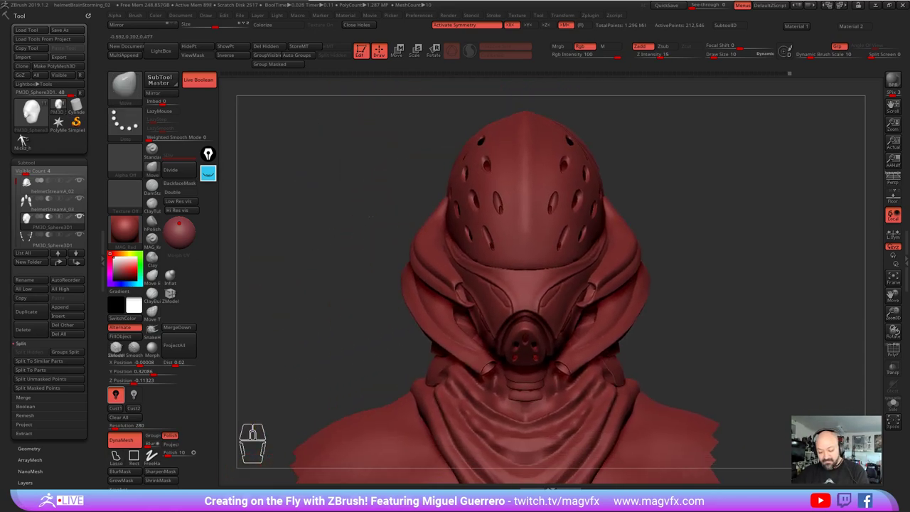
click(26, 138)
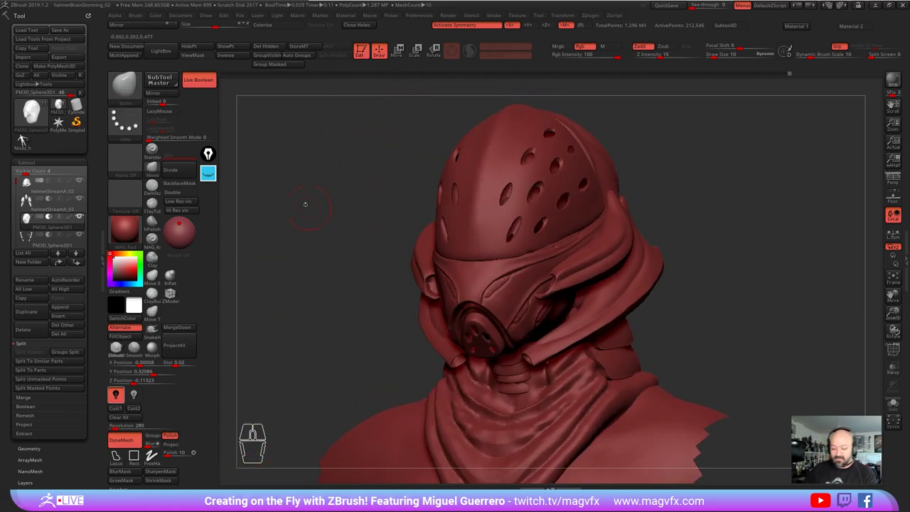
click(26, 138)
click(26, 137)
double_click(27, 138)
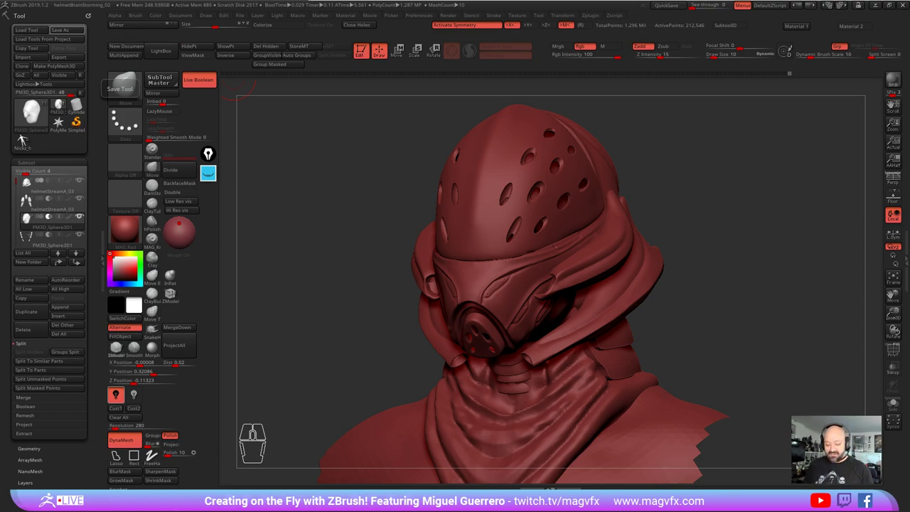
click(26, 137)
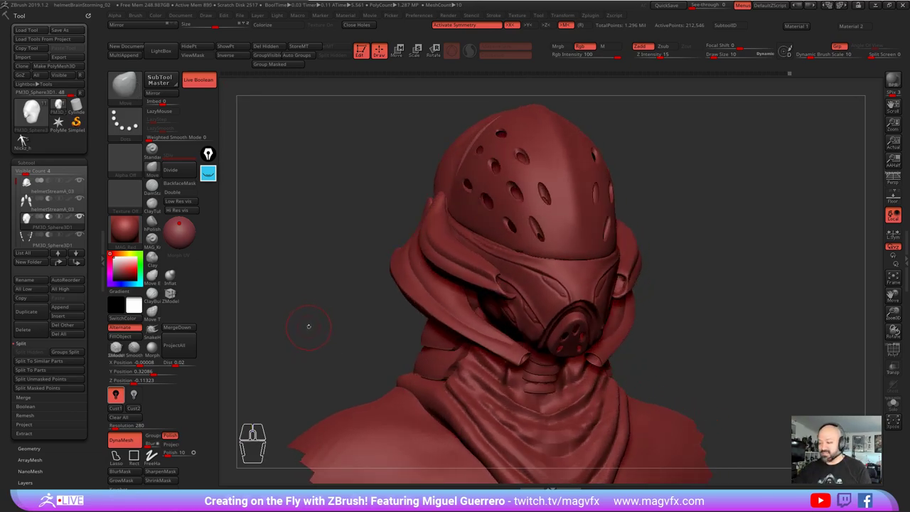
click(27, 138)
right_click(26, 138)
click(27, 138)
click(27, 138)
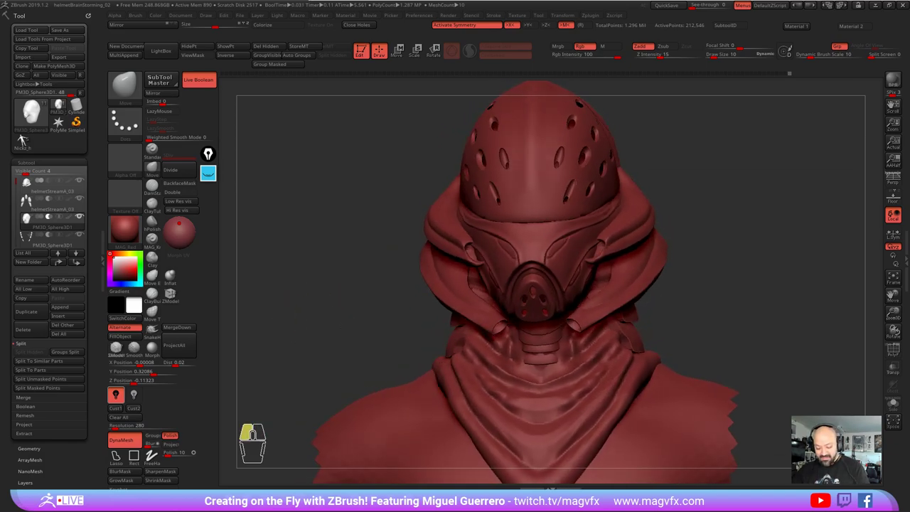
click(26, 138)
right_click(26, 138)
click(27, 137)
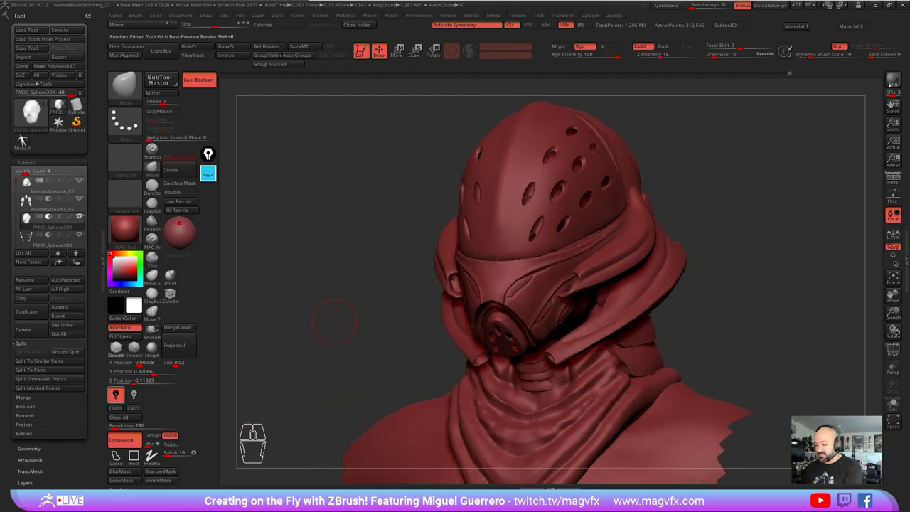
Step: Render a BPR shadowed preview, then make helmetStreamA_03 the active subtool
click(27, 138)
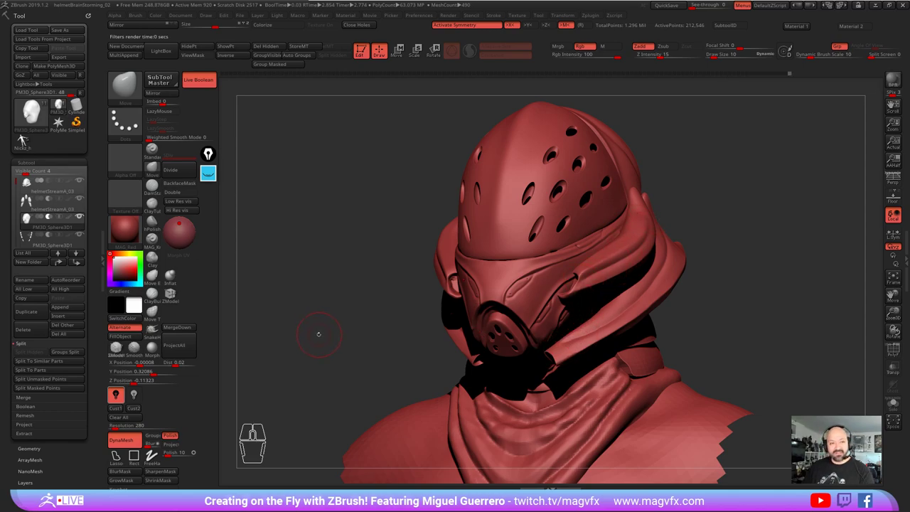
click(27, 138)
click(27, 138)
click(27, 138)
click(27, 138)
click(26, 138)
click(26, 138)
Step: Solo the helmet piece and mask along the edge of its side fin
click(26, 138)
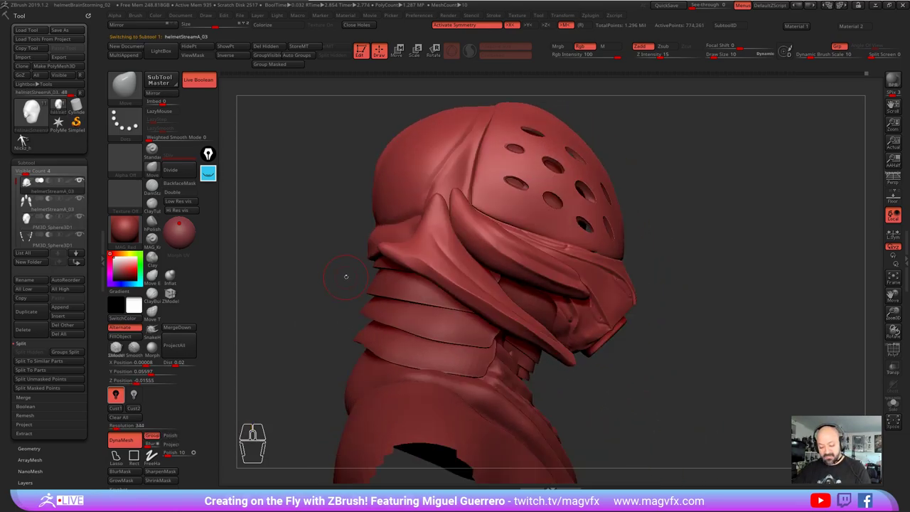
click(26, 138)
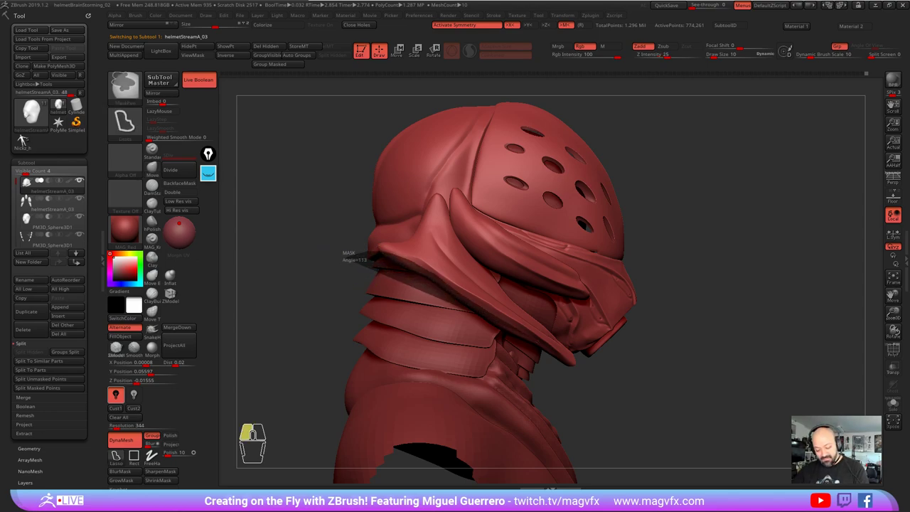
click(26, 138)
click(27, 138)
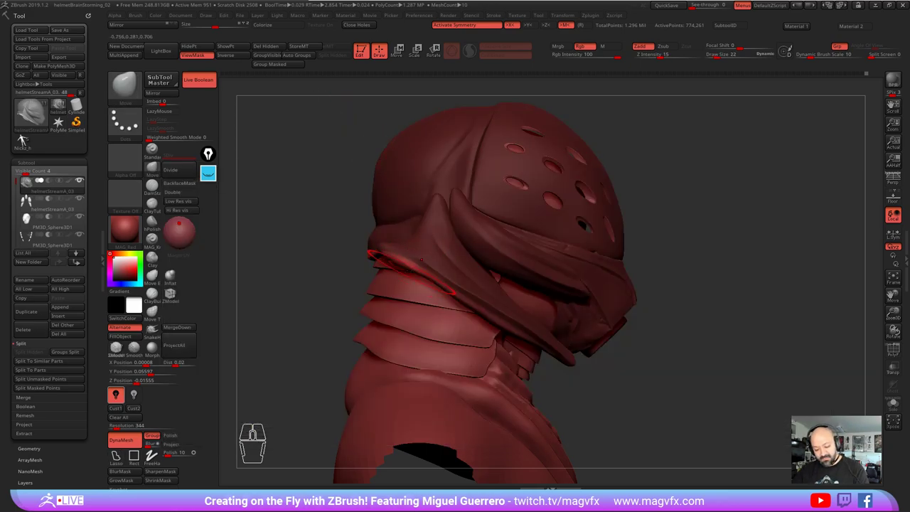
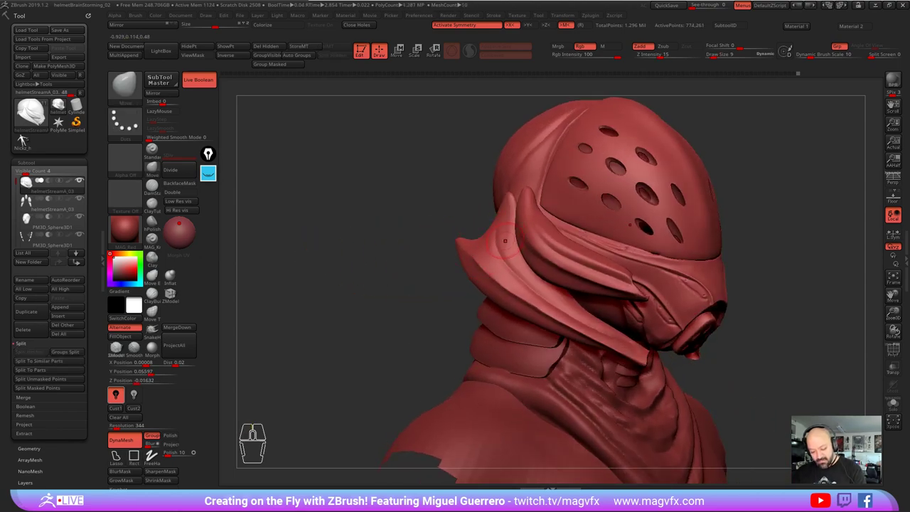
Step: Pinch the fin tip to a sharp swept point and refine its curved edge past the dome
click(30, 140)
click(30, 139)
click(30, 140)
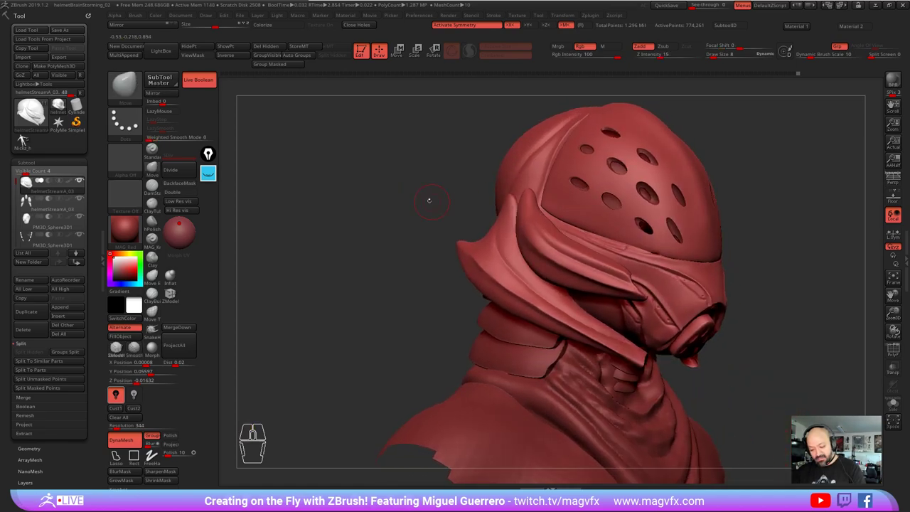
click(30, 139)
click(25, 137)
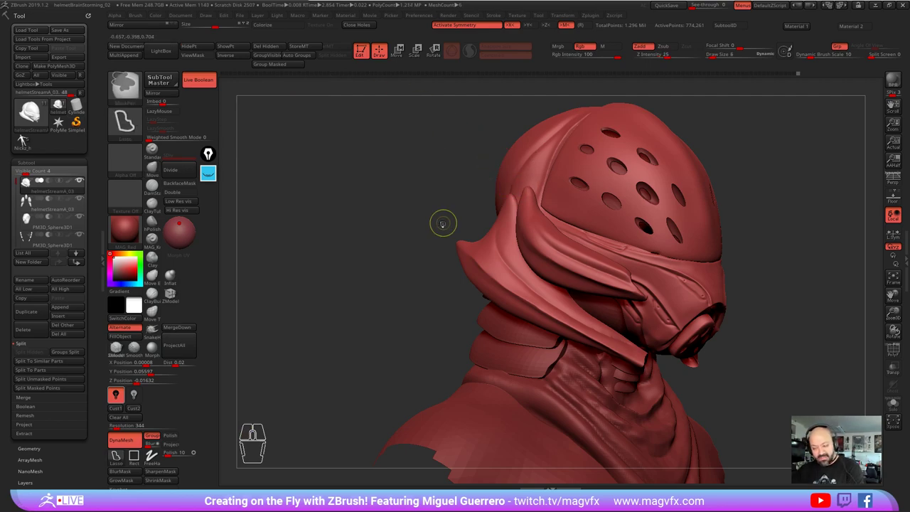
click(26, 136)
click(26, 136)
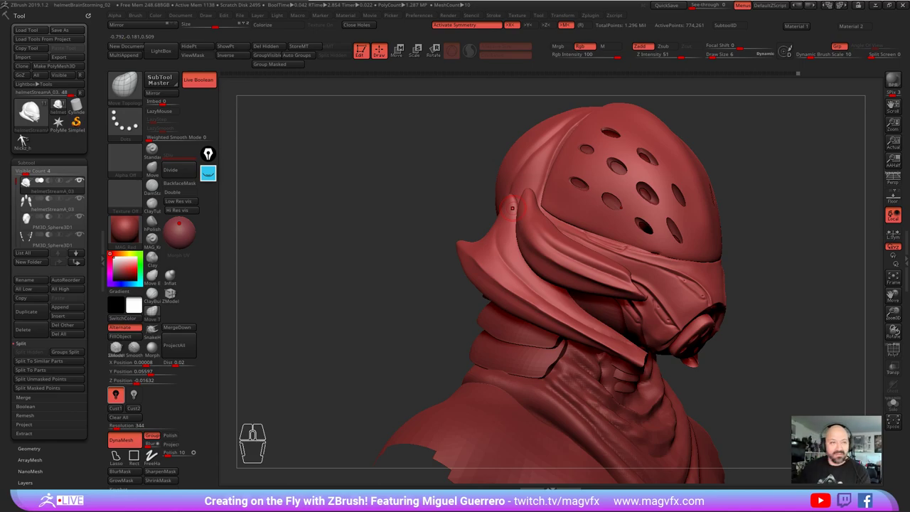
click(25, 137)
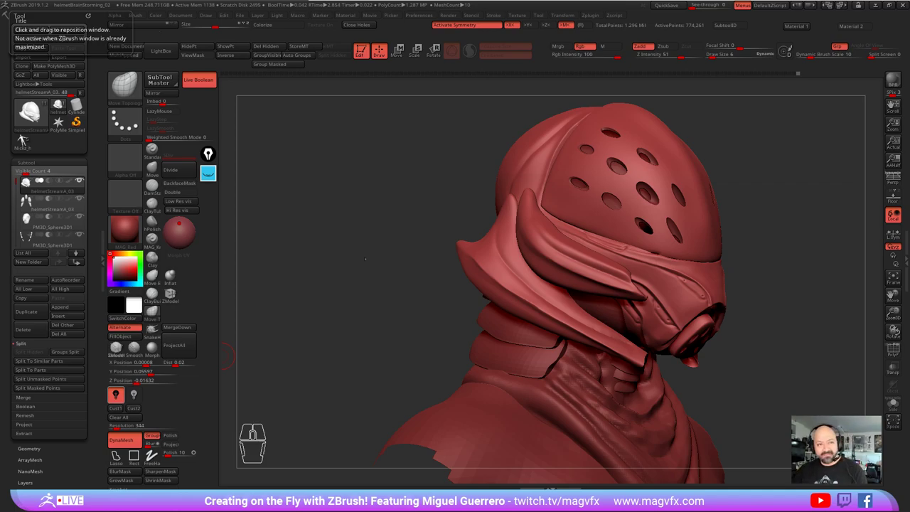
Step: Check the bust from the side and front, then hide the hood around the helmet
click(26, 136)
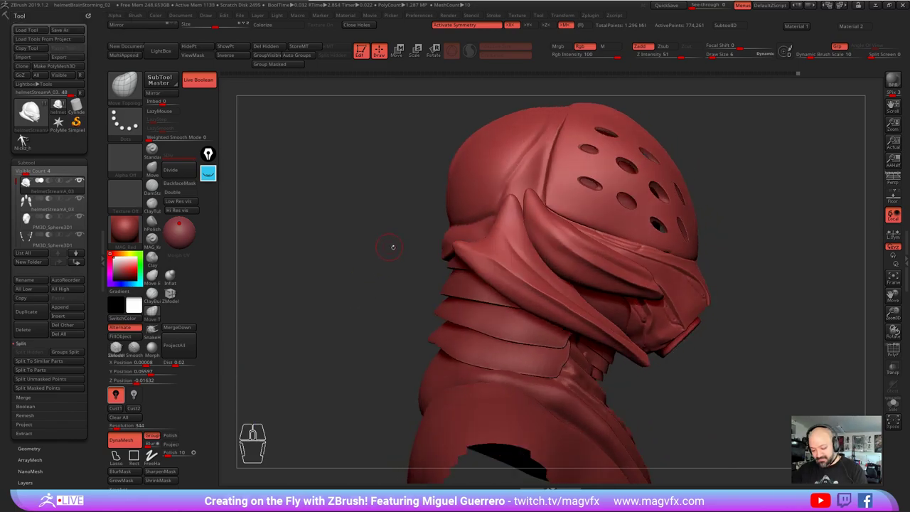
click(25, 136)
click(25, 137)
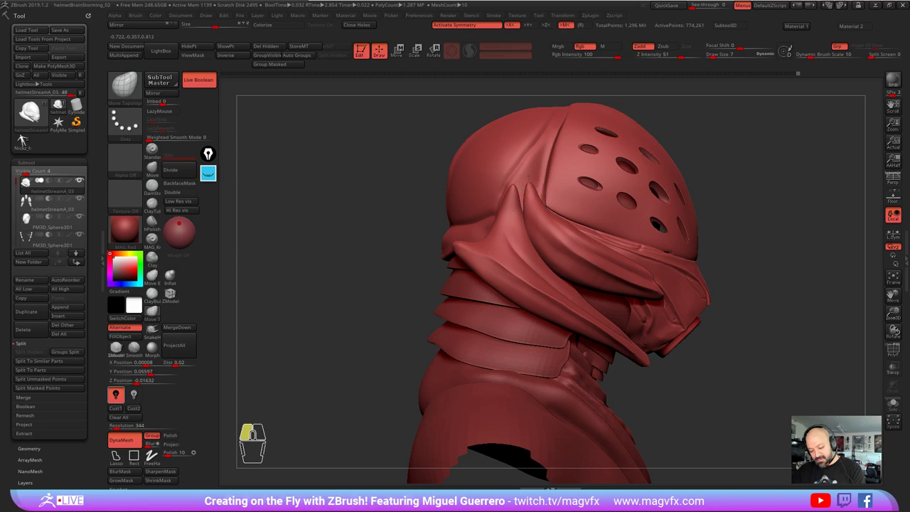
click(26, 137)
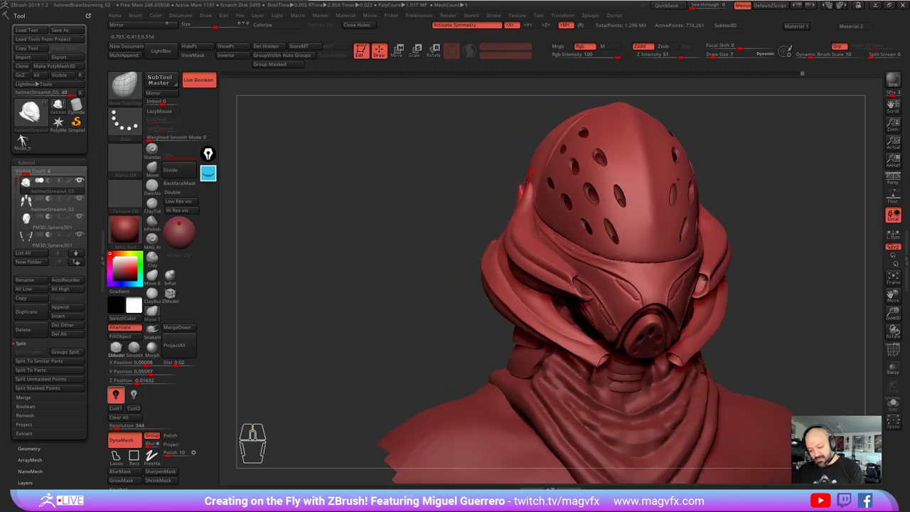
click(25, 137)
click(25, 137)
click(26, 137)
click(26, 136)
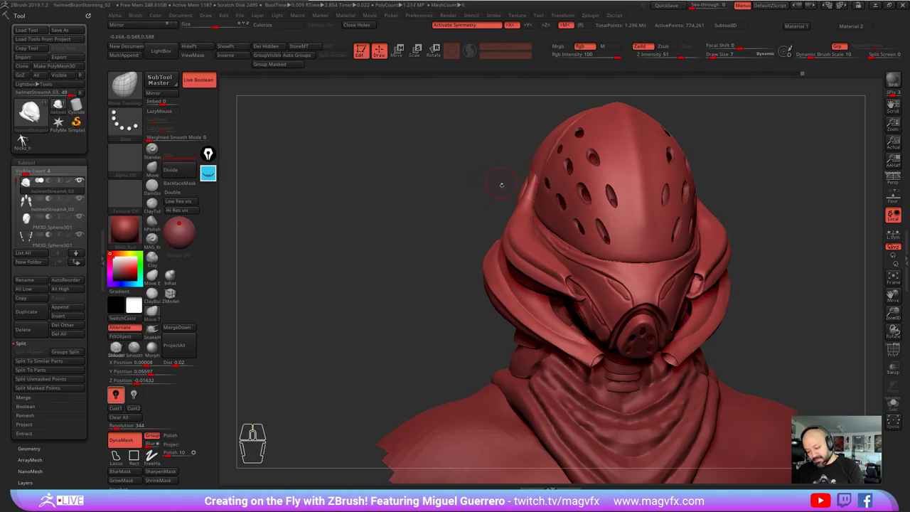
click(25, 136)
click(26, 137)
click(26, 137)
click(25, 136)
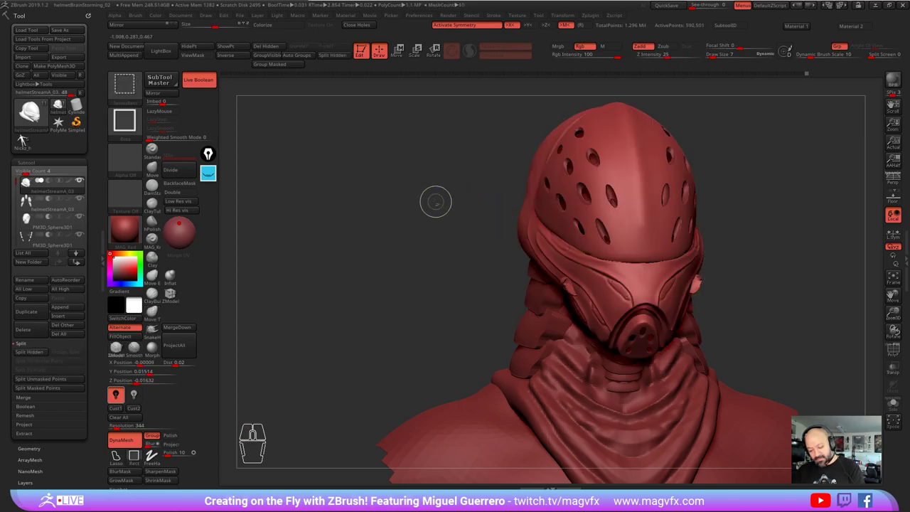
Step: Review the helmet in three-quarter view and bring the hood back into view
click(25, 136)
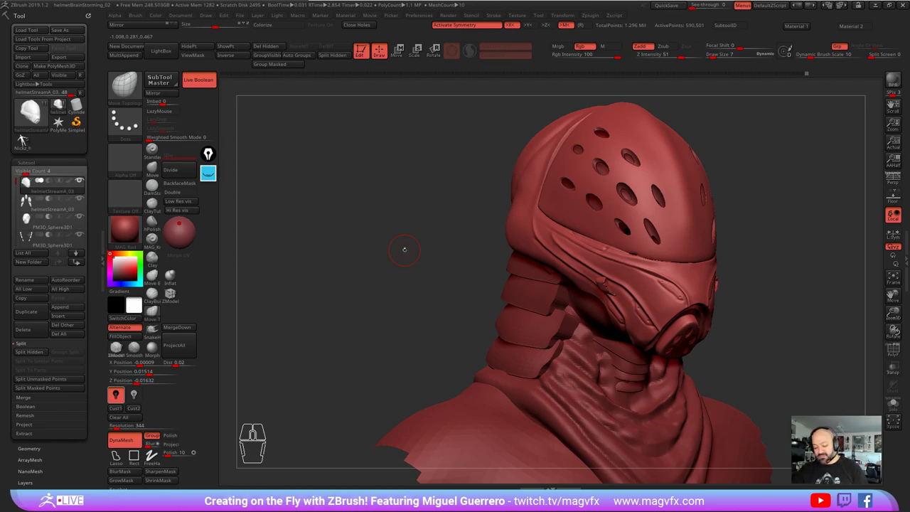
click(26, 134)
click(25, 134)
click(25, 133)
click(25, 134)
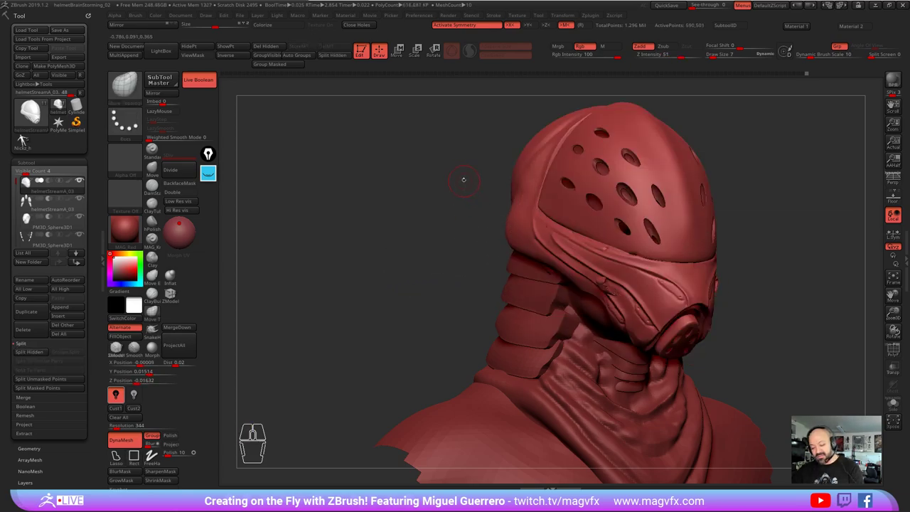
click(26, 134)
click(25, 133)
click(26, 134)
click(26, 134)
click(25, 134)
click(25, 134)
click(26, 134)
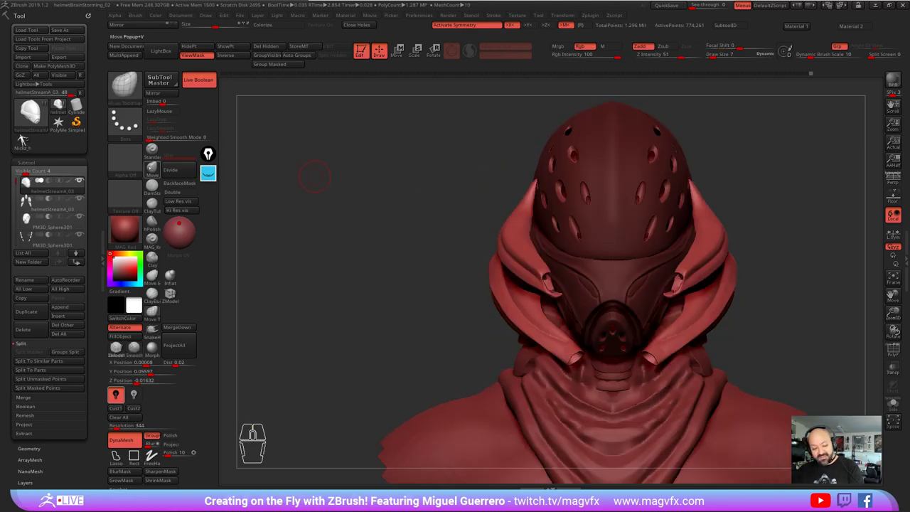
Step: Hide the dome, face guard and respirator so the bare face shows inside the hood between the fins
click(26, 134)
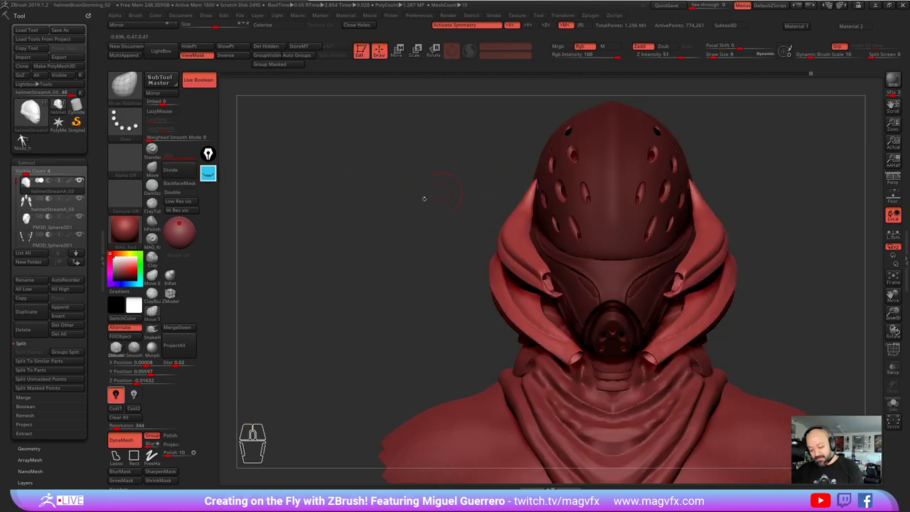
click(25, 133)
click(26, 133)
click(26, 134)
right_click(26, 133)
click(26, 134)
click(26, 134)
click(26, 133)
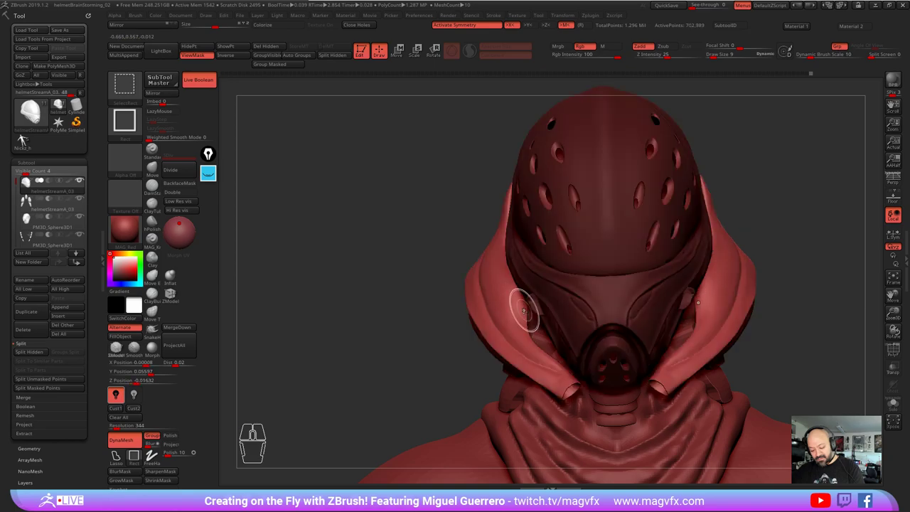
click(25, 133)
click(26, 134)
click(25, 134)
click(26, 133)
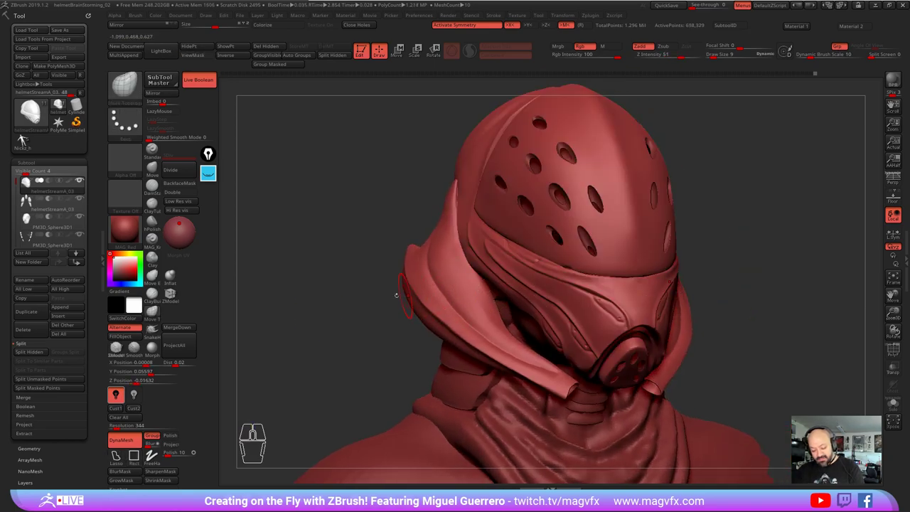
click(26, 133)
click(25, 134)
click(26, 134)
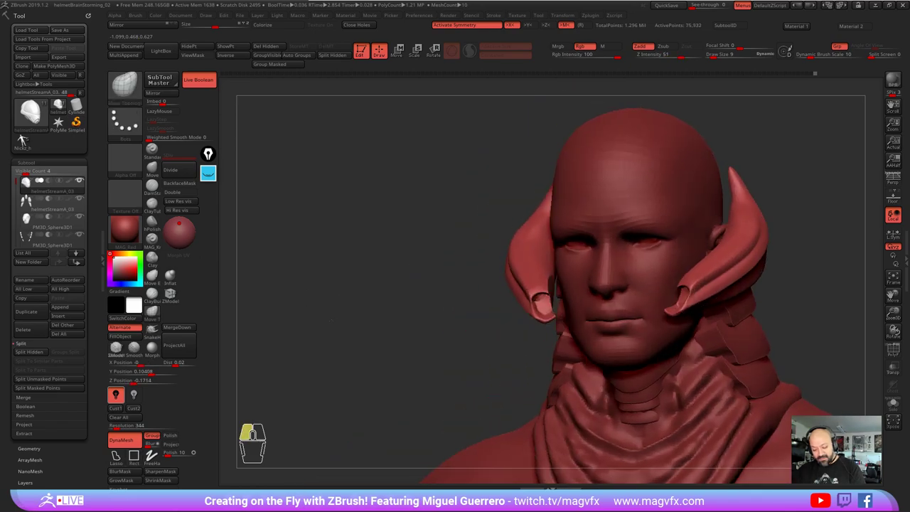
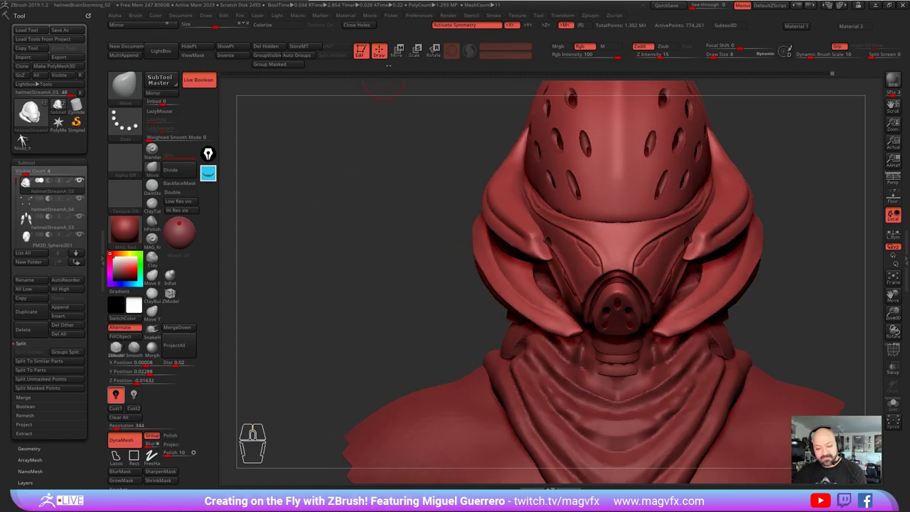
Step: In profile view, sculpt along the fin sweeping back from the face guard with ZSub and LazyMouse
click(26, 138)
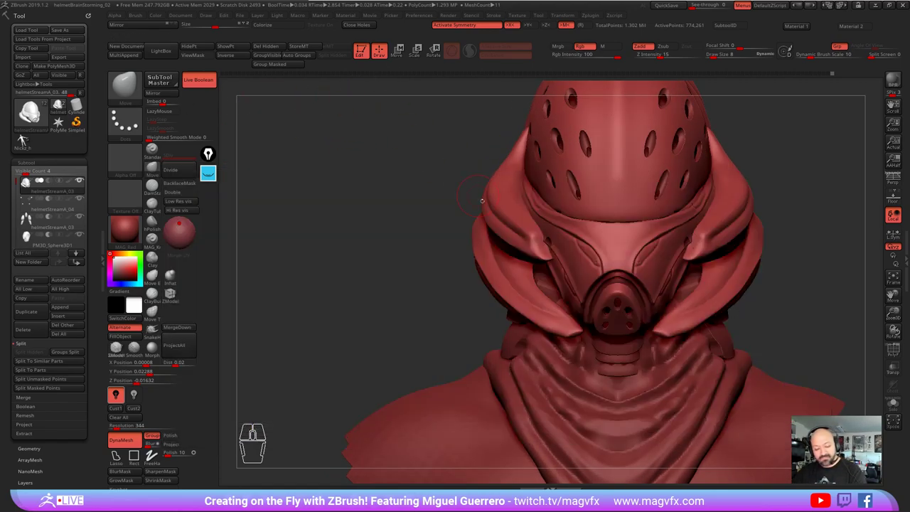
click(25, 138)
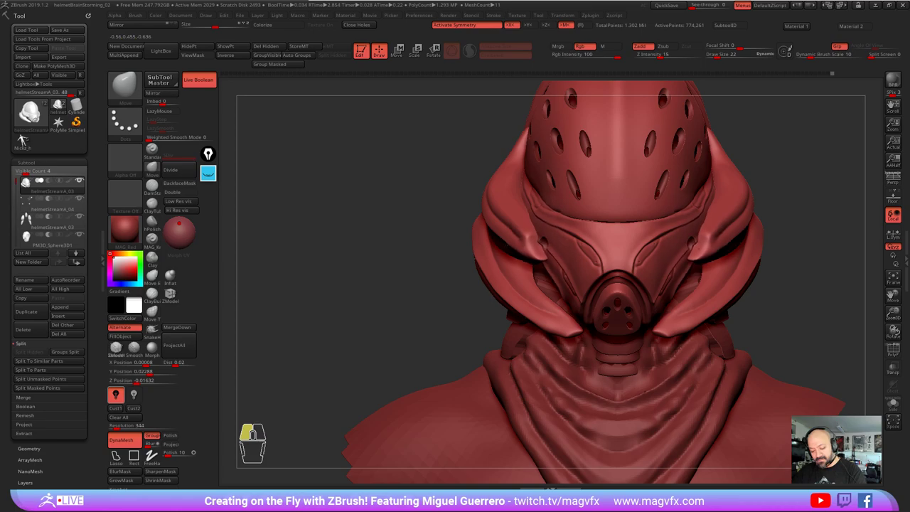
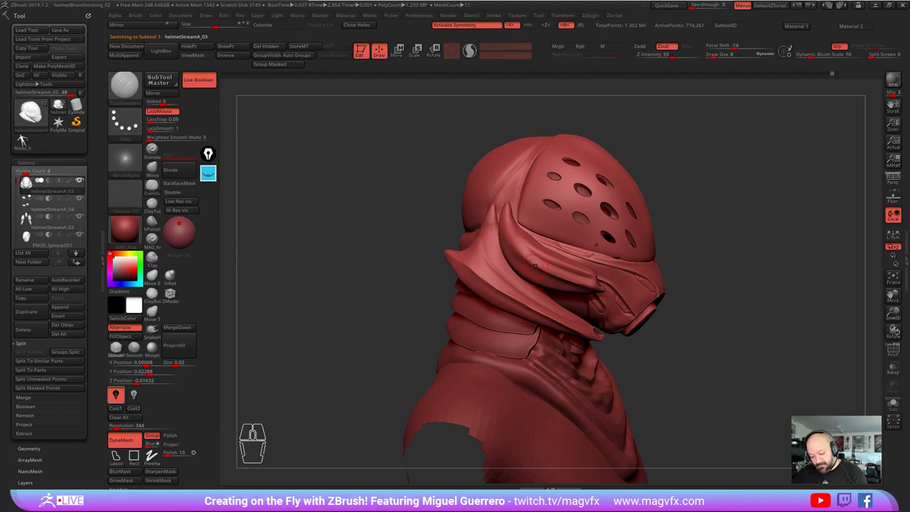
click(26, 138)
click(26, 138)
click(27, 138)
click(26, 137)
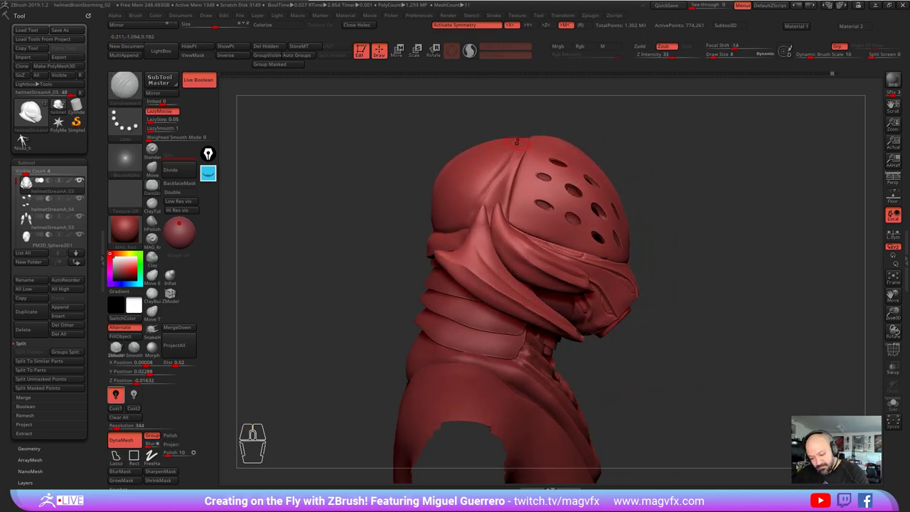
click(26, 138)
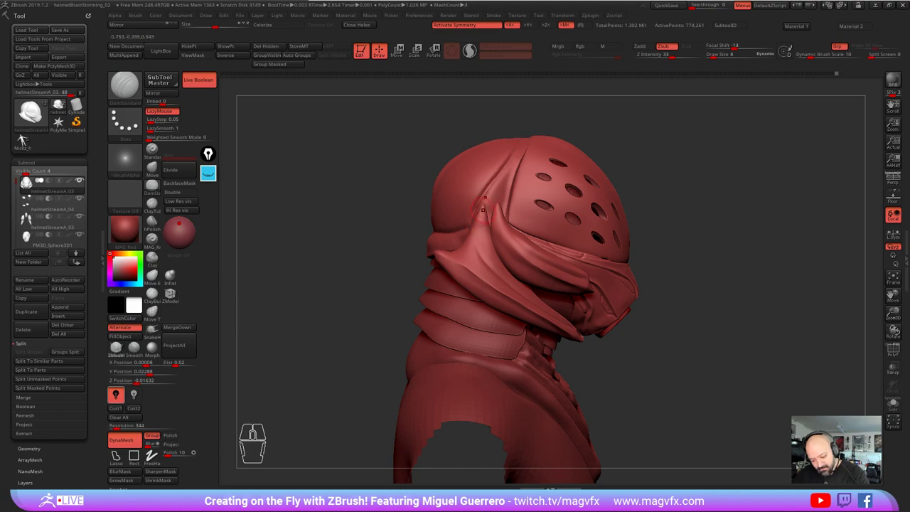
click(26, 138)
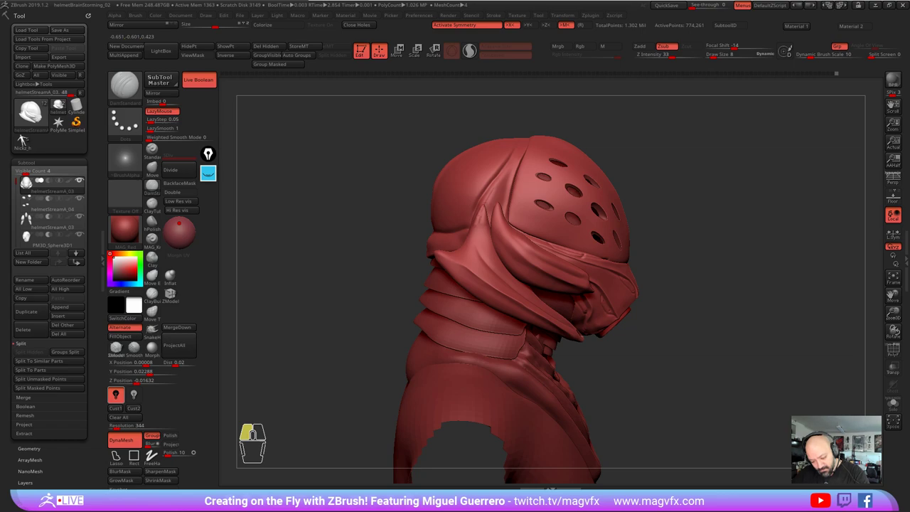
click(27, 138)
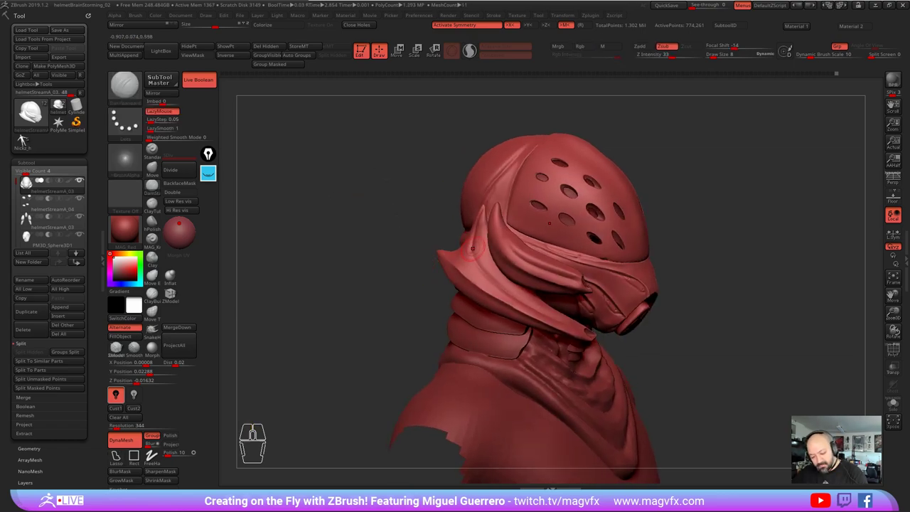
click(26, 138)
click(26, 137)
click(26, 137)
Step: Move in close on the front to check the perforated dome, hood folds and vented respirator
click(27, 138)
click(26, 138)
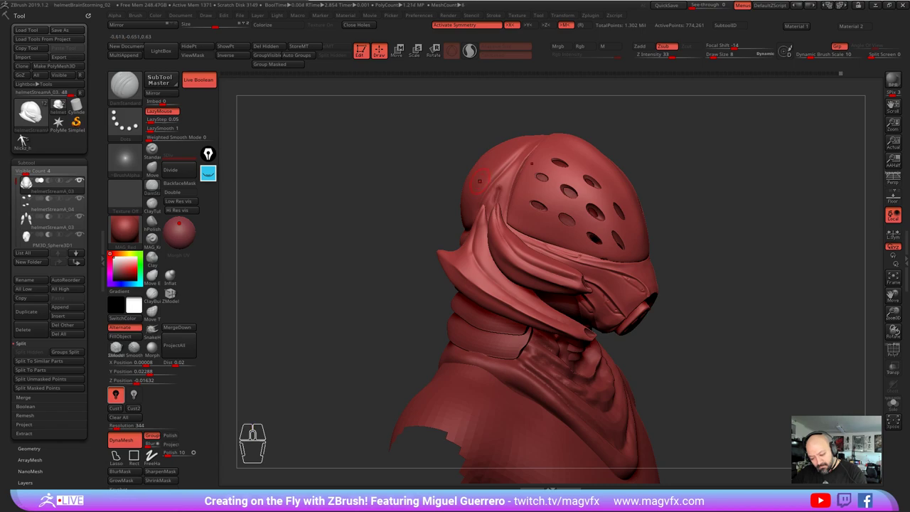
click(26, 138)
right_click(26, 138)
click(27, 138)
click(27, 138)
click(26, 138)
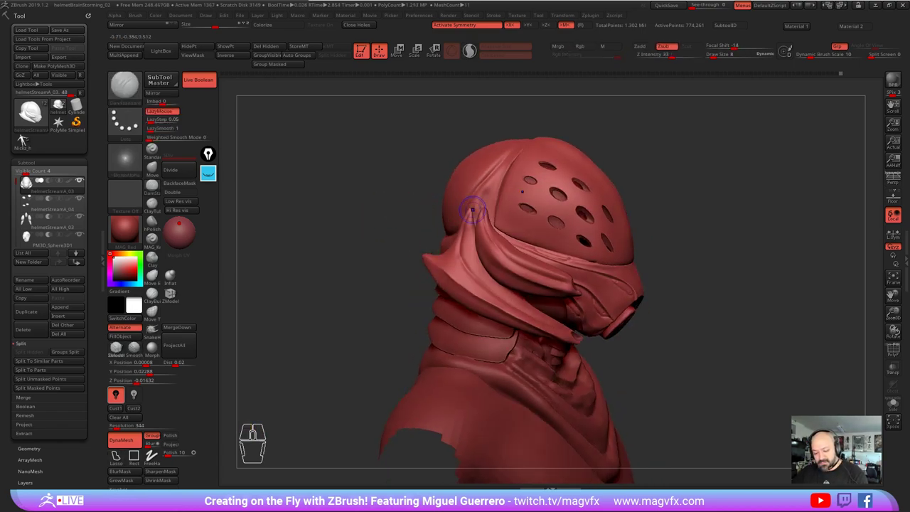
click(27, 138)
click(27, 138)
click(26, 138)
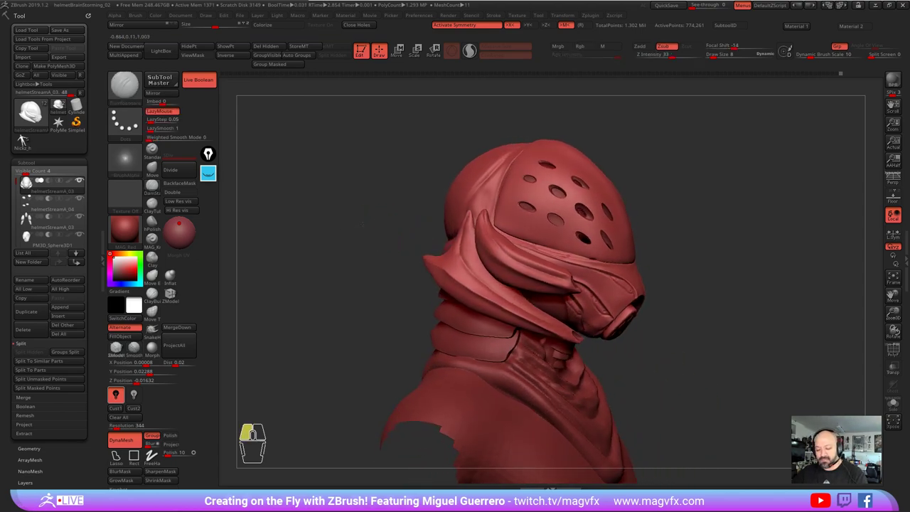
click(27, 138)
click(26, 138)
click(27, 138)
click(27, 137)
click(26, 137)
click(26, 138)
click(26, 138)
click(26, 138)
right_click(26, 138)
right_click(27, 138)
right_click(26, 137)
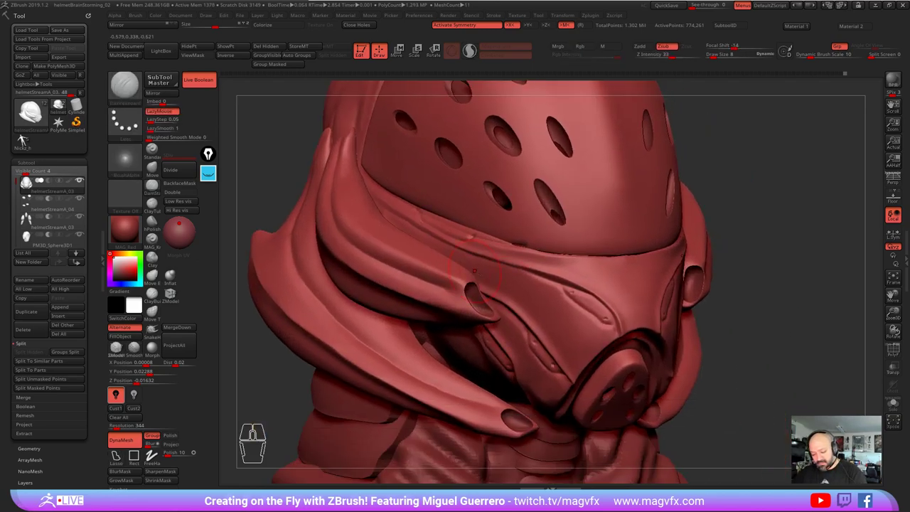
right_click(26, 138)
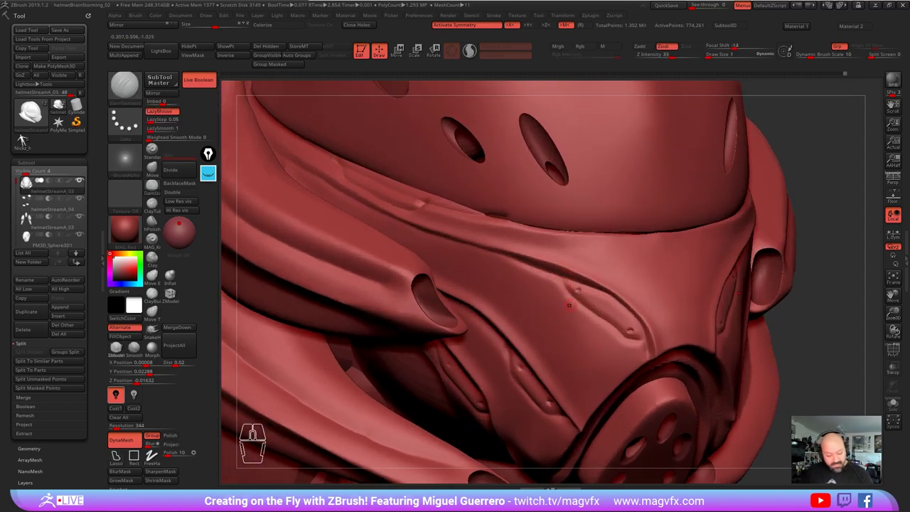
click(27, 138)
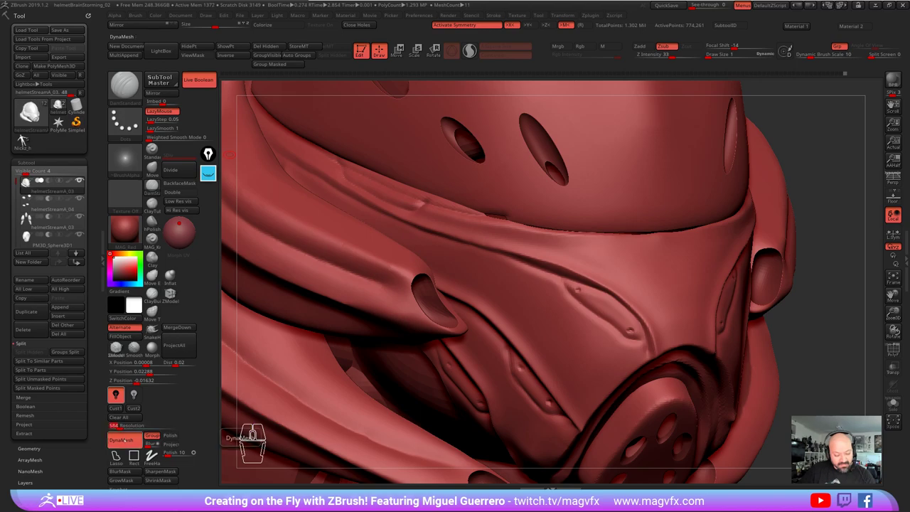
click(26, 137)
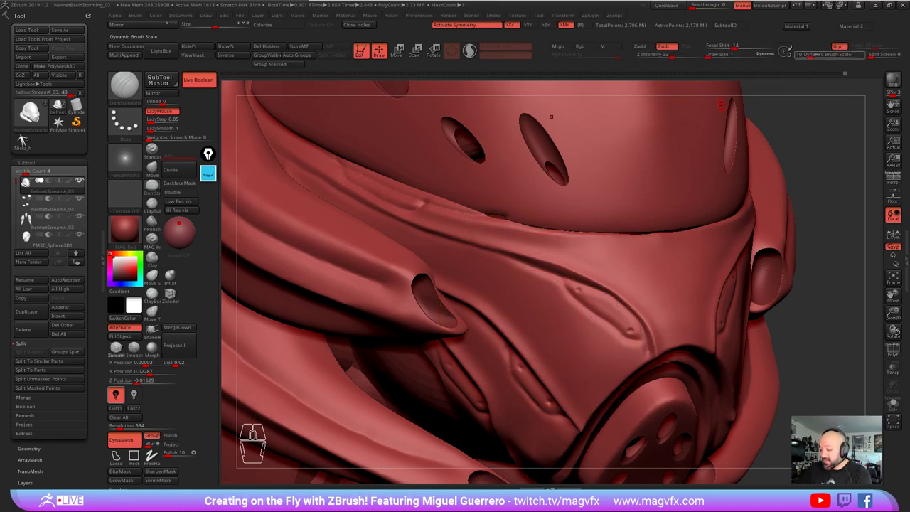
click(25, 137)
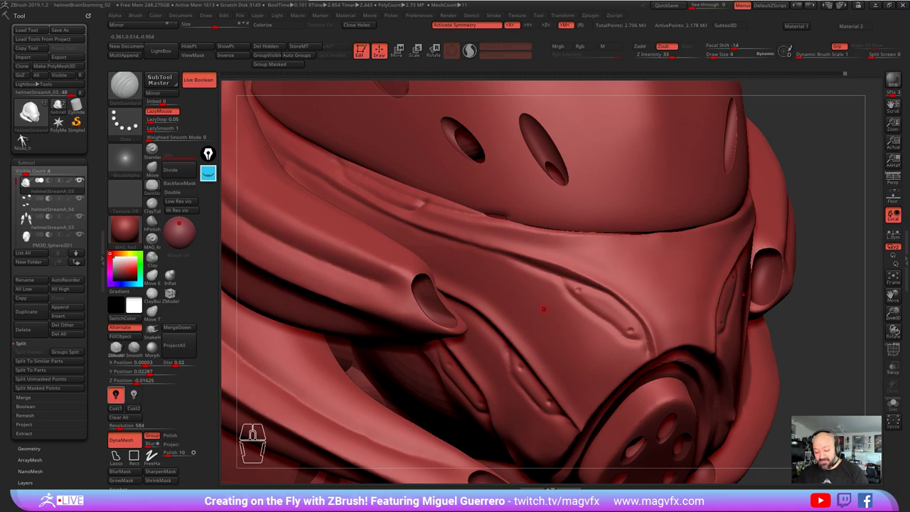
click(25, 138)
click(25, 137)
click(26, 137)
click(26, 137)
click(26, 137)
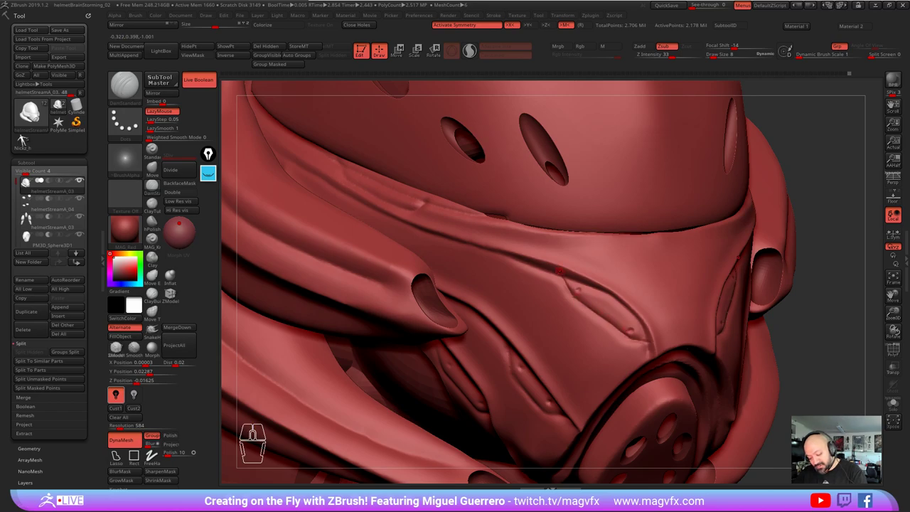
click(25, 137)
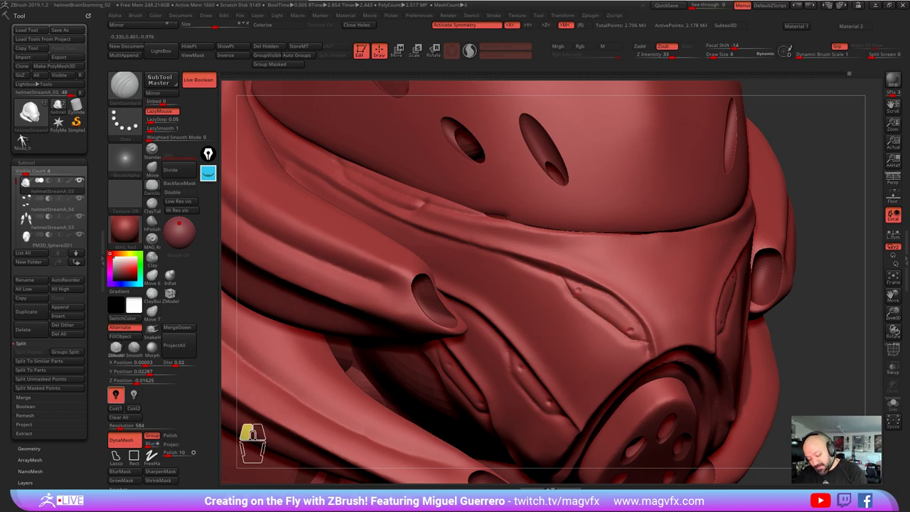
click(25, 137)
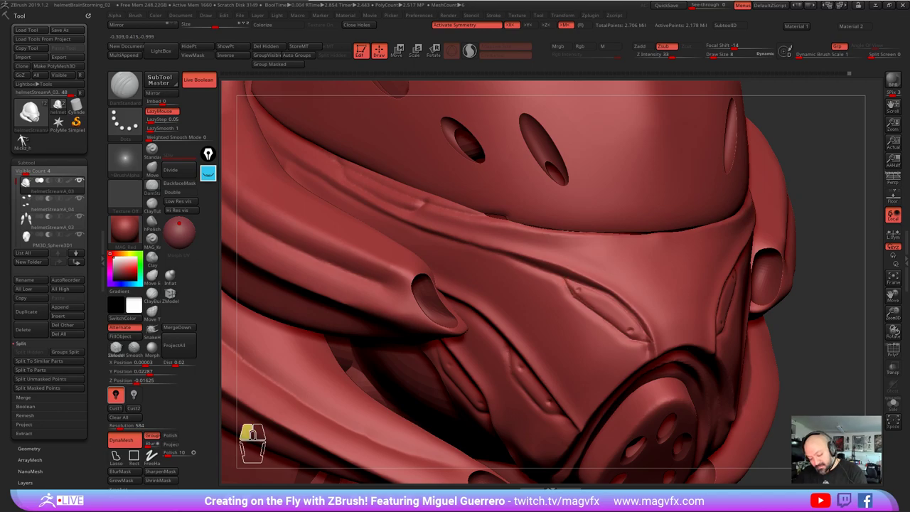
right_click(26, 137)
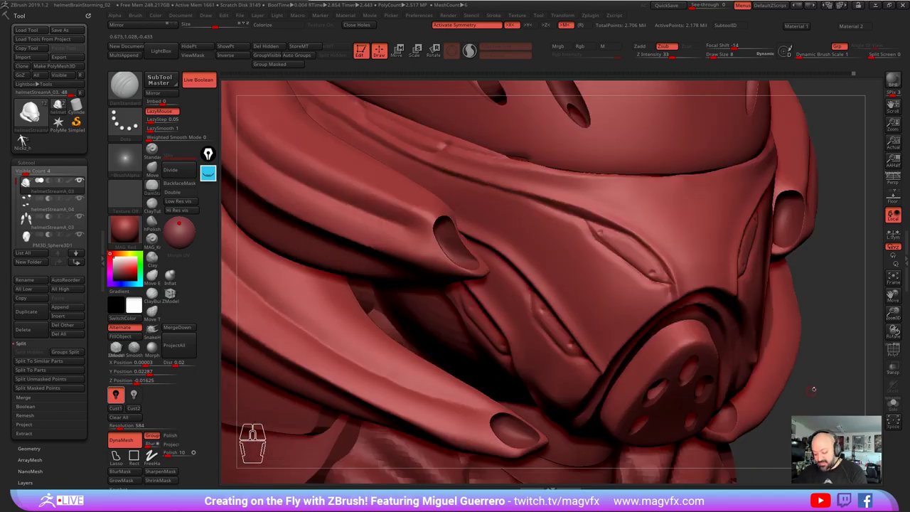
click(26, 137)
click(25, 137)
click(25, 137)
click(25, 137)
click(26, 137)
right_click(26, 137)
click(26, 137)
click(25, 137)
click(25, 137)
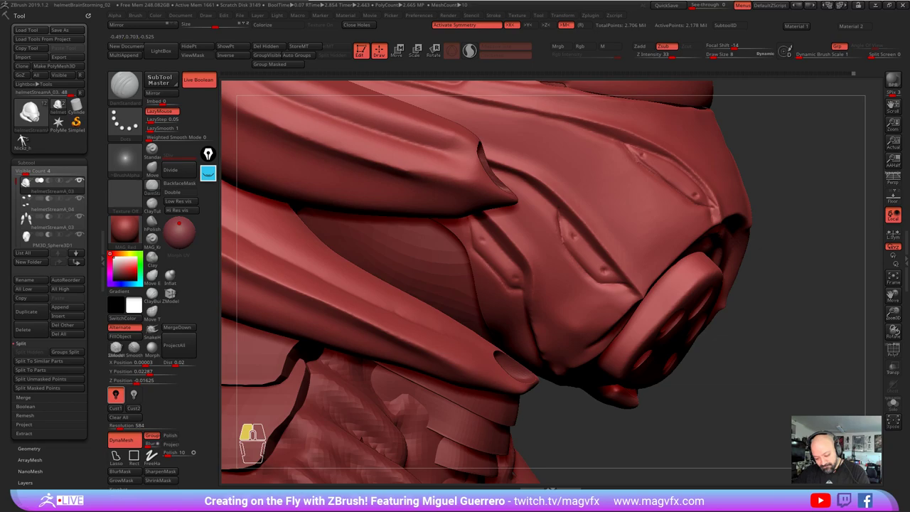
click(26, 137)
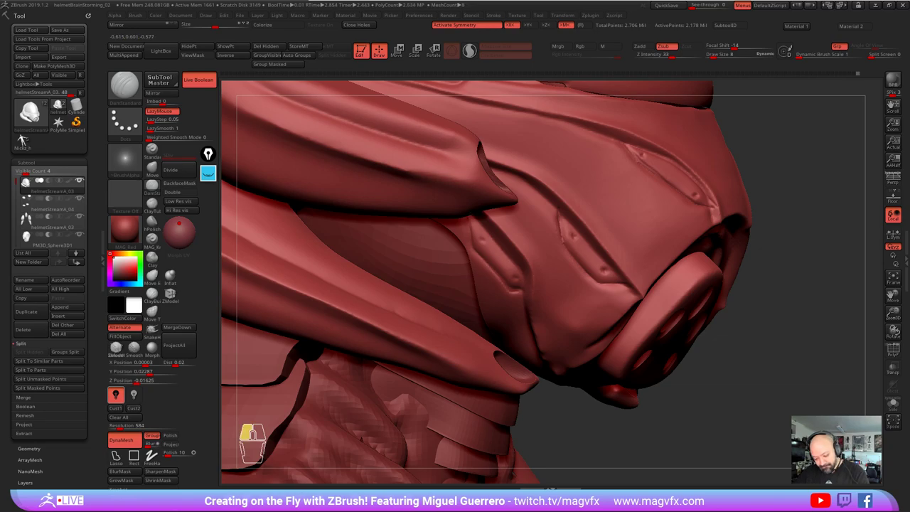
right_click(25, 137)
click(25, 138)
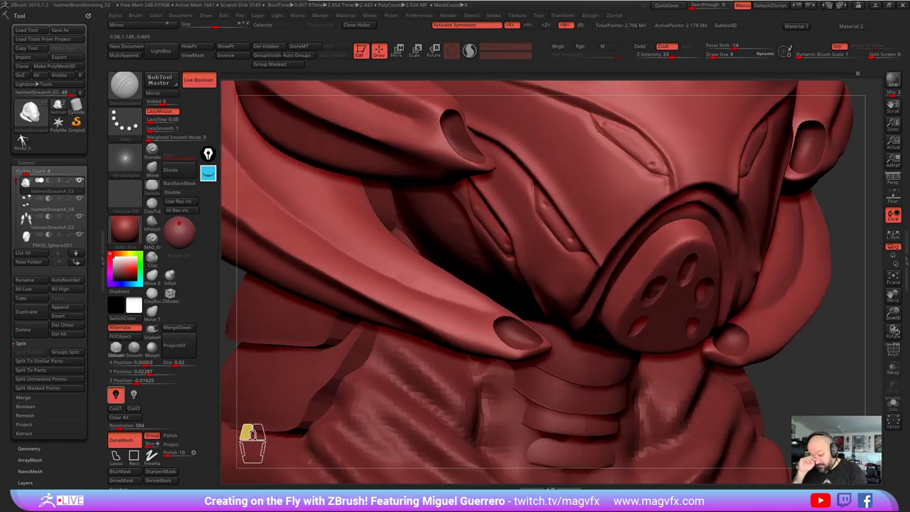
click(26, 137)
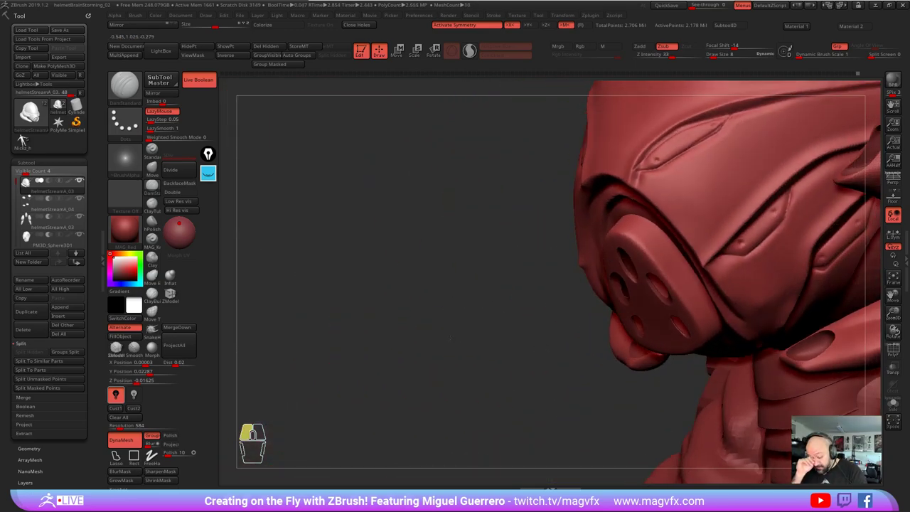
click(25, 138)
click(25, 137)
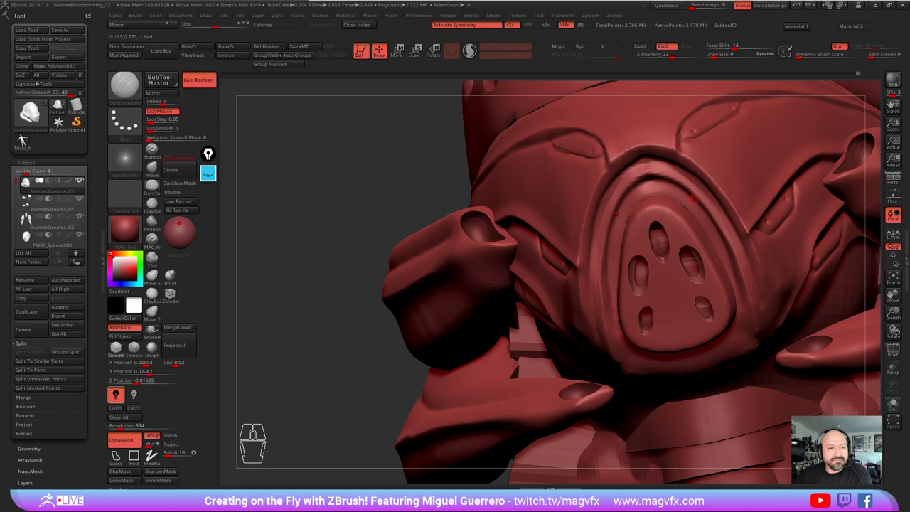
right_click(26, 137)
click(25, 137)
right_click(26, 138)
click(26, 137)
right_click(26, 137)
click(26, 137)
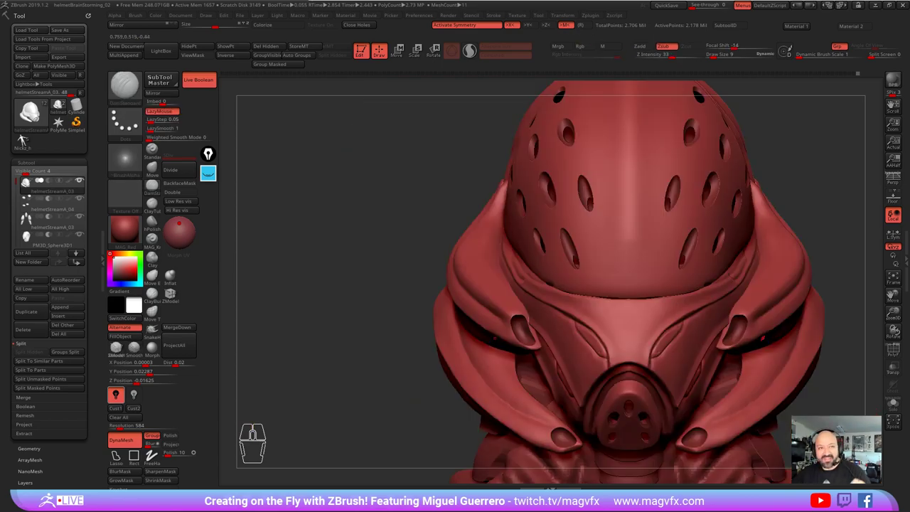
Step: Frame the whole bust straight-on and make the scarf SubTool (PM3D_Sphere3D_2) the active piece
click(25, 137)
right_click(25, 138)
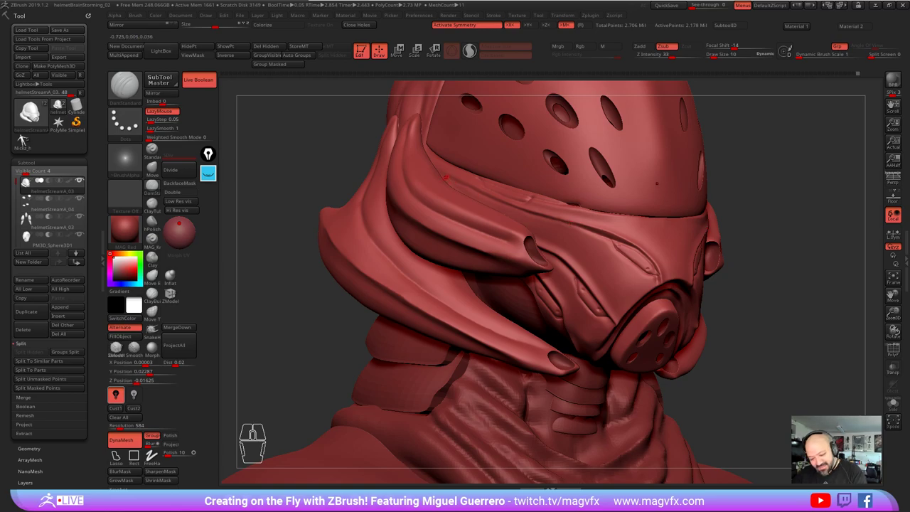
click(26, 138)
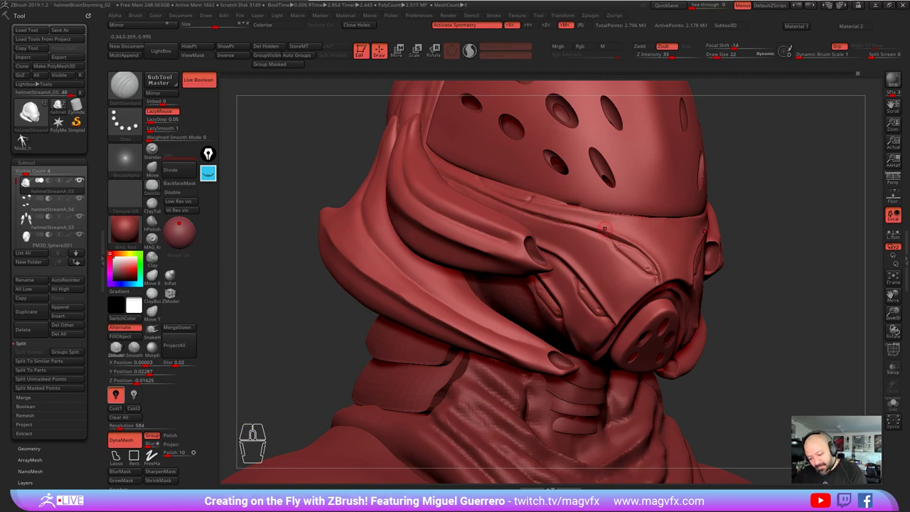
right_click(25, 137)
right_click(26, 137)
right_click(26, 137)
right_click(25, 137)
click(26, 137)
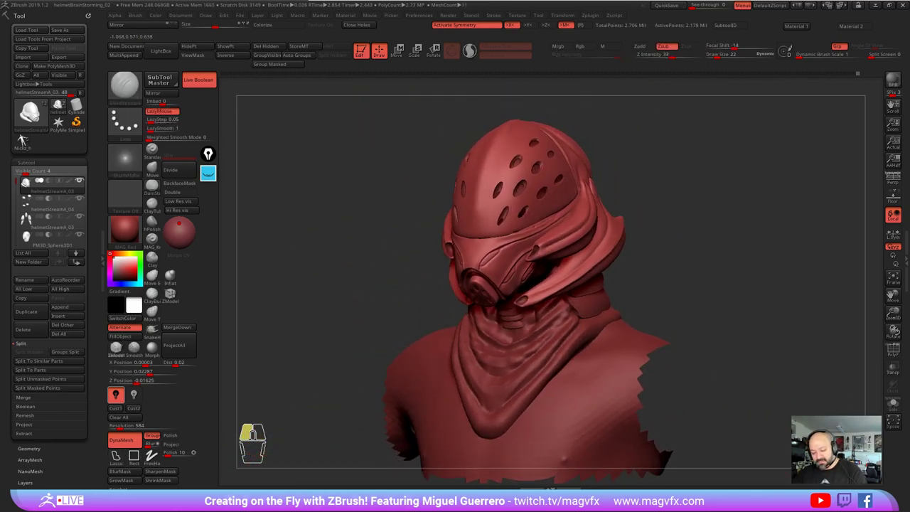
click(26, 137)
click(25, 137)
right_click(26, 137)
click(25, 137)
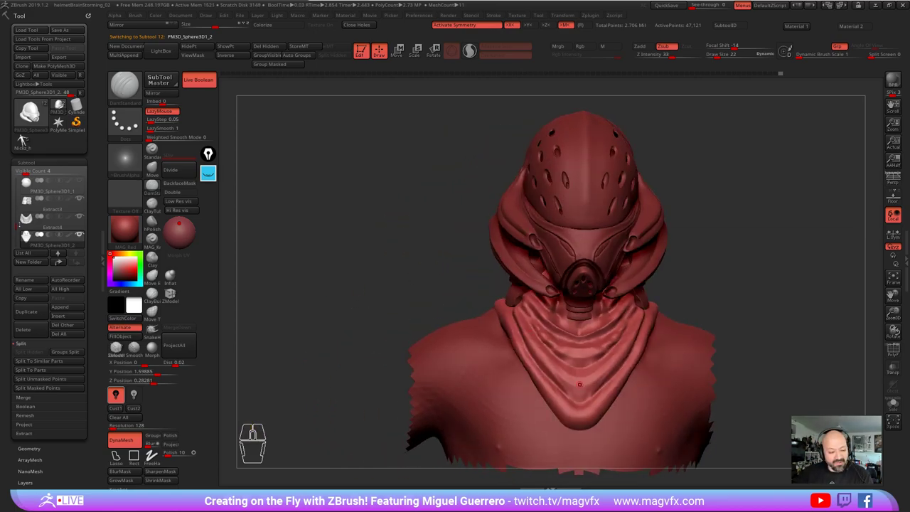
Step: Mask and extract a smooth V-necked shirt over the shoulders and solo the new SubTool
click(26, 137)
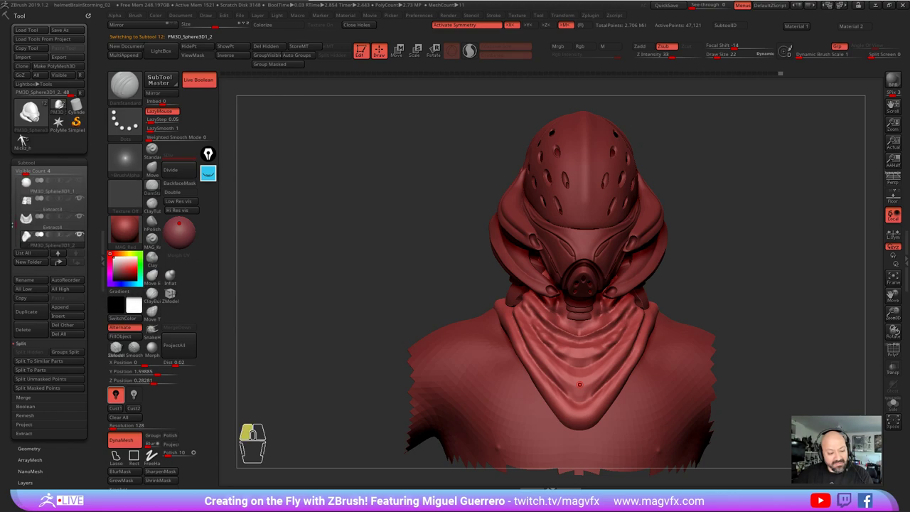
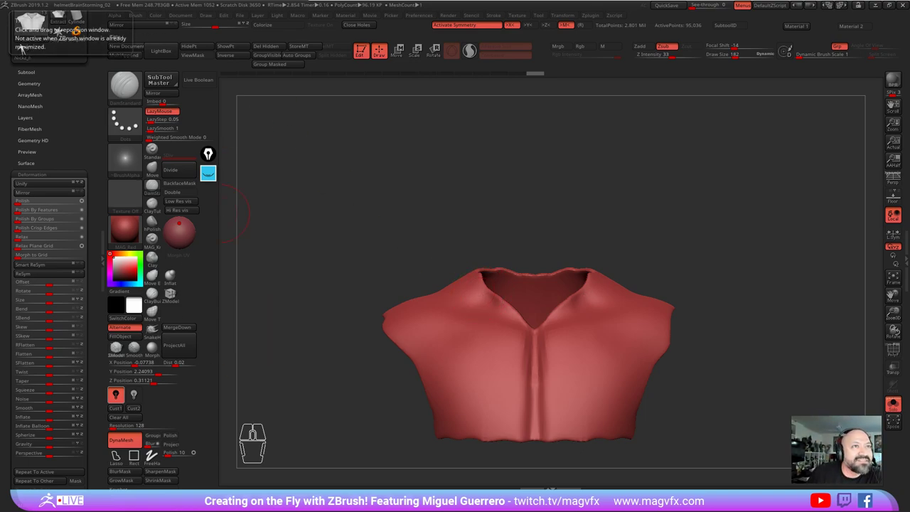
Step: Turn off Solo and hide the scarf SubTool so the full bust shows from the front
click(26, 47)
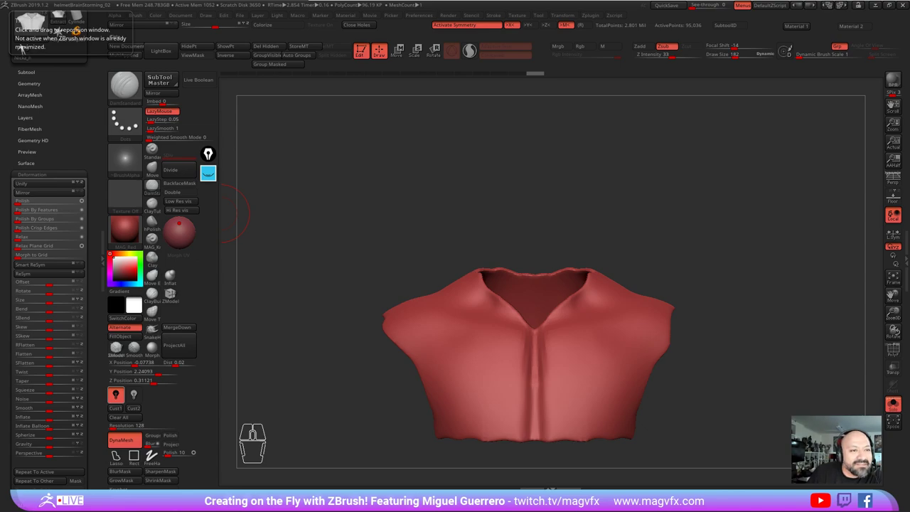
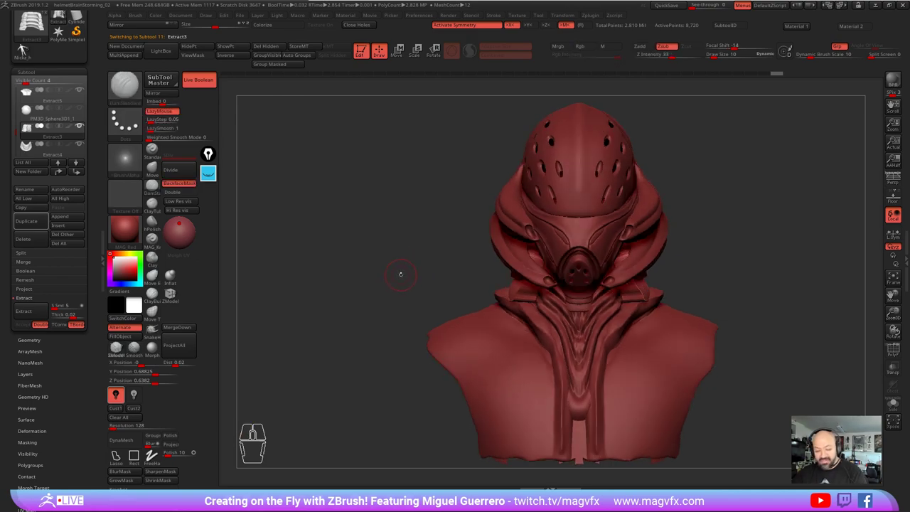
Step: Make the rounded respirator sphere piece (PM3D_Sphere3D1) active and show it solo
click(28, 45)
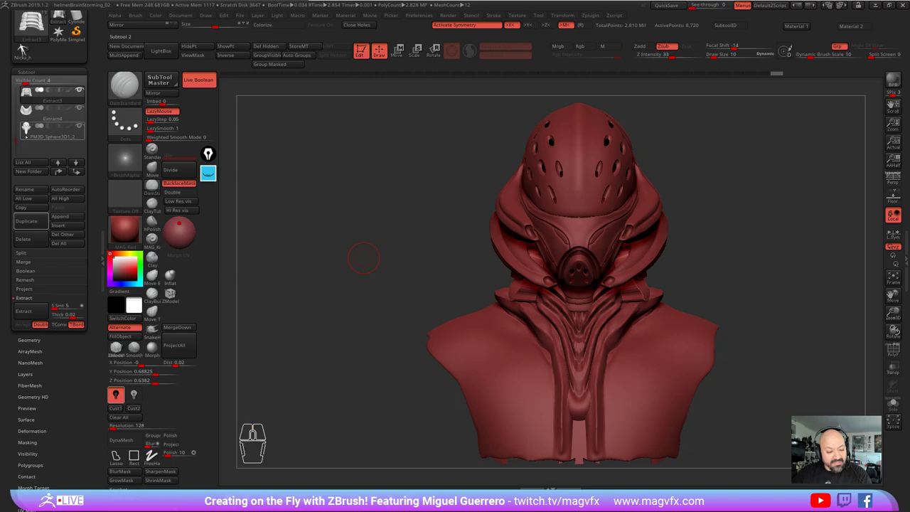
click(28, 44)
click(28, 44)
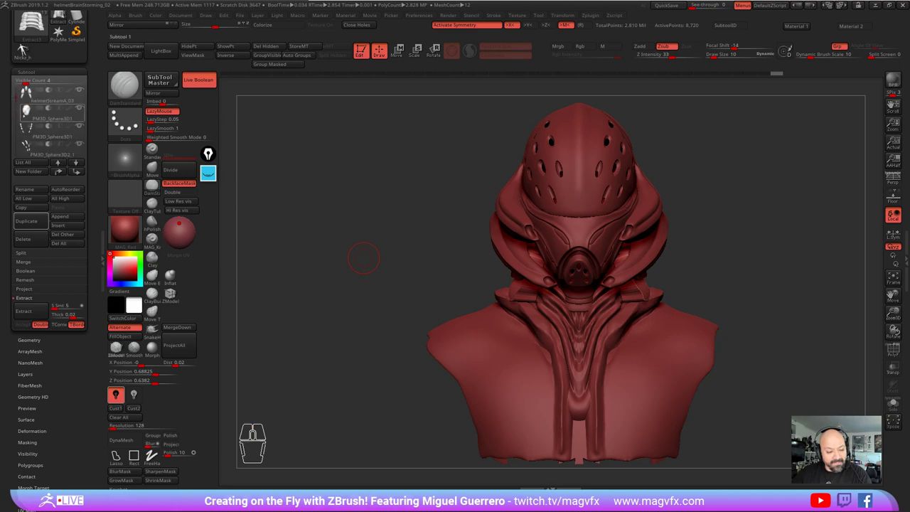
click(28, 44)
click(26, 50)
click(27, 50)
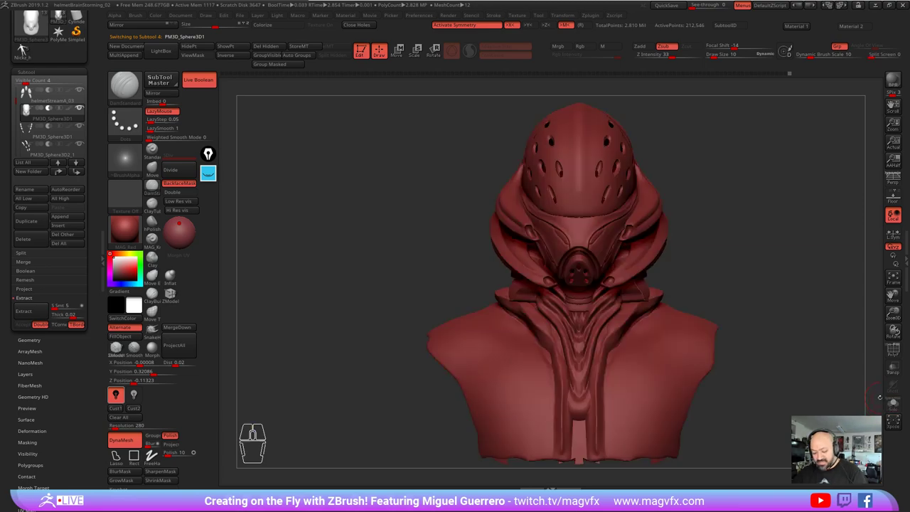
click(27, 50)
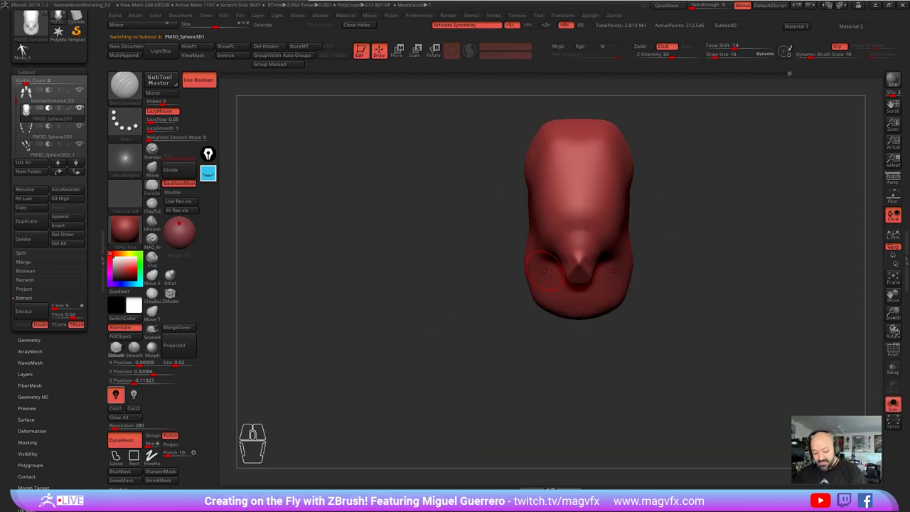
Step: From the side, build up clay on the piece's left side with a clay brush, checking it against the full bust
click(26, 50)
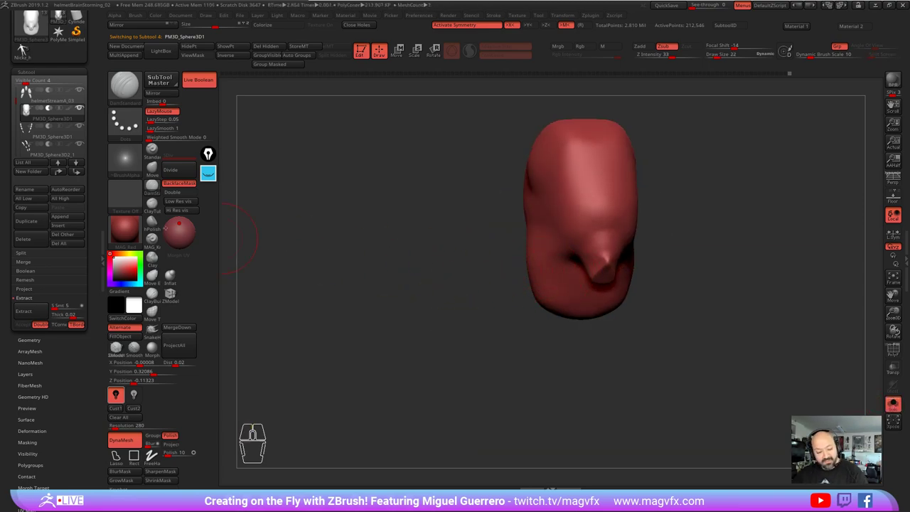
click(26, 50)
click(27, 50)
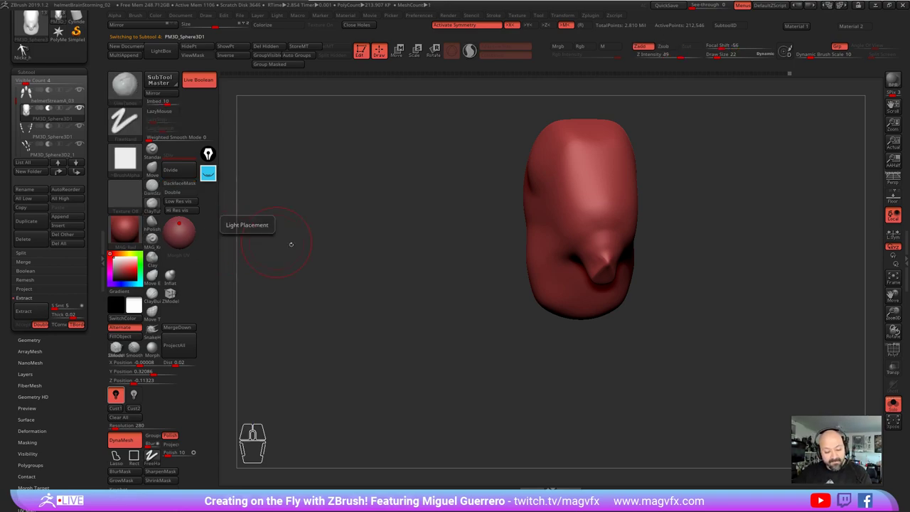
click(26, 50)
click(26, 50)
double_click(27, 50)
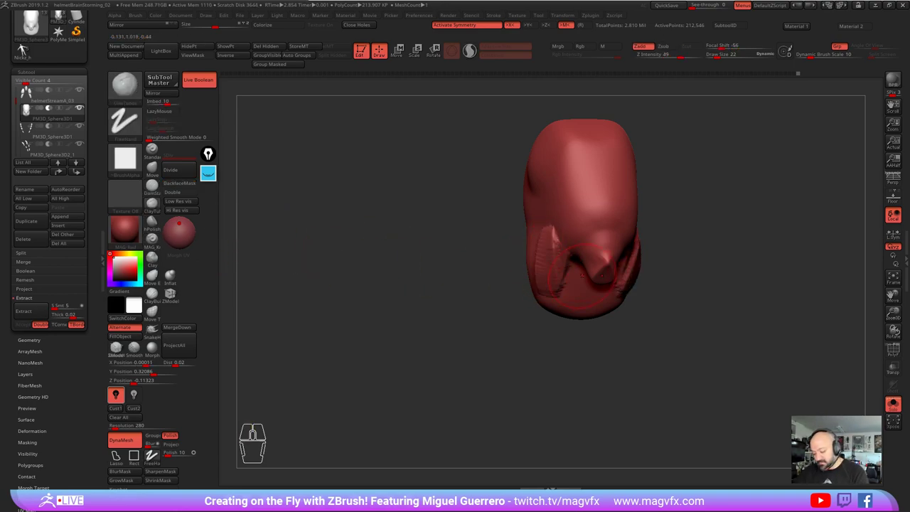
click(26, 50)
click(26, 50)
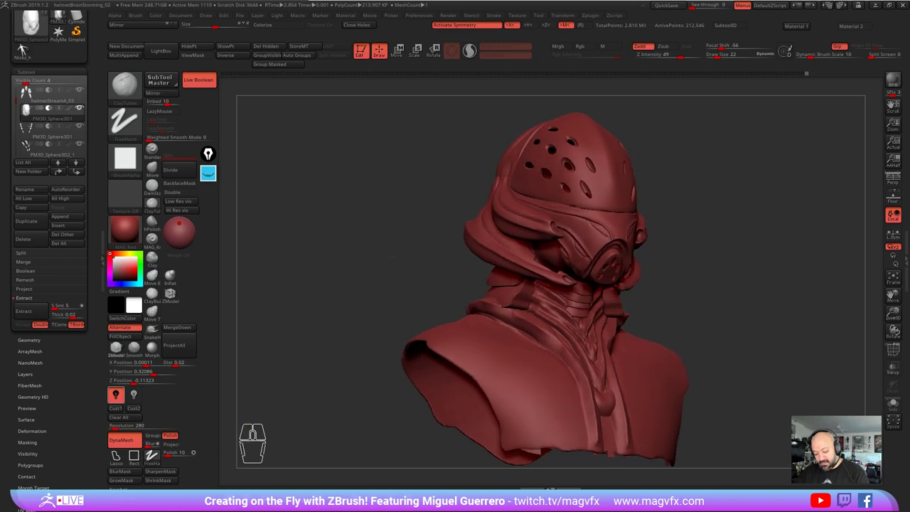
click(26, 50)
Step: Add more clay along the piece's left side, then show all parts of the bust again
double_click(27, 50)
click(26, 50)
click(26, 48)
click(26, 48)
click(26, 49)
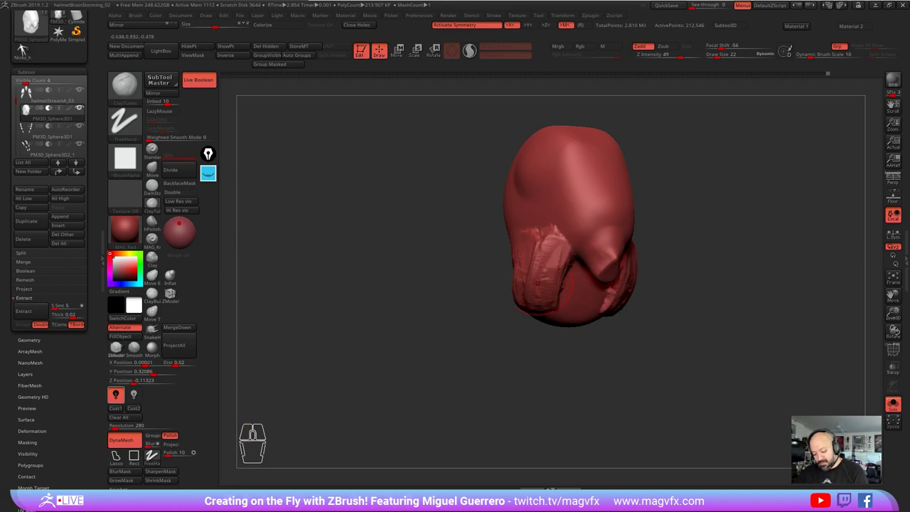
click(26, 48)
click(26, 49)
click(27, 48)
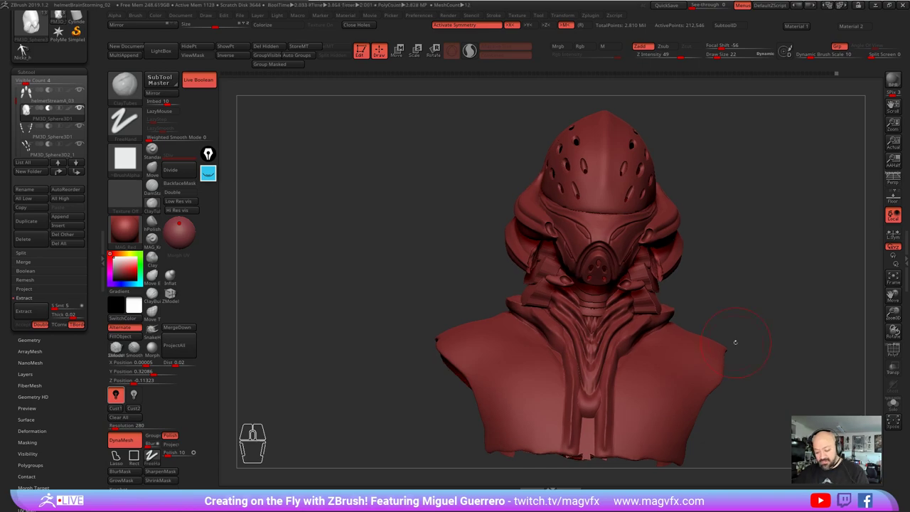
Step: Make the layered neck ring piece the active SubTool and review it
click(26, 48)
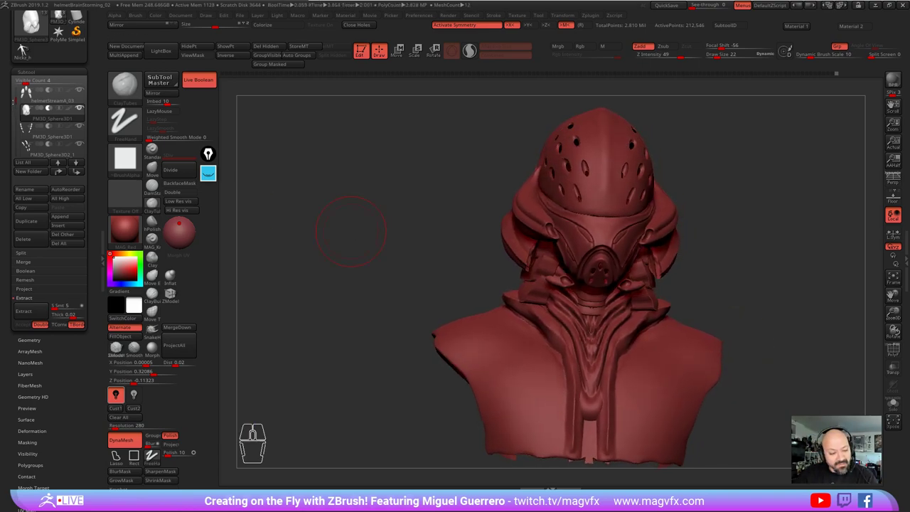
click(27, 49)
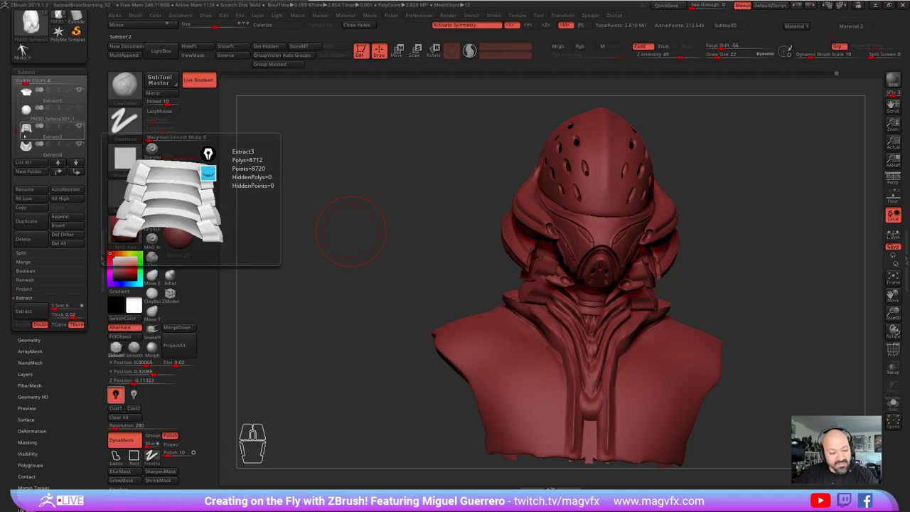
click(26, 49)
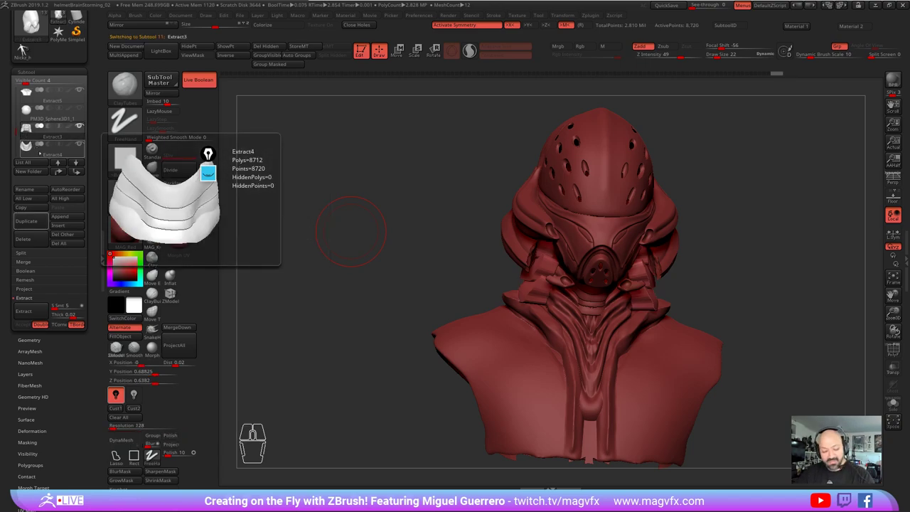
click(27, 49)
double_click(27, 45)
click(26, 45)
click(27, 45)
click(26, 45)
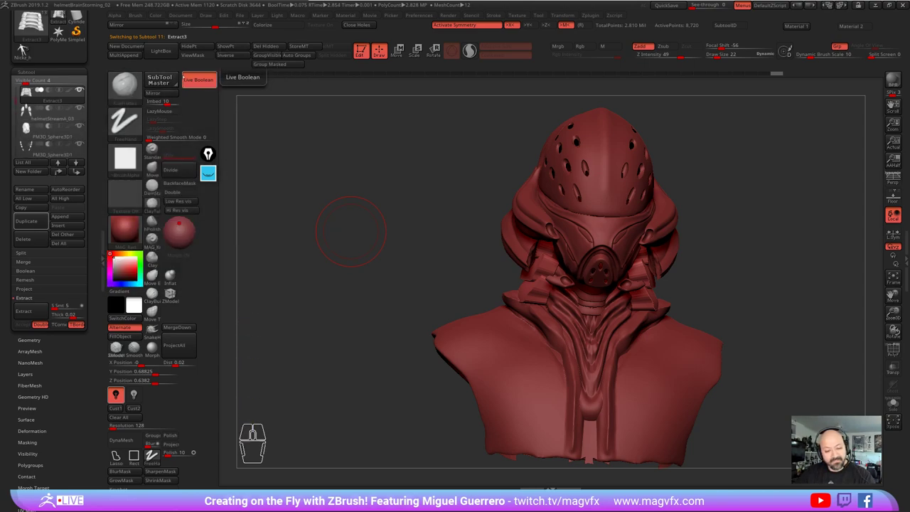
Step: Return to the sphere head piece with its snout and isolate it with the rest of the bust hidden
double_click(26, 45)
click(27, 44)
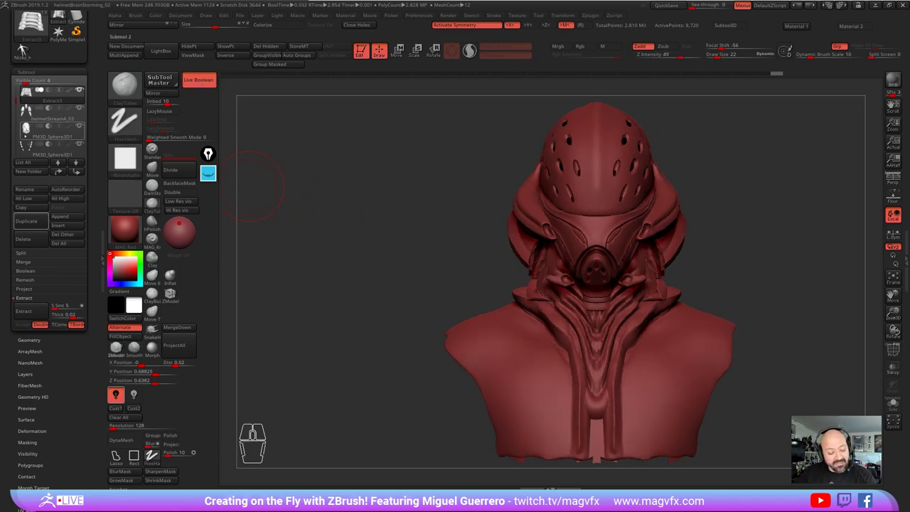
click(26, 44)
click(26, 44)
click(27, 51)
click(26, 50)
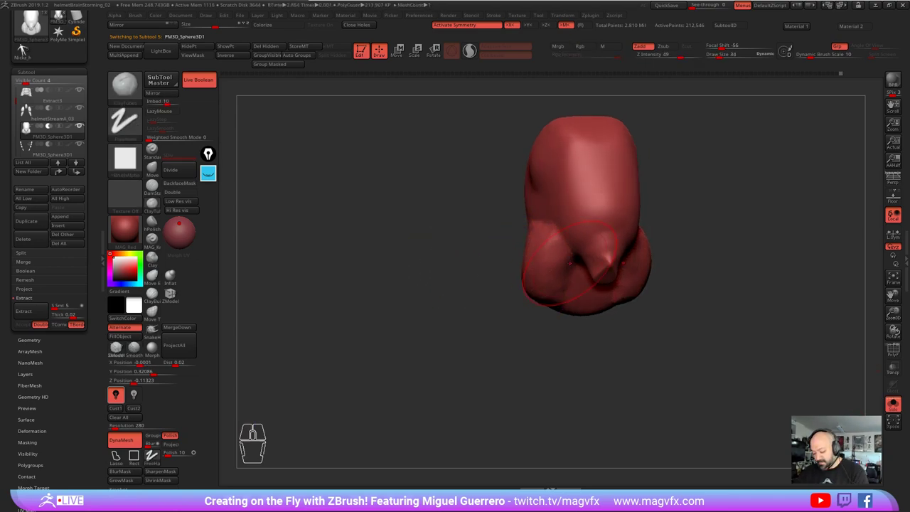
Step: Turn Solo off to show the full bust and switch to the Move Topological brush
click(27, 51)
click(26, 50)
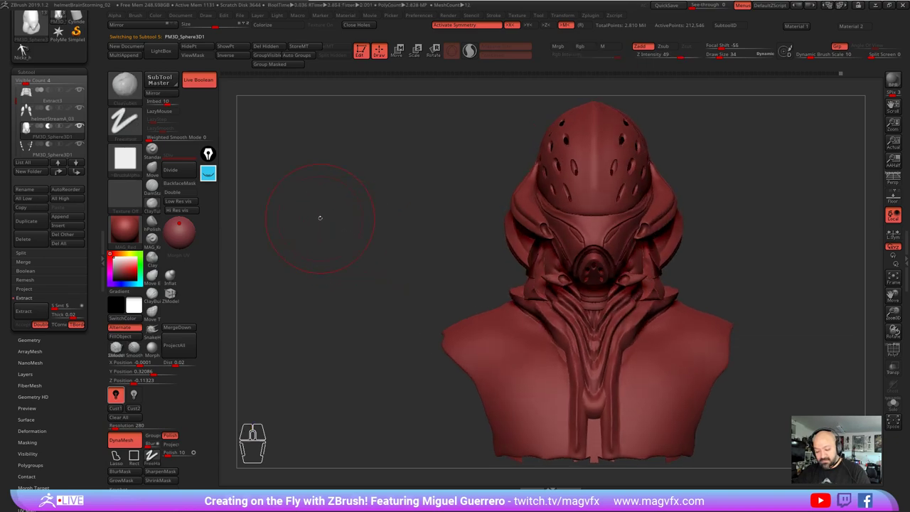
click(26, 50)
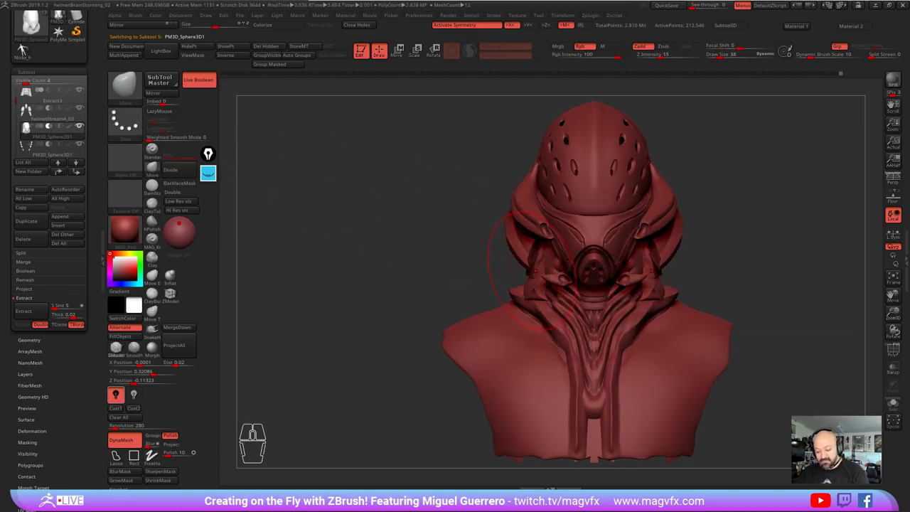
Step: Drag the sphere piece's surface into shape around the hood with Move Topological strokes
click(26, 49)
click(27, 49)
click(26, 49)
click(26, 50)
click(26, 49)
click(26, 50)
click(26, 50)
click(26, 50)
click(26, 50)
click(27, 50)
click(27, 49)
click(27, 50)
Step: Continue refining the piece's form against the hood and settle on a front view of the bust
click(27, 50)
click(26, 49)
click(27, 50)
click(27, 50)
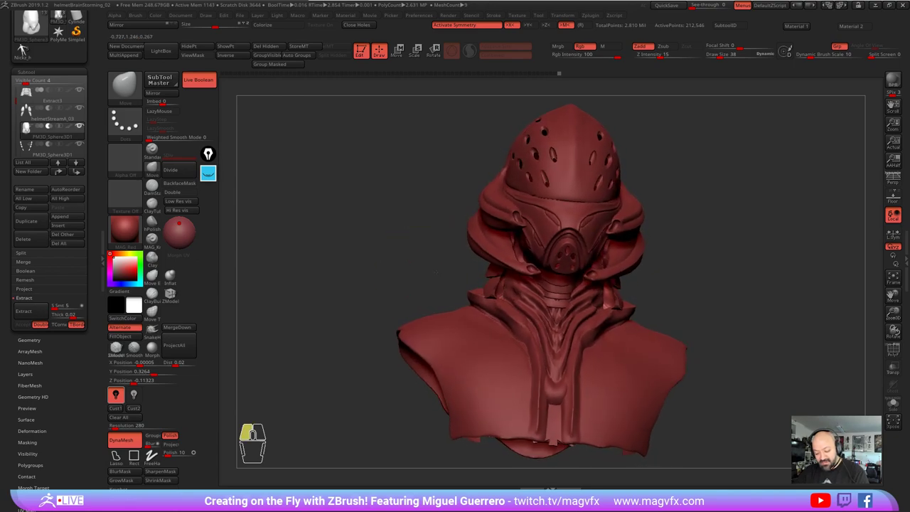
click(26, 49)
click(26, 50)
click(26, 50)
click(27, 50)
click(26, 49)
click(26, 50)
click(26, 49)
right_click(26, 50)
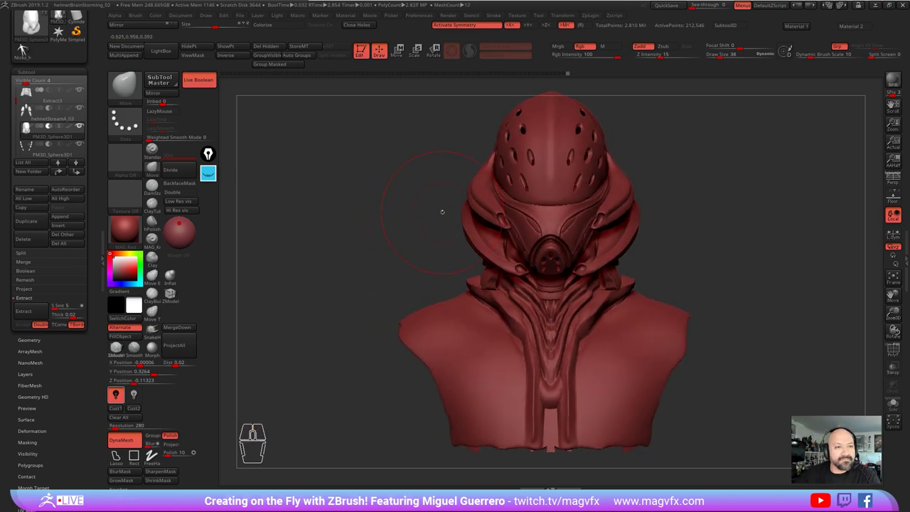
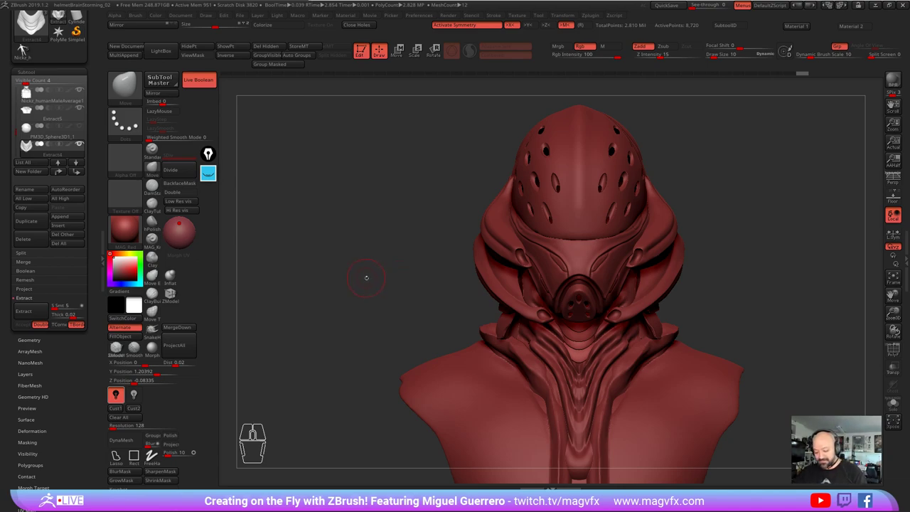
Step: Rotate the bust and pull the extracted collar into layered bands along the side of the face
click(27, 48)
click(27, 48)
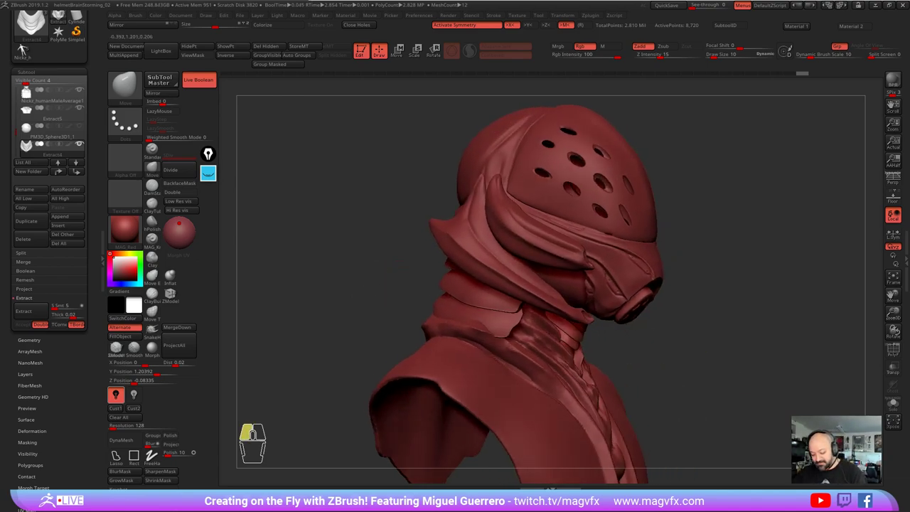
click(27, 48)
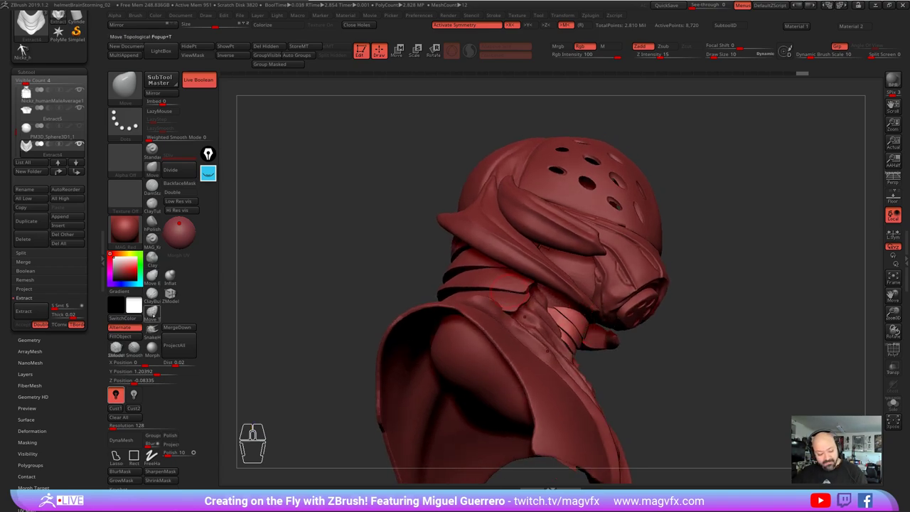
click(27, 49)
click(27, 48)
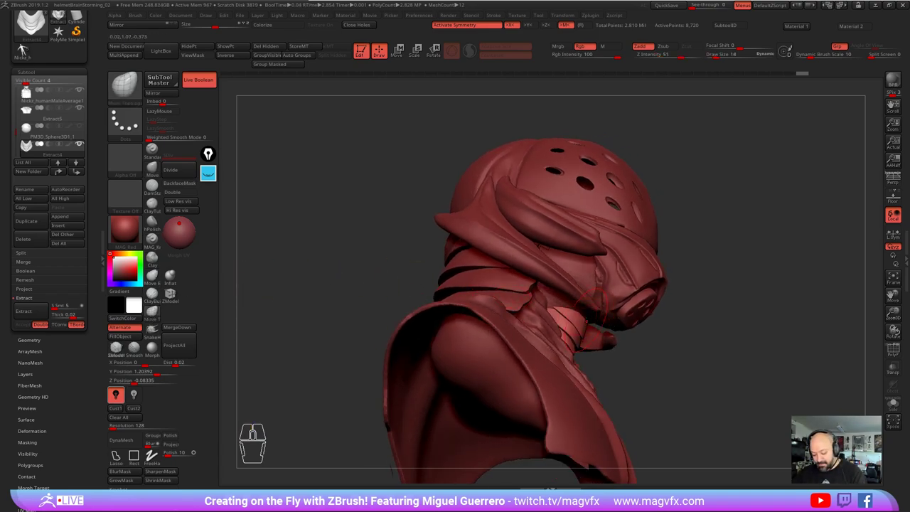
click(27, 48)
click(27, 49)
click(27, 49)
click(27, 49)
click(27, 48)
click(27, 48)
click(27, 49)
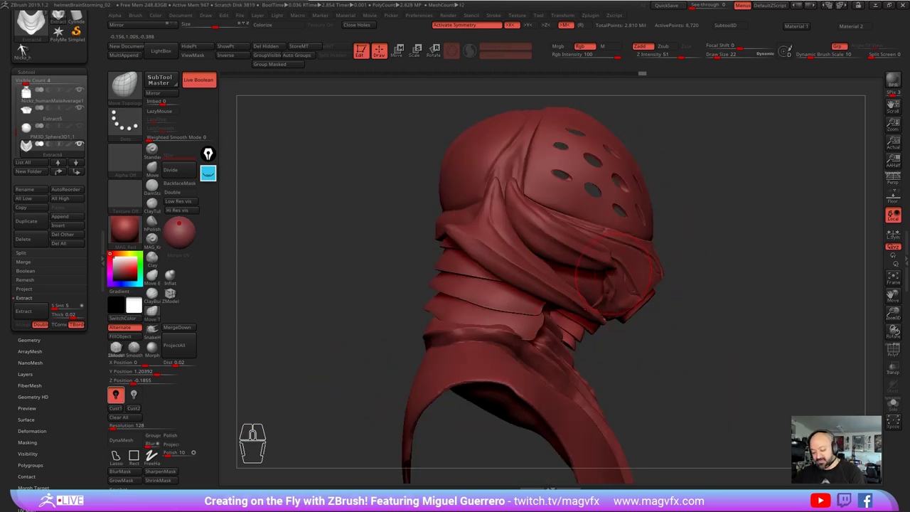
Step: Shape the collar bands down the neck behind the respirator, checking from several angles
click(27, 49)
click(27, 48)
click(27, 48)
click(27, 49)
click(27, 49)
click(27, 48)
double_click(27, 48)
click(27, 48)
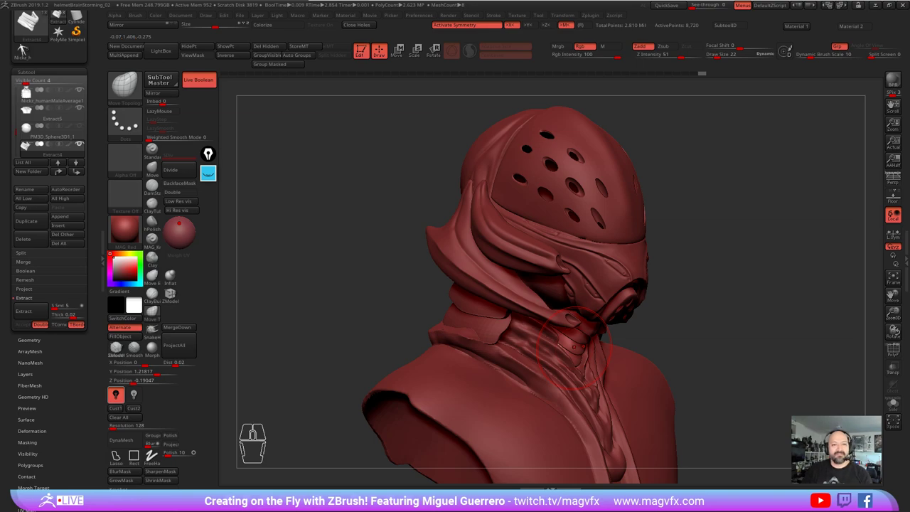
Step: Make the PM3D_Sphere3D1 subtool the active part in side profile view
click(24, 45)
right_click(23, 45)
click(23, 45)
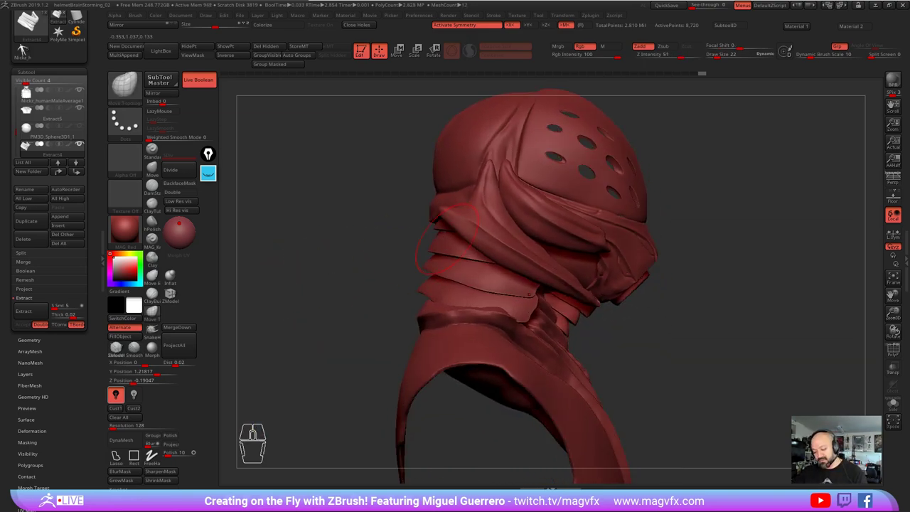
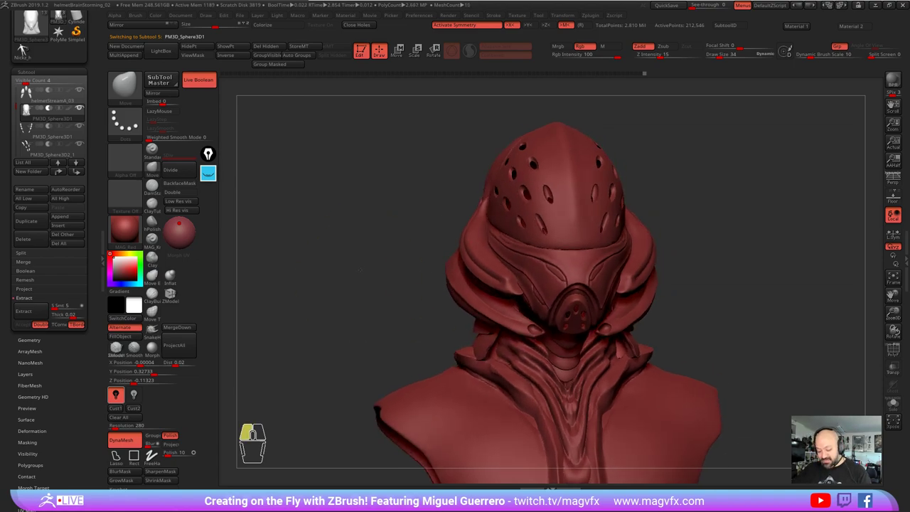
click(26, 51)
click(26, 51)
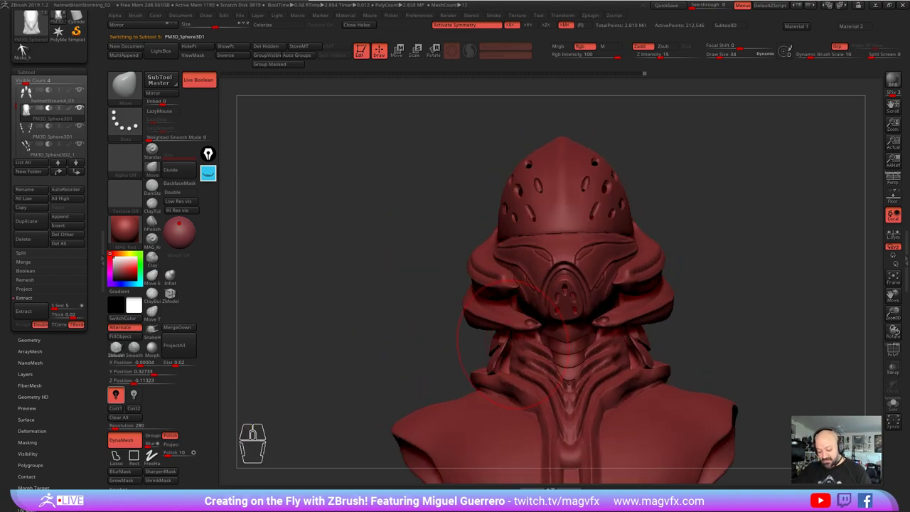
click(26, 50)
click(26, 51)
click(26, 51)
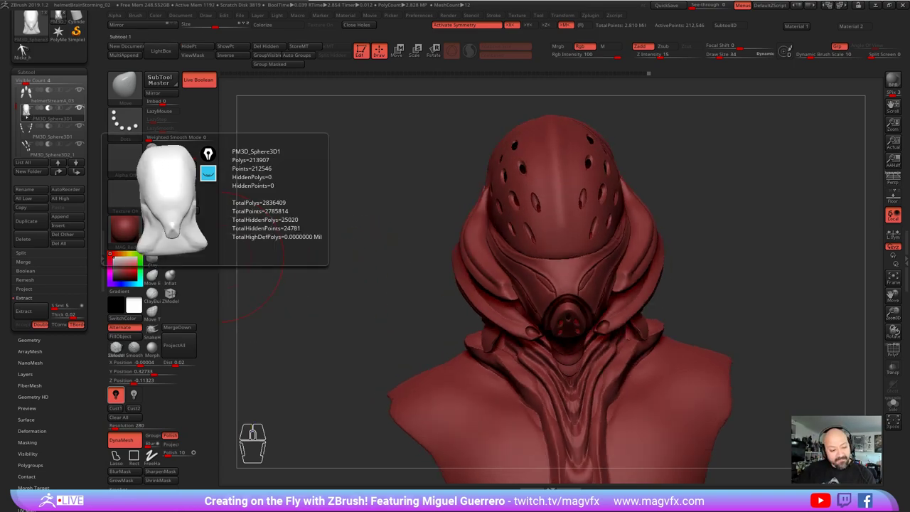
click(26, 51)
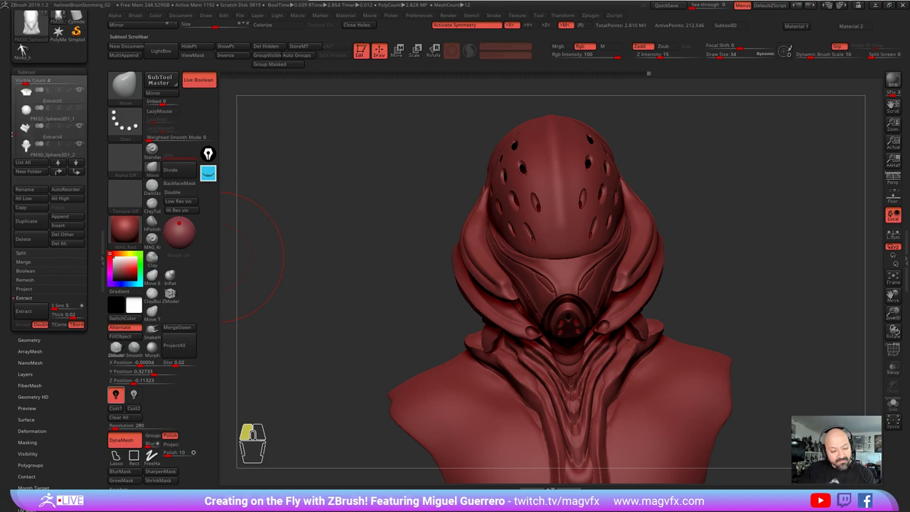
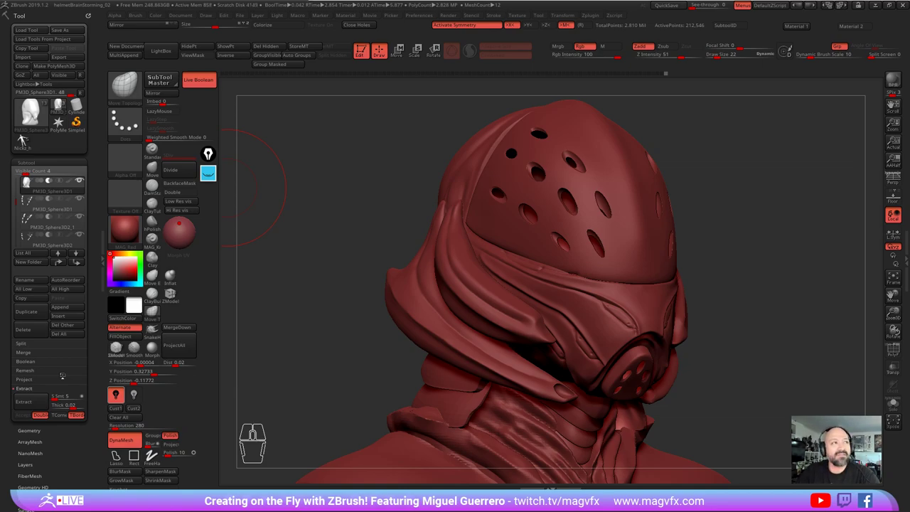
Step: Zoom in close on the face guard band below the perforated dome
click(25, 141)
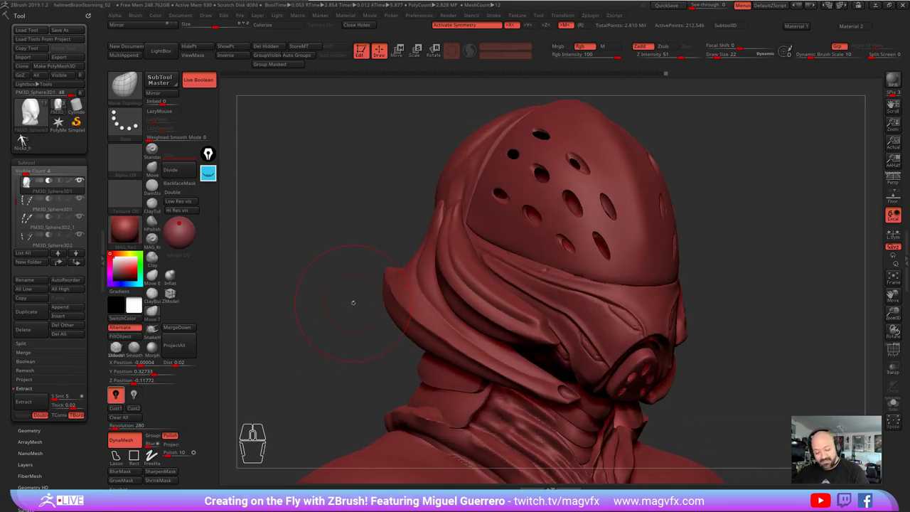
right_click(26, 141)
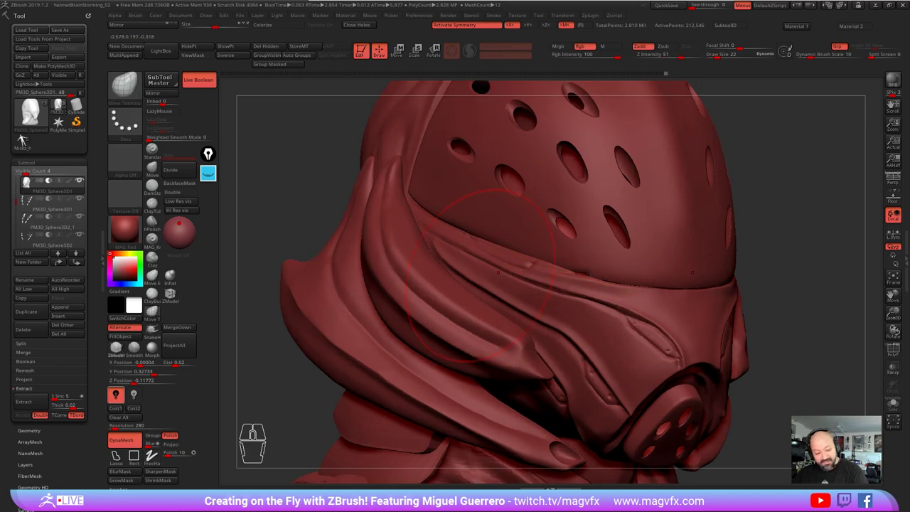
click(25, 141)
click(26, 141)
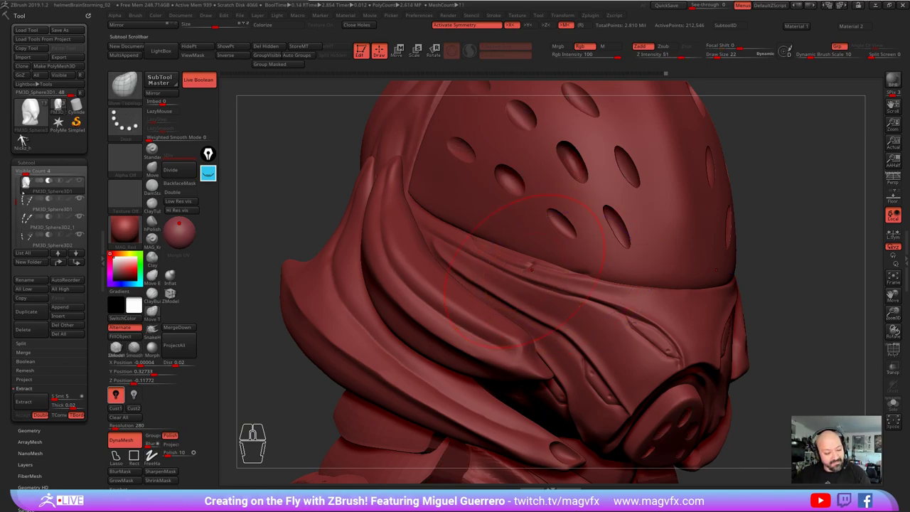
click(25, 141)
double_click(26, 140)
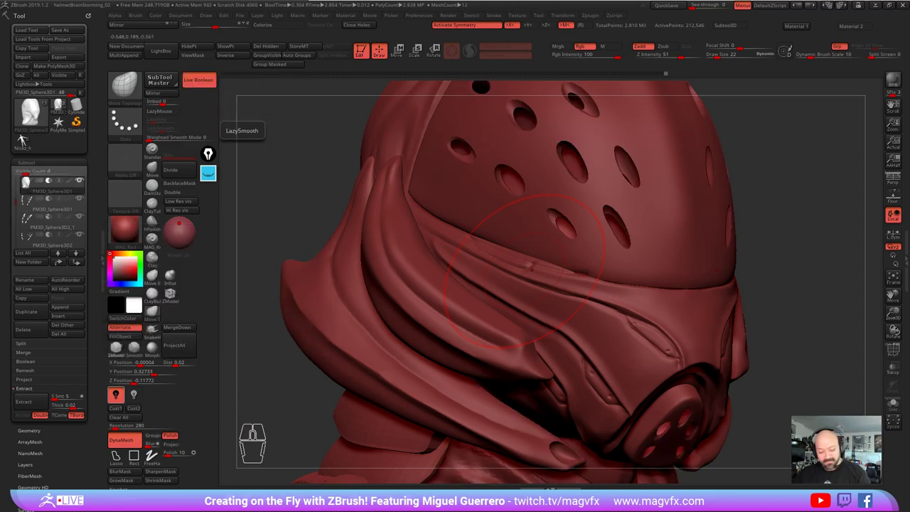
Step: With Live Boolean briefly off, insert a small sphere stud on the band, then restore the cut dome holes
click(26, 141)
click(26, 141)
click(25, 141)
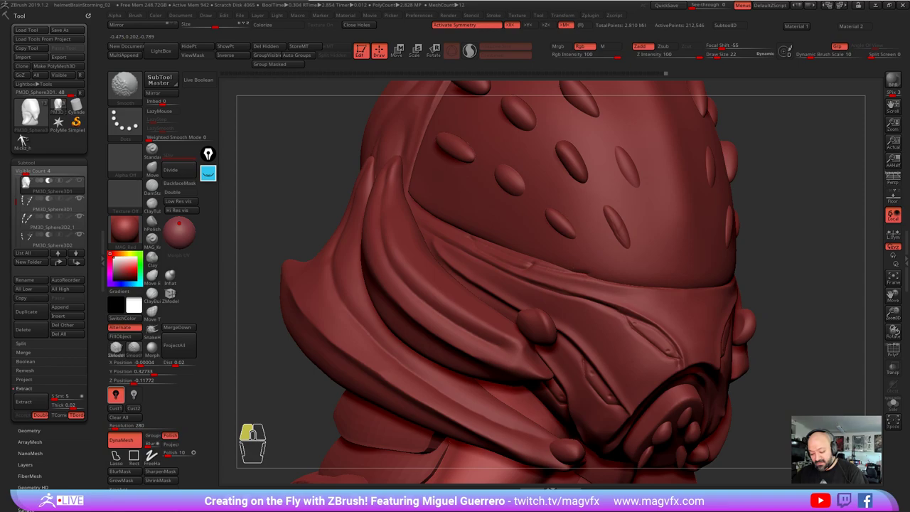
click(26, 141)
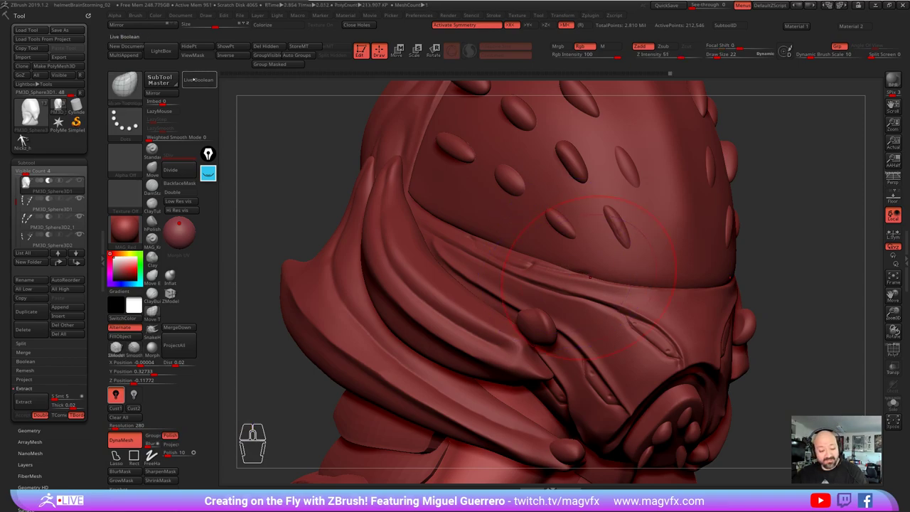
click(26, 141)
right_click(26, 140)
Step: Orbit the bust to a top-down view of the perforated dome between the side fins
click(26, 140)
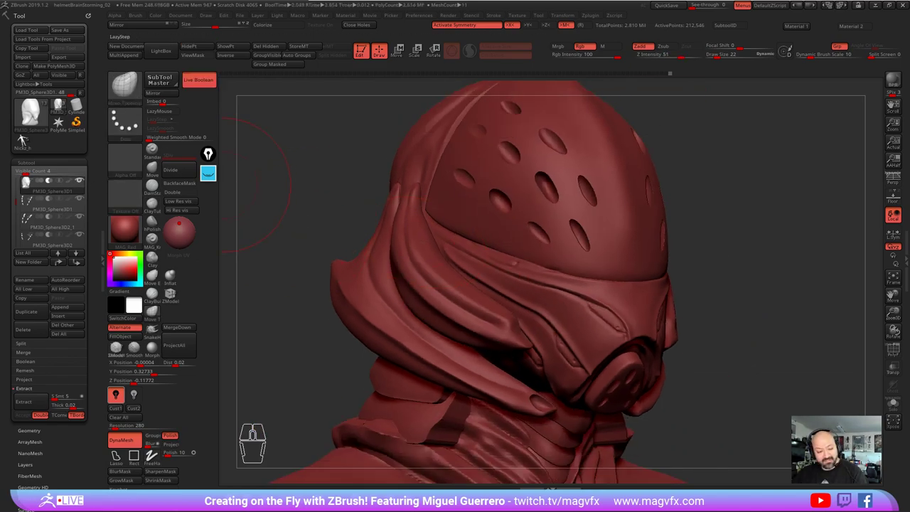
double_click(26, 141)
click(25, 141)
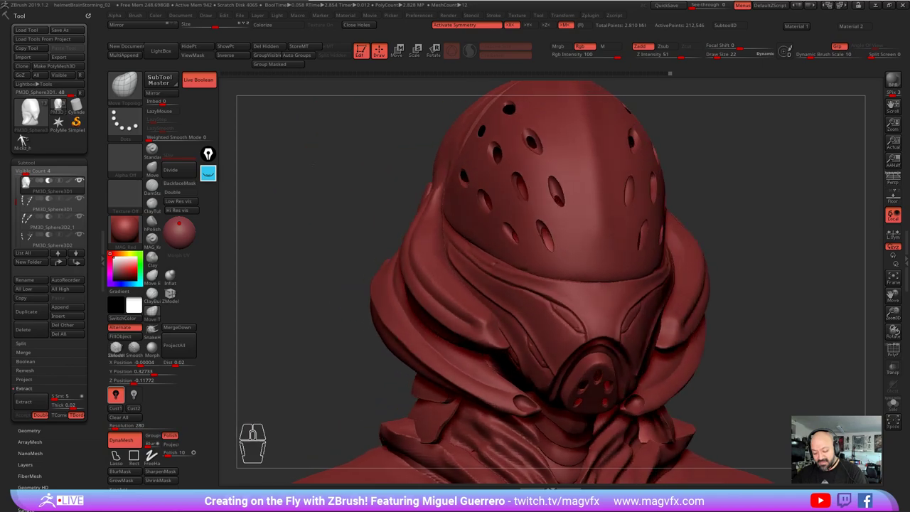
right_click(25, 141)
click(26, 140)
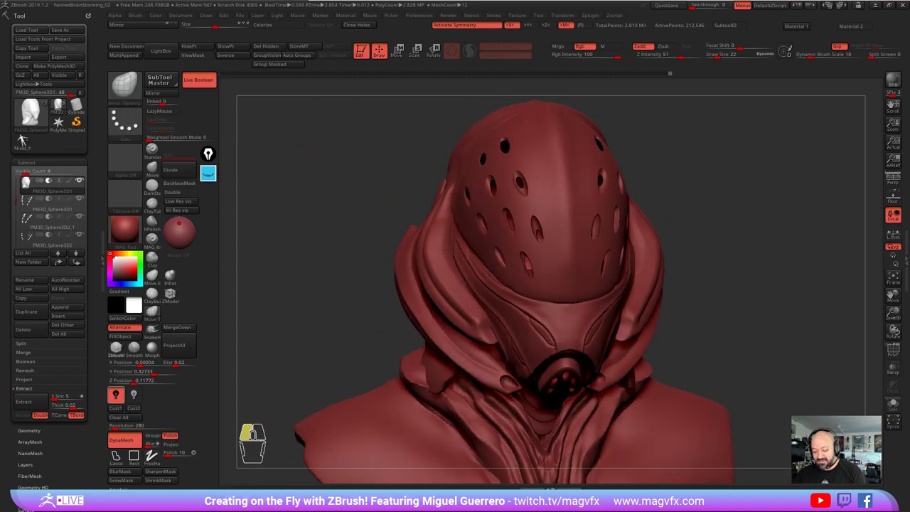
right_click(26, 141)
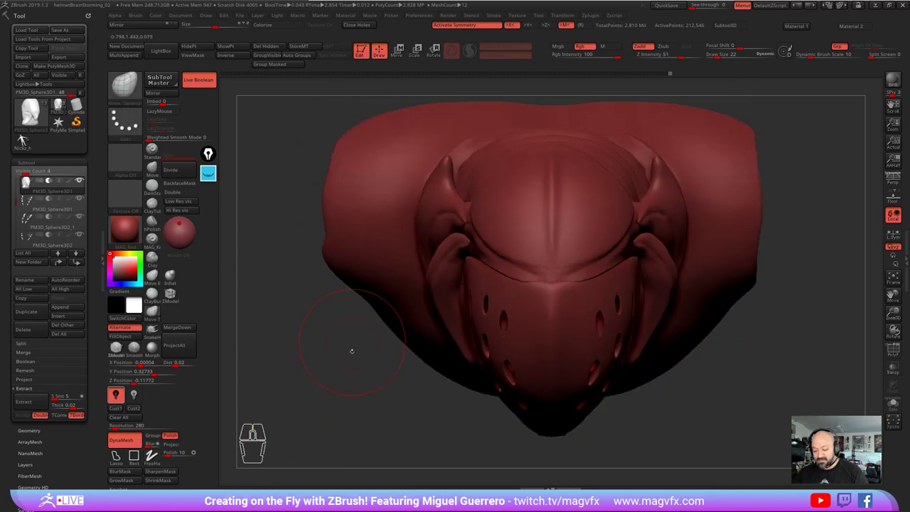
click(25, 141)
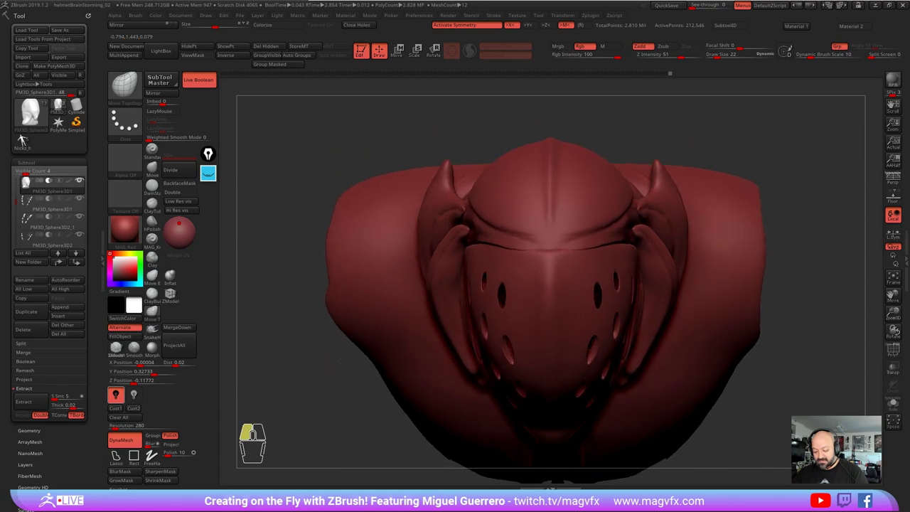
right_click(25, 141)
Step: Apply the zbro_Realtime_Gray material to the model in place of the red one
click(26, 141)
click(26, 140)
click(25, 141)
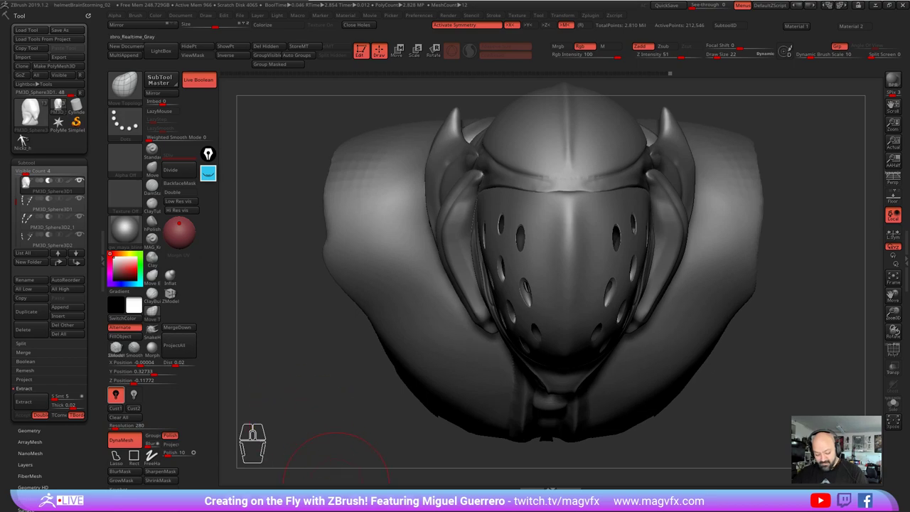
Step: Orbit slightly around the face guard and frame the side fins closer up
click(26, 141)
click(25, 141)
click(26, 141)
click(25, 141)
click(26, 141)
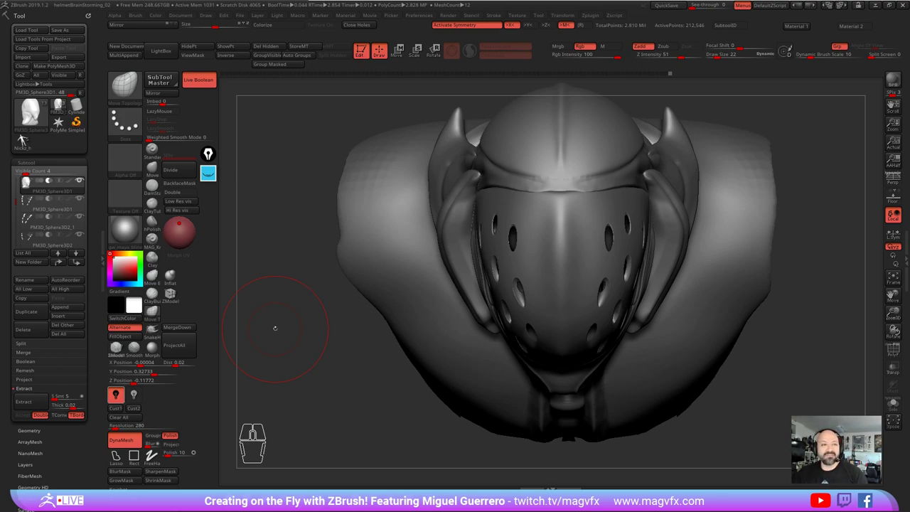
click(26, 141)
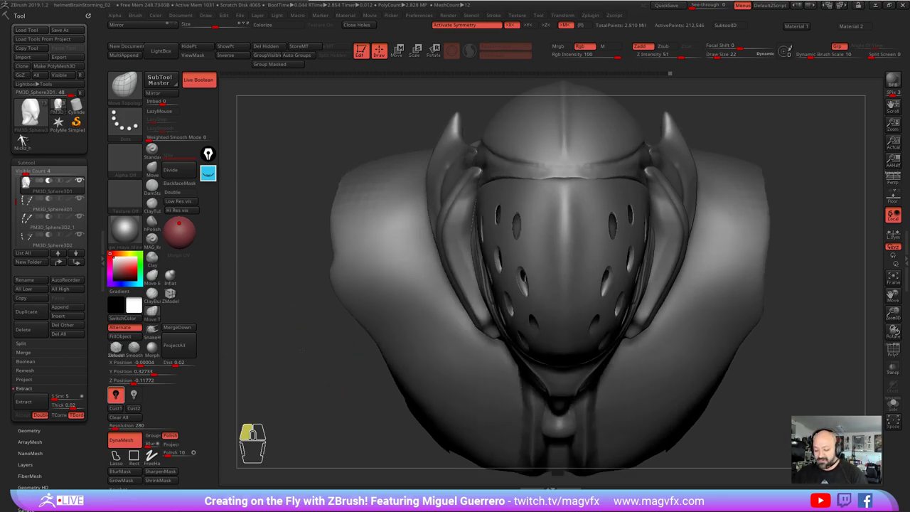
click(26, 141)
click(25, 141)
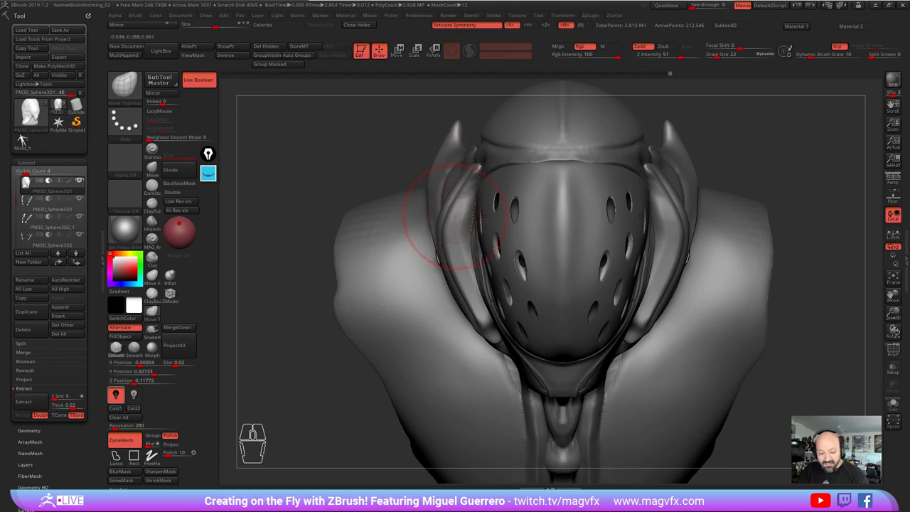
Step: Select the Move brush and Alt-click the side fin to activate helmetStreamA_04
click(26, 141)
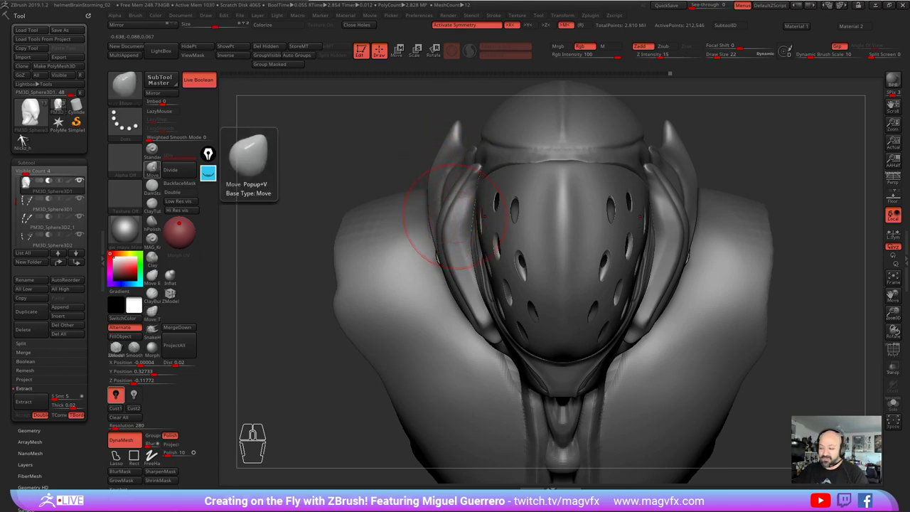
click(26, 141)
click(25, 141)
Step: Pull the side fin's upper tip and reshape its curve with symmetric Move strokes
click(26, 141)
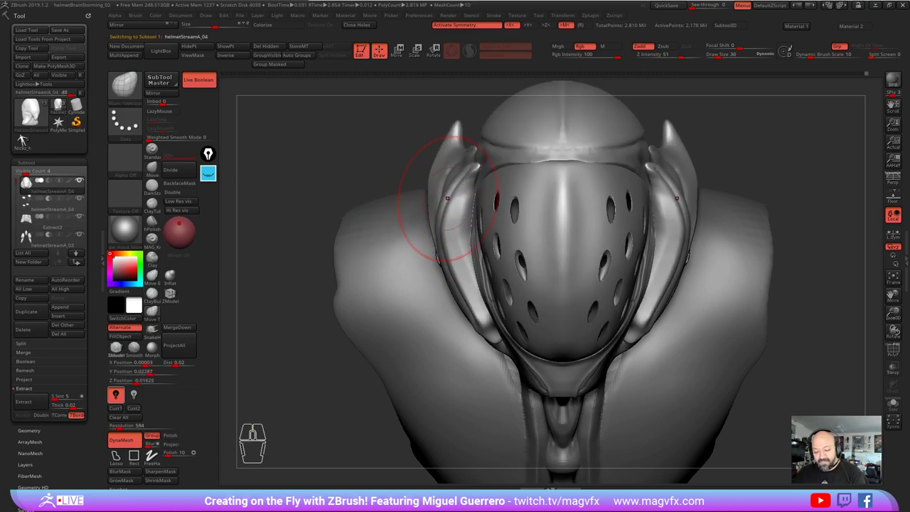
click(26, 141)
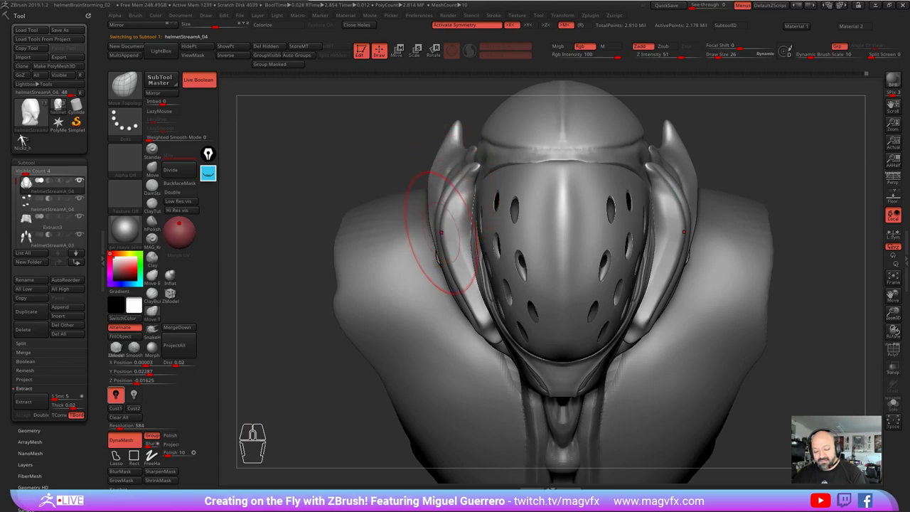
click(26, 141)
click(26, 141)
click(25, 140)
click(26, 141)
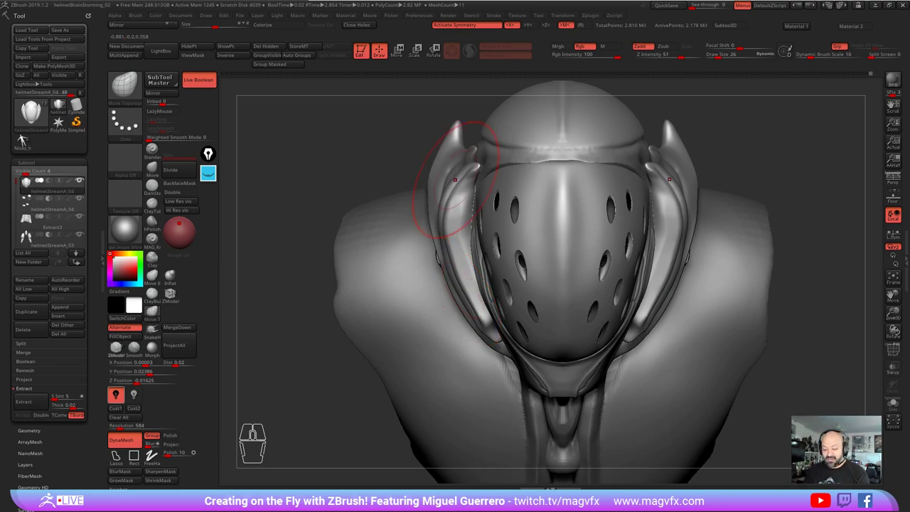
Step: Adjust the fin tip, tighten its outer edge and reshape the lower part
click(26, 135)
click(26, 135)
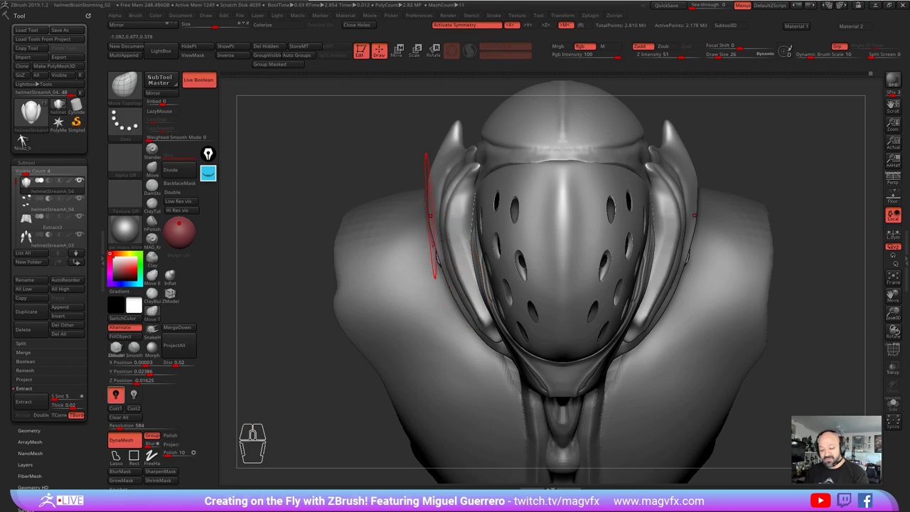
click(26, 135)
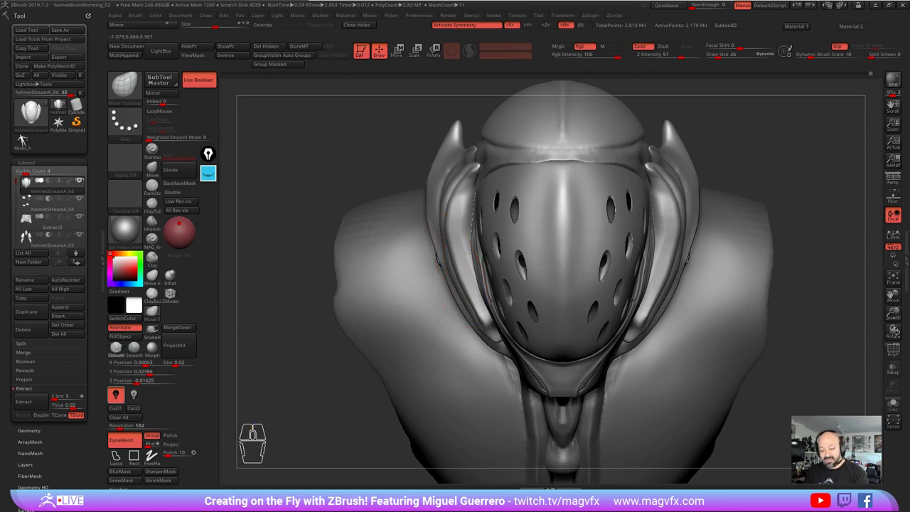
click(26, 135)
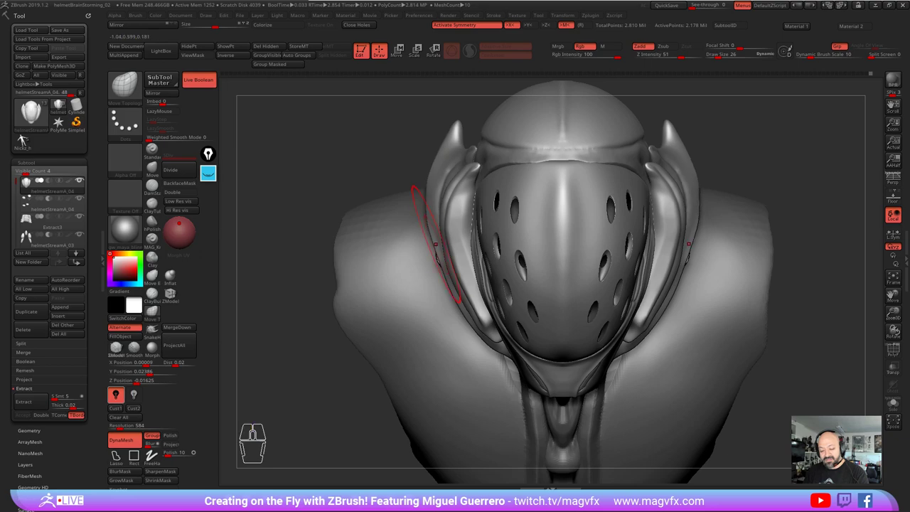
click(26, 135)
click(26, 135)
click(27, 135)
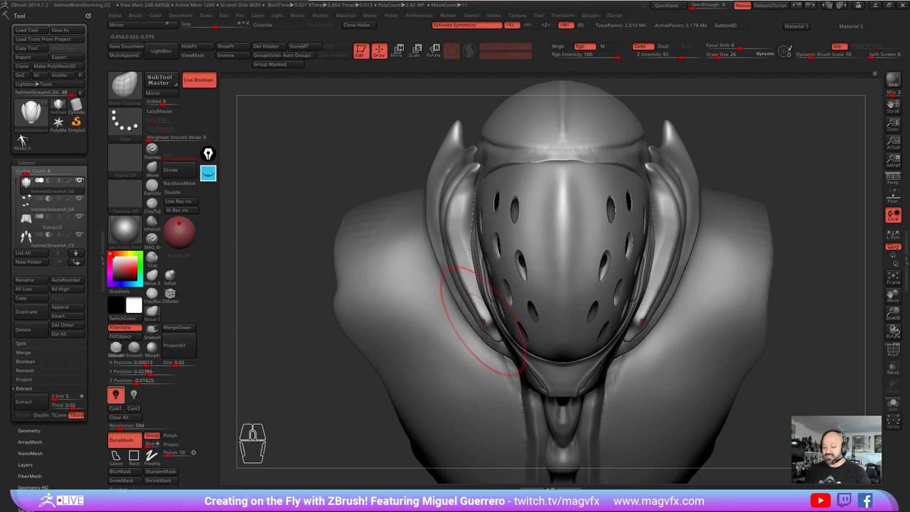
Step: From below, push the fin's inner and lower edges tighter against the face guard
right_click(27, 135)
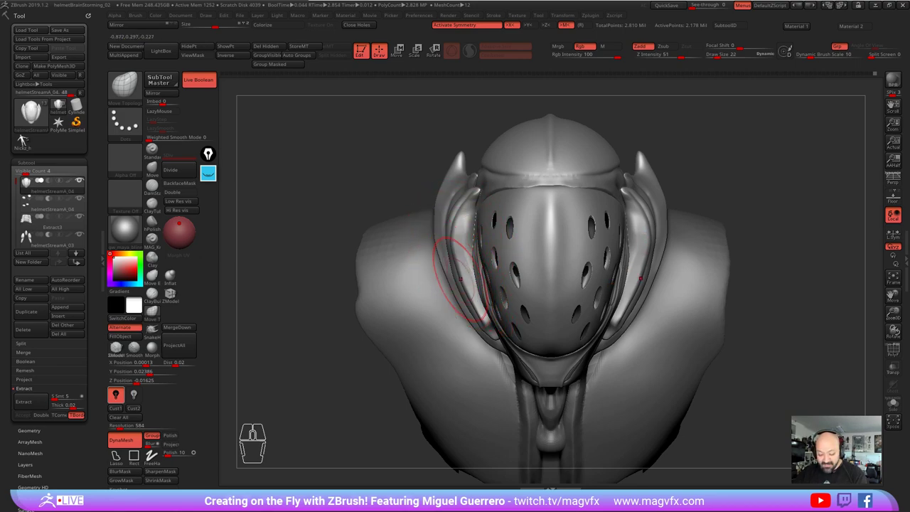
click(26, 135)
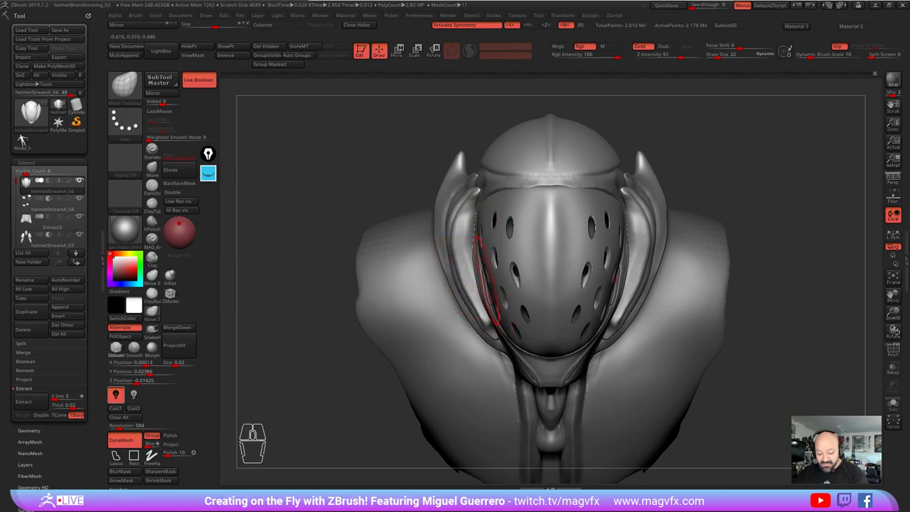
click(26, 135)
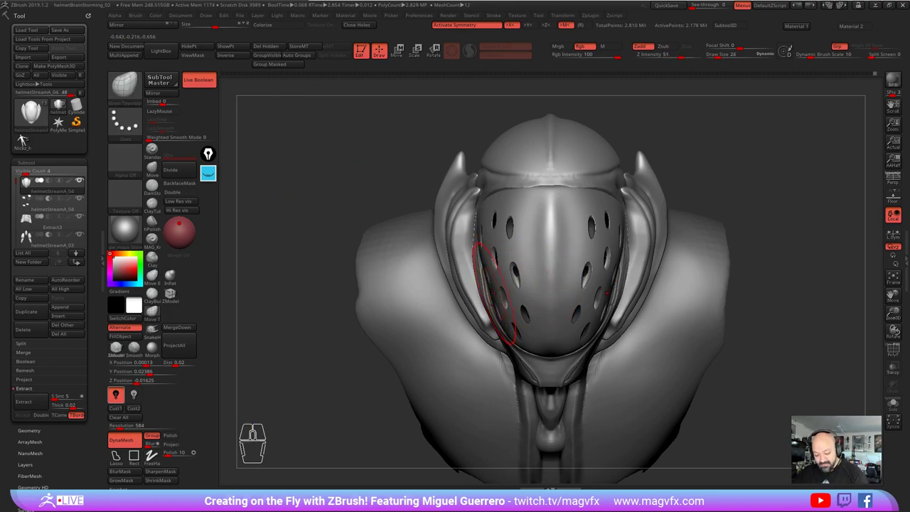
click(26, 135)
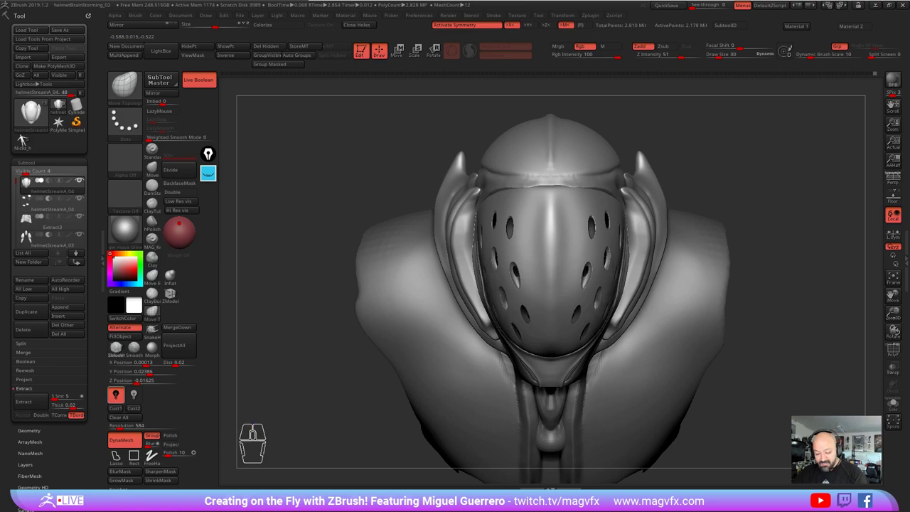
click(26, 135)
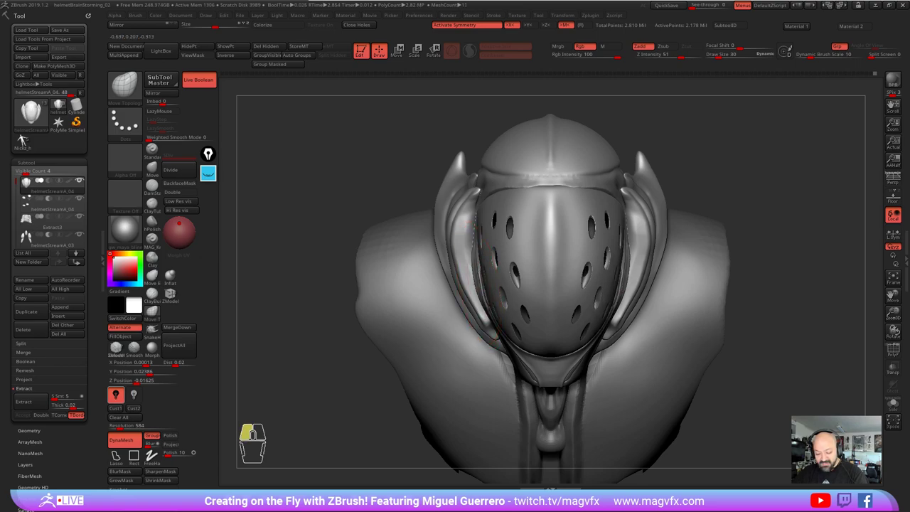
click(26, 135)
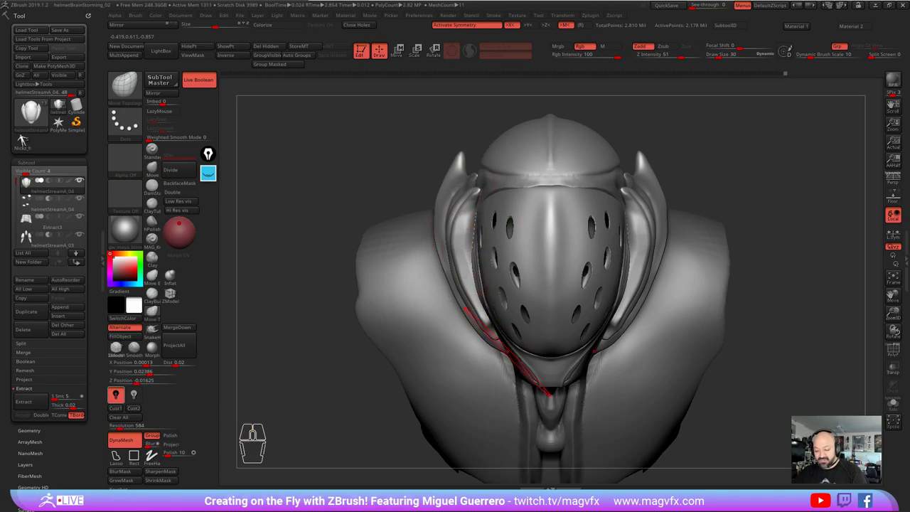
Step: Turn the bust to its back and Alt-click the Extract3 neck ring piece to activate it
click(26, 135)
click(26, 135)
right_click(26, 135)
click(27, 135)
right_click(26, 135)
click(27, 135)
right_click(26, 135)
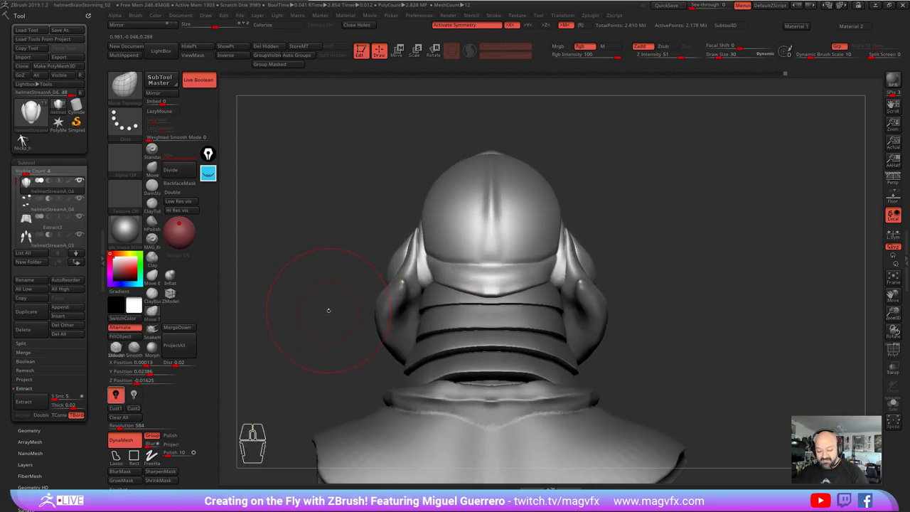
click(26, 135)
click(26, 135)
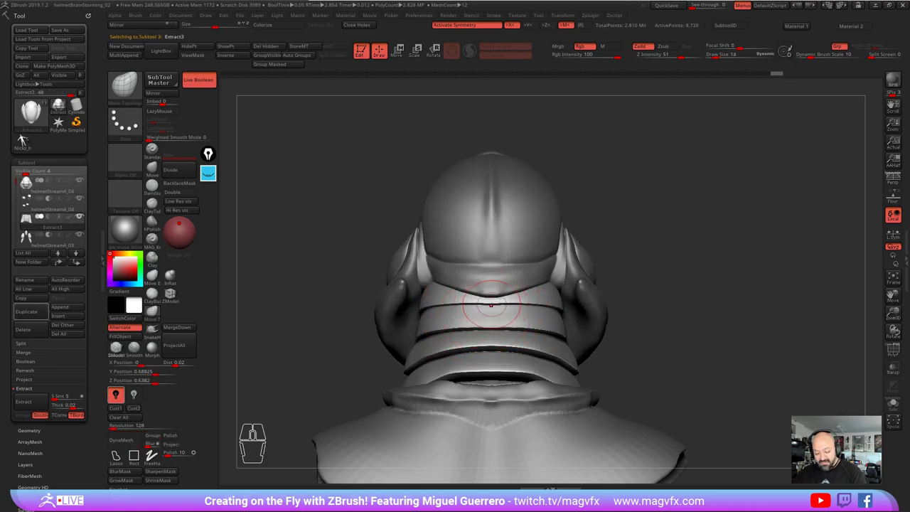
Step: Pull a pointed notch into the neck rings, check against the main helmet, then reselect the rings
click(27, 135)
click(27, 135)
click(26, 135)
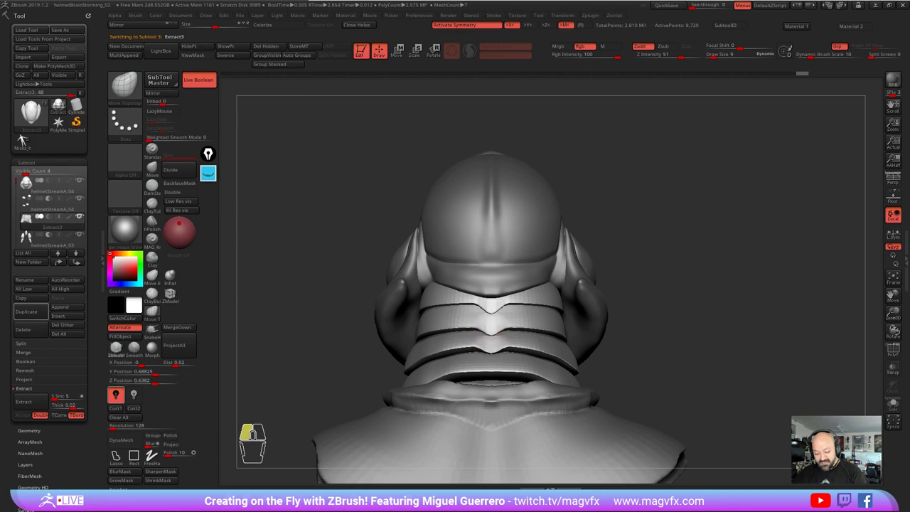
click(26, 135)
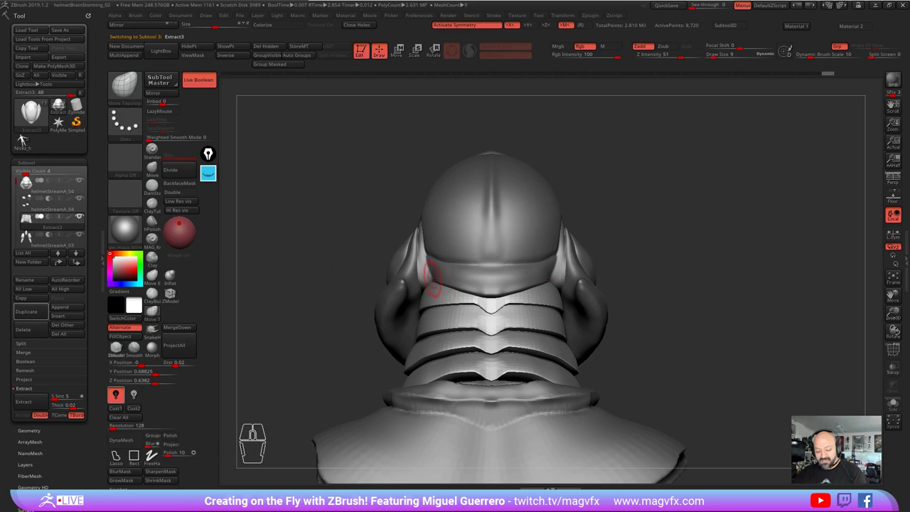
click(27, 135)
click(27, 135)
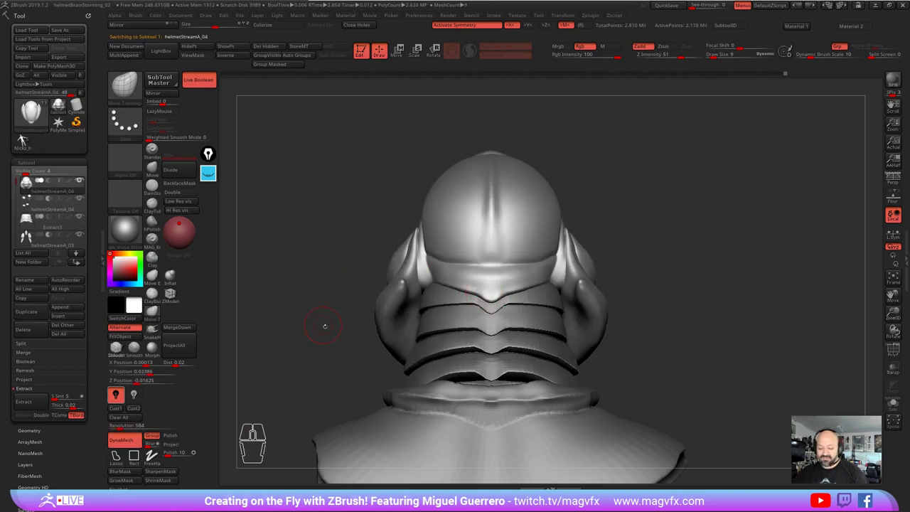
click(27, 135)
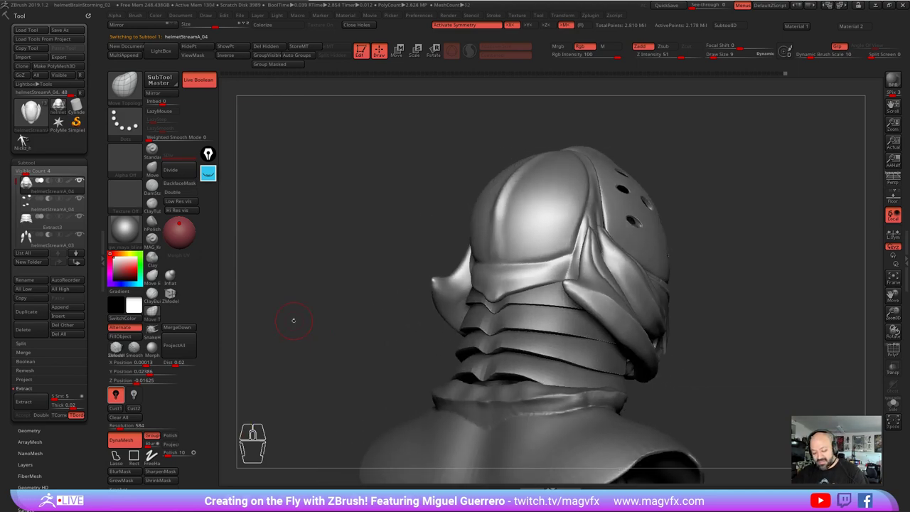
click(26, 135)
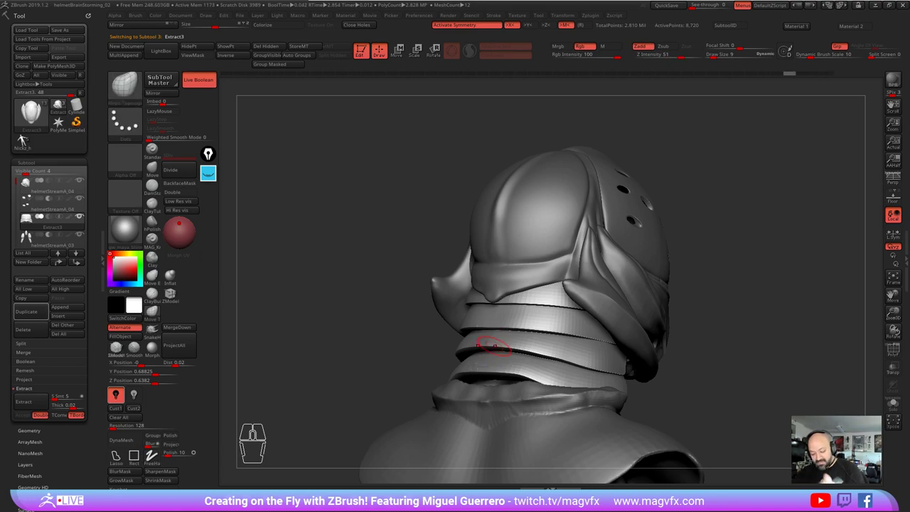
Step: Brush along the back neck ring edge to clean it up, then turn to a side view
click(27, 135)
click(26, 135)
click(27, 135)
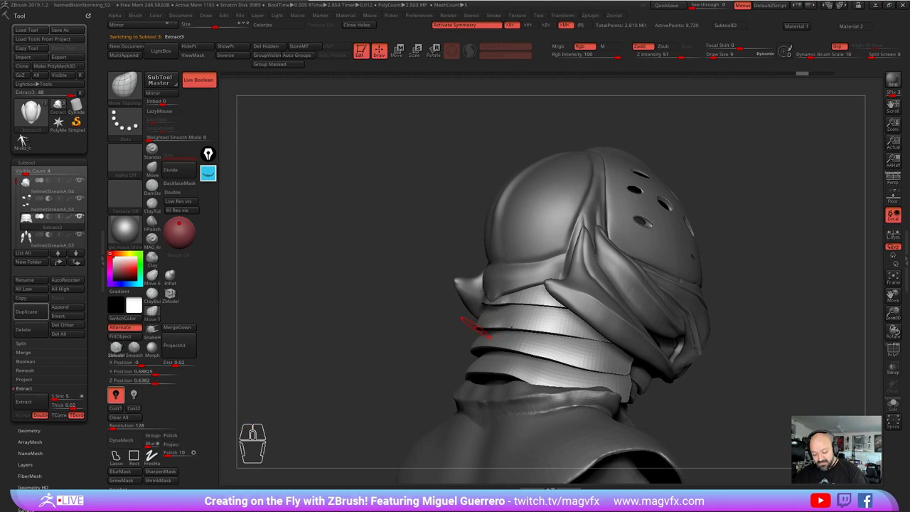
click(27, 135)
click(27, 135)
click(26, 135)
click(27, 135)
click(27, 135)
click(26, 135)
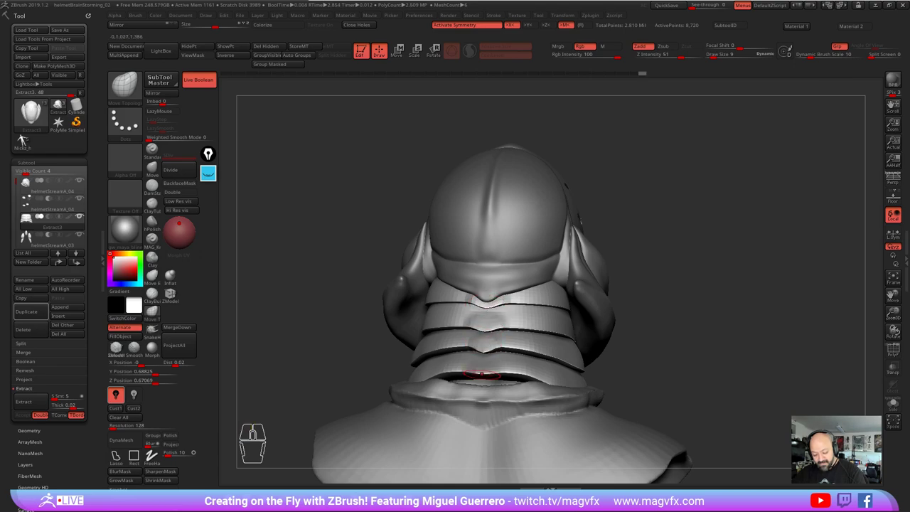
click(27, 135)
click(26, 135)
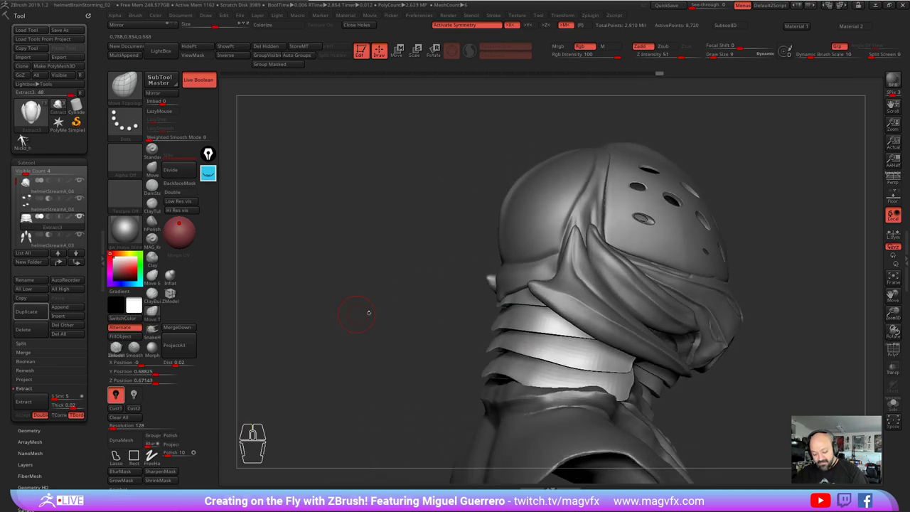
Step: Make helmetStreamA_04 the active subtool and bring the face guard side into view
click(26, 135)
click(26, 135)
click(26, 135)
click(27, 135)
click(27, 135)
click(26, 135)
click(26, 135)
right_click(26, 135)
click(27, 135)
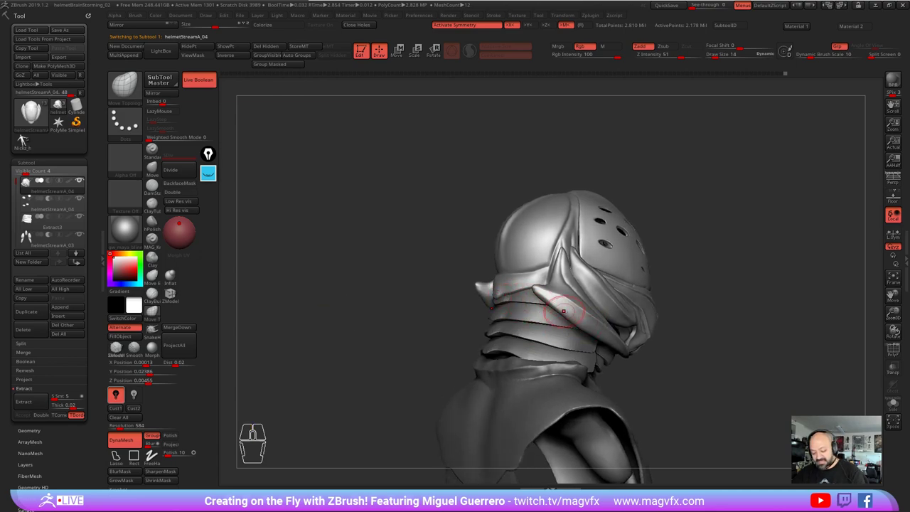
click(27, 135)
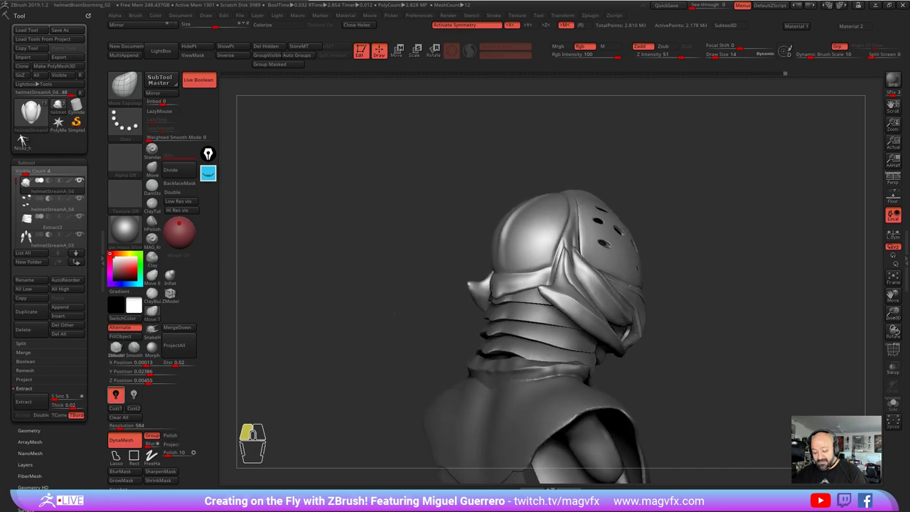
click(26, 135)
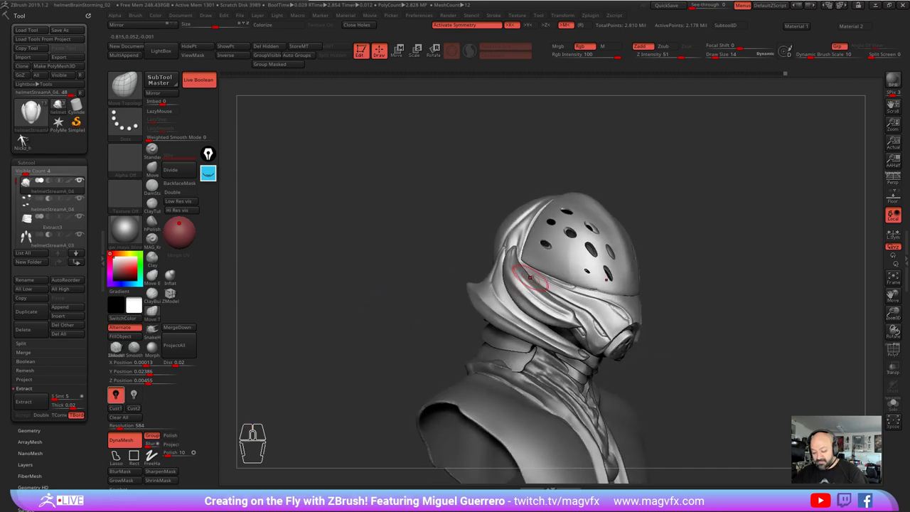
Step: Sculpt touch-up detail on the dome beside the face guard with a smaller brush
click(26, 135)
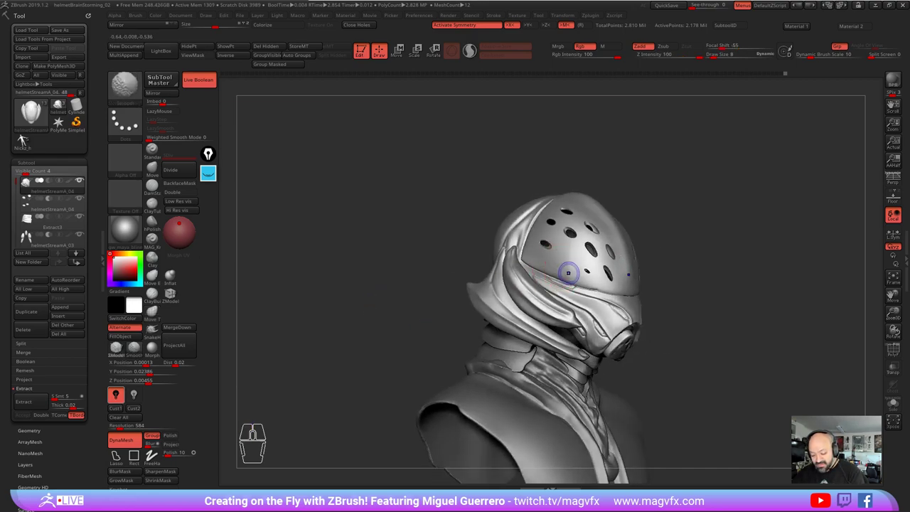
click(27, 135)
click(26, 135)
click(26, 135)
click(26, 135)
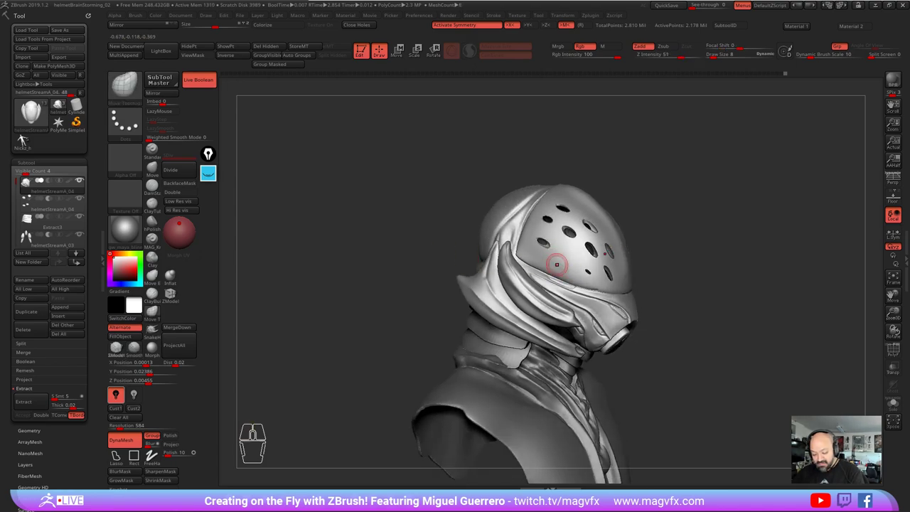
click(26, 135)
click(26, 138)
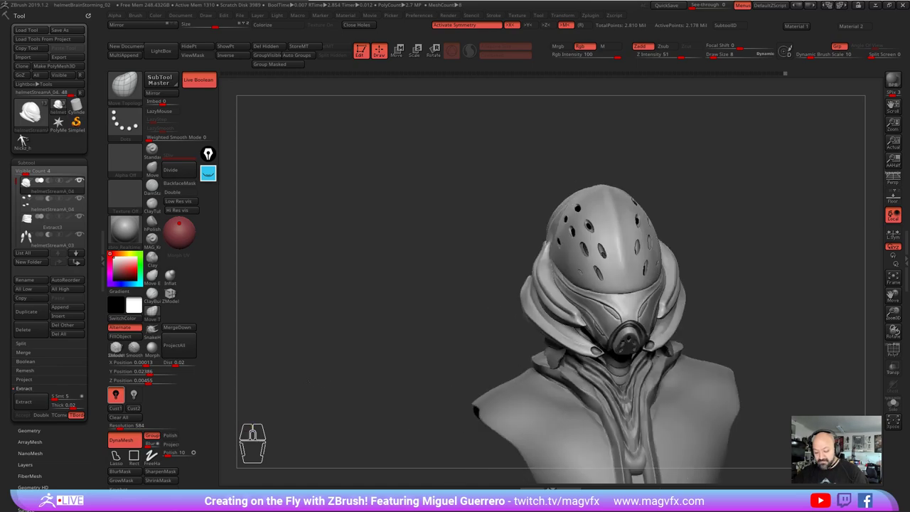
click(26, 137)
right_click(26, 137)
click(27, 138)
right_click(26, 137)
click(26, 137)
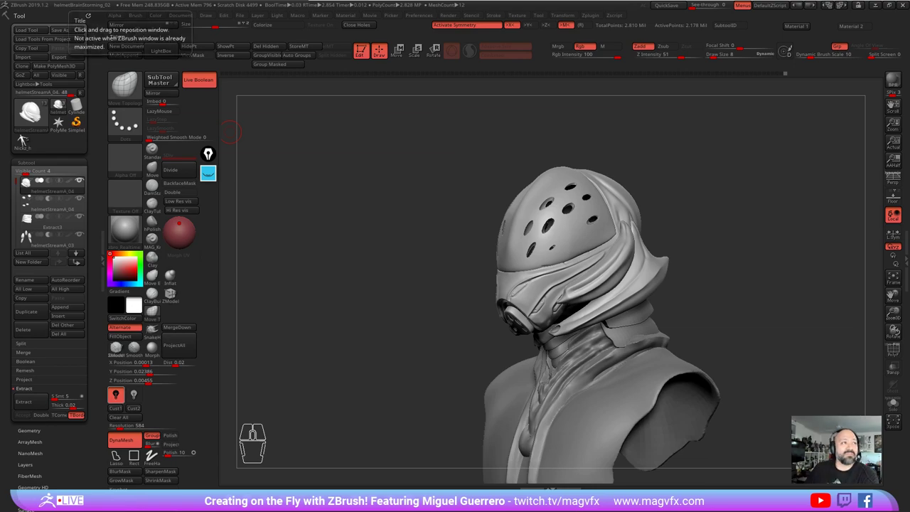
Step: Render a BPR shaded preview, then review the bust from side, back and front
click(26, 138)
click(27, 138)
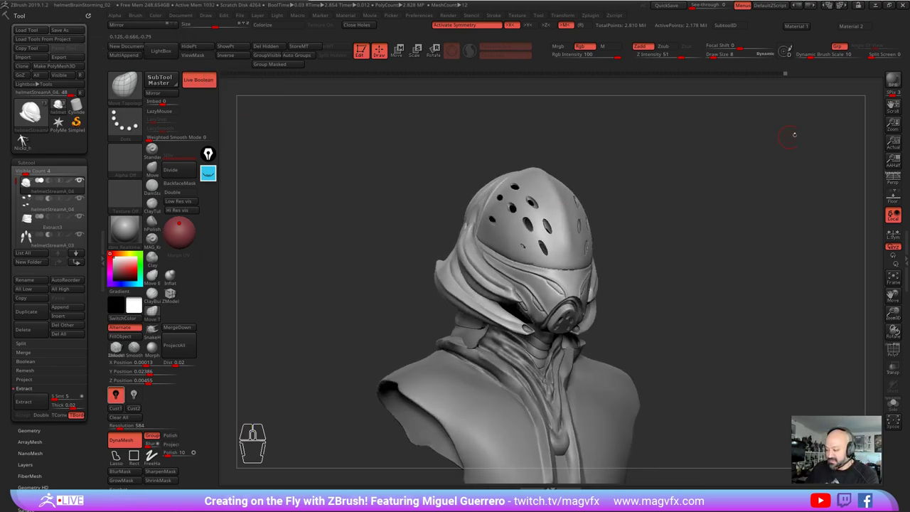
click(26, 138)
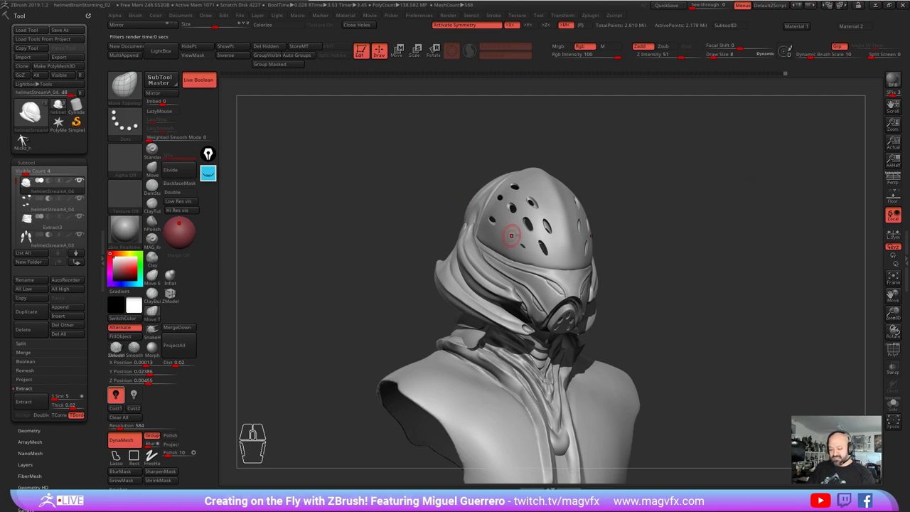
click(26, 137)
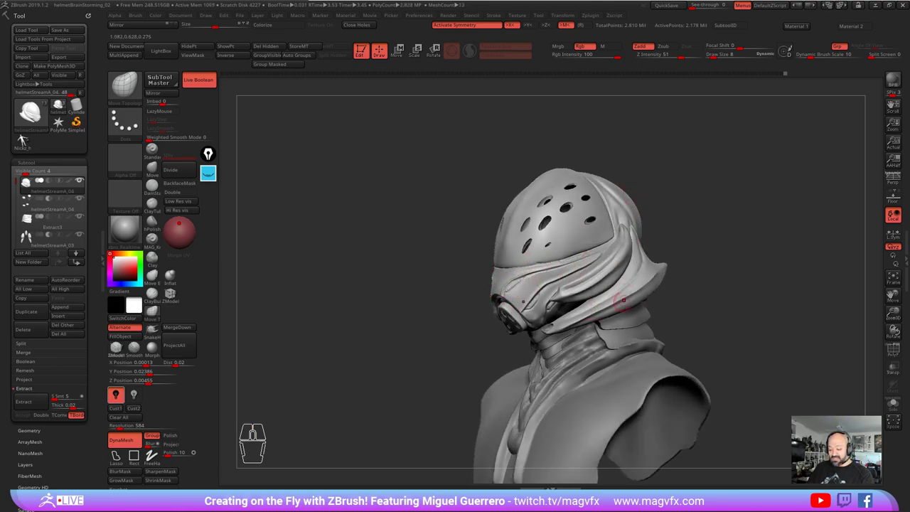
click(27, 138)
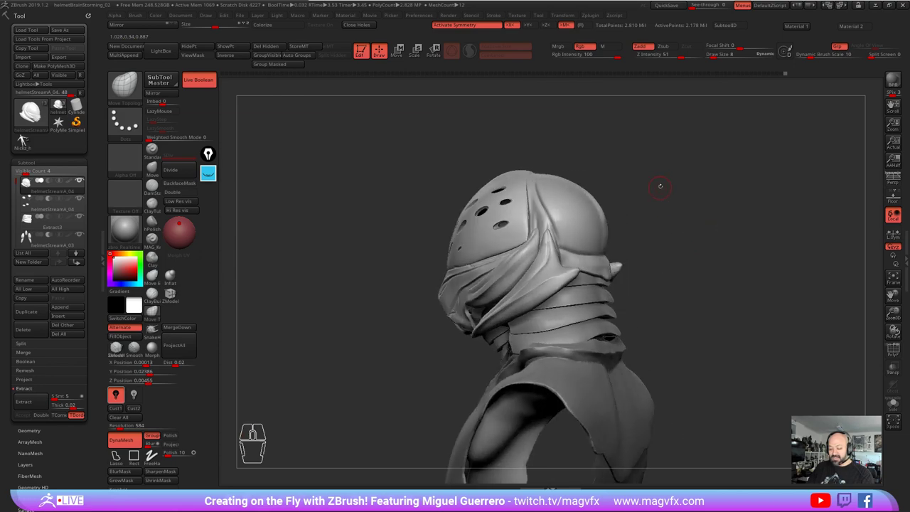
click(26, 137)
click(27, 137)
click(26, 137)
click(26, 137)
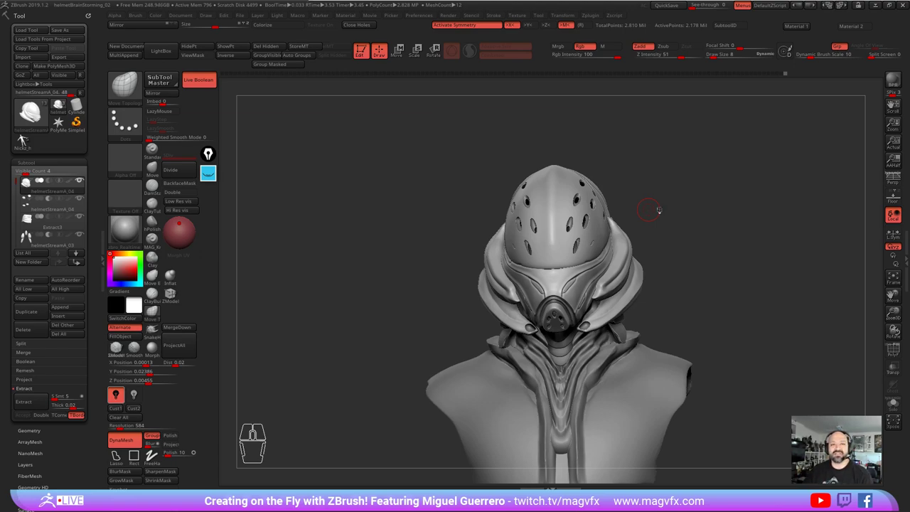
Step: Turn on Persp so the front-on bust displays with perspective
click(26, 137)
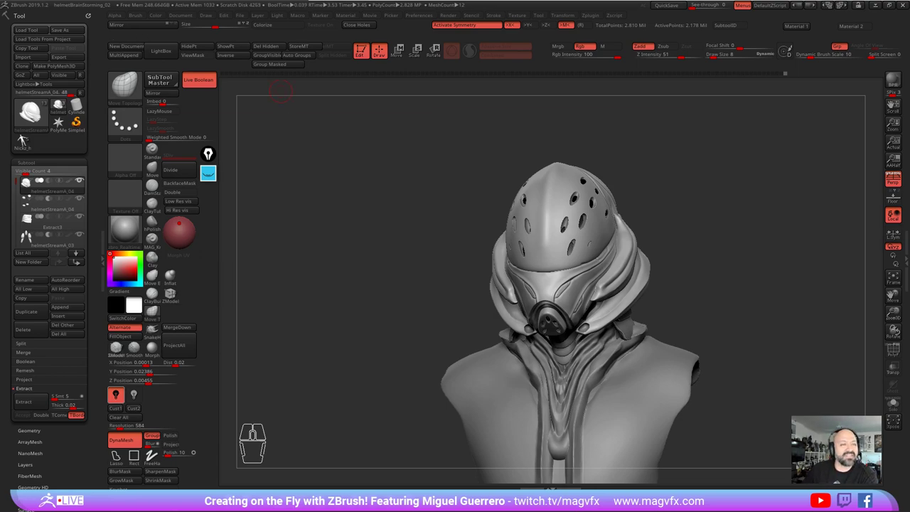
click(26, 137)
click(26, 137)
right_click(26, 138)
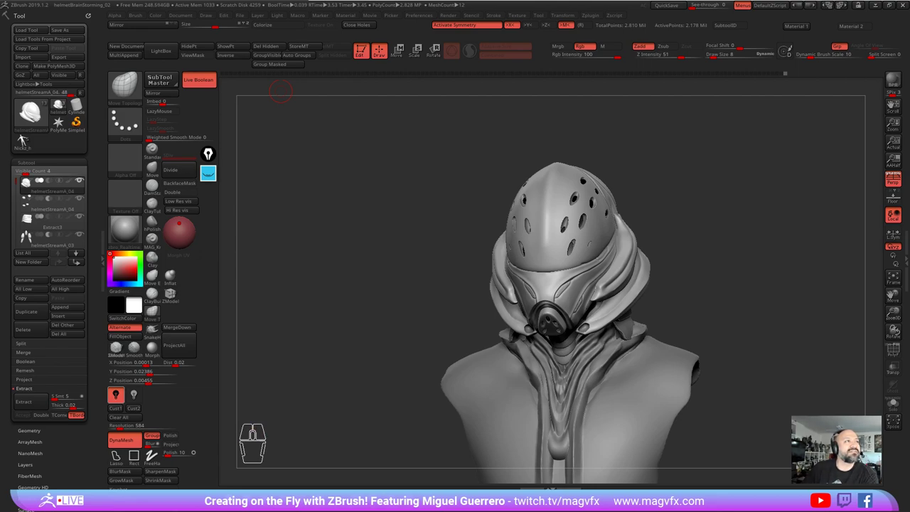
click(26, 137)
click(27, 137)
click(26, 137)
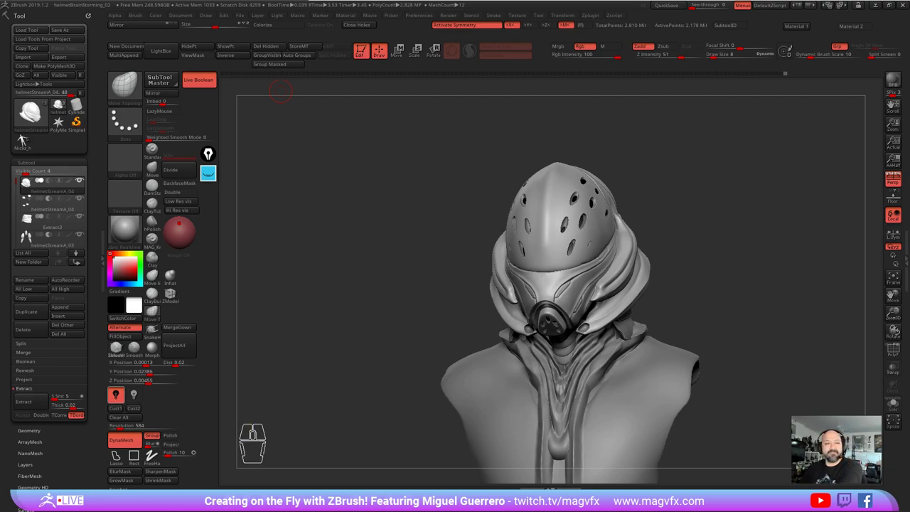